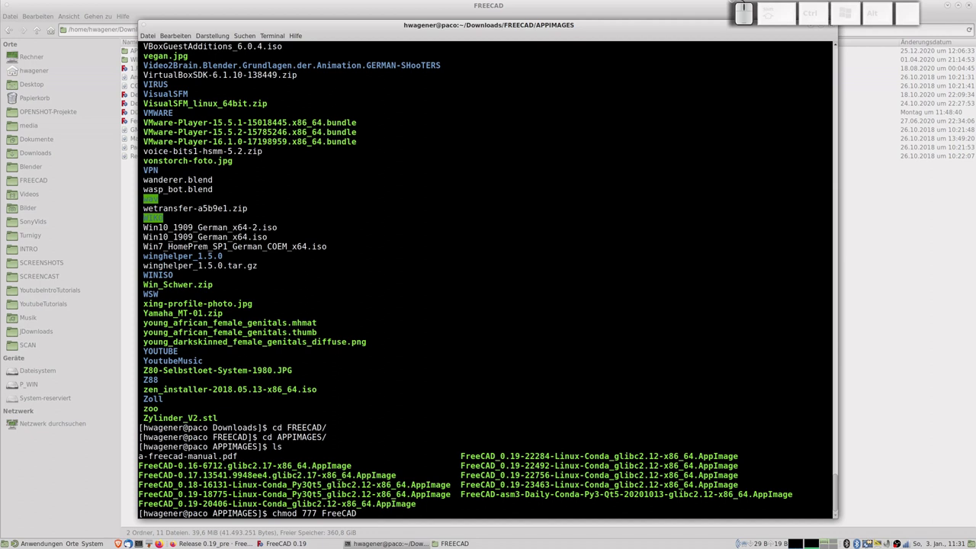
- Tab-complete the FreeCAD_0.19-23463 AppImage name and run chmod 777 on it
key(shift+-)
key(0)
key(Tab)
key(9)
key(Tab)
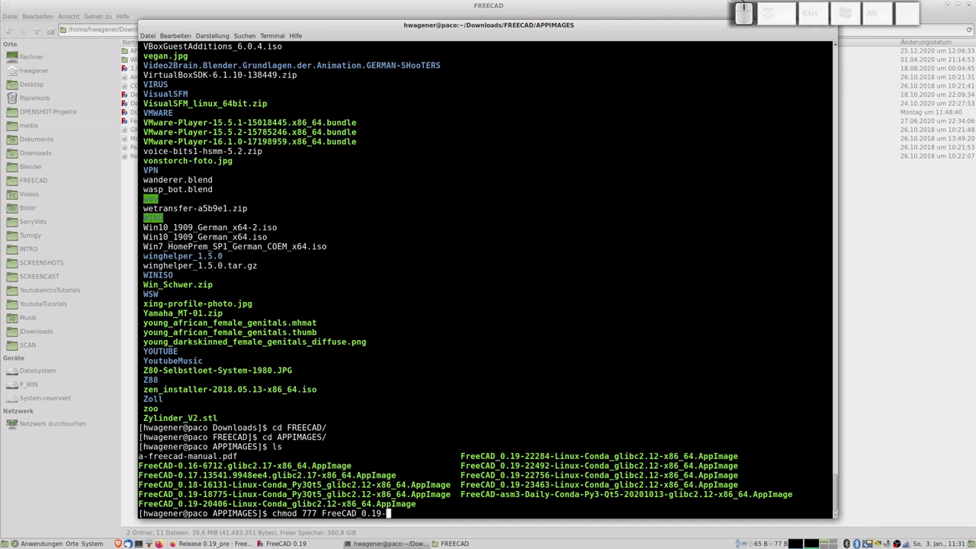
key(KP_2)
key(KP_3)
key(KP_4)
key(Tab)
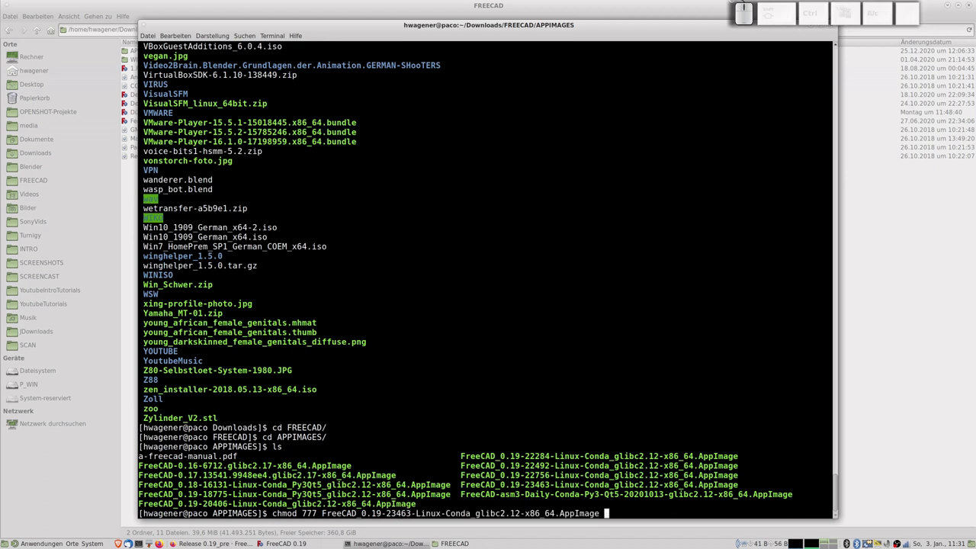
key(Return)
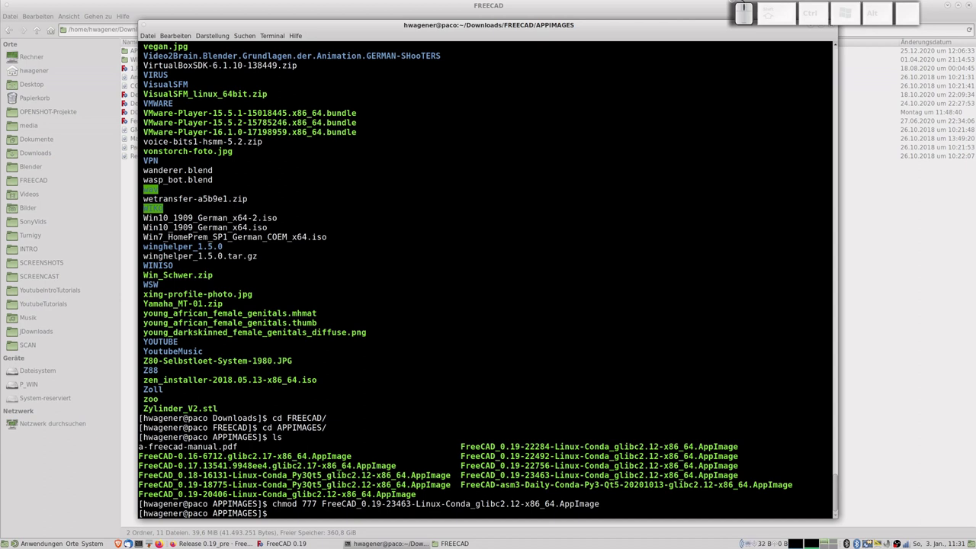
- Close the stray FreeCAD window and begin a ./ command in the terminal
key(alt+Tab)
key(alt+Tab)
key(alt+Tab)
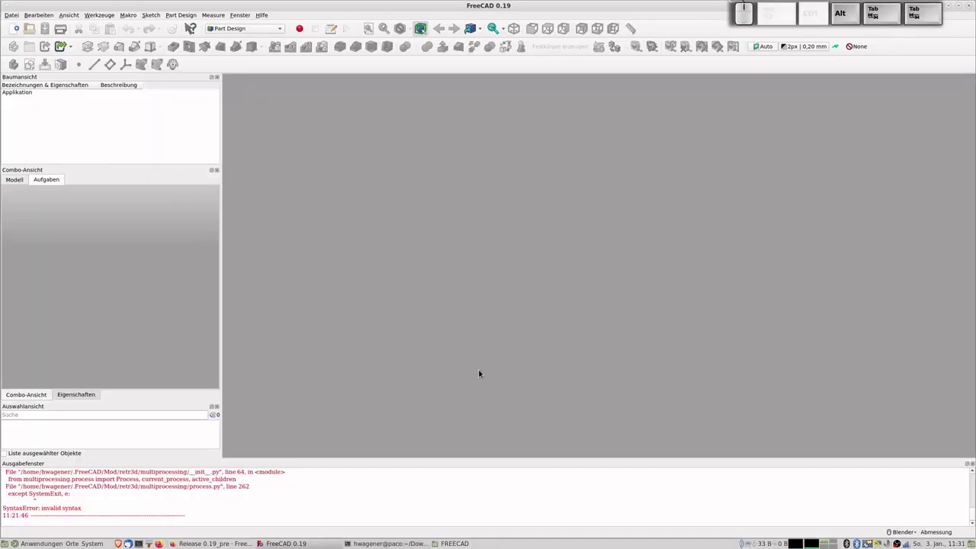
key(alt+F4)
key(.)
key(shift+7)
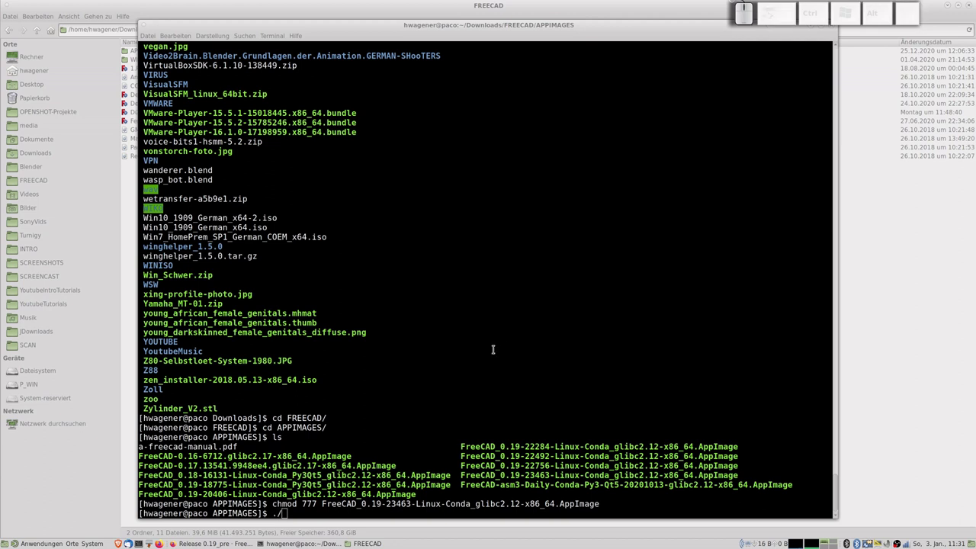
click(835, 514)
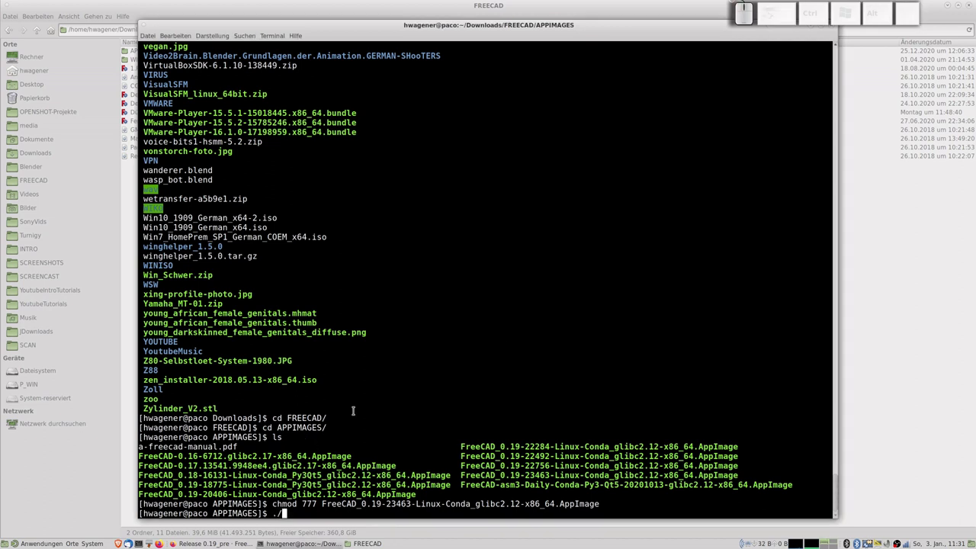
- Tab-complete ./FreeCAD_0.19-23463 AppImage and launch it so FreeCAD opens
key(shift+f)
key(shift+r)
key(shift+BackSpace)
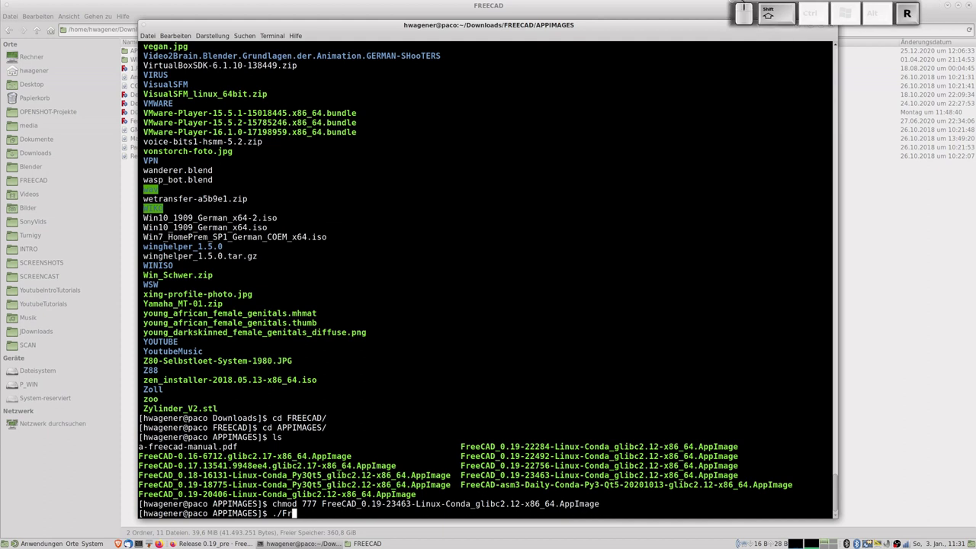
key(Tab)
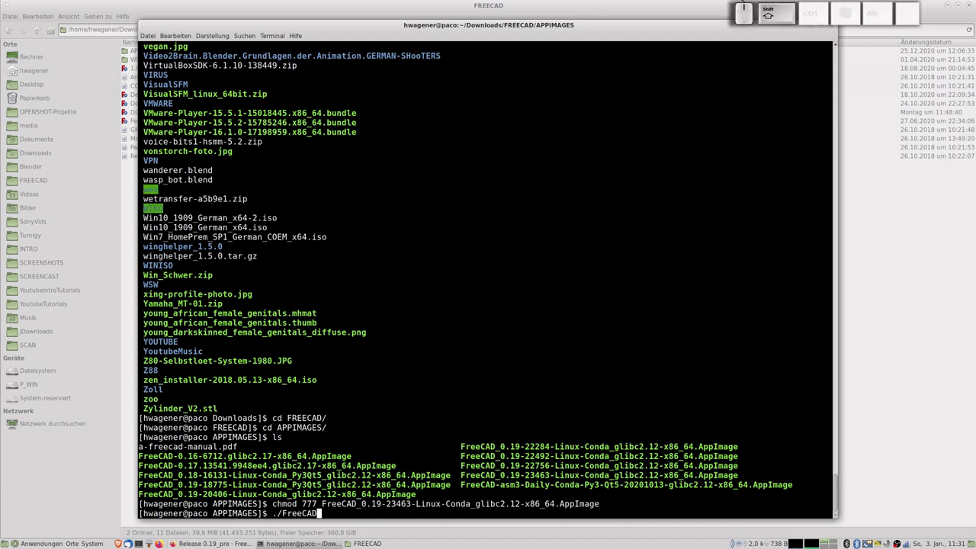
key(shift+-)
key(0)
key(Tab)
key(9)
key(Tab)
key(Tab)
key(Return)
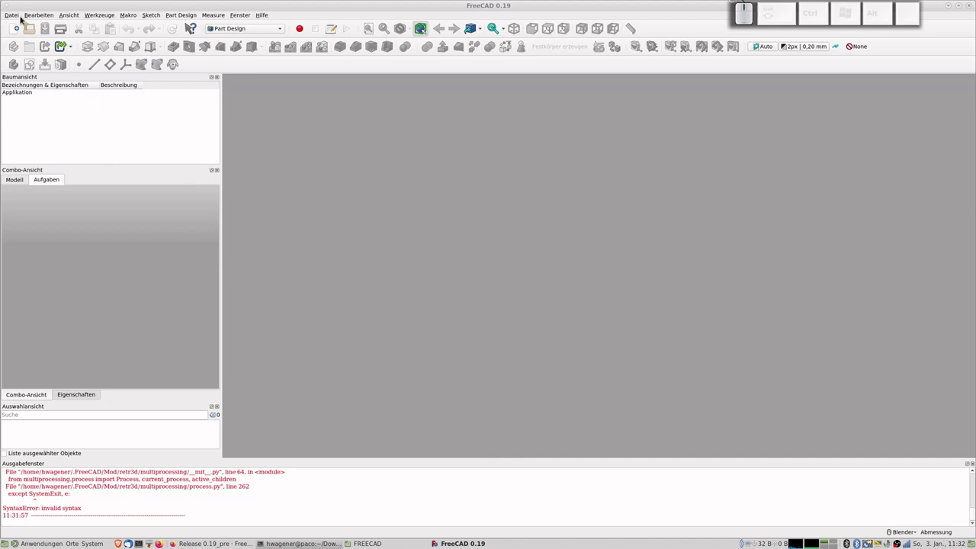
- Bring up the Einstellungen dialog from Bearbeiten and look over the Allgemein page
click(37, 16)
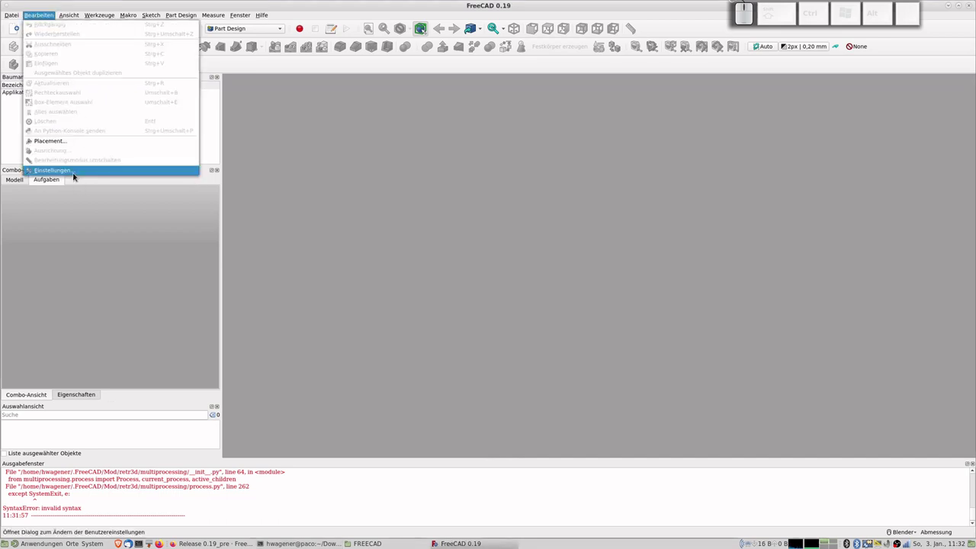
click(65, 172)
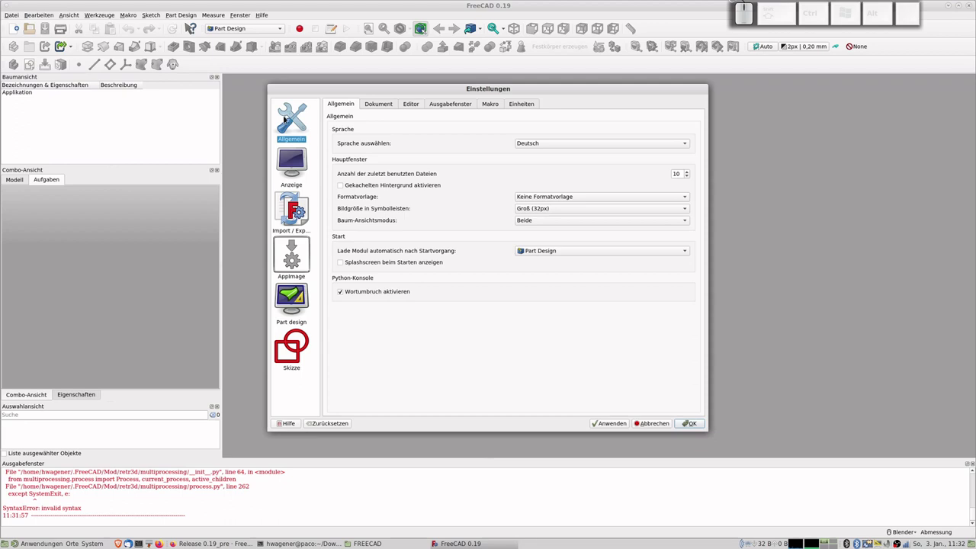
click(690, 253)
click(602, 292)
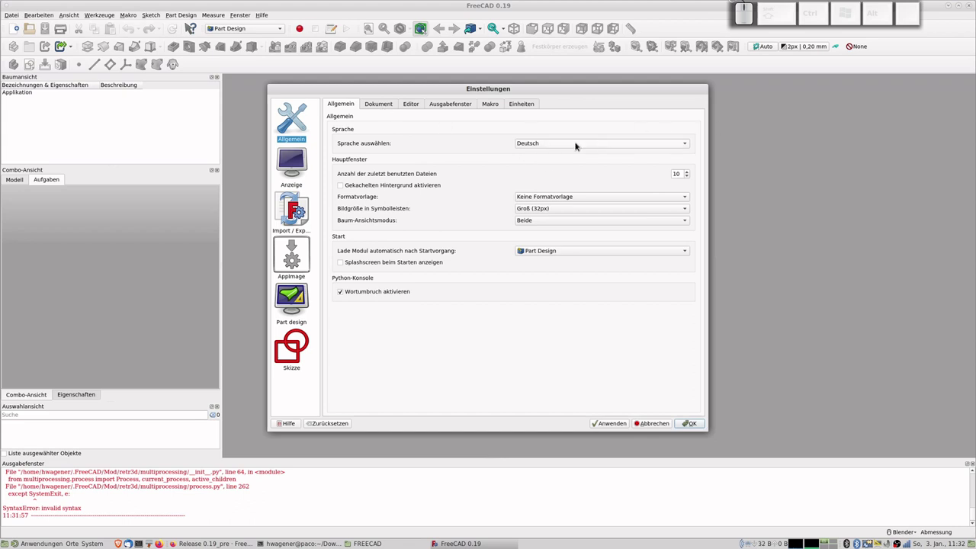
click(572, 142)
click(572, 146)
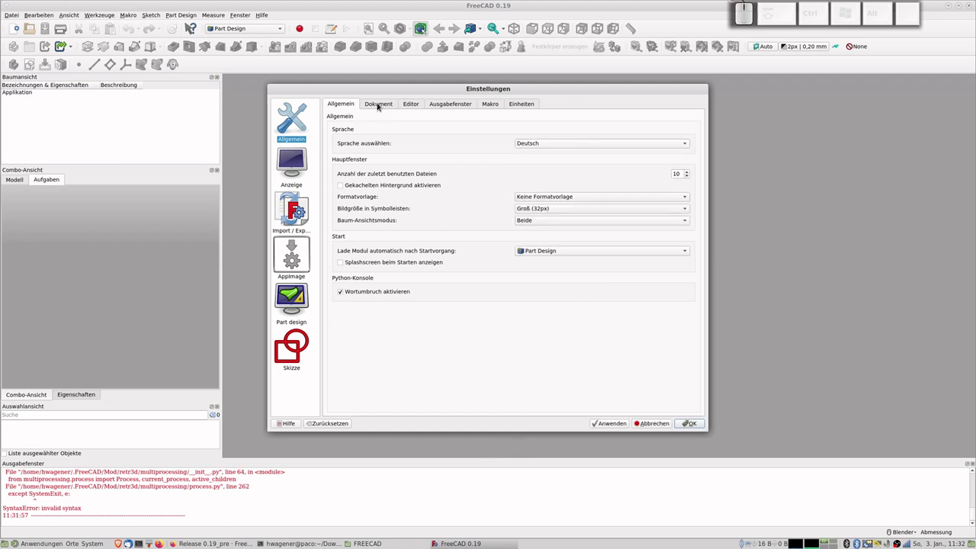
- Browse the Dokument, Editor, Ausgabefenster, Makro and Einheiten tabs of Allgemein
click(380, 105)
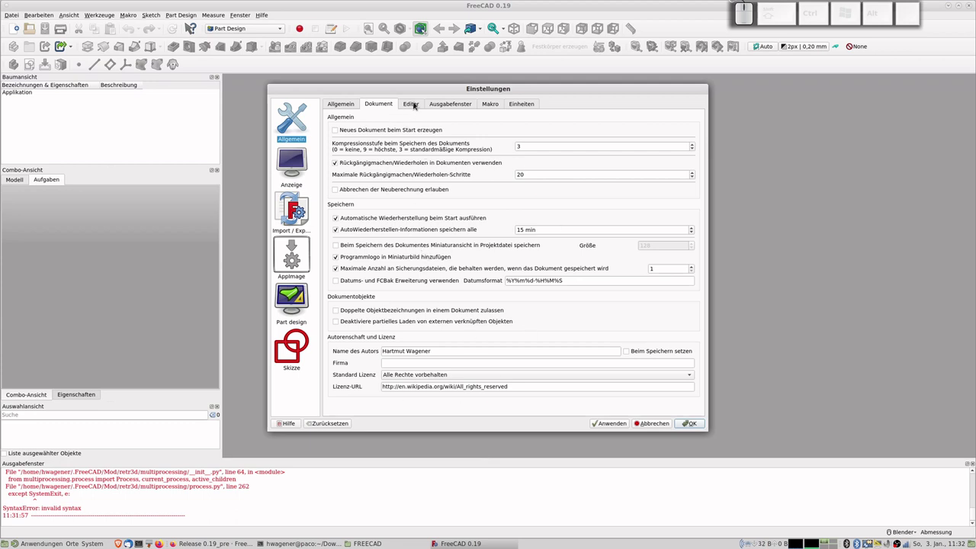
click(419, 103)
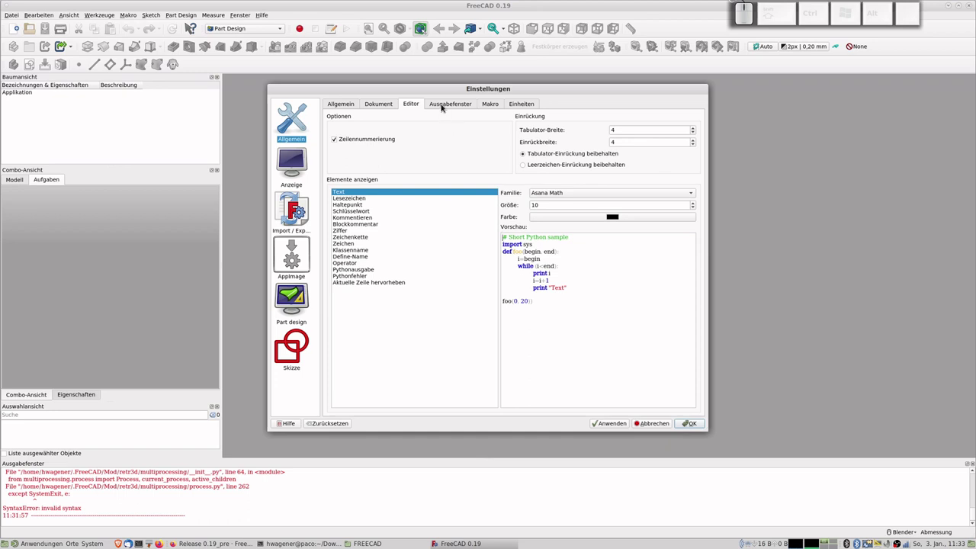
click(444, 106)
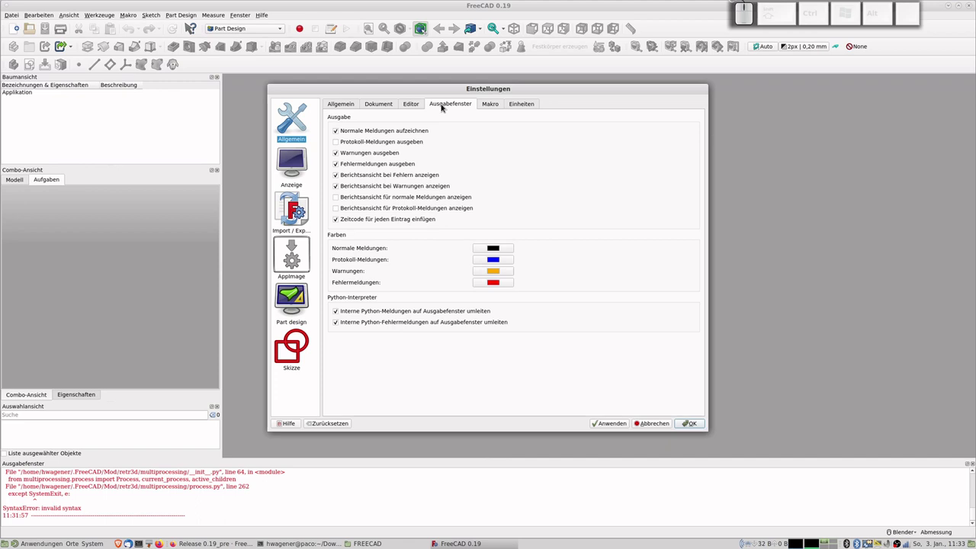
click(498, 105)
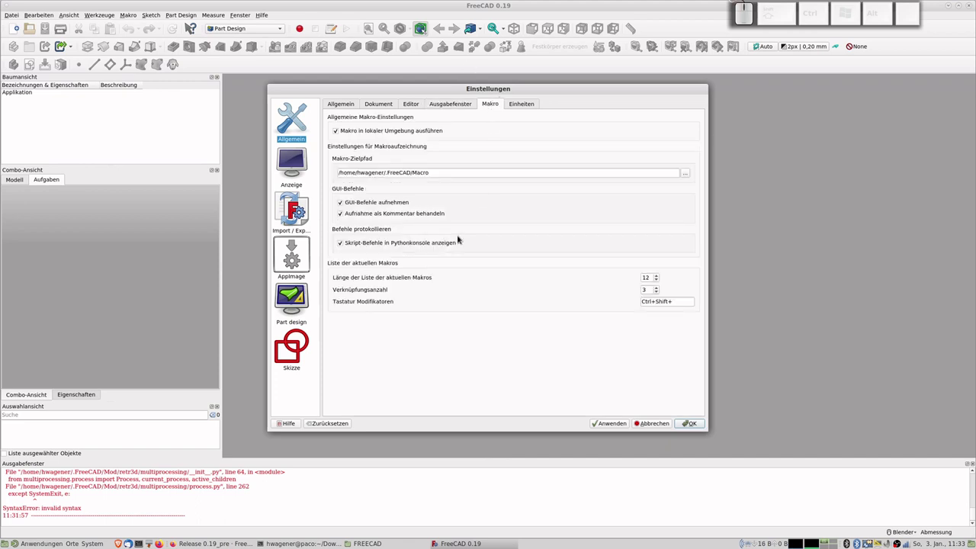
click(524, 105)
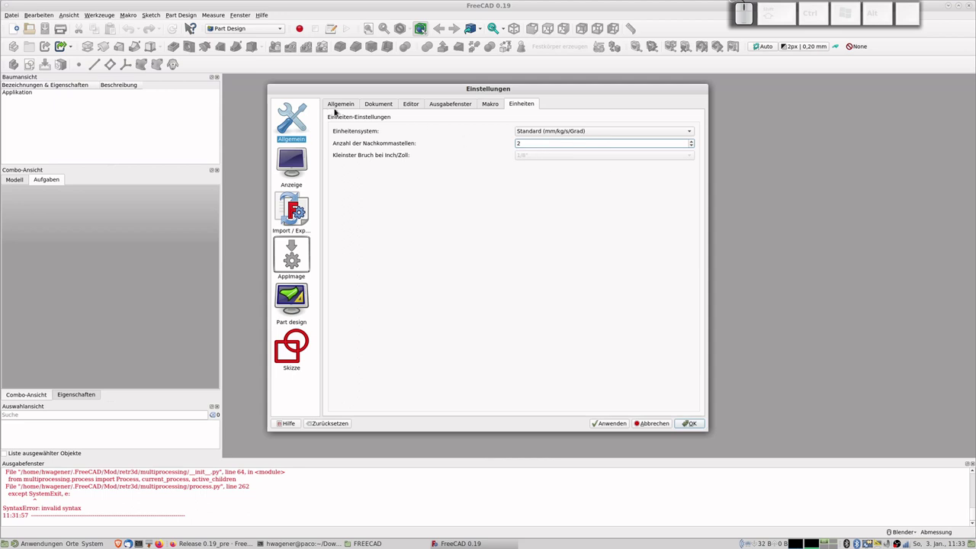
- Keep the Standard (mm/kg/s/degree) unit system and switch to the Anzeige category
click(550, 134)
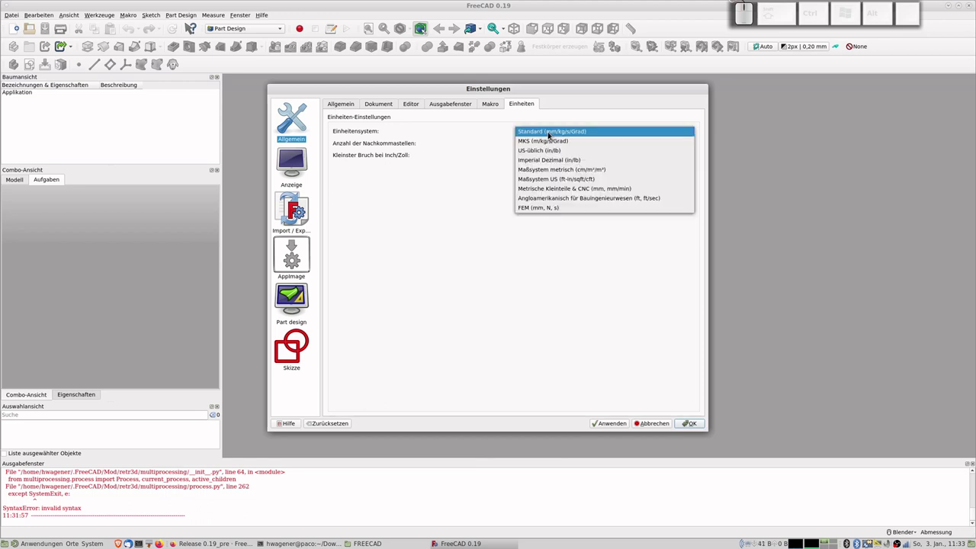
click(551, 134)
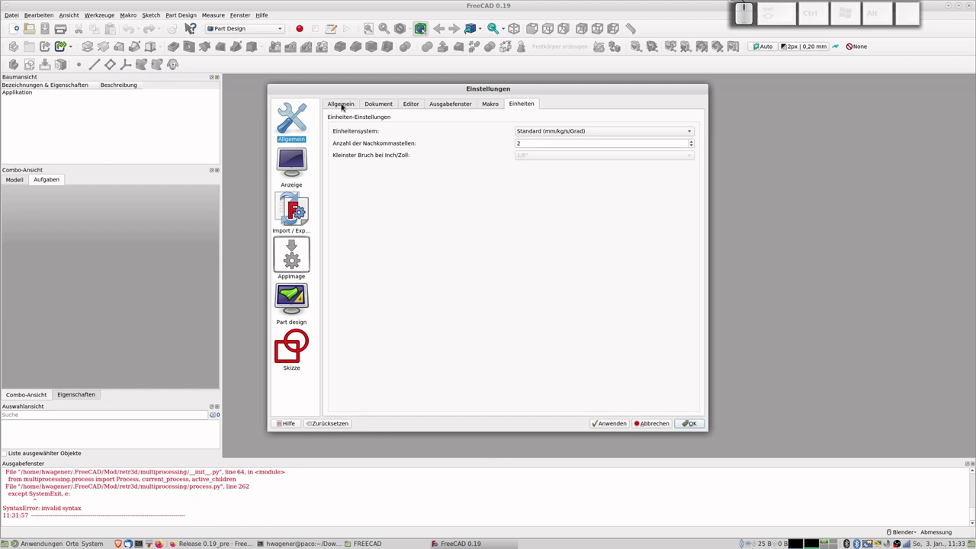
click(344, 105)
click(302, 155)
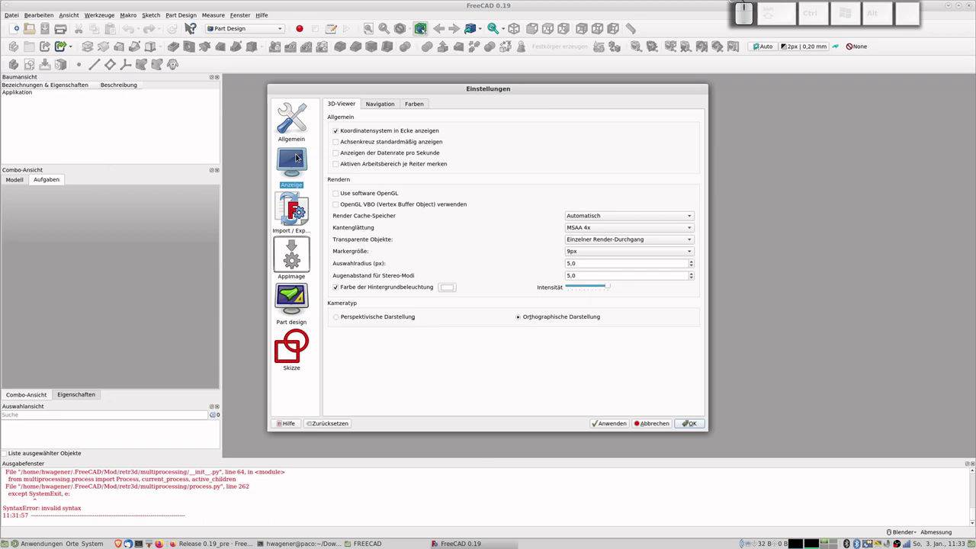
- On the Navigation tab keep Blender as the 3D navigation style
click(386, 107)
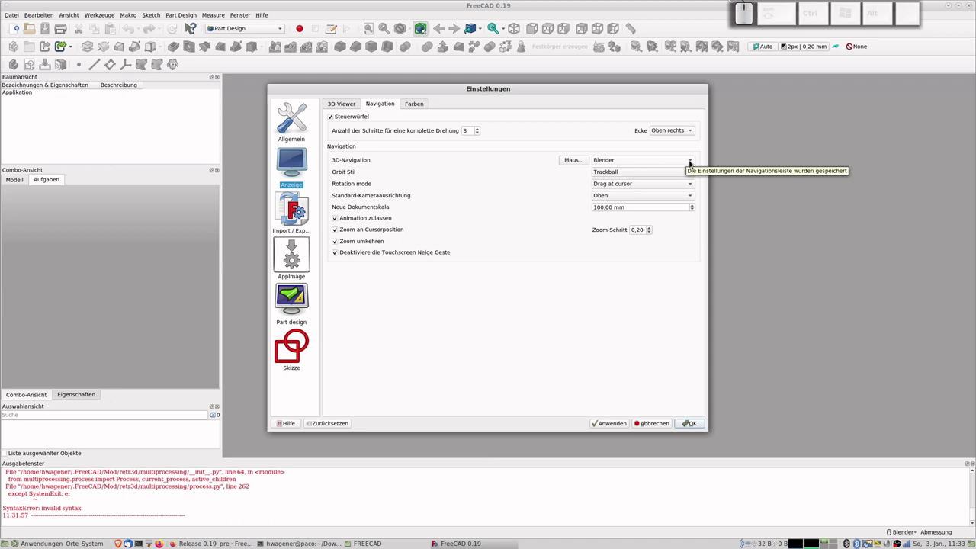
click(694, 162)
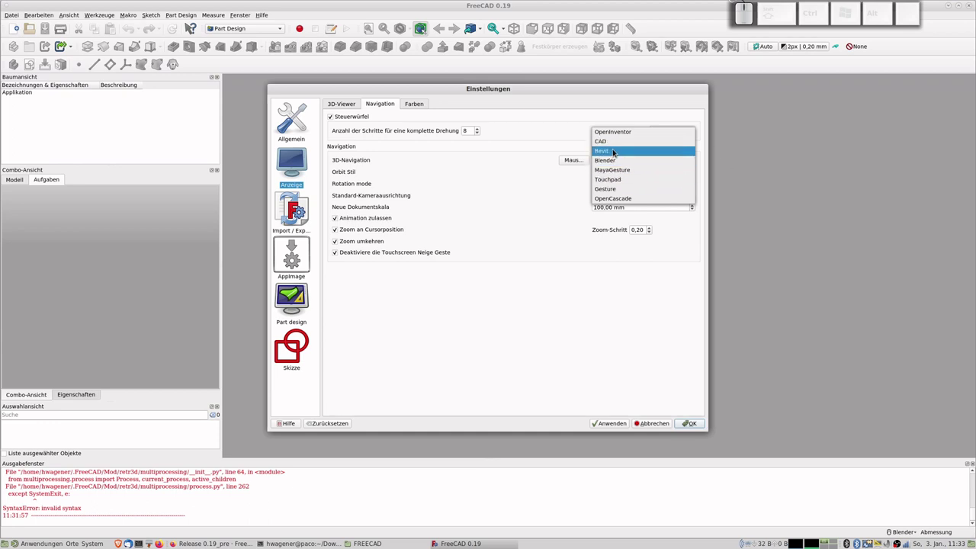
click(768, 148)
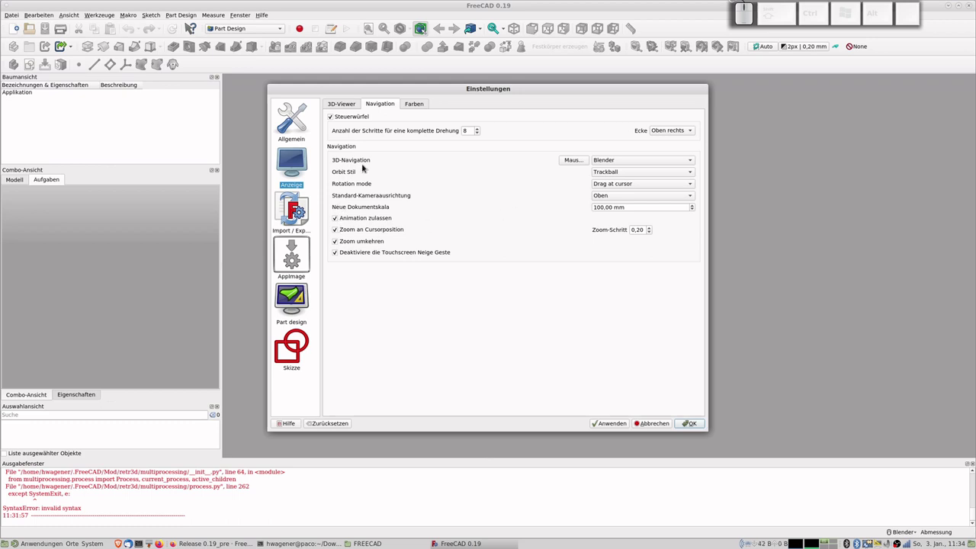
click(302, 156)
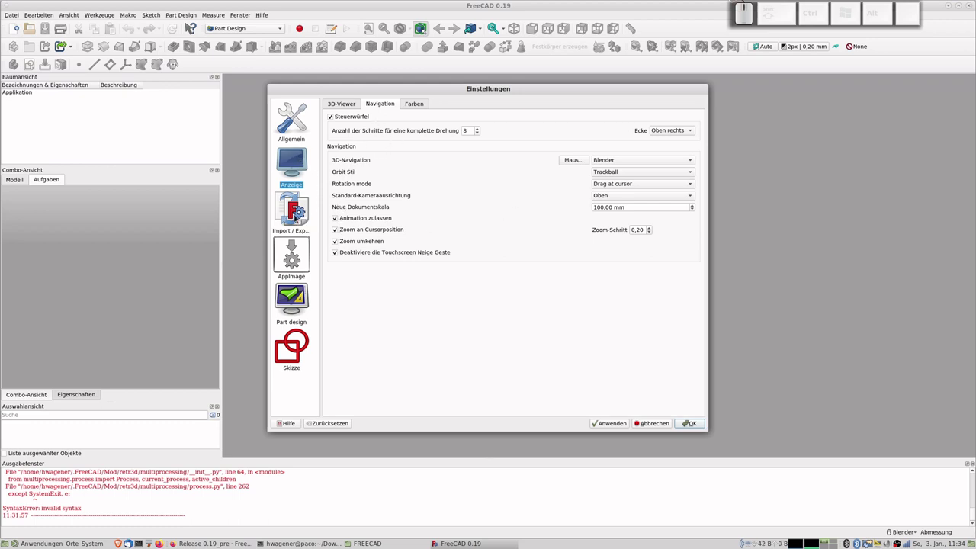
- Review the Import-Export and Part Design pages including the tessellation settings
click(299, 215)
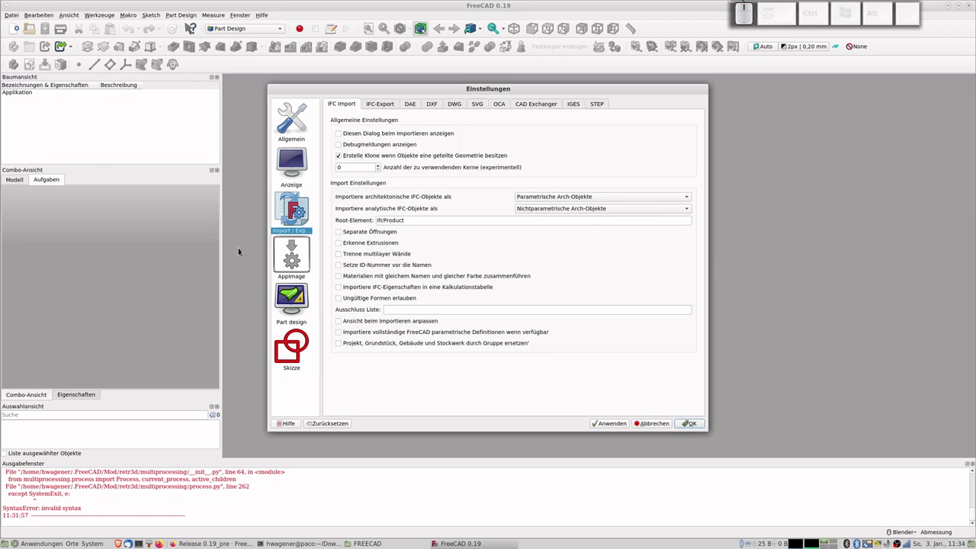
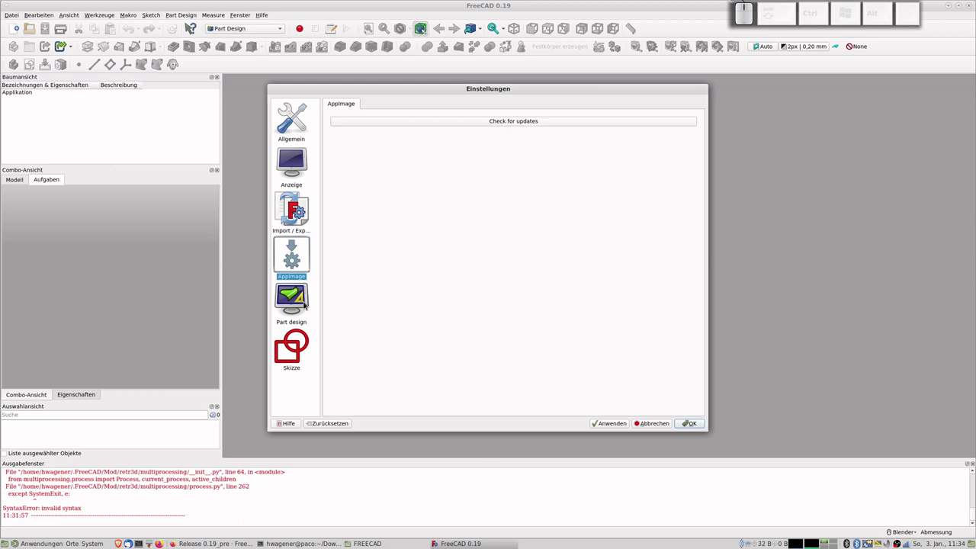
click(302, 300)
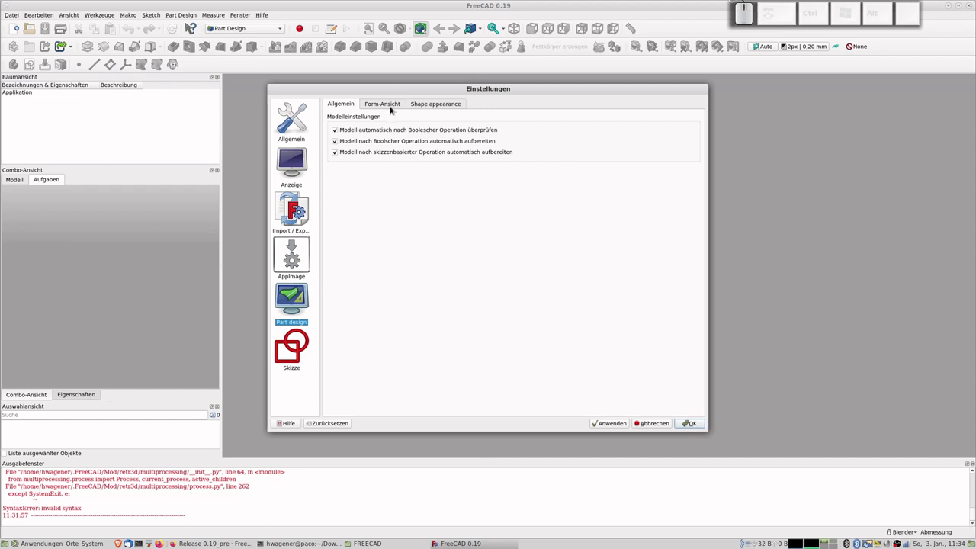
click(393, 104)
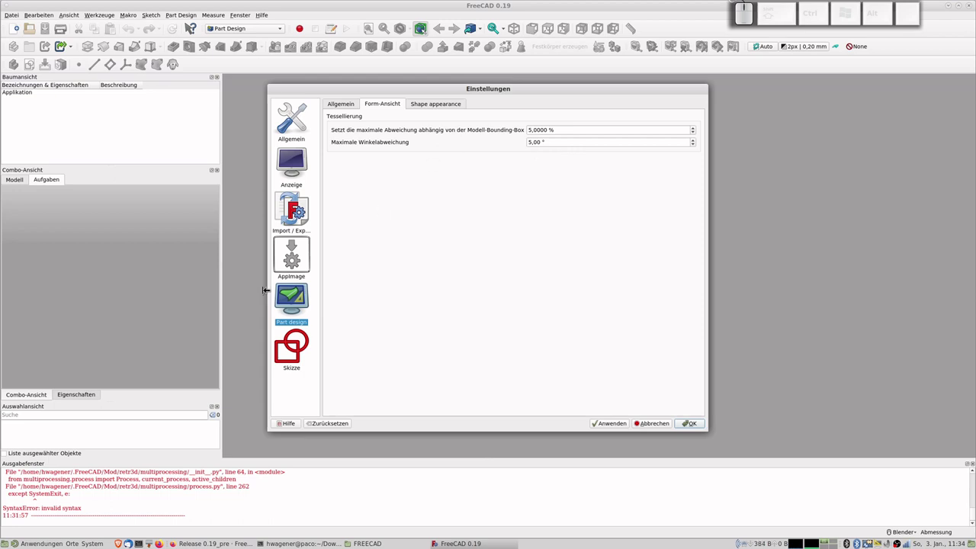
click(300, 347)
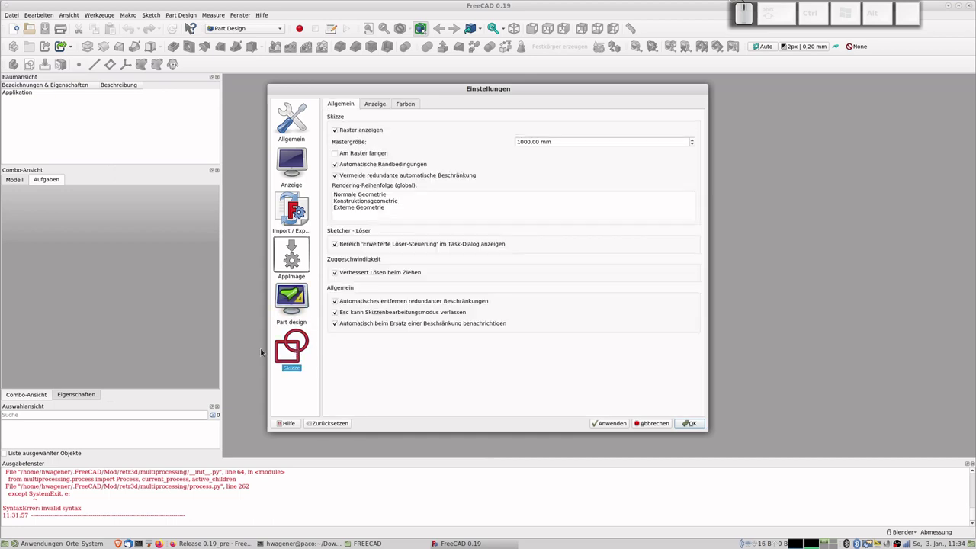
- Glance through the Sketcher page tabs and close Preferences with OK
click(379, 106)
click(408, 104)
click(344, 106)
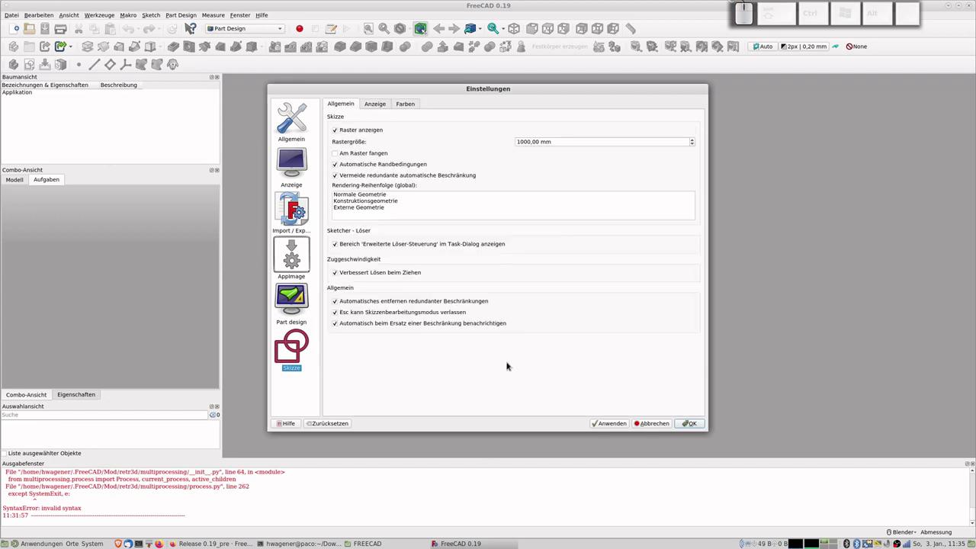
click(617, 426)
click(697, 421)
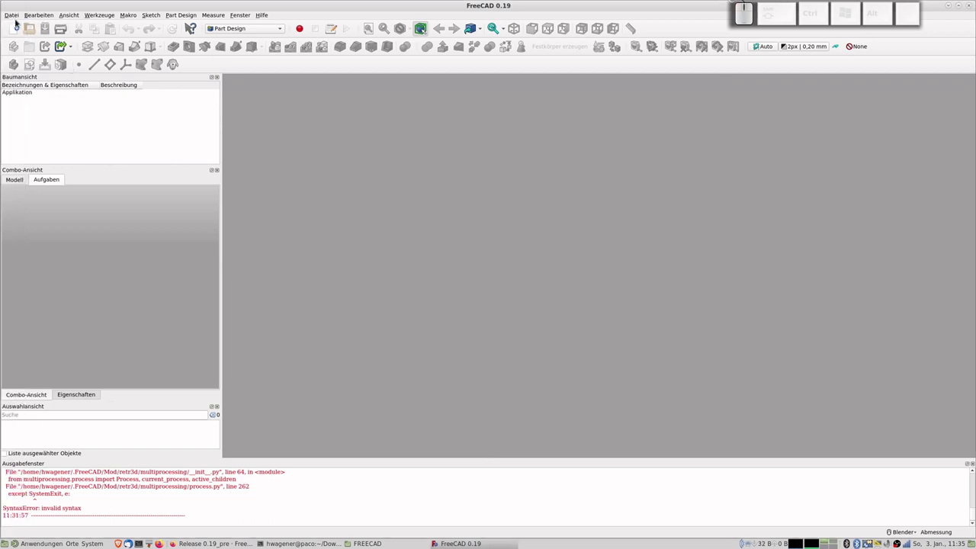
- Create a new untitled document via File > New
click(15, 20)
click(32, 32)
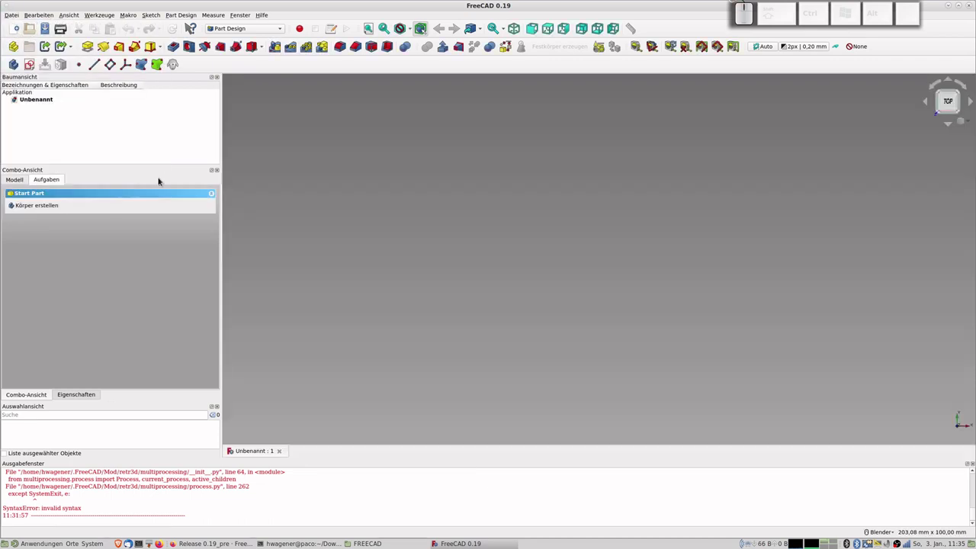
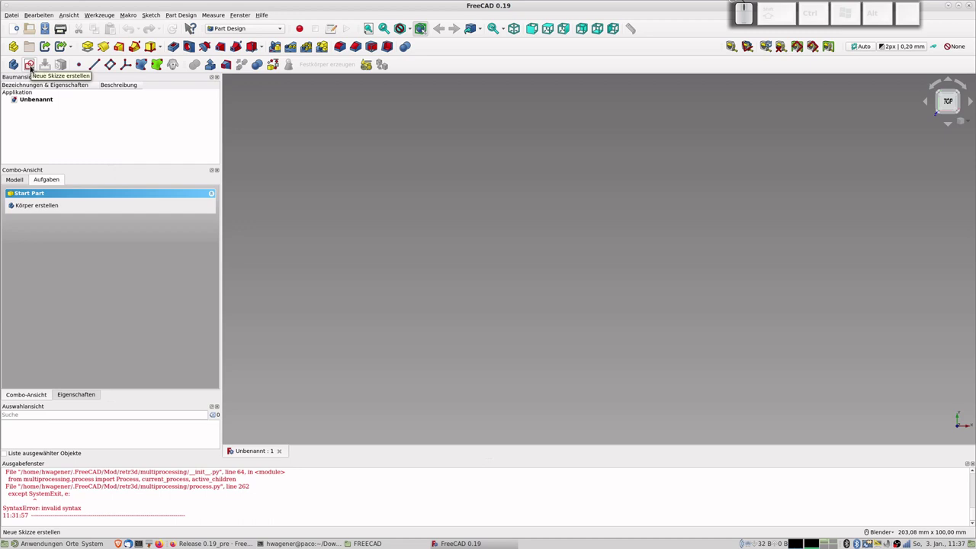
- Start a new sketch in a new body on the XY_Plane
click(35, 68)
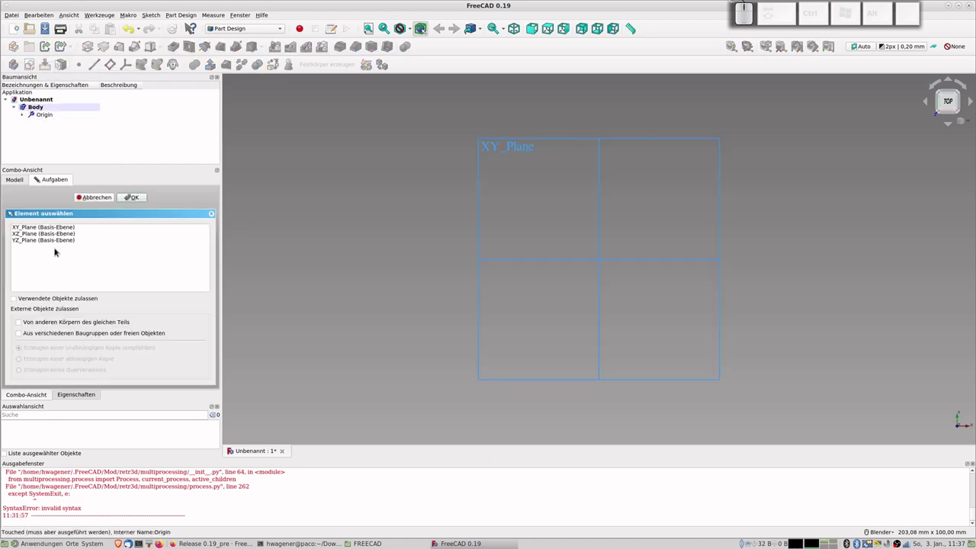
click(48, 229)
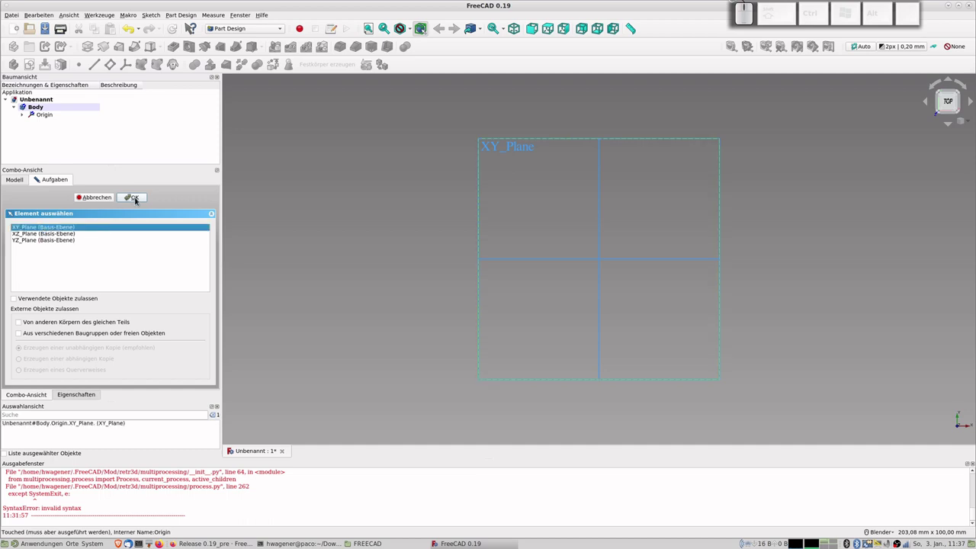
click(141, 199)
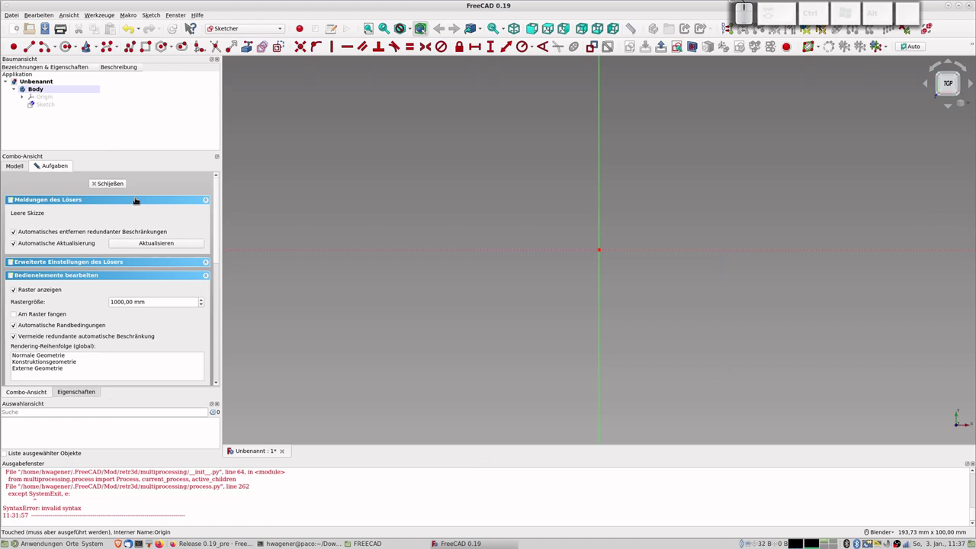
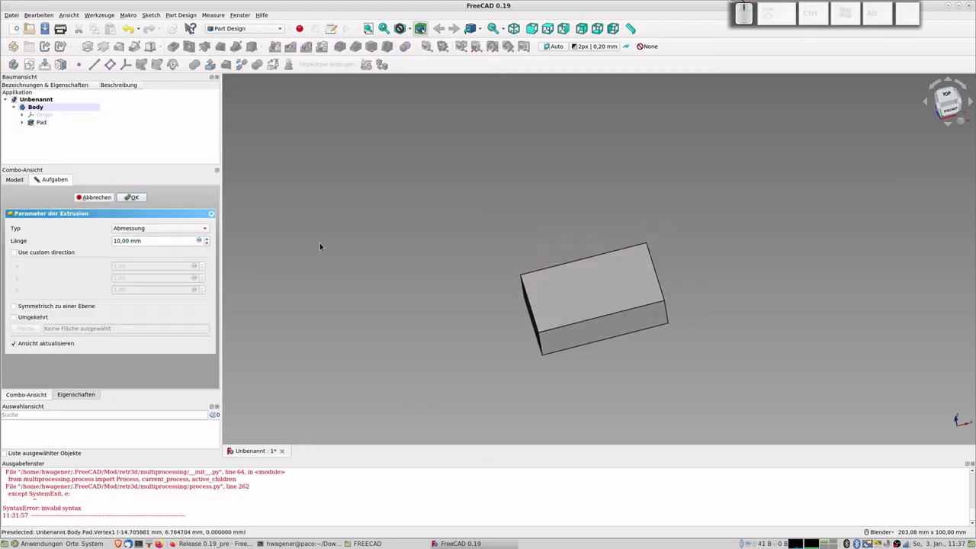
click(145, 195)
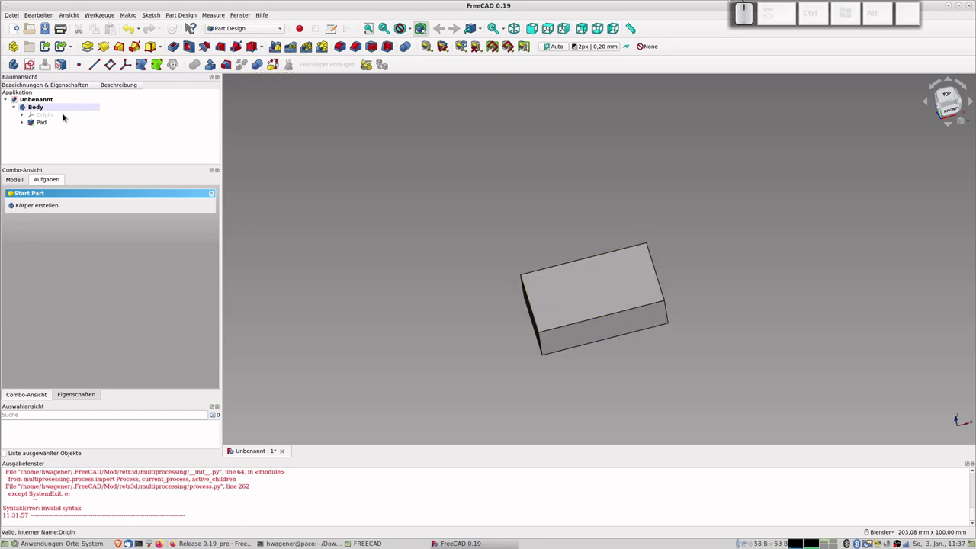
click(46, 109)
click(48, 114)
click(49, 109)
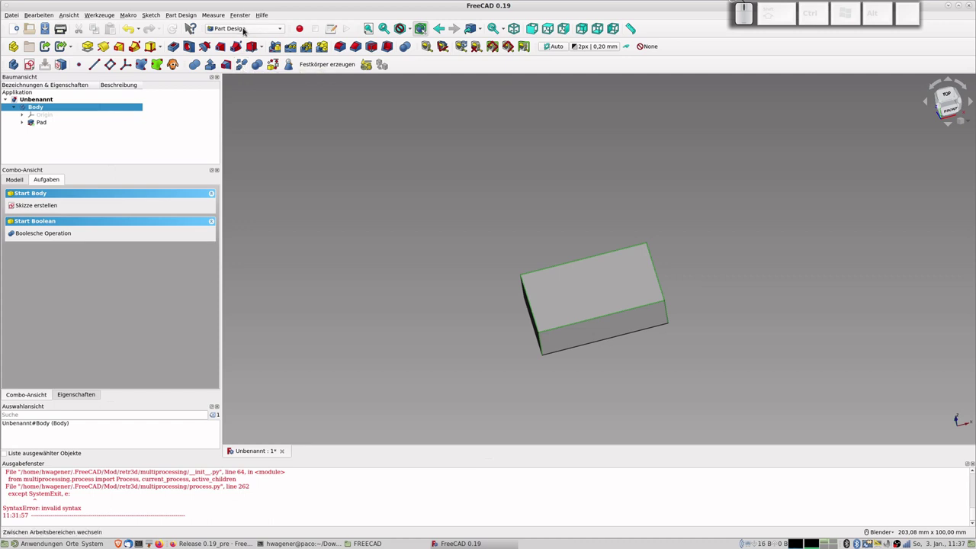
click(249, 29)
click(240, 22)
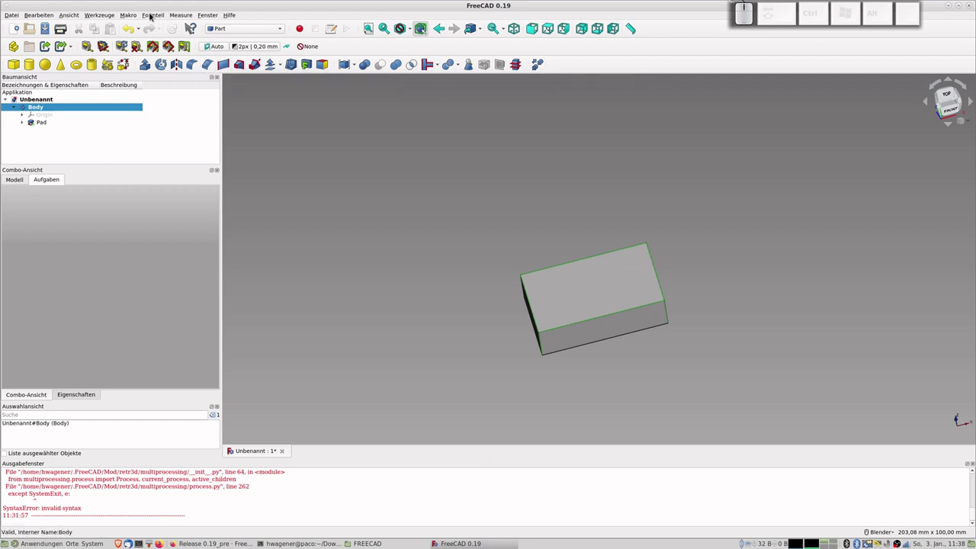
click(155, 14)
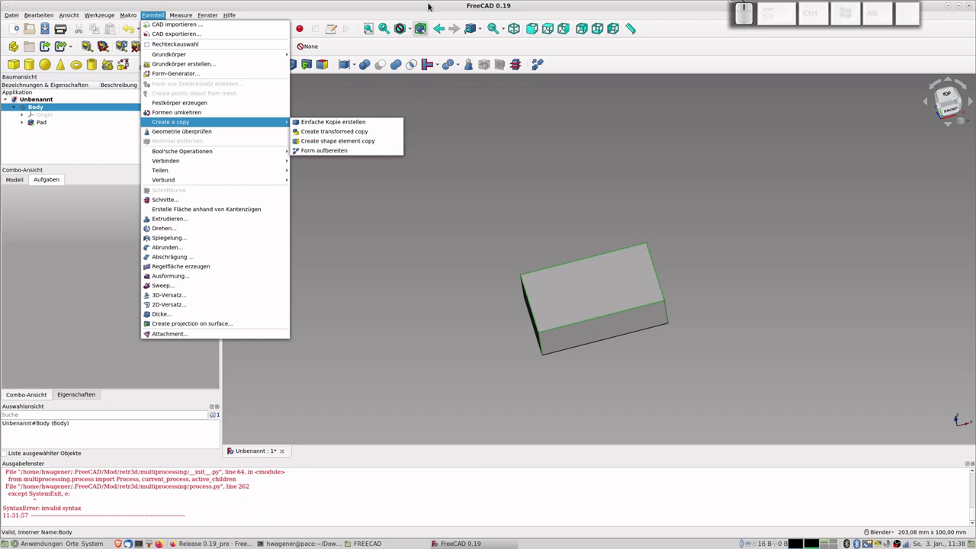
click(405, 9)
click(245, 29)
click(241, 44)
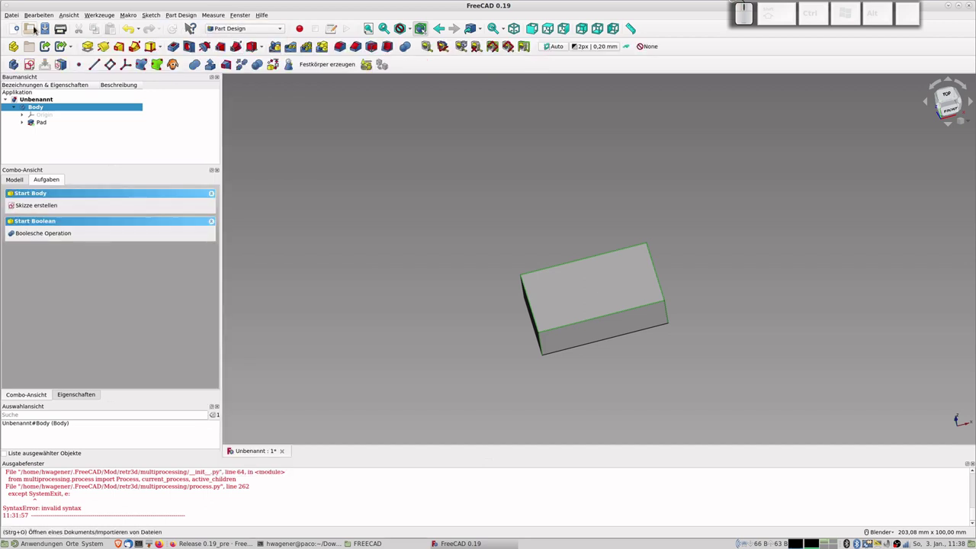
- Bring up the Customize dialog from the Tools menu on its Commands page
click(44, 15)
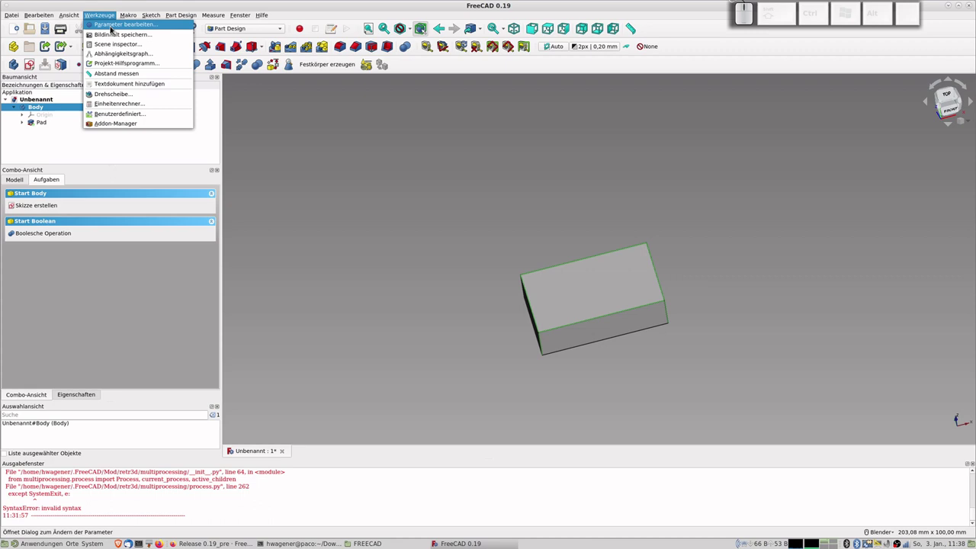
click(114, 117)
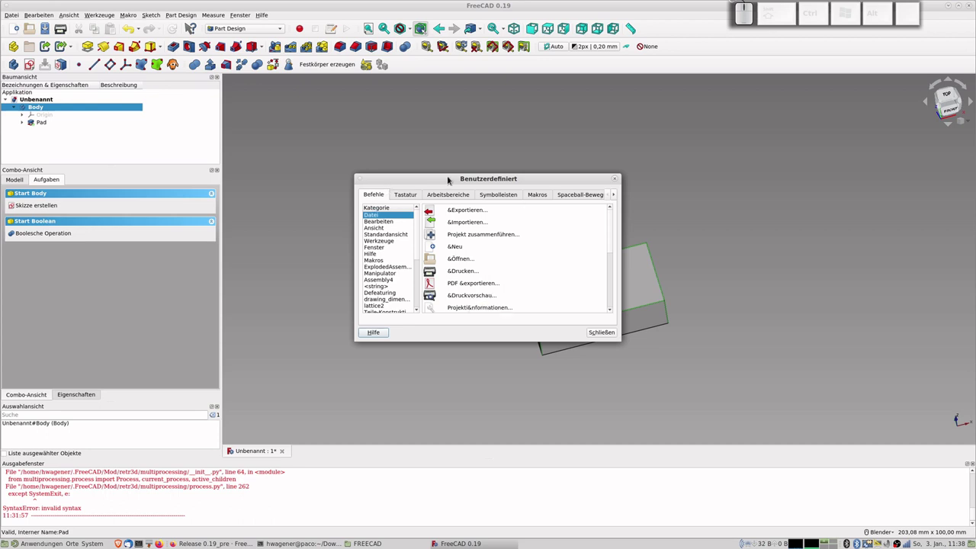
click(463, 181)
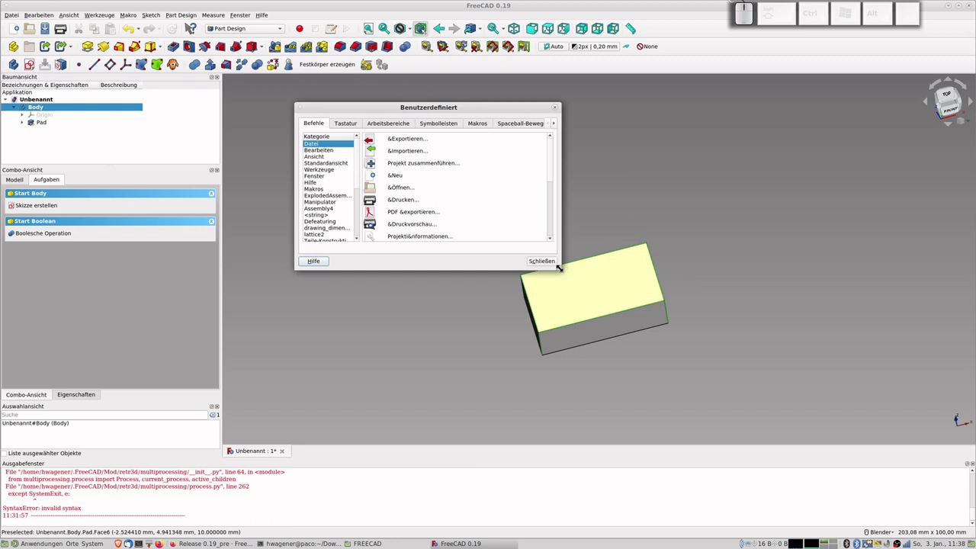
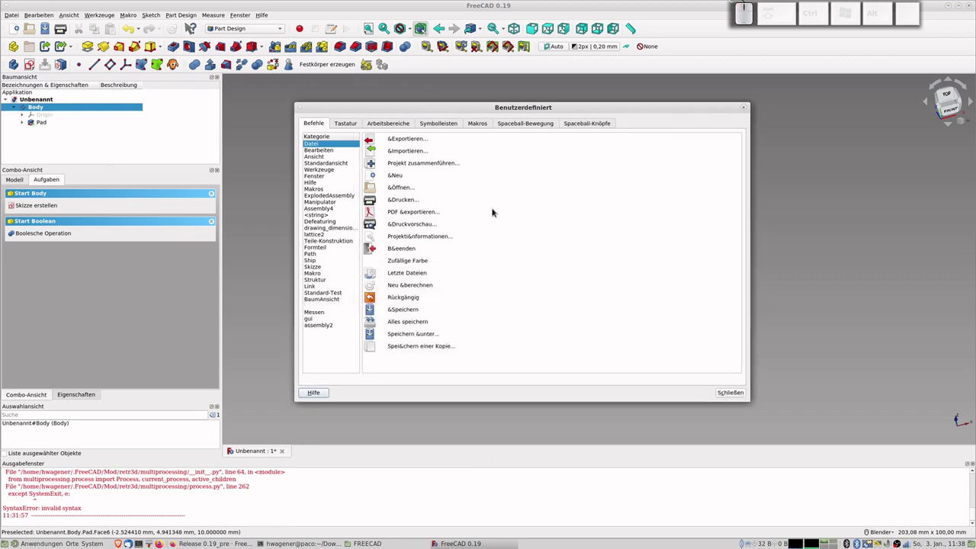
- On Toolbars, expand Part Design's PART toolbar and create a new toolbar with the default name
click(436, 126)
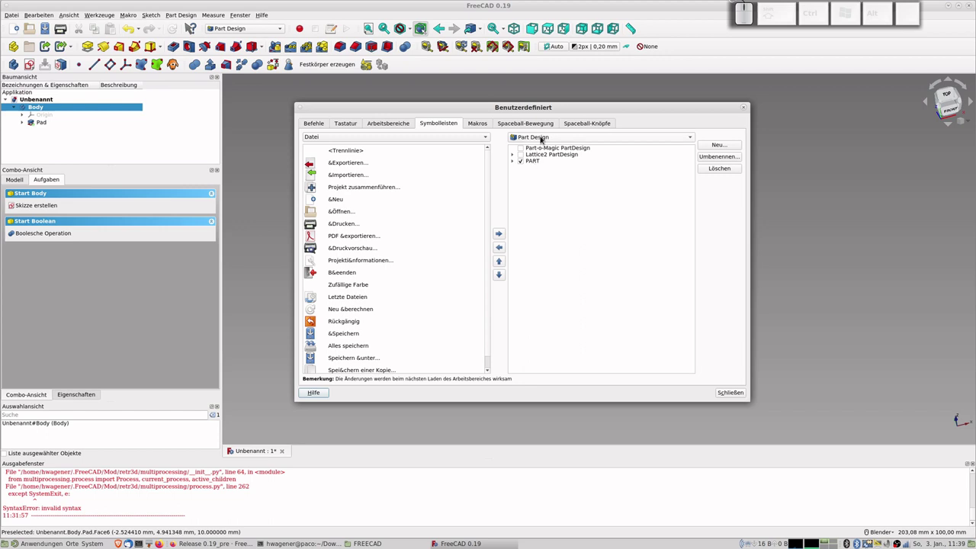
click(517, 162)
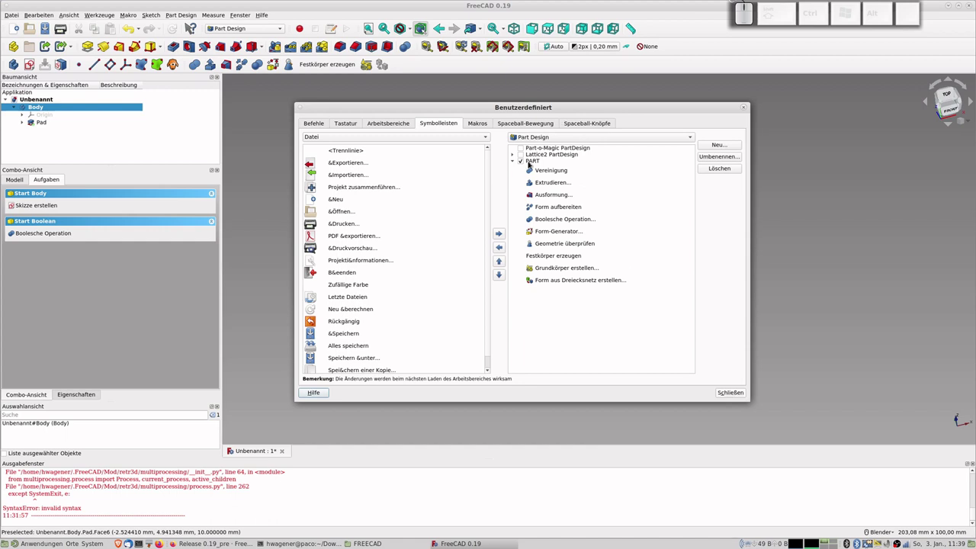
click(725, 146)
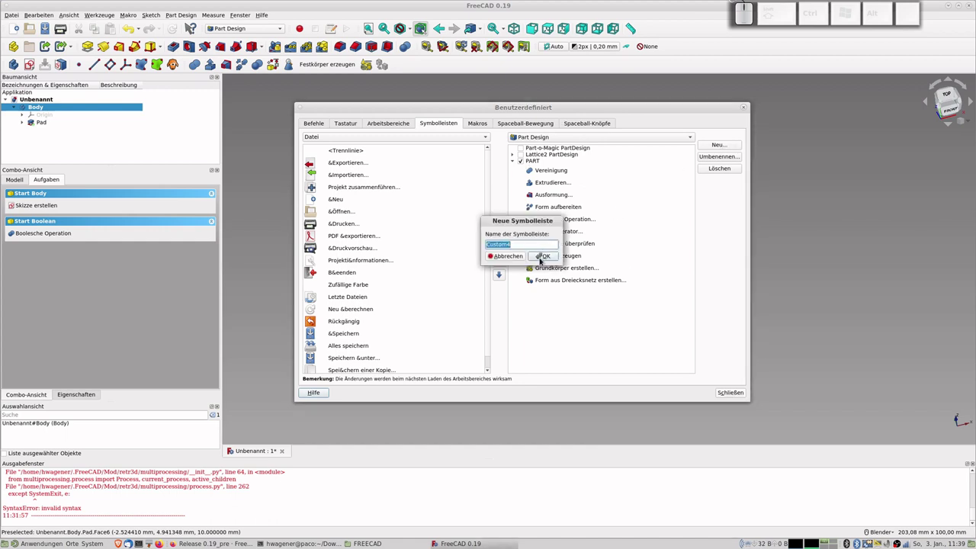
click(520, 259)
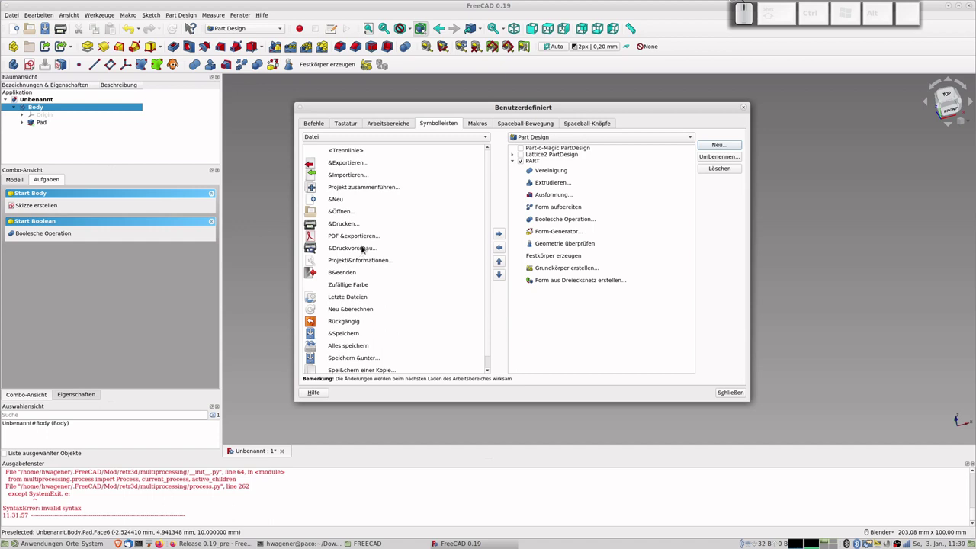
- Browse the command categories, viewing Bearbeiten and other category command lists
scroll(down, 3)
scroll(up, 3)
click(351, 138)
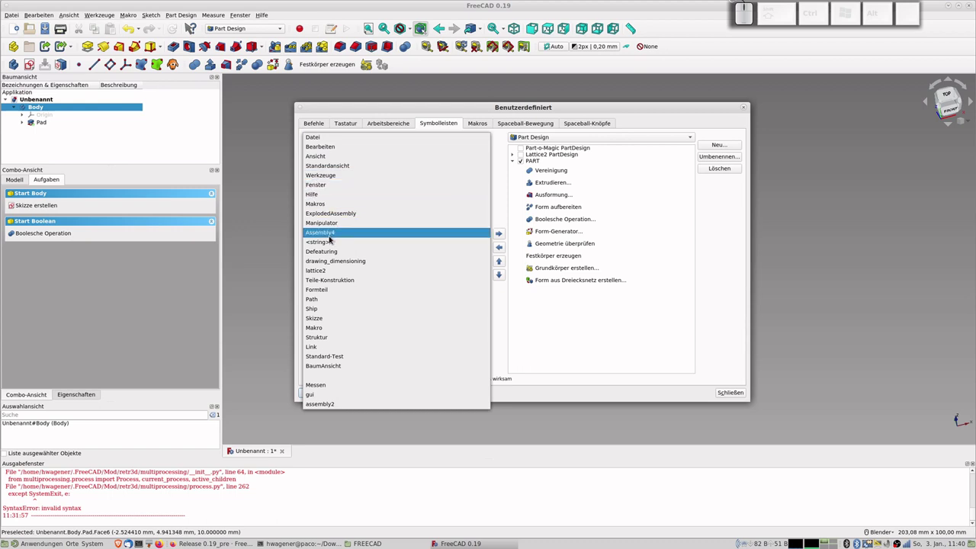
scroll(down, 3)
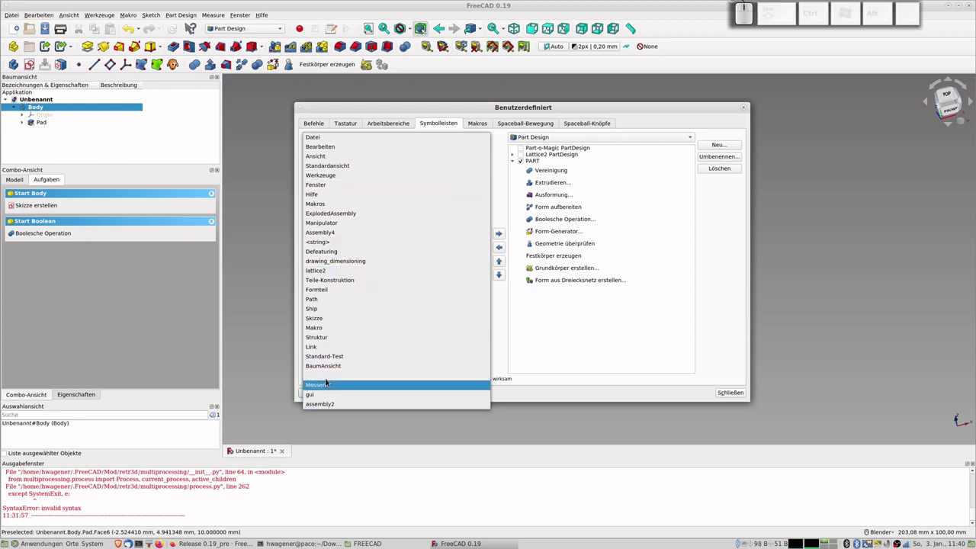
scroll(up, 3)
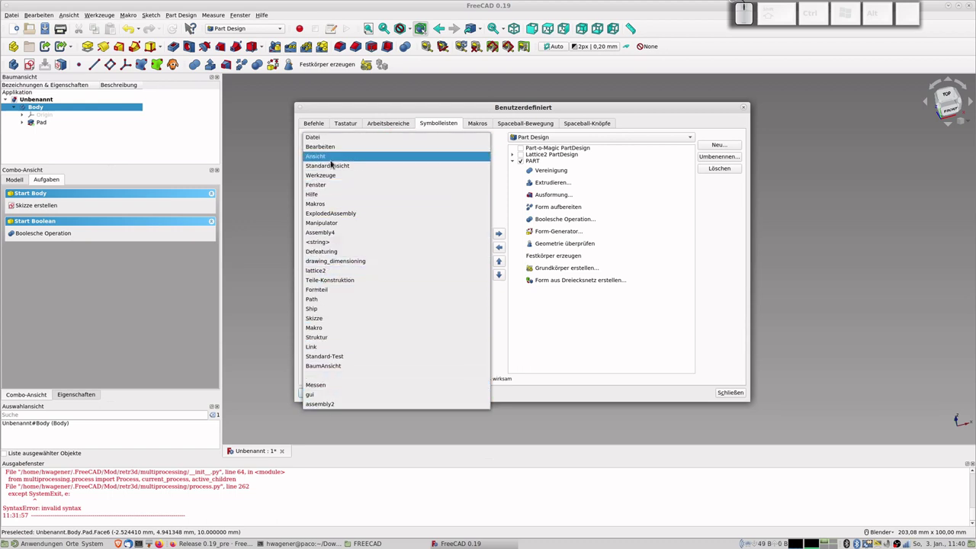
click(333, 152)
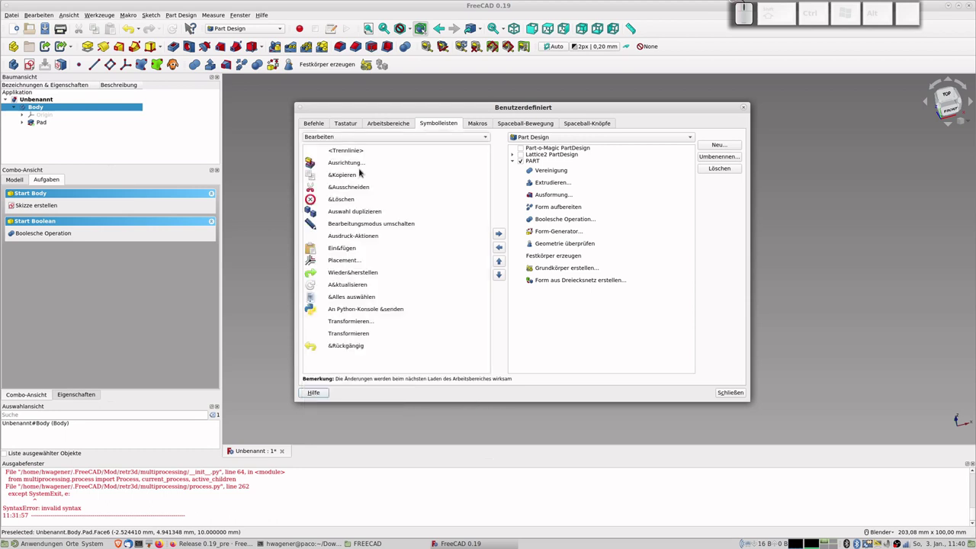
scroll(down, 3)
scroll(up, 3)
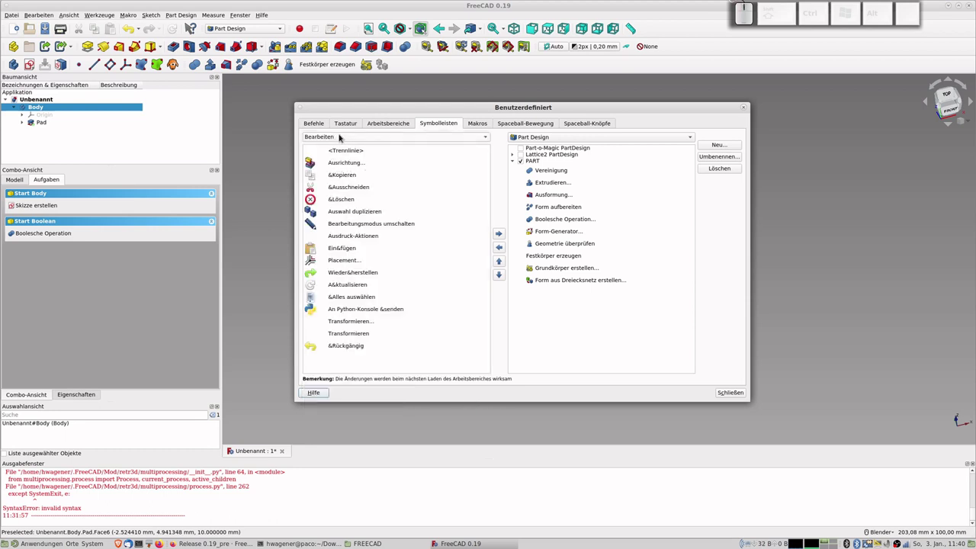
click(339, 139)
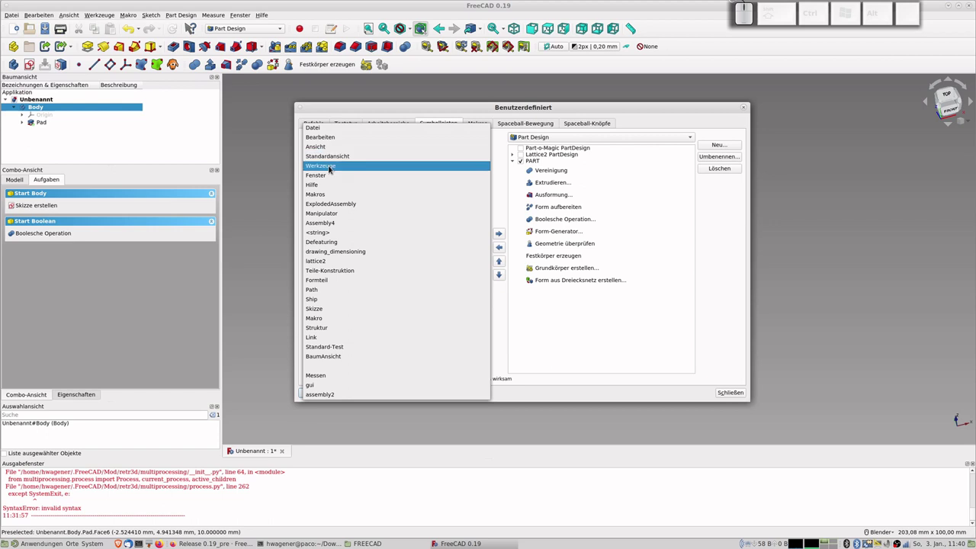
click(331, 169)
click(337, 143)
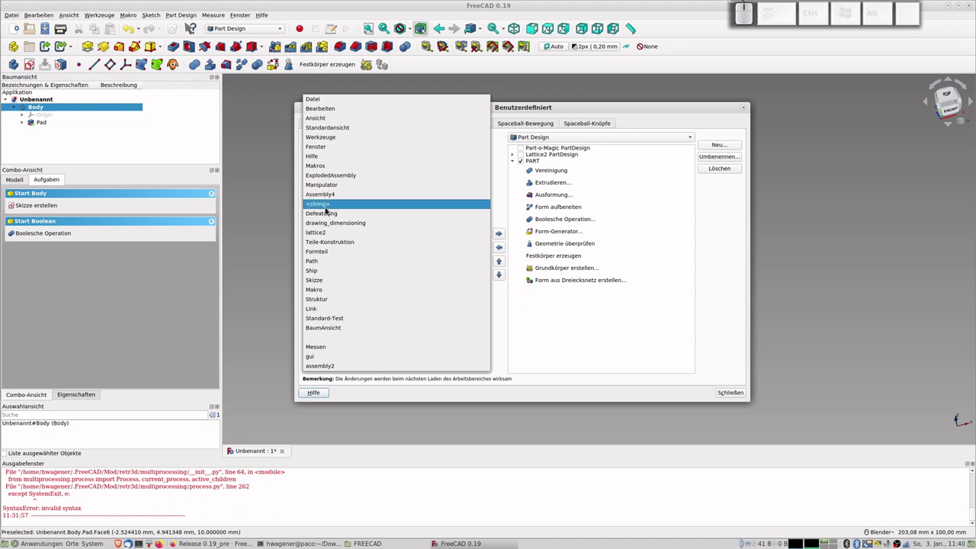
click(328, 210)
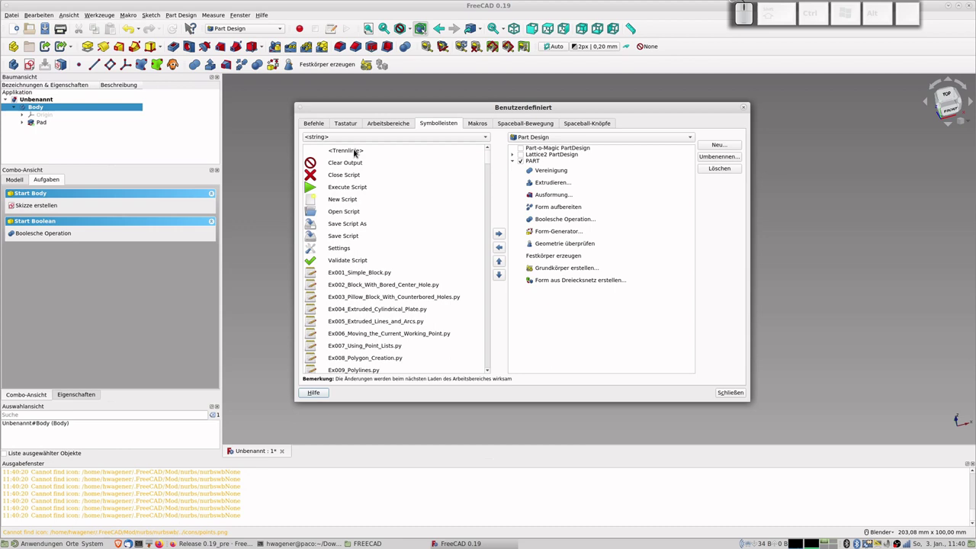
click(344, 136)
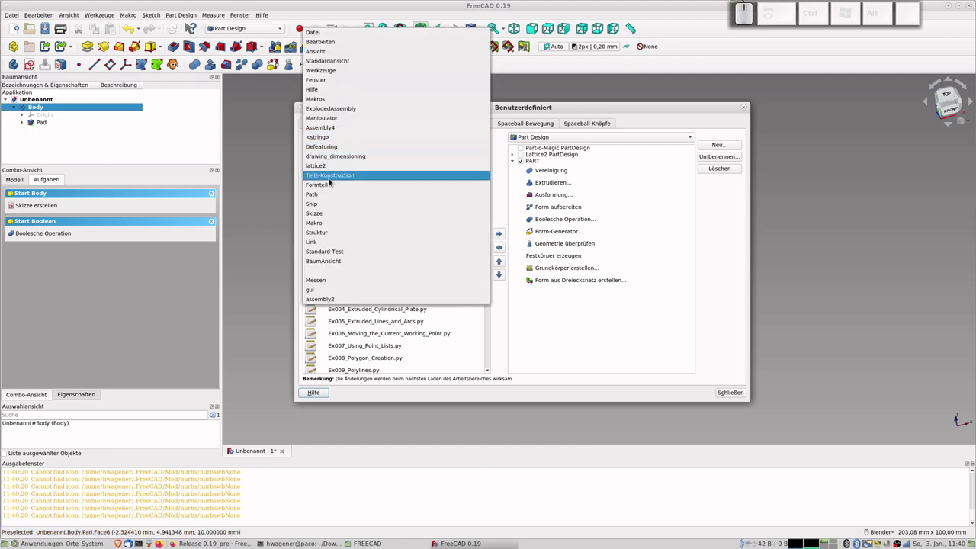
- Select the Part Design category and scroll through its available commands
click(332, 181)
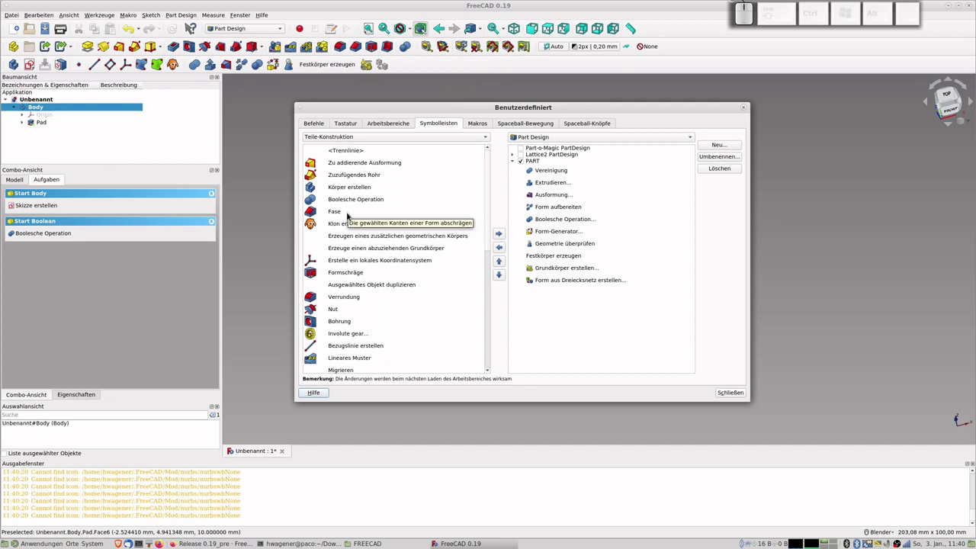
scroll(down, 3)
scroll(down, 3)
scroll(up, 3)
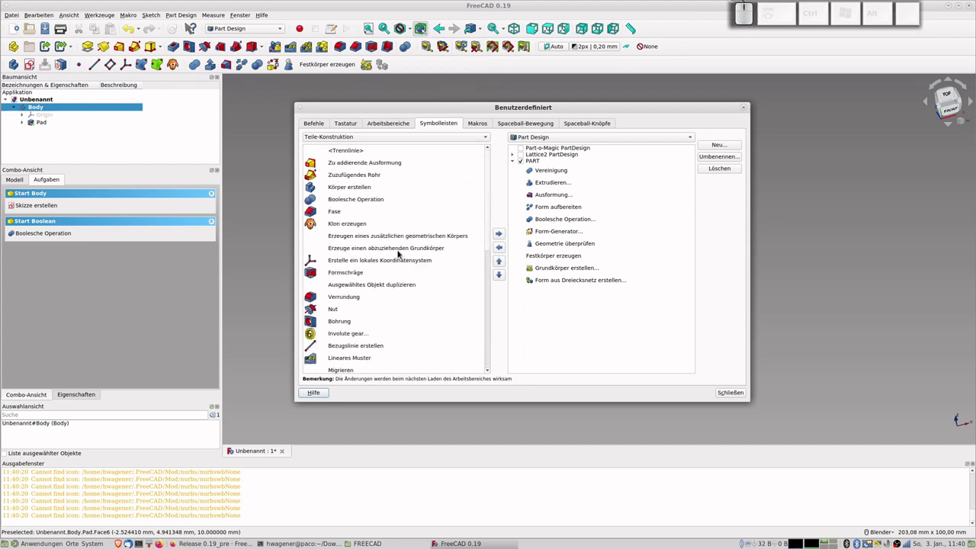
scroll(up, 3)
scroll(down, 3)
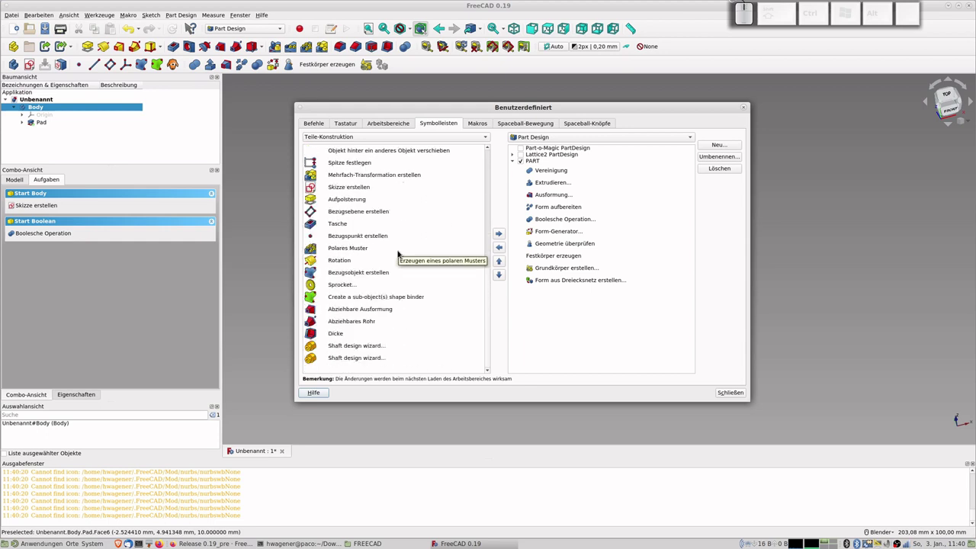
scroll(up, 3)
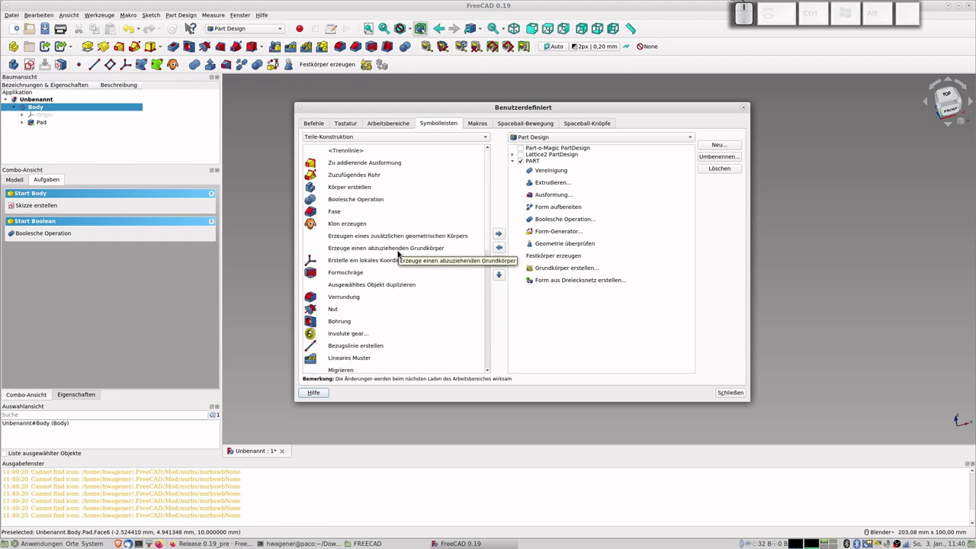
scroll(down, 3)
scroll(up, 3)
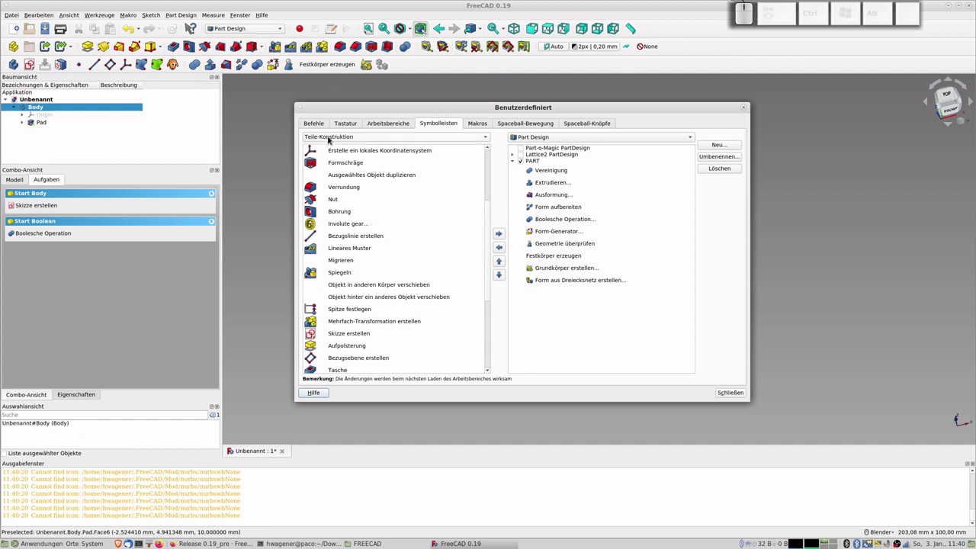
- Show the Part command category in the Customize dialog and scroll through its commands
click(334, 140)
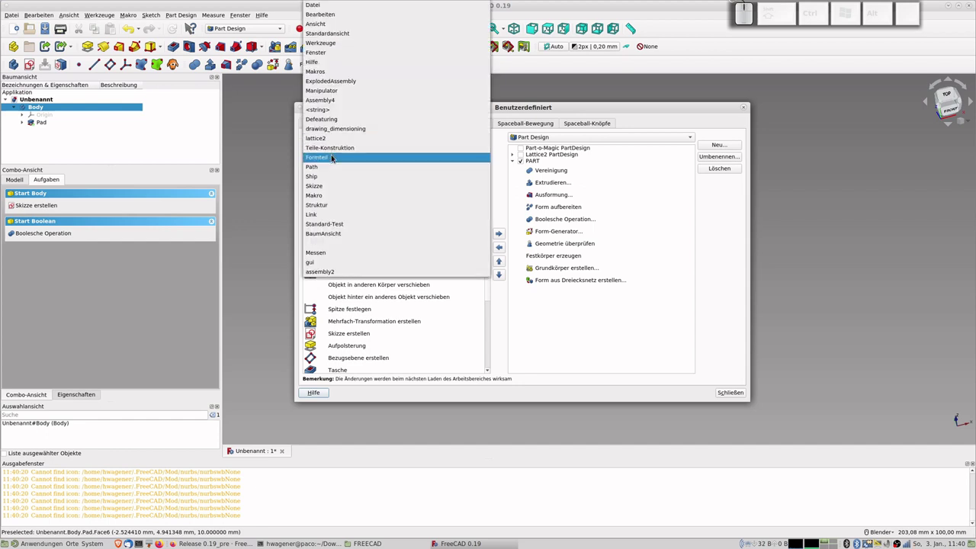
click(334, 159)
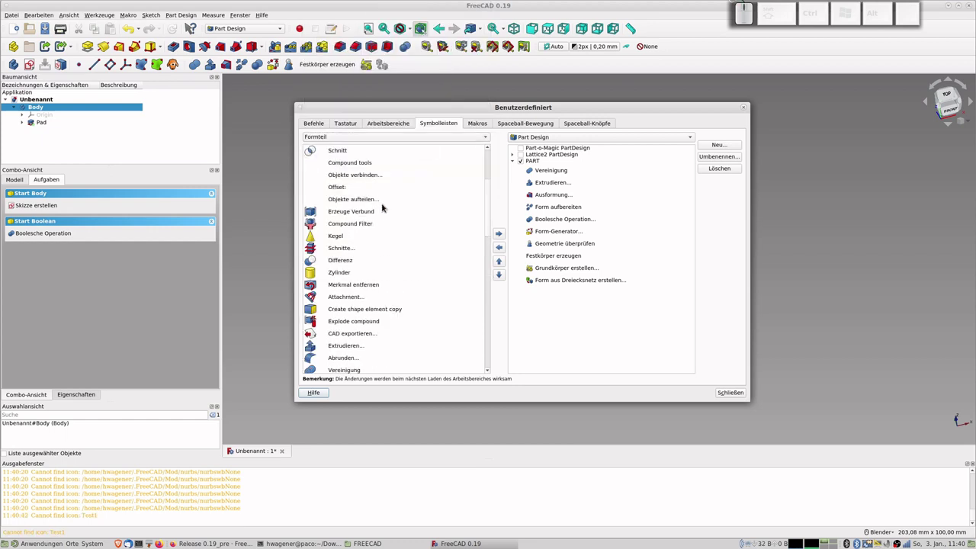
scroll(down, 3)
scroll(down, 3)
scroll(up, 3)
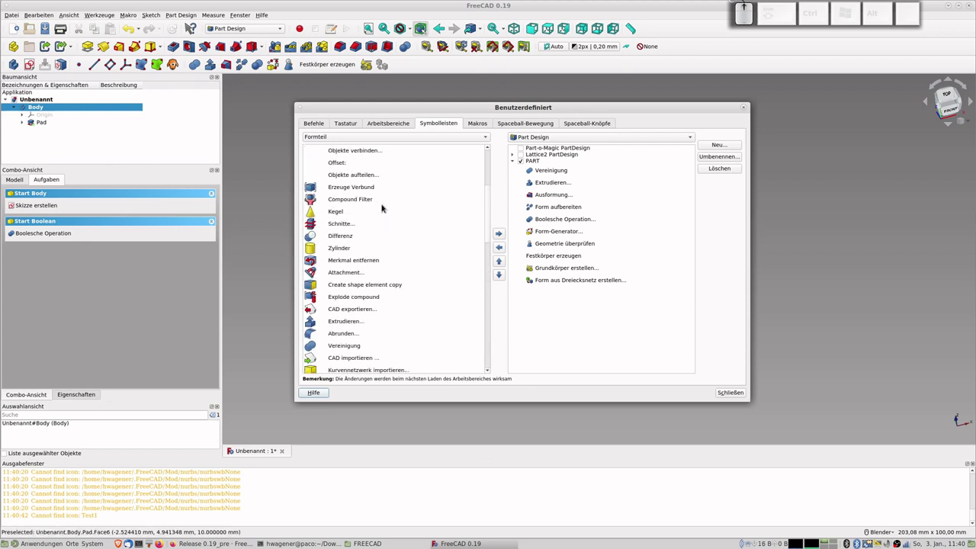
scroll(up, 3)
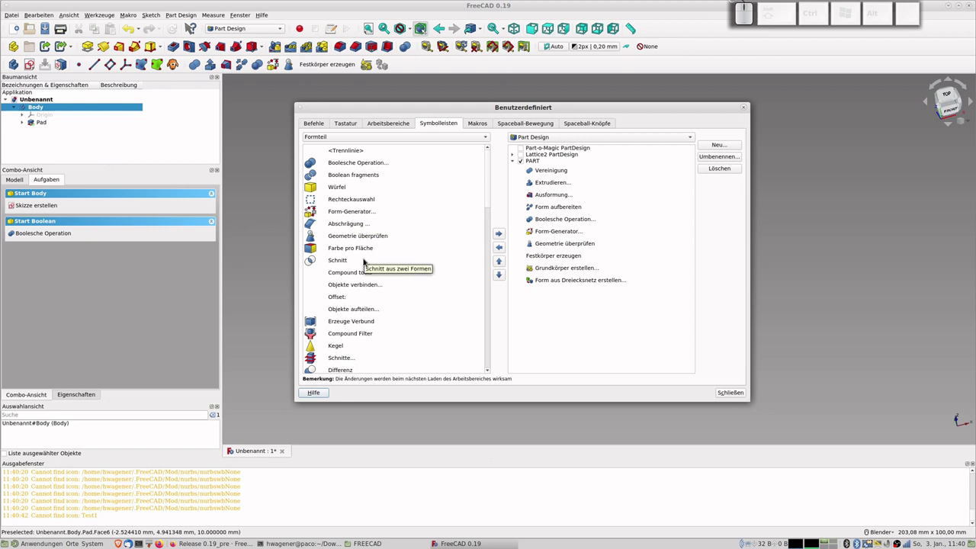
scroll(down, 3)
scroll(down, 3)
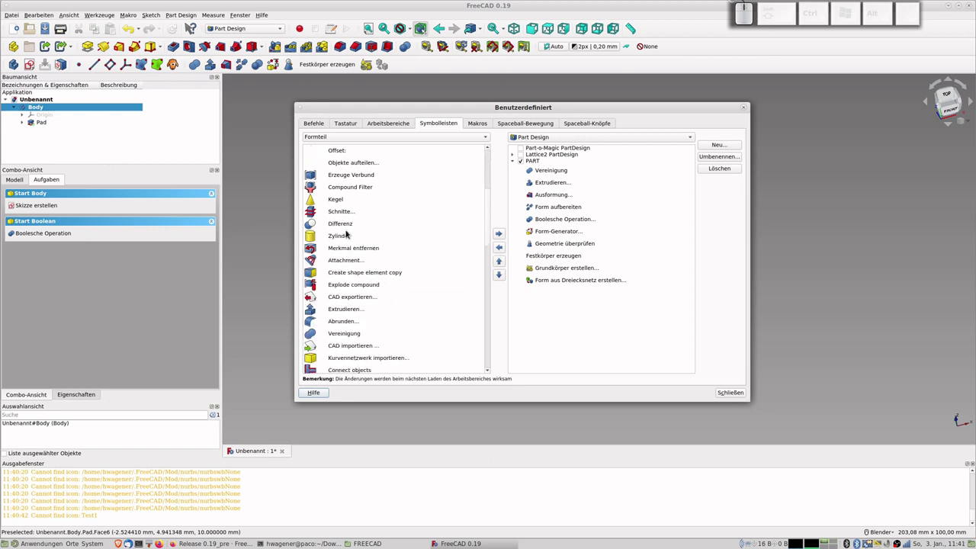
scroll(down, 3)
scroll(down, 3)
scroll(down, 3)
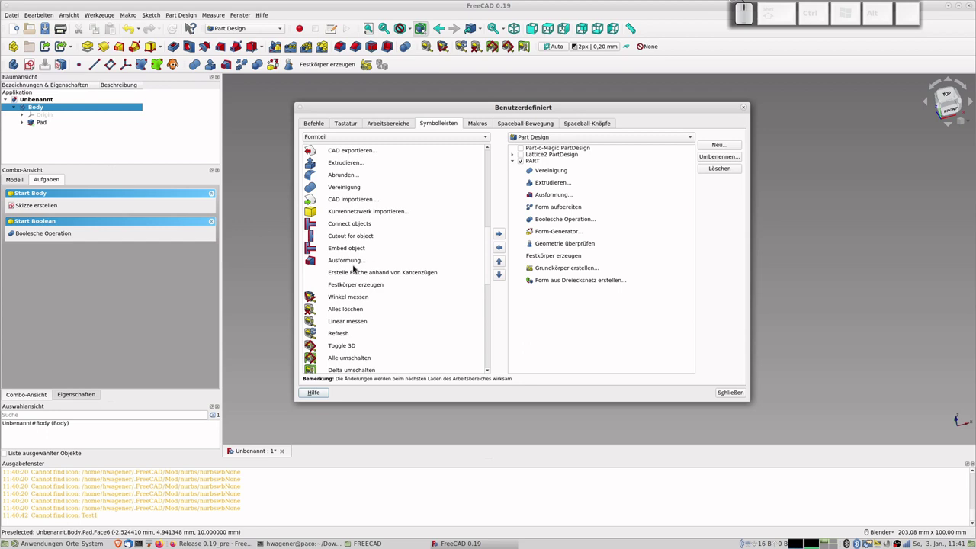
scroll(down, 3)
scroll(down, 3)
scroll(down, 3)
scroll(down, 3)
scroll(up, 3)
scroll(up, 3)
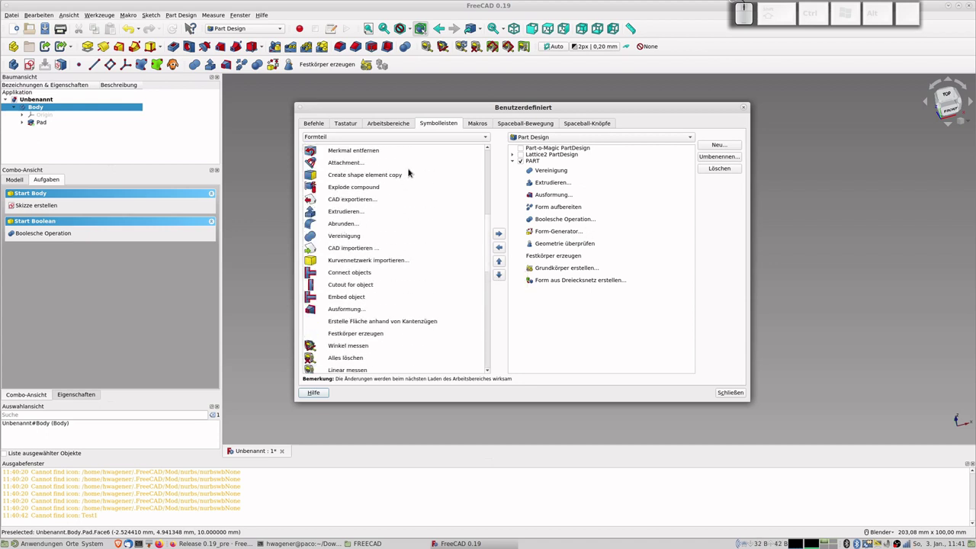
- Switch the command list to the Standard-Test category, then close the category list
click(368, 141)
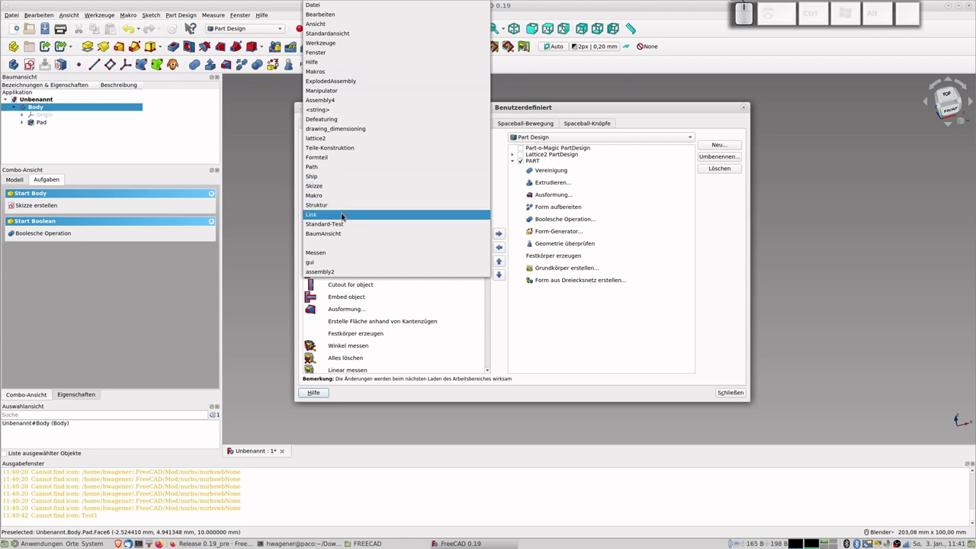
click(344, 228)
click(346, 136)
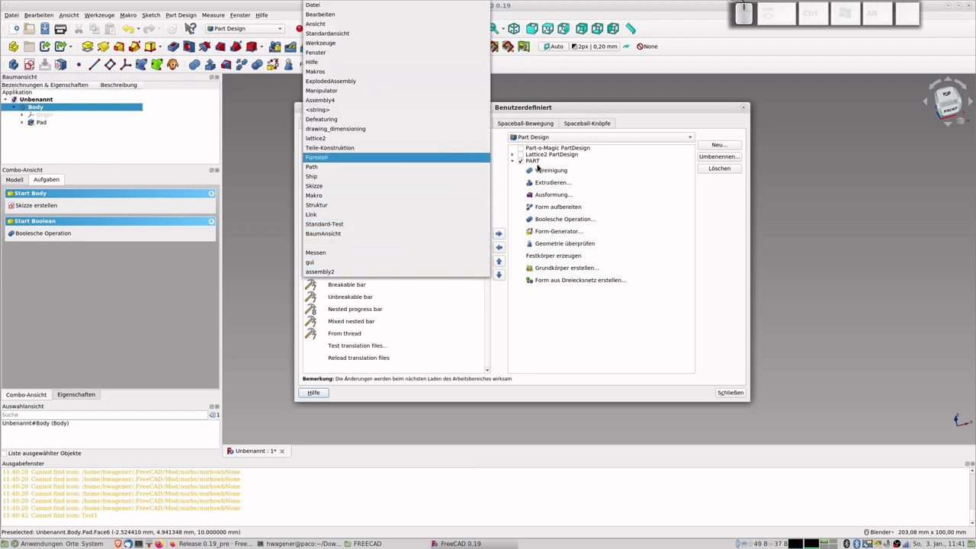
click(541, 110)
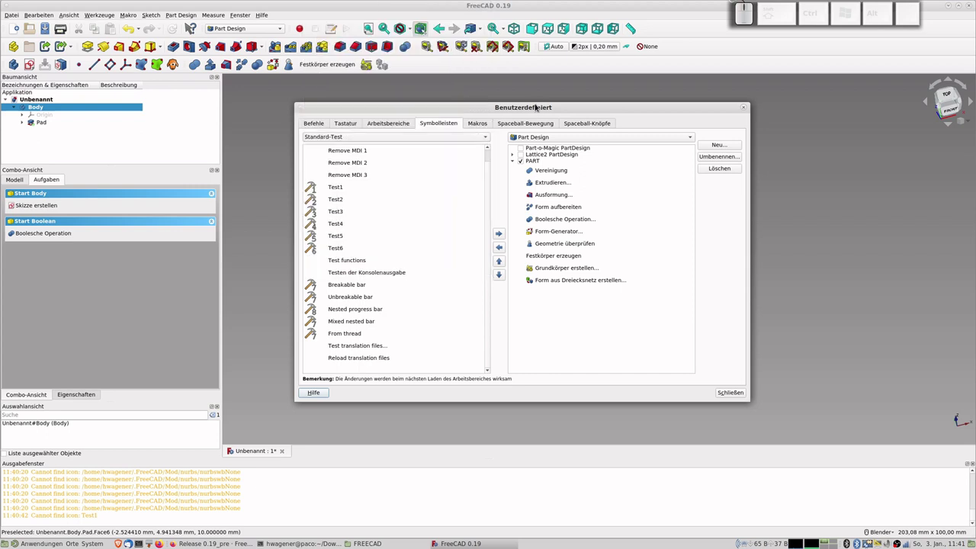
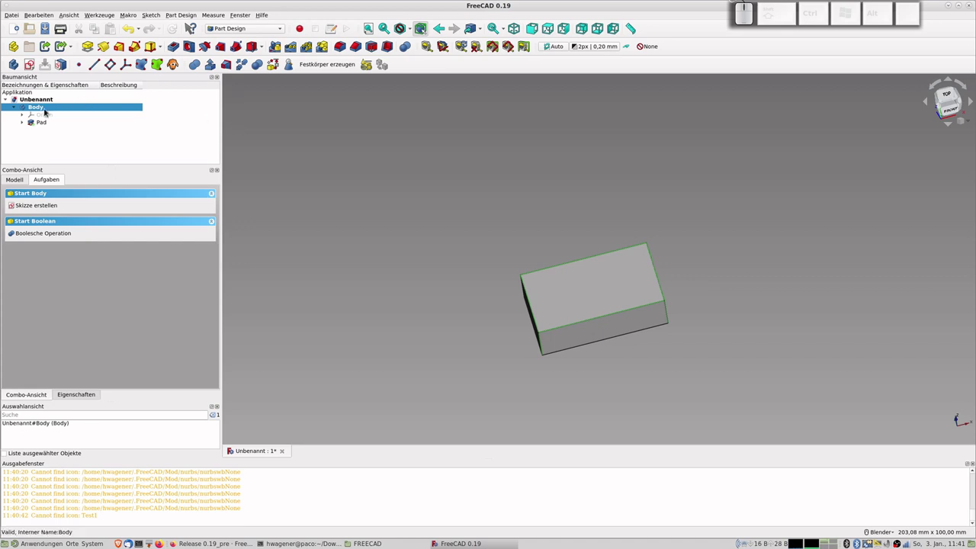
- Create a new body while the box's Body is selected, triggering the unsuitable base object warning
click(47, 111)
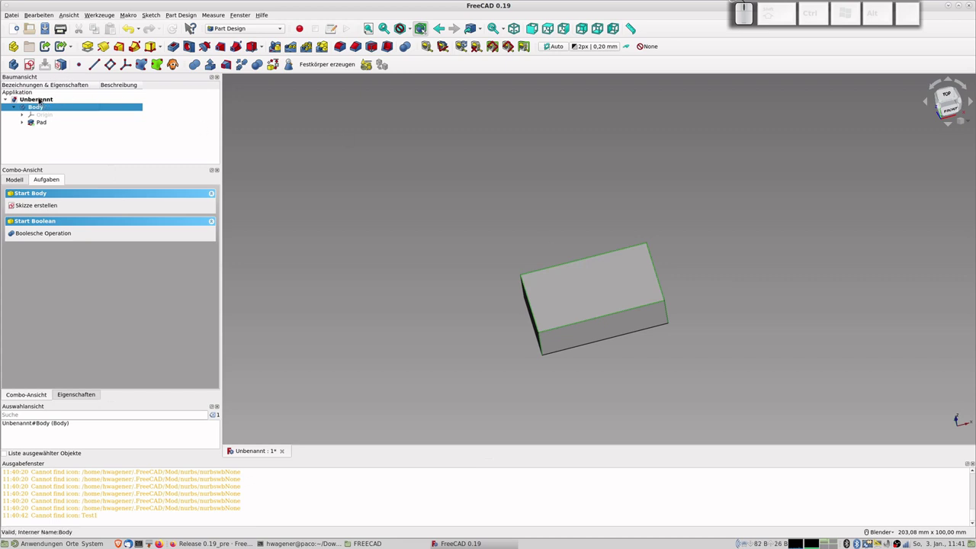
click(20, 64)
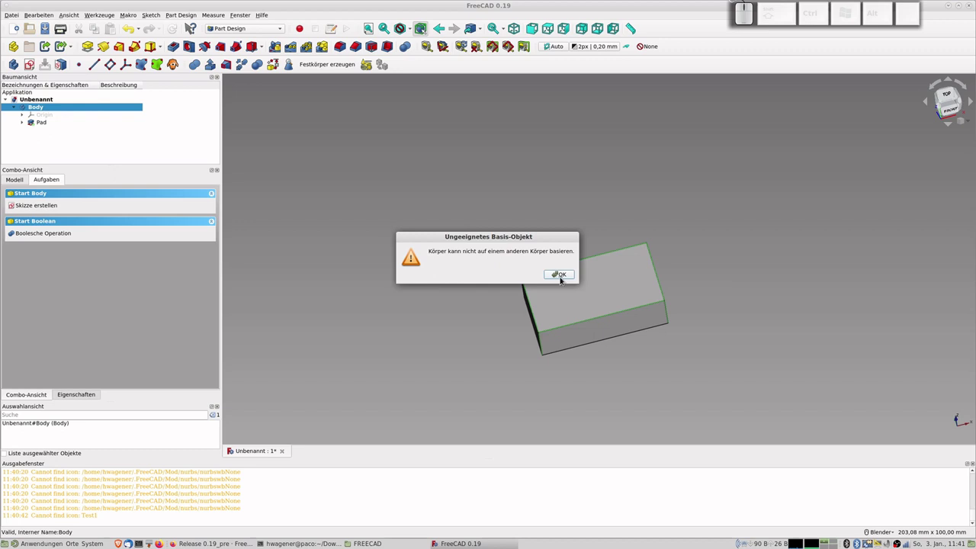
- Dismiss the warning and add an additive sphere with a 50 mm radius to Body001
click(564, 277)
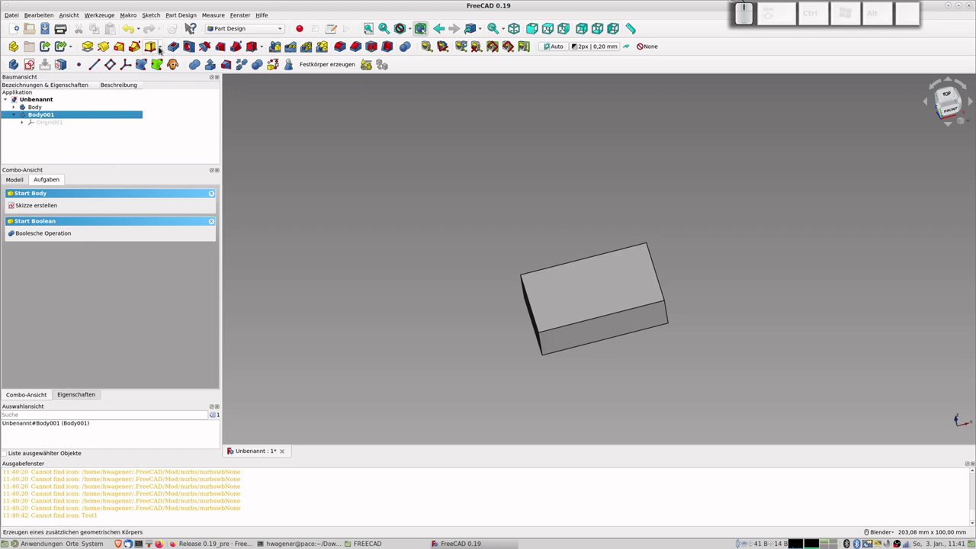
click(165, 49)
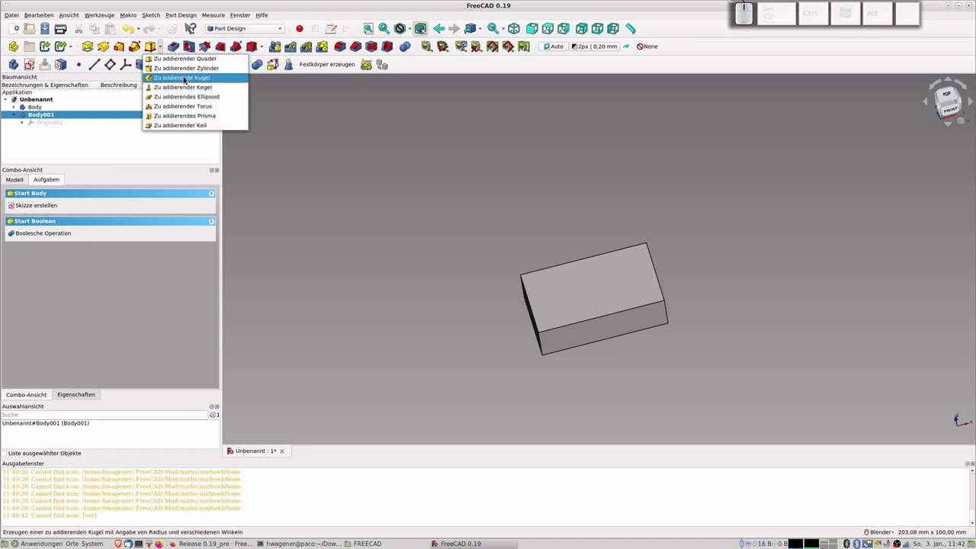
click(181, 81)
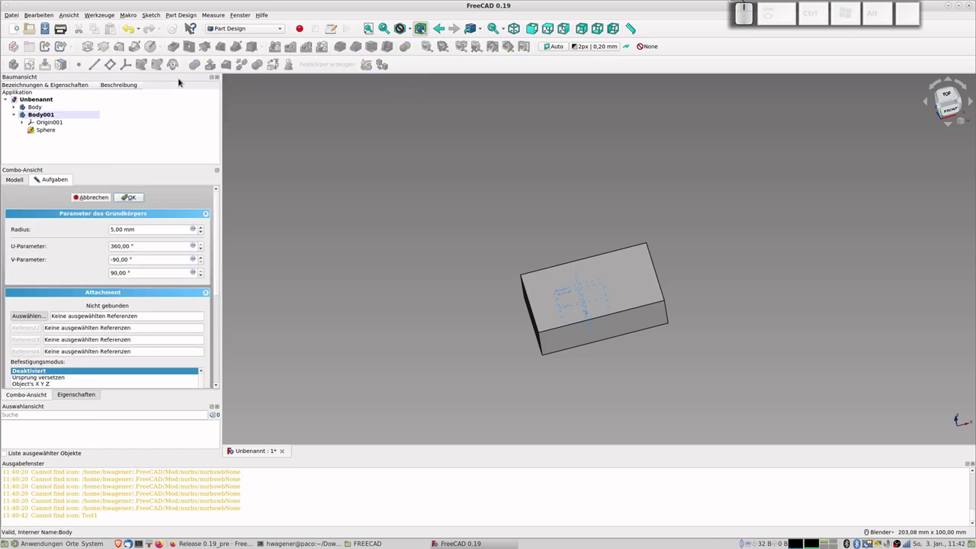
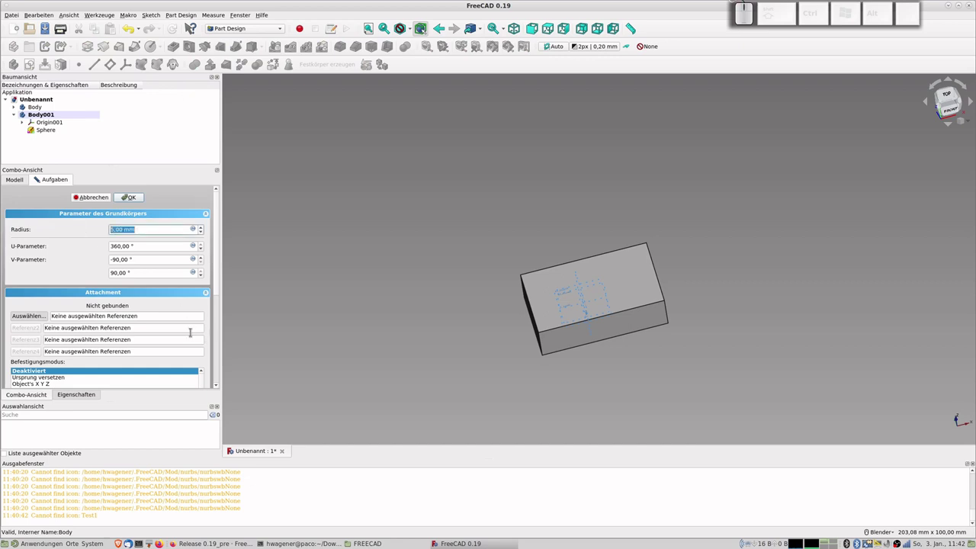
key(KP_5)
key(KP_0)
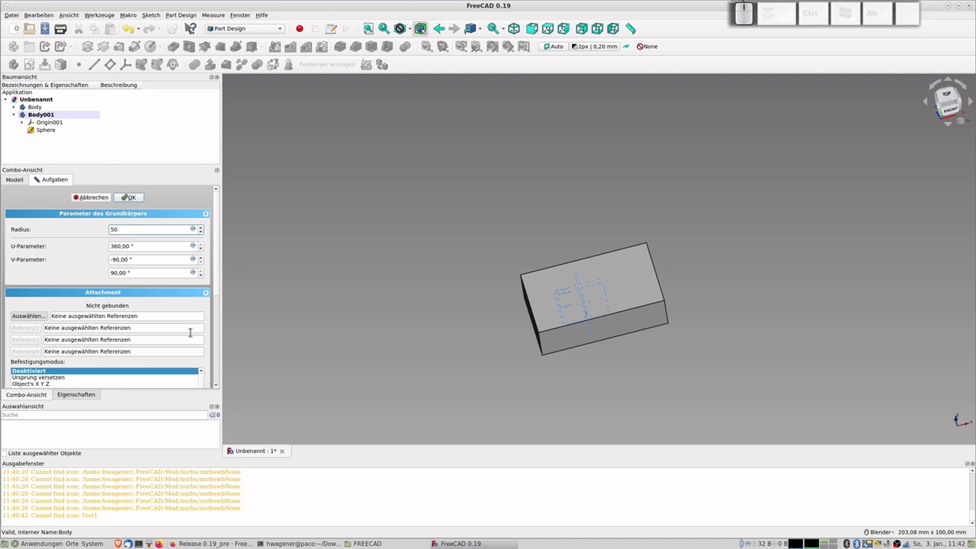
key(Tab)
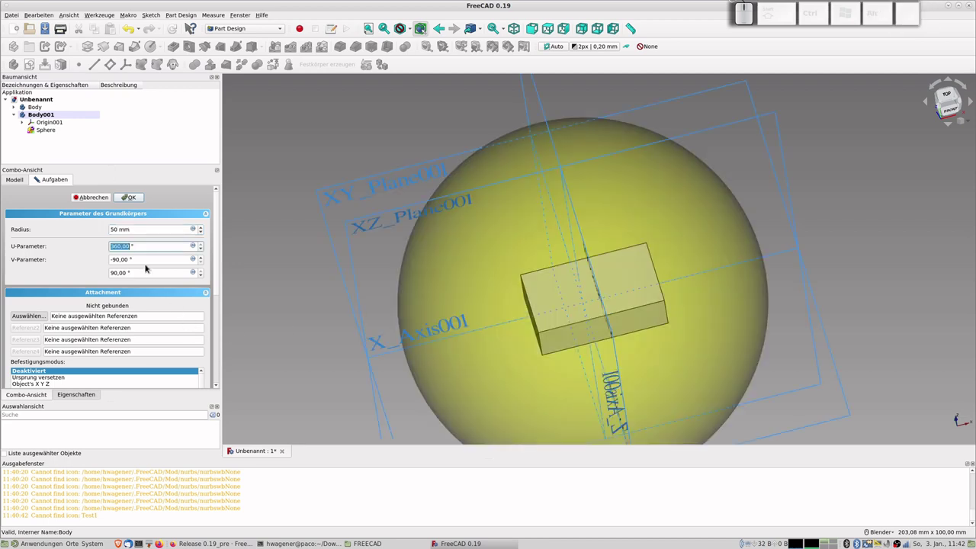
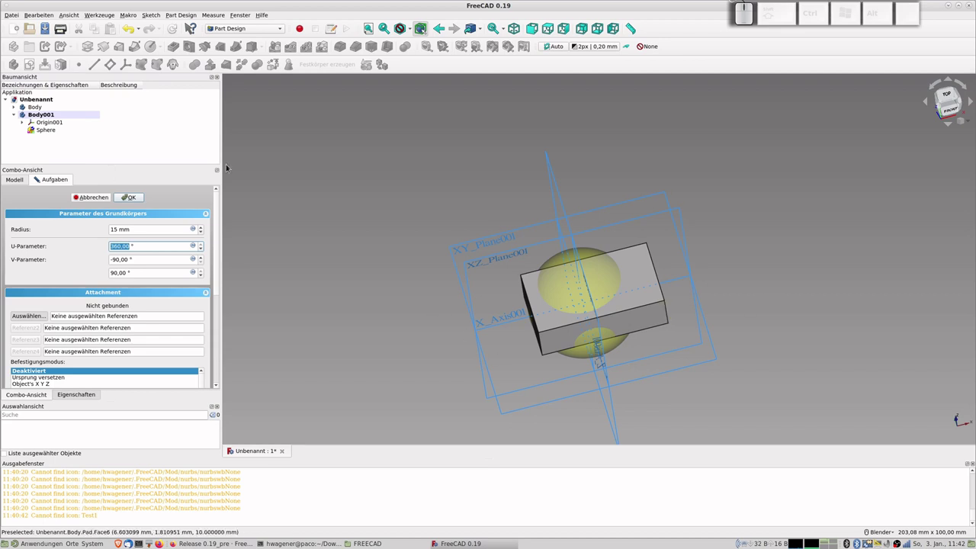
- Confirm the sphere and make a simple standalone copy of the box body
click(140, 196)
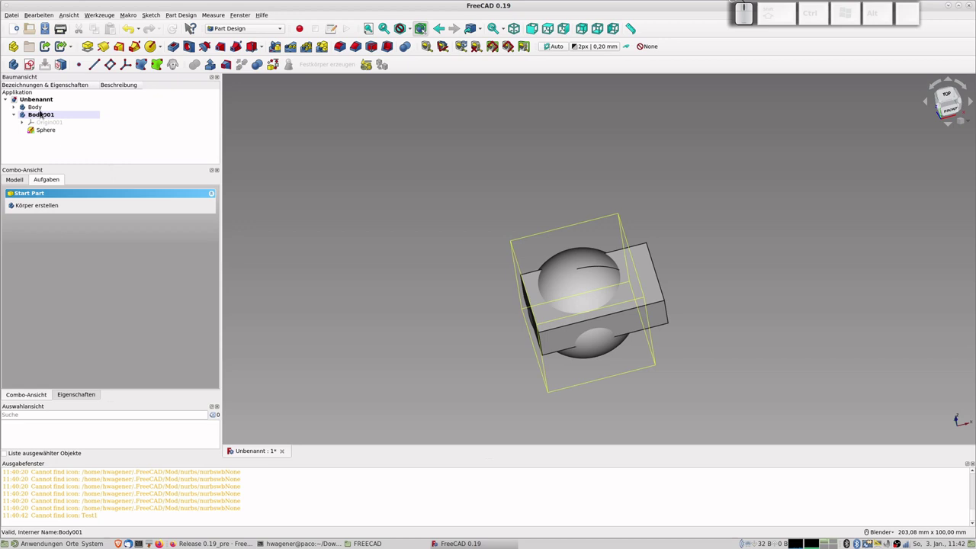
click(43, 108)
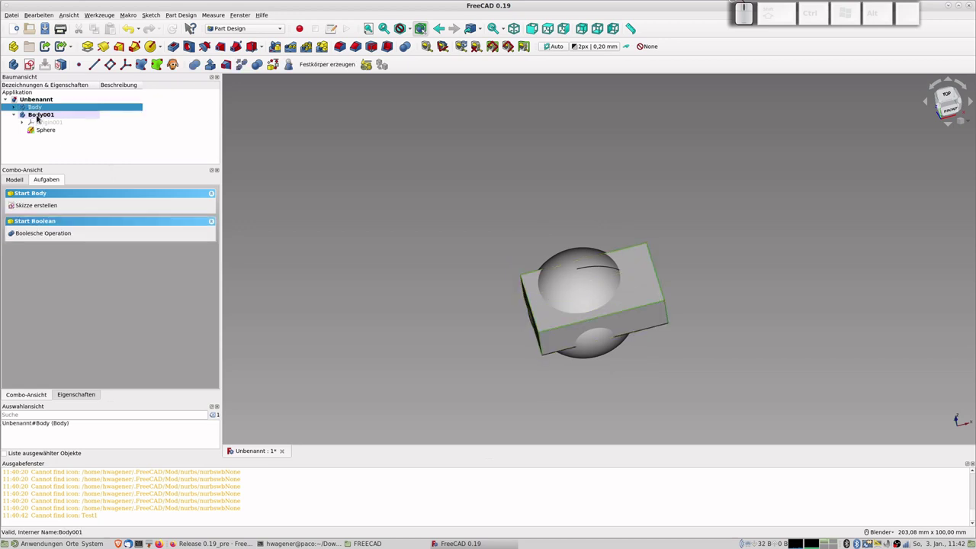
click(42, 115)
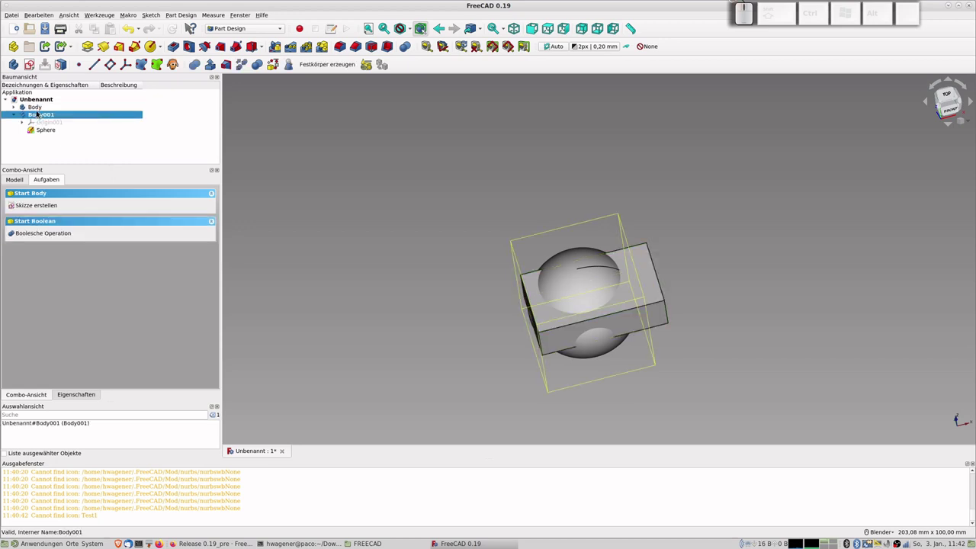
click(42, 109)
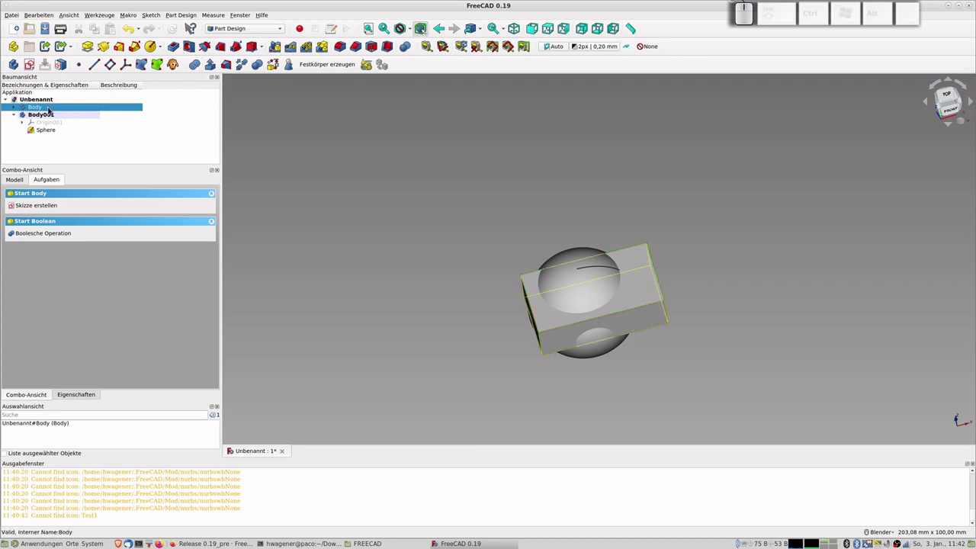
click(54, 107)
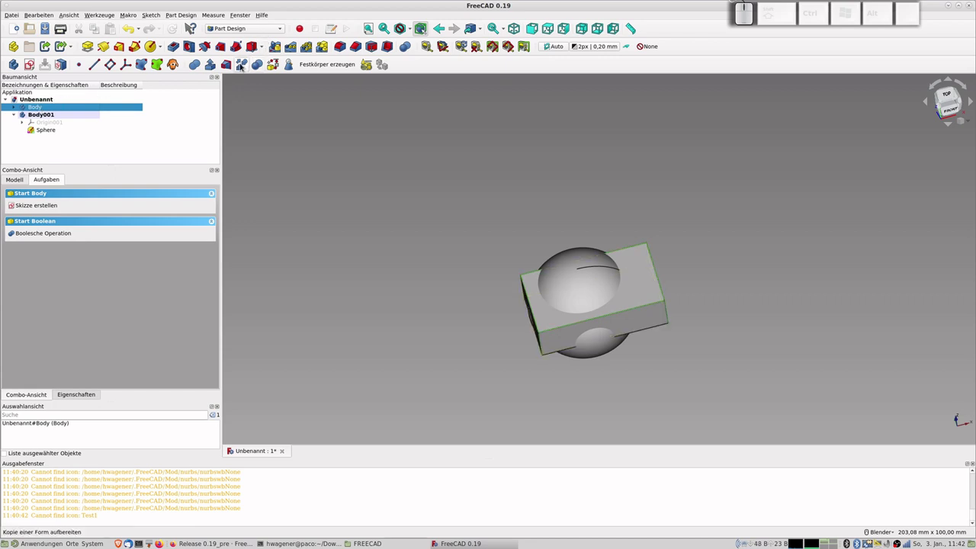
click(242, 66)
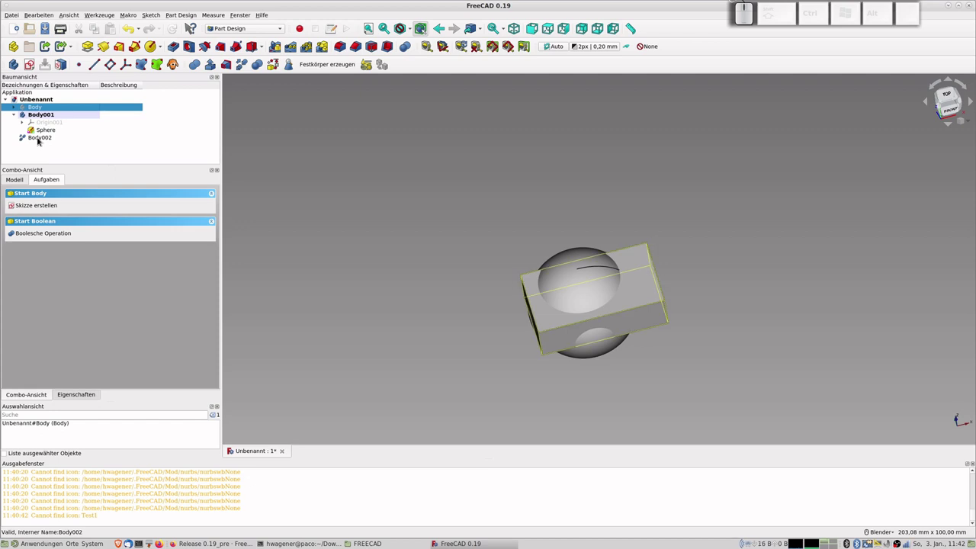
- Make a simple copy of the sphere body, hide both original bodies and select the copy Body002
click(40, 139)
click(45, 119)
click(244, 68)
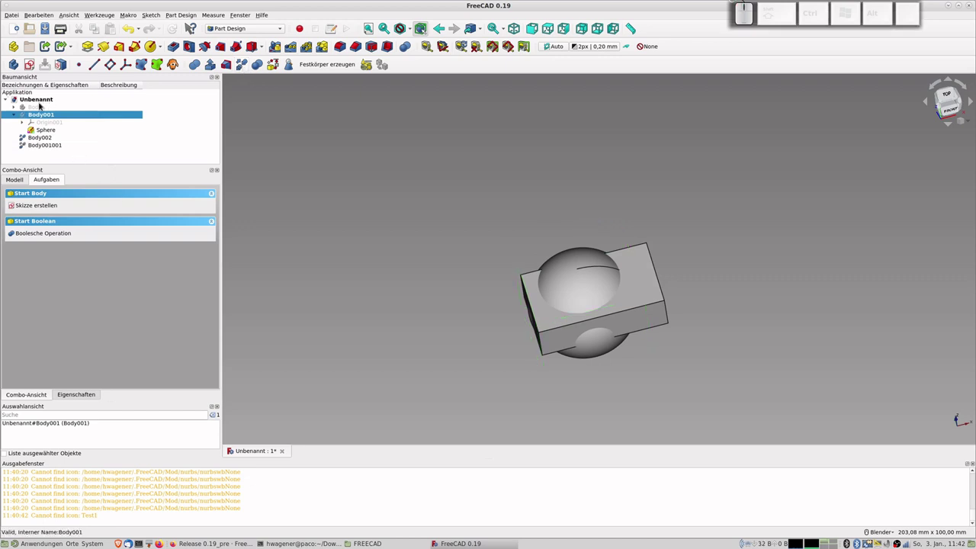
click(15, 116)
click(44, 124)
click(44, 132)
click(44, 124)
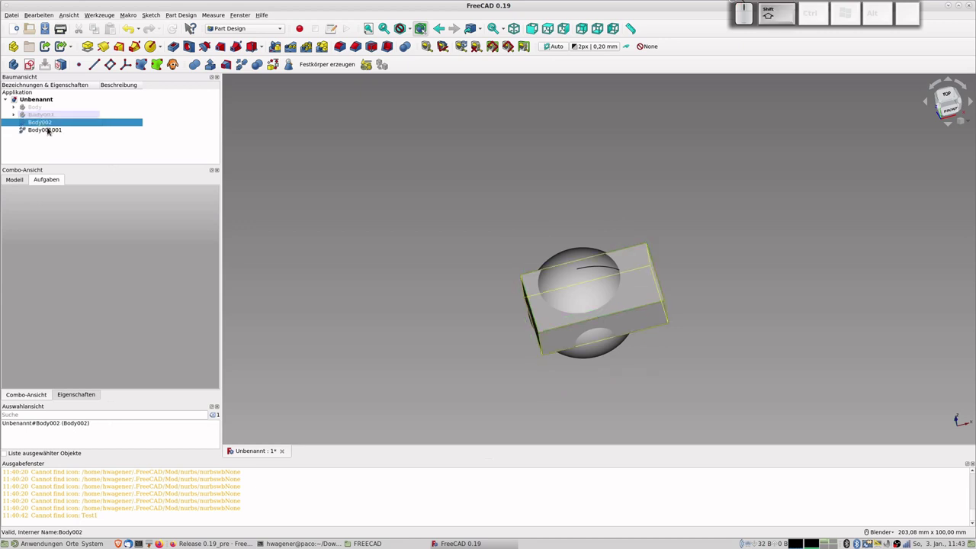
- Fuse Body002 and Body001001 into a Fusion and inspect its parts in the tree
click(46, 132)
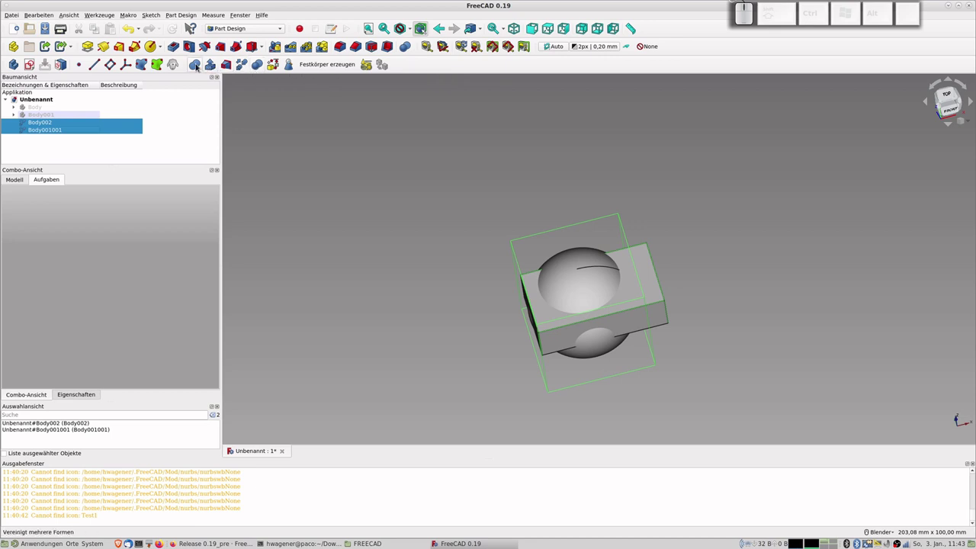
click(198, 65)
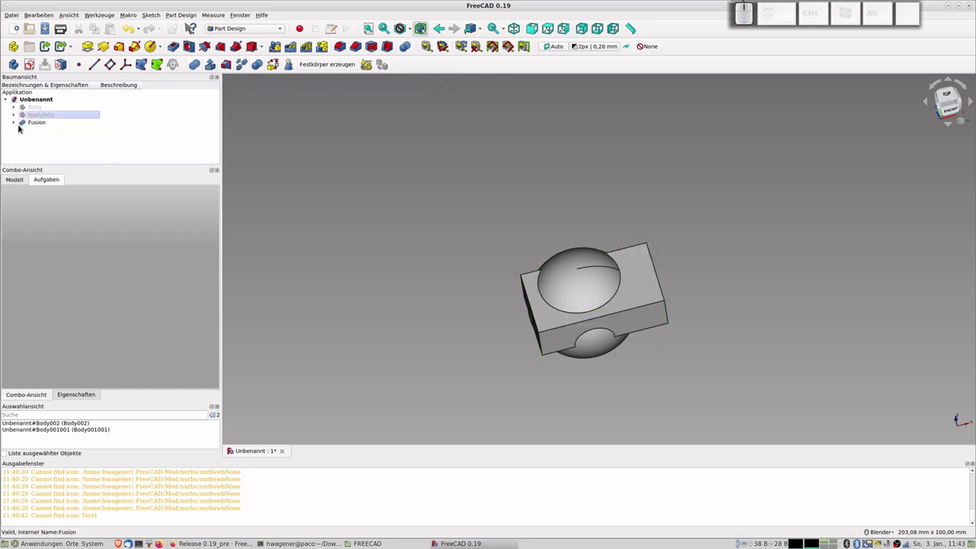
click(17, 123)
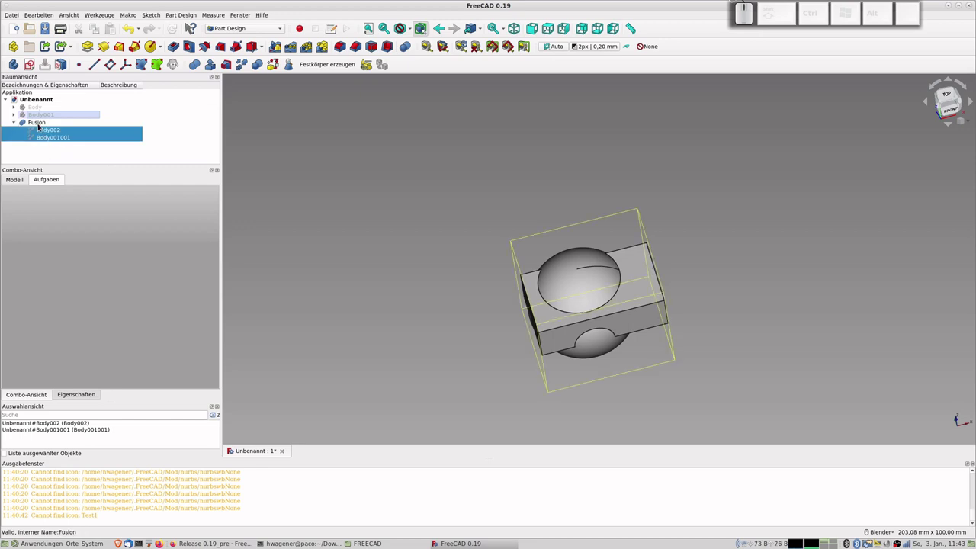
click(40, 125)
click(40, 125)
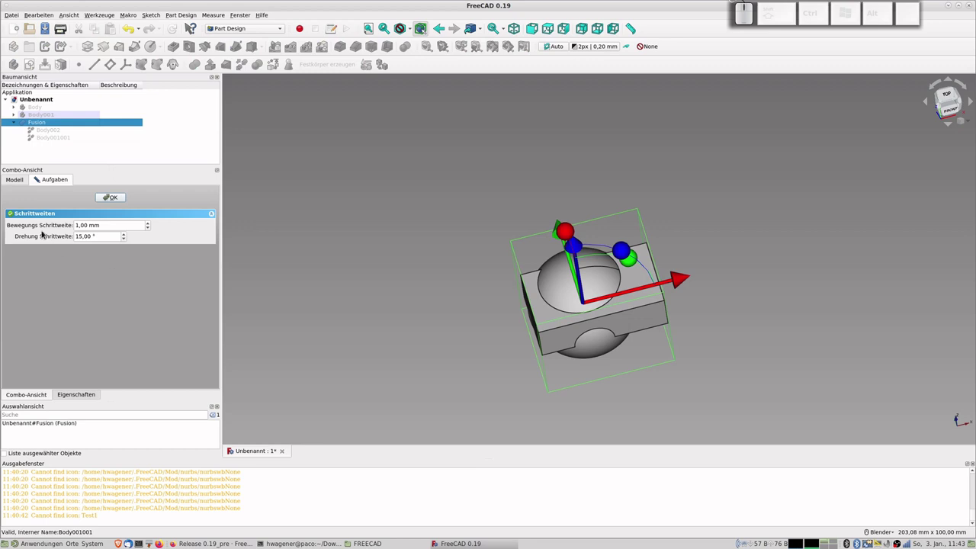
click(119, 196)
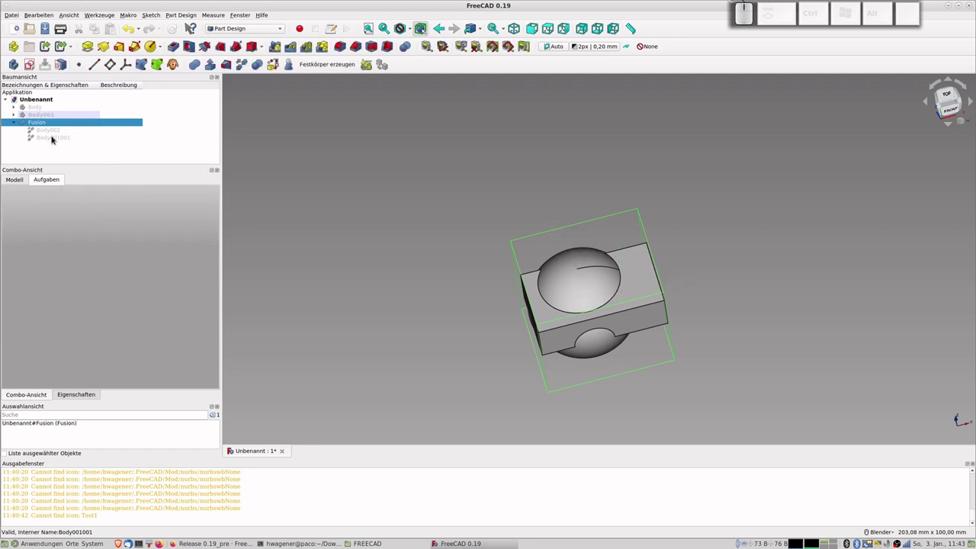
- Undo the fusion and reselect the box copy Body002 and sphere copy Body001001 together
key(ctrl+z)
click(47, 121)
click(46, 130)
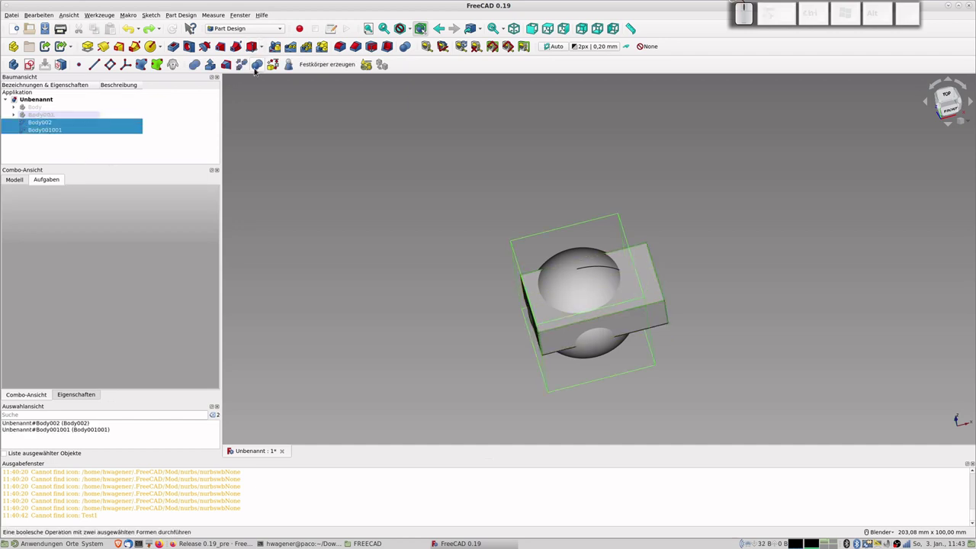
- Run a Boolean Intersection of the two copies, leaving the box trimmed by the sphere's rounded sides
click(260, 68)
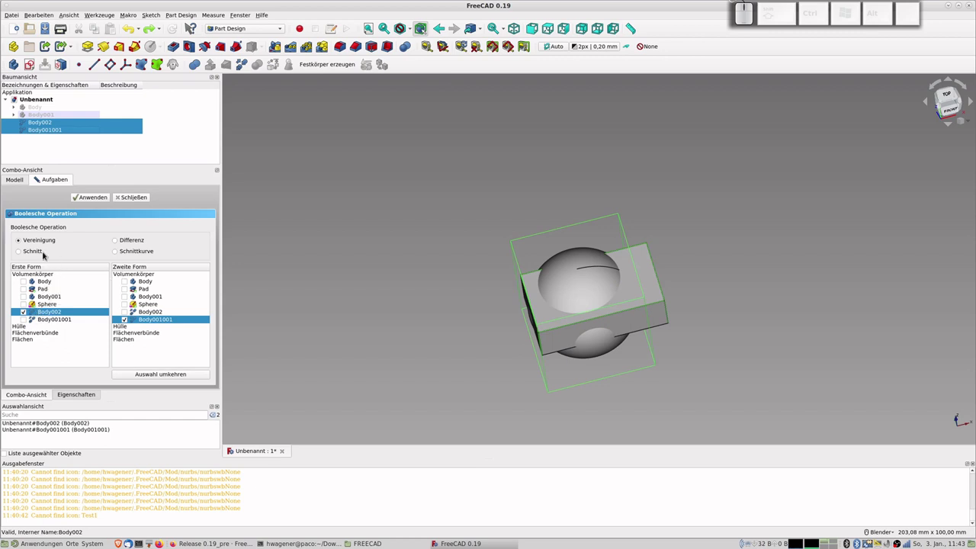
click(29, 254)
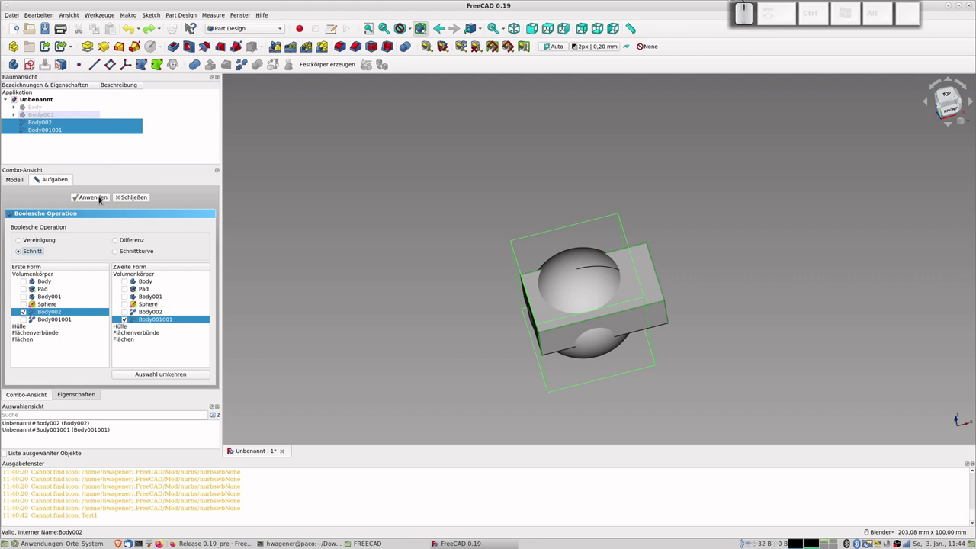
click(101, 199)
scroll(up, 3)
middle_click(564, 363)
scroll(down, 3)
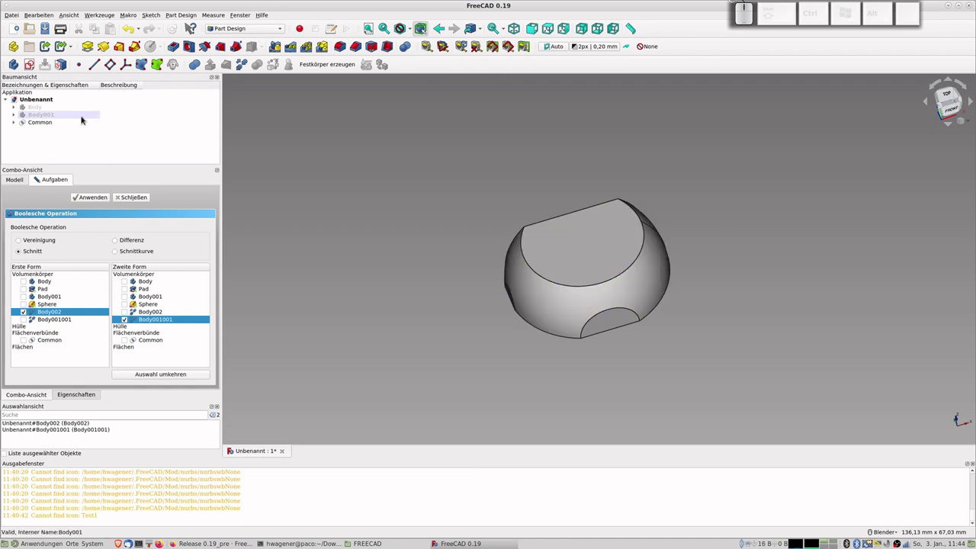
- Close the Boolean panel and make a simple copy of the Common shape as Common001
click(132, 200)
click(40, 124)
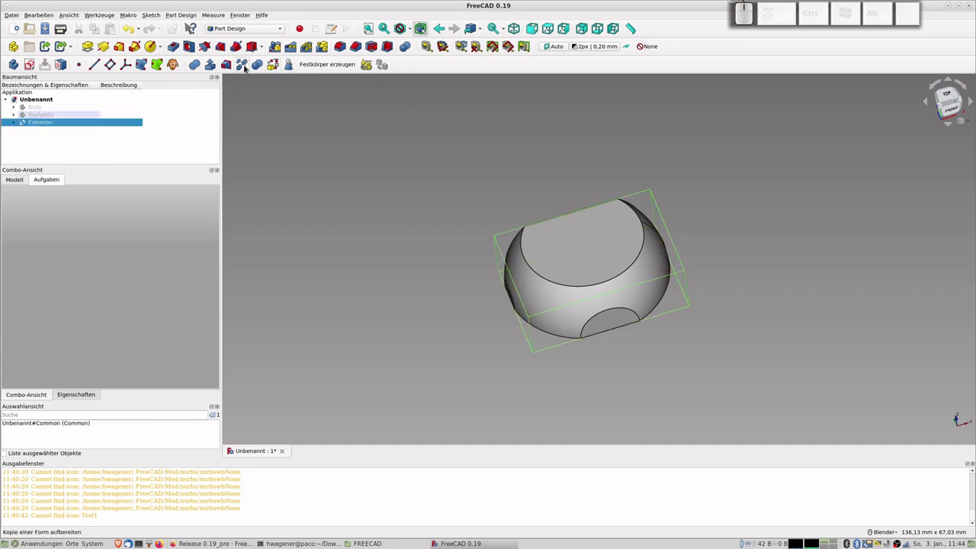
click(247, 67)
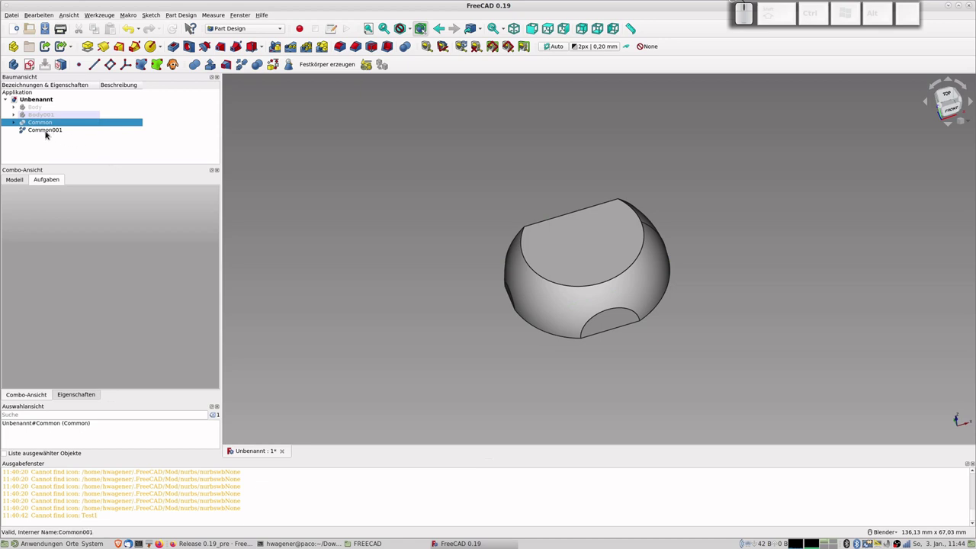
click(48, 132)
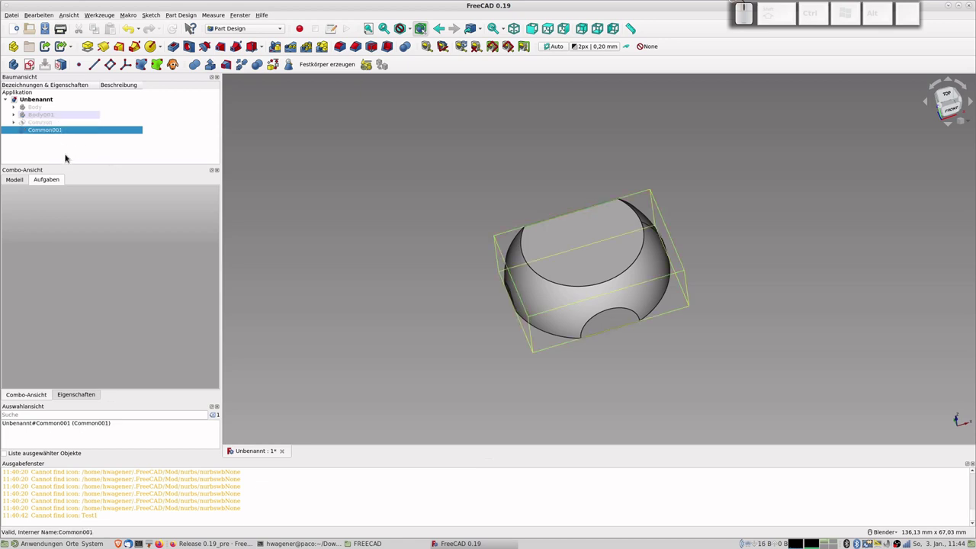
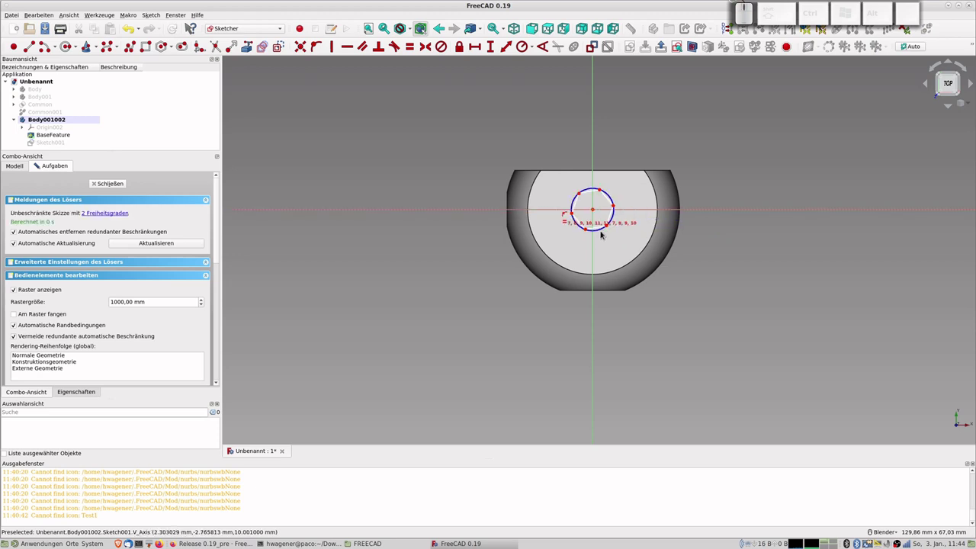
- Constrain the hexagon sketched on the top face by fixing one edge's orientation
click(603, 230)
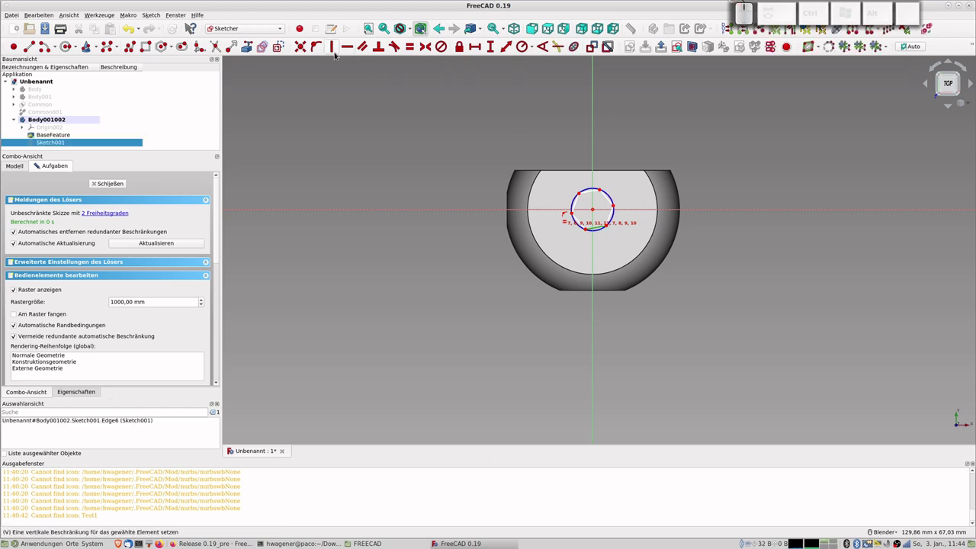
click(352, 45)
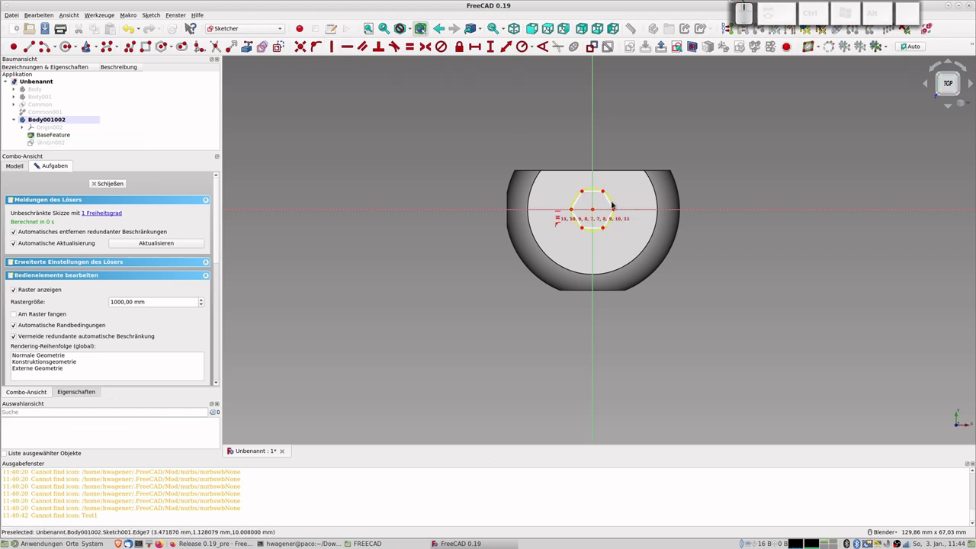
click(617, 201)
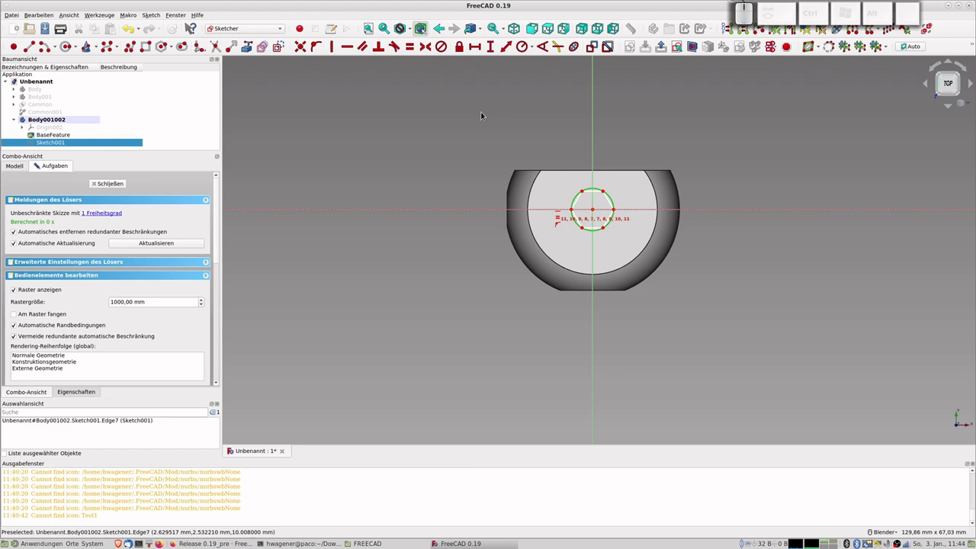
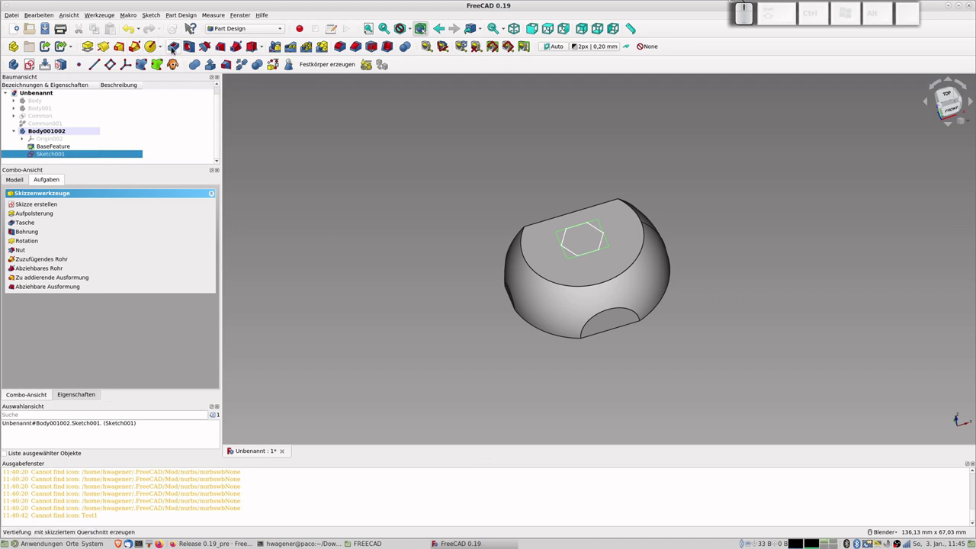
- Start a pocket from the hexagon sketch into the shape's top
click(175, 48)
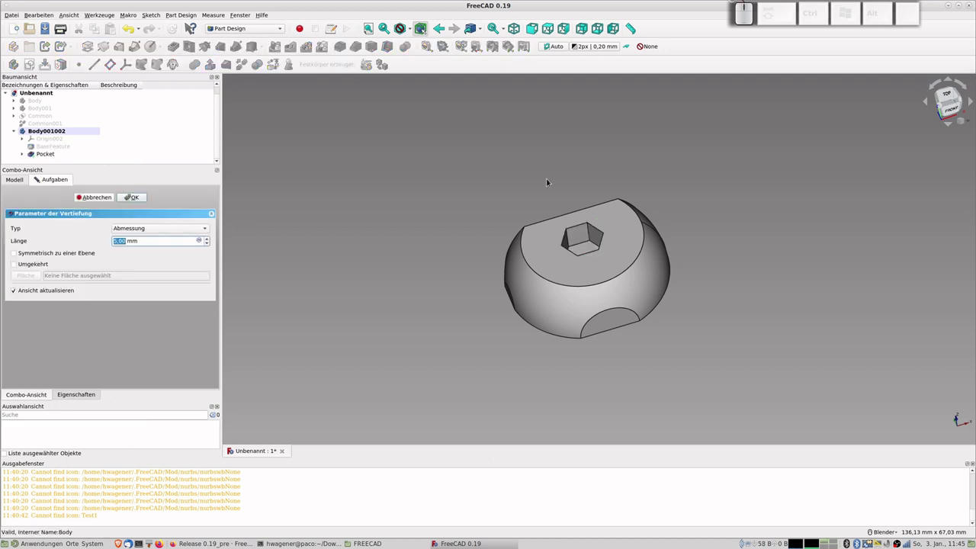
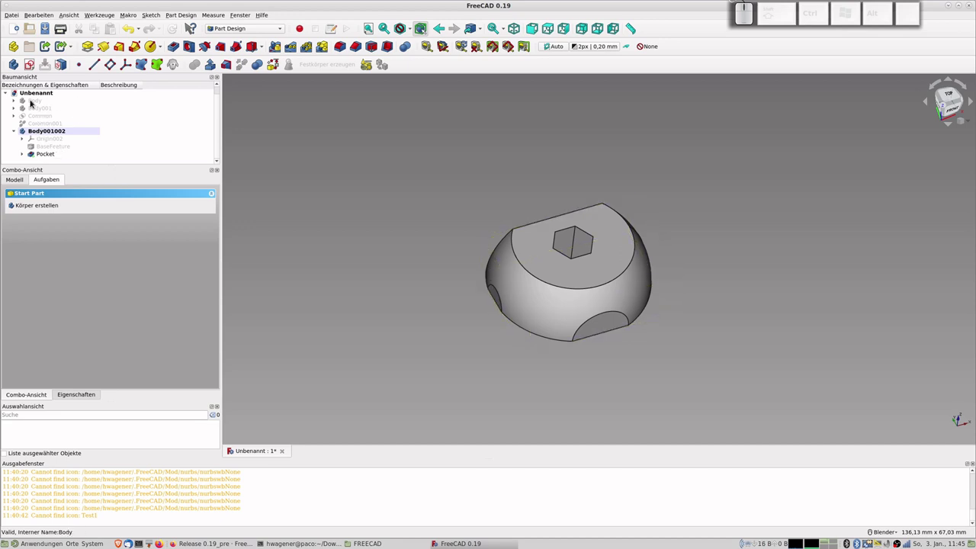
- Delete all objects in the tree, confirming despite broken references, then remove the leftovers
click(35, 104)
click(36, 158)
key(Delete)
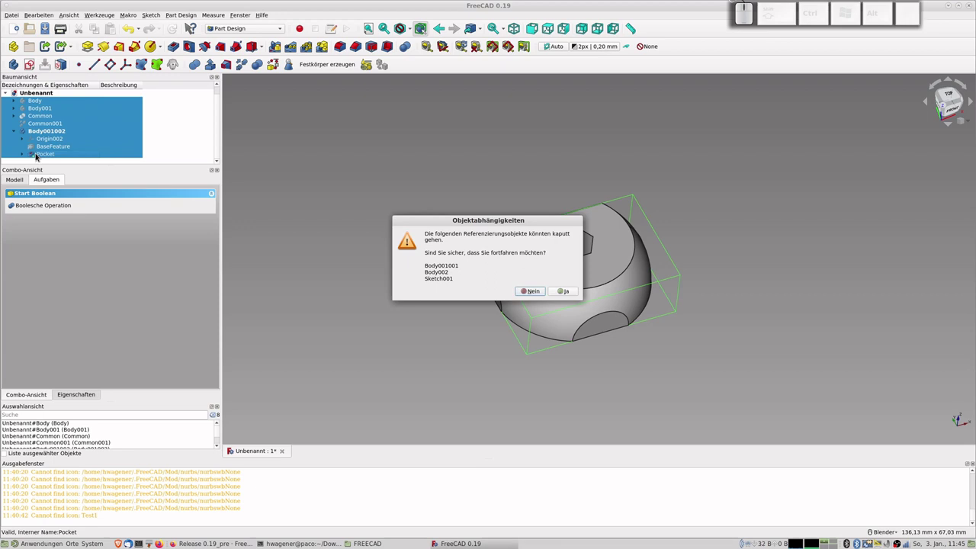
click(568, 295)
drag(569, 295, 37, 111)
click(37, 112)
middle_click(46, 120)
click(42, 118)
key(Delete)
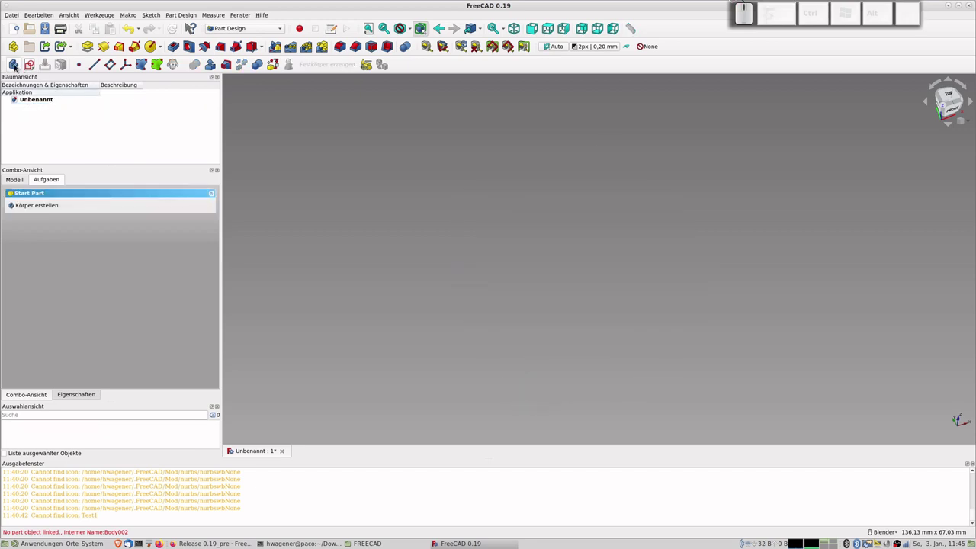
- Start a new sketch in the empty body and choose XY_Plane as its support
click(17, 66)
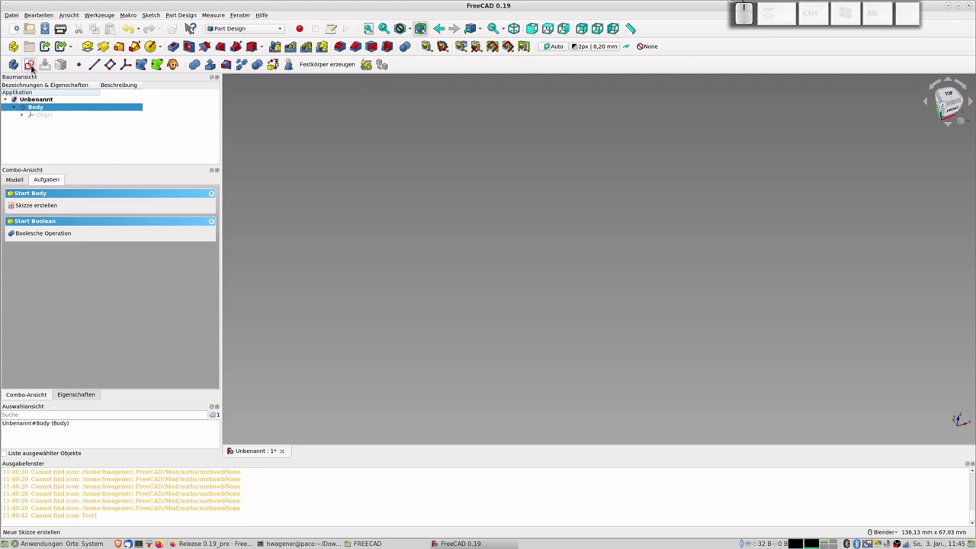
click(34, 67)
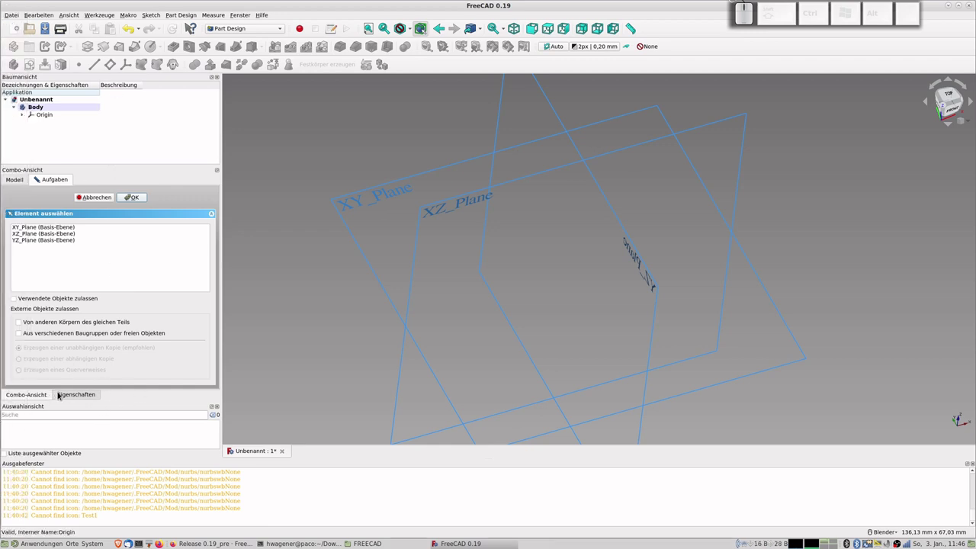
click(71, 395)
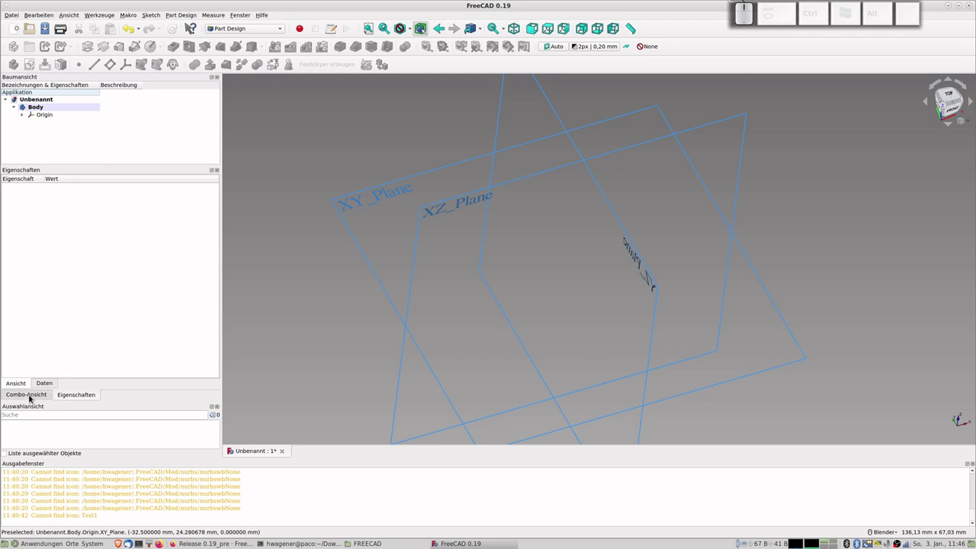
click(32, 398)
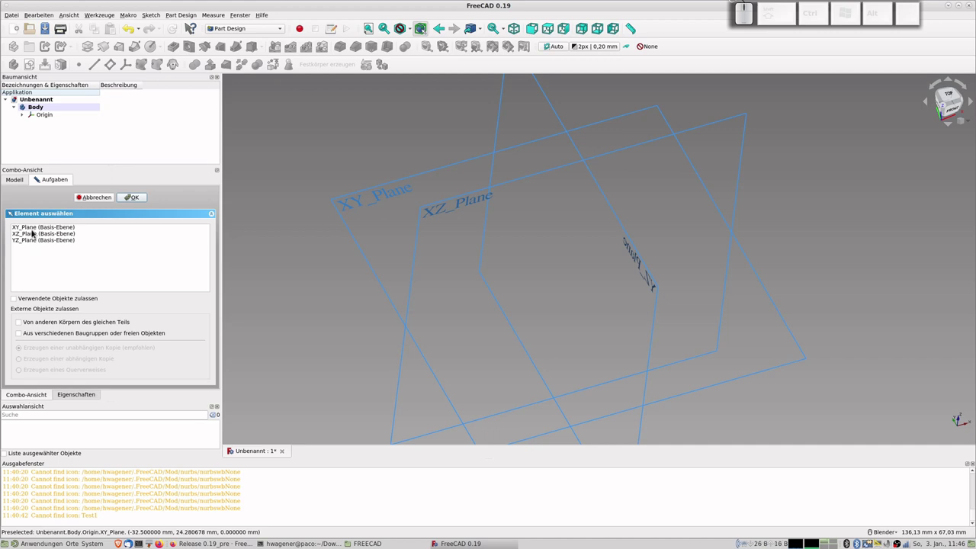
click(34, 232)
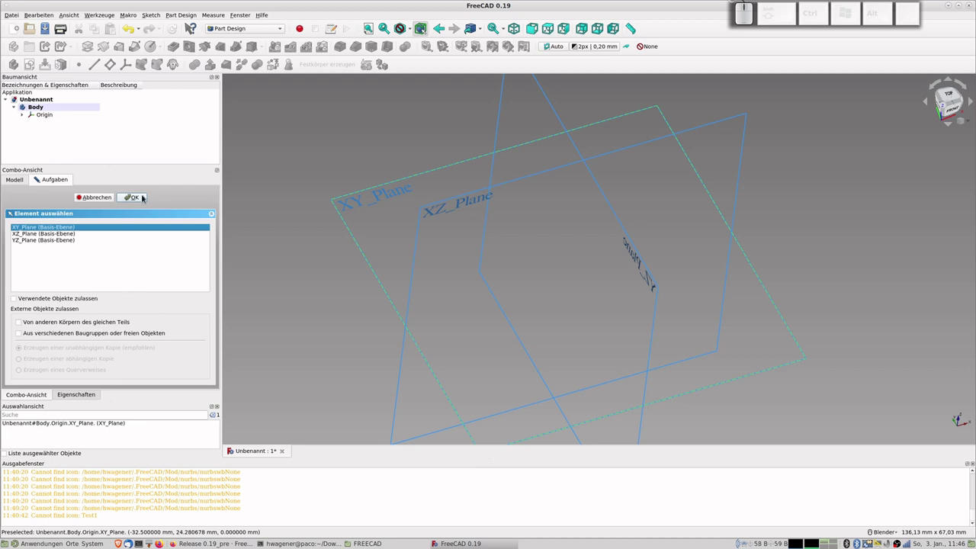
- Create the new sketch on the XY_Plane
click(143, 200)
scroll(up, 3)
scroll(up, 3)
scroll(down, 3)
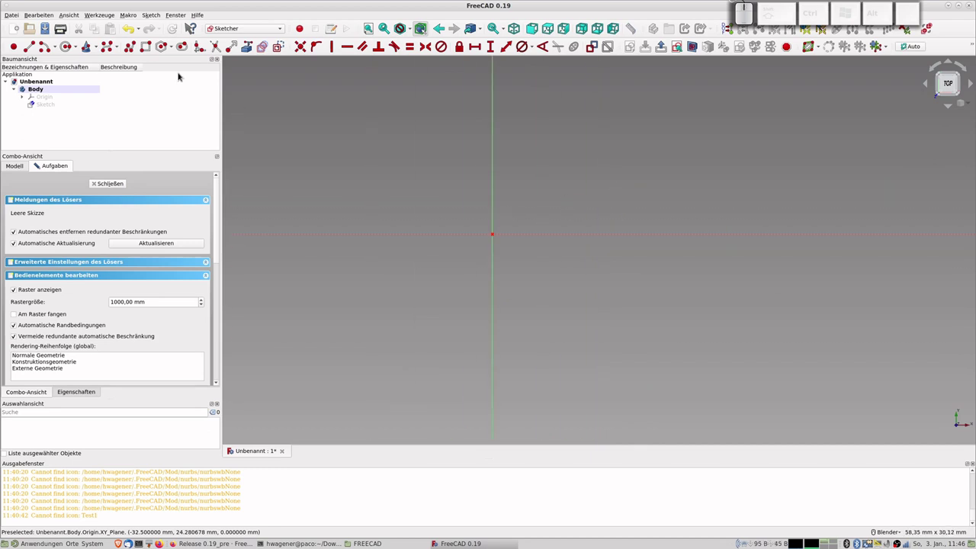
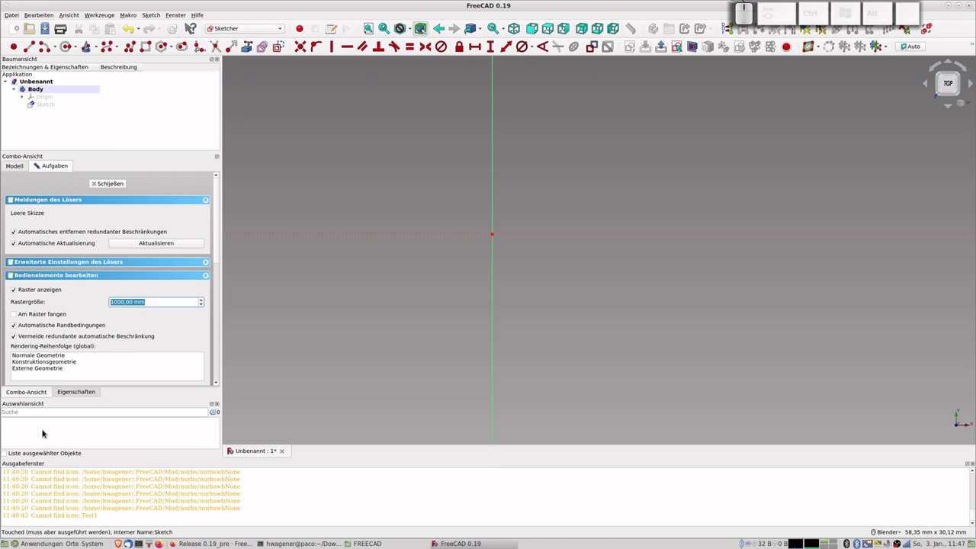
- Set the Sketcher grid size (Rastergröße) to 100 mm
key(KP_1)
key(KP_0)
key(KP_0)
key(KP_Enter)
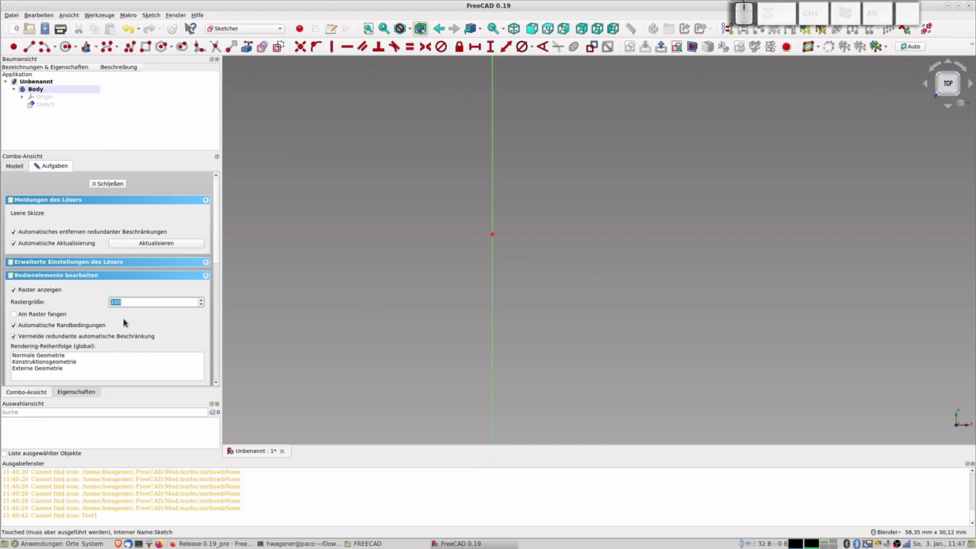
key(Right)
key(space)
key(m)
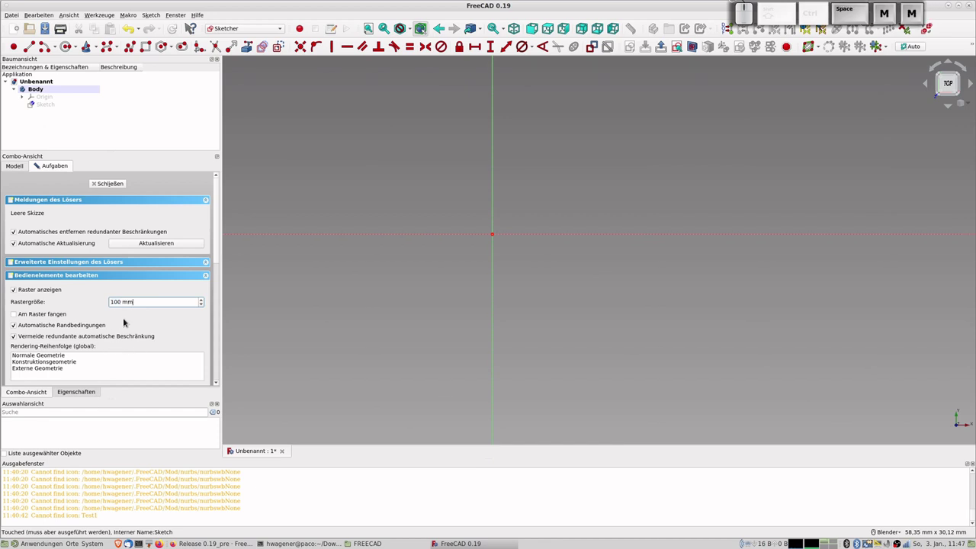
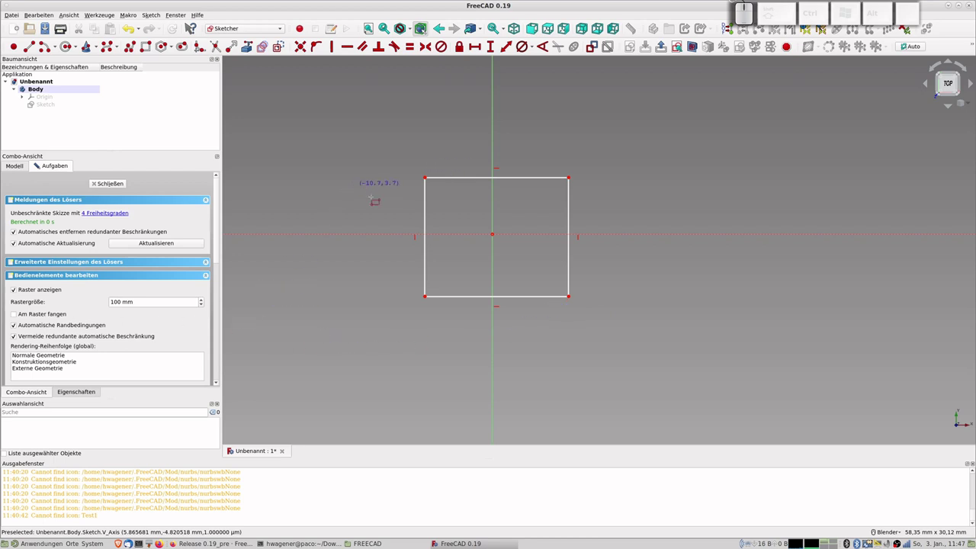
scroll(down, 3)
scroll(down, 3)
scroll(up, 3)
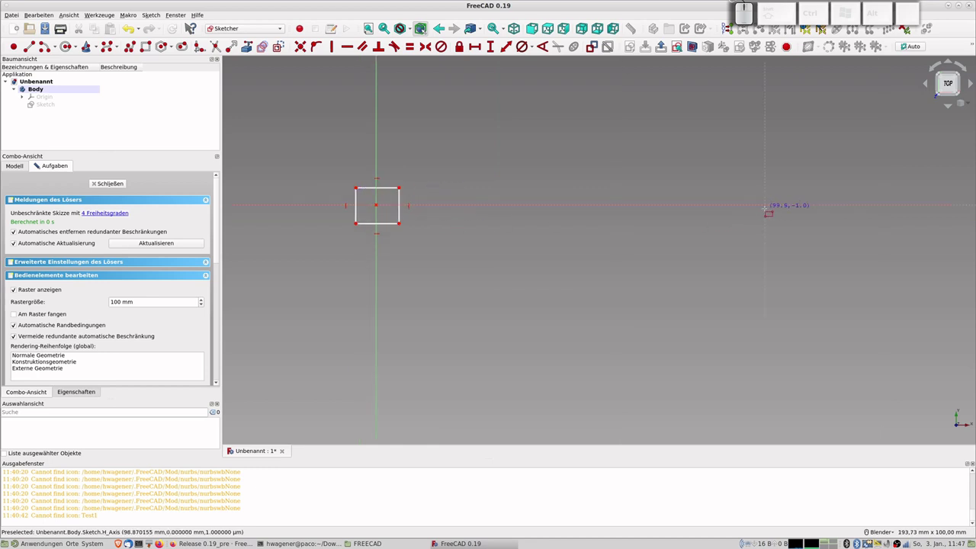
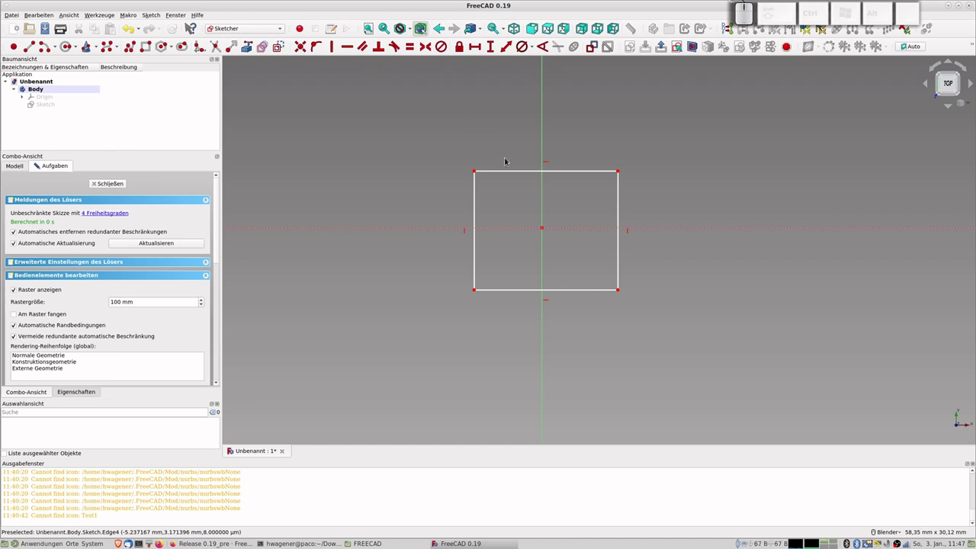
- Make two opposite rectangle corners symmetric about the sketch origin
click(479, 171)
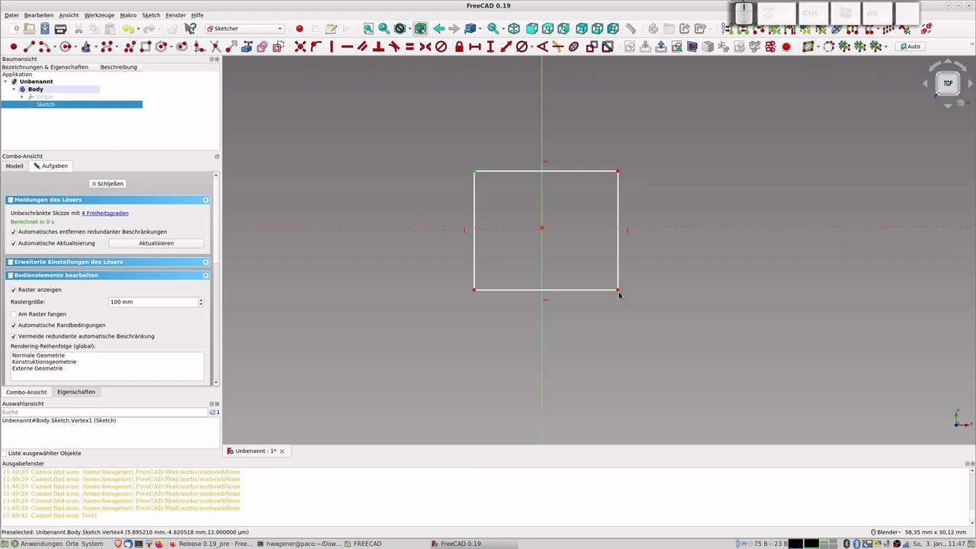
click(624, 291)
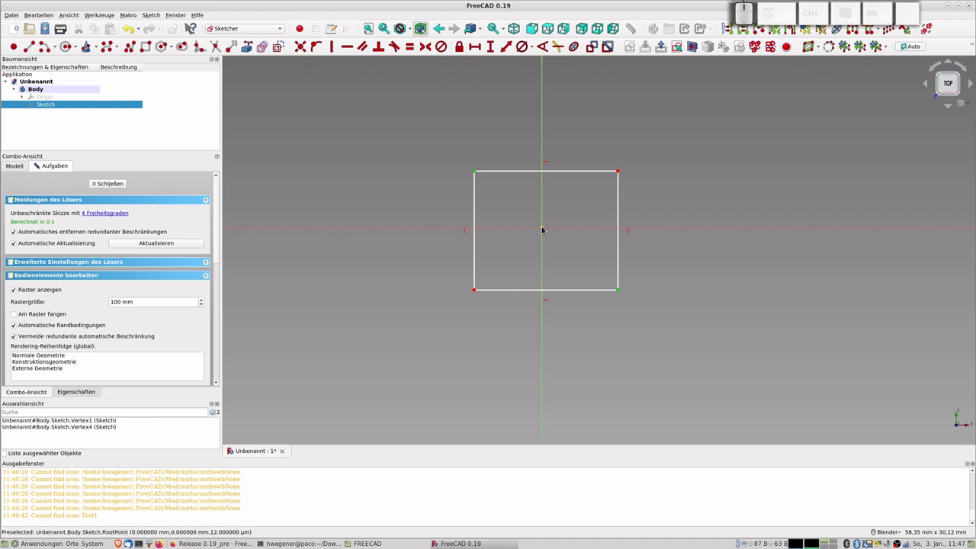
click(548, 227)
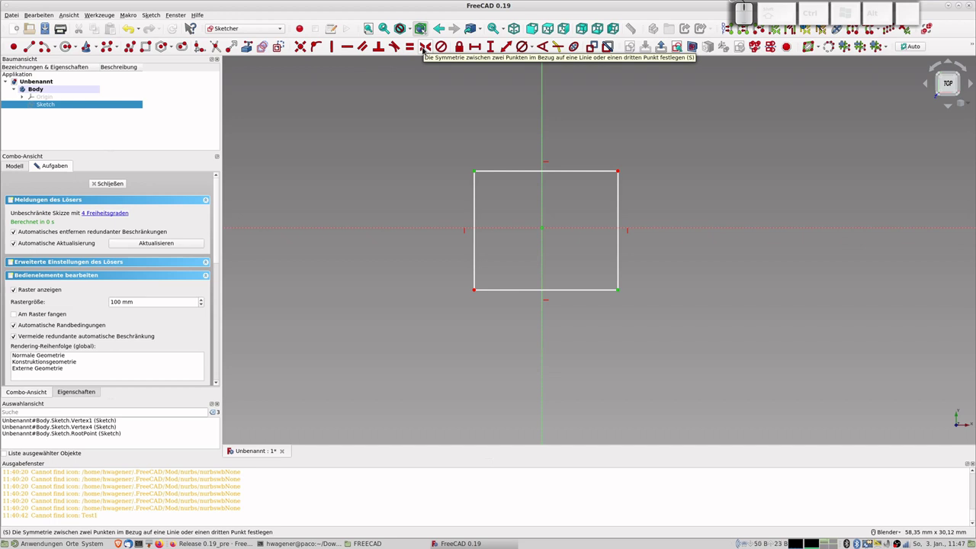
click(428, 48)
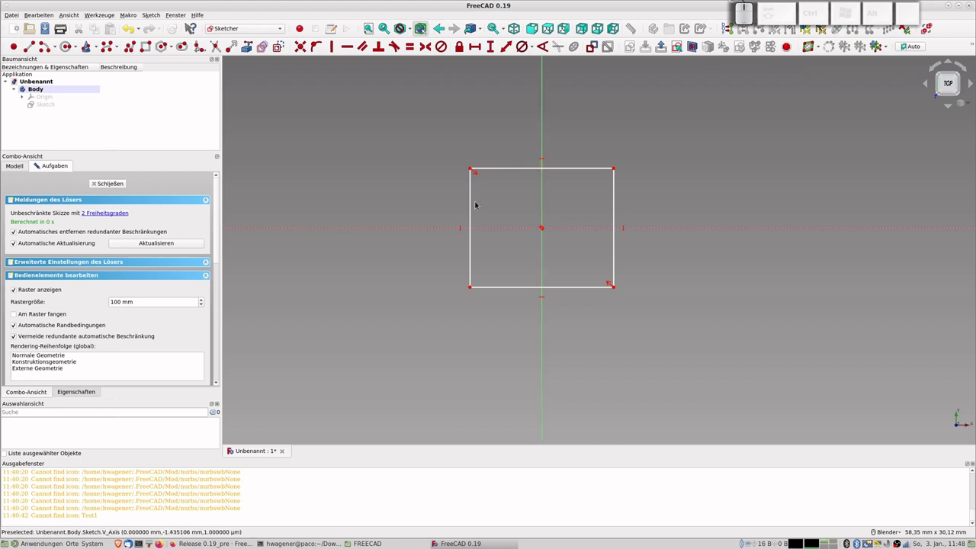
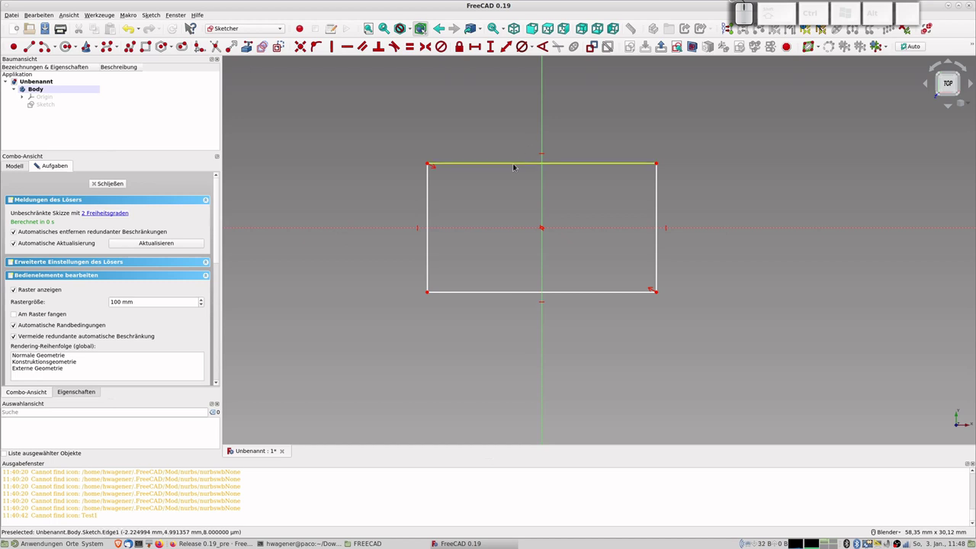
- Constrain the top edge to 80 mm and the left edge to 50 mm
click(519, 164)
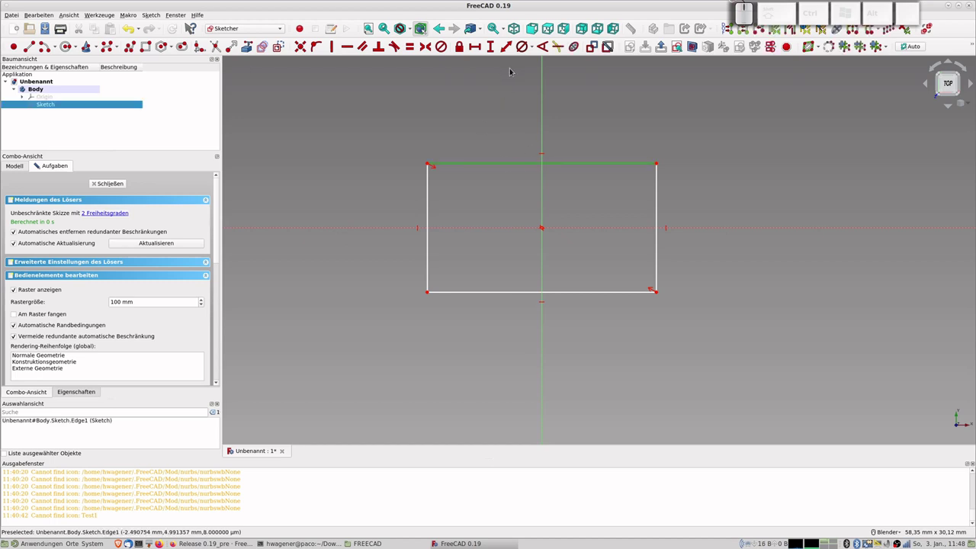
click(483, 48)
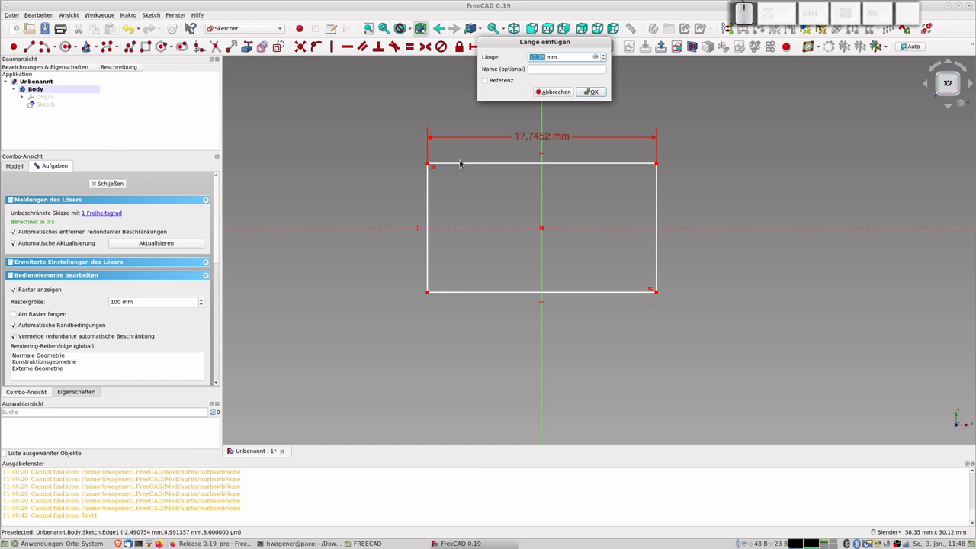
key(KP_8)
key(KP_0)
key(KP_Enter)
scroll(down, 3)
scroll(down, 3)
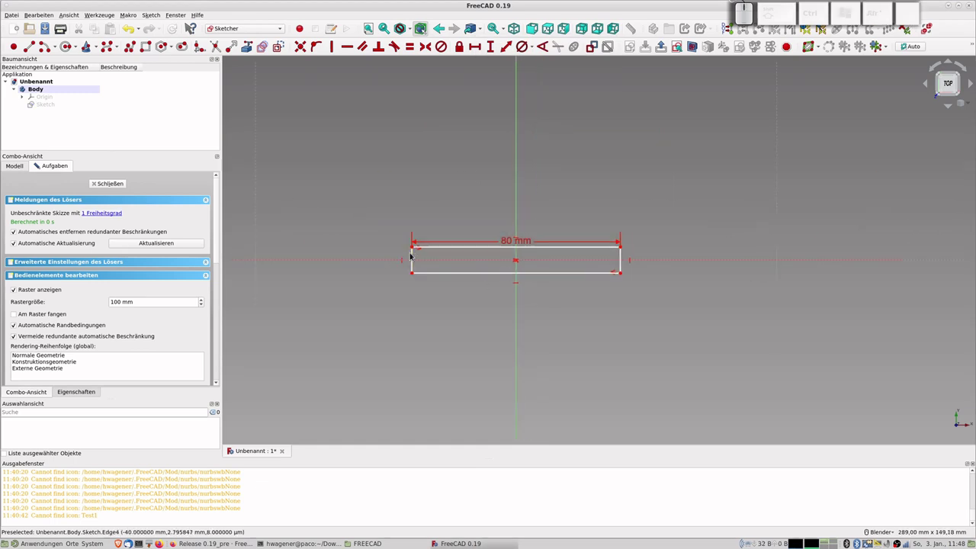
click(417, 254)
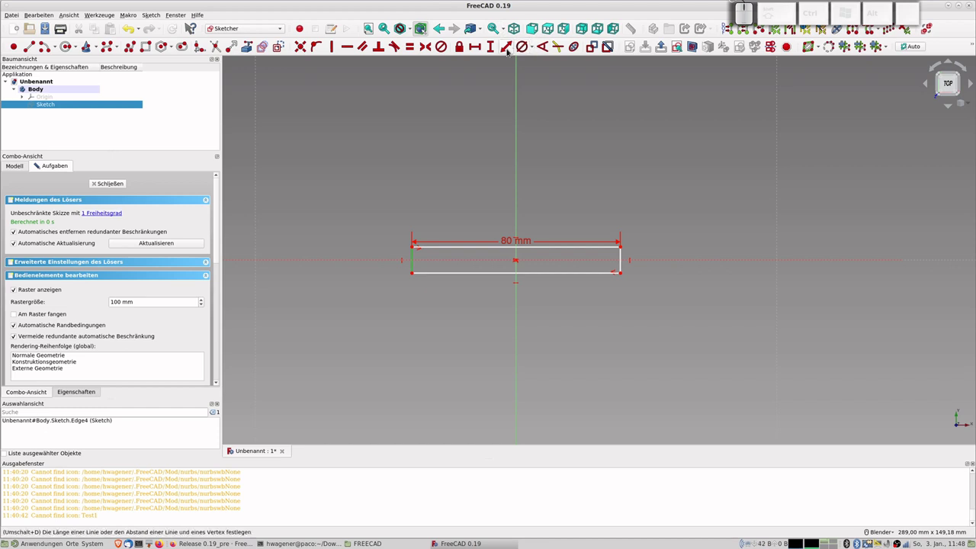
click(513, 49)
key(KP_5)
key(KP_0)
key(KP_Enter)
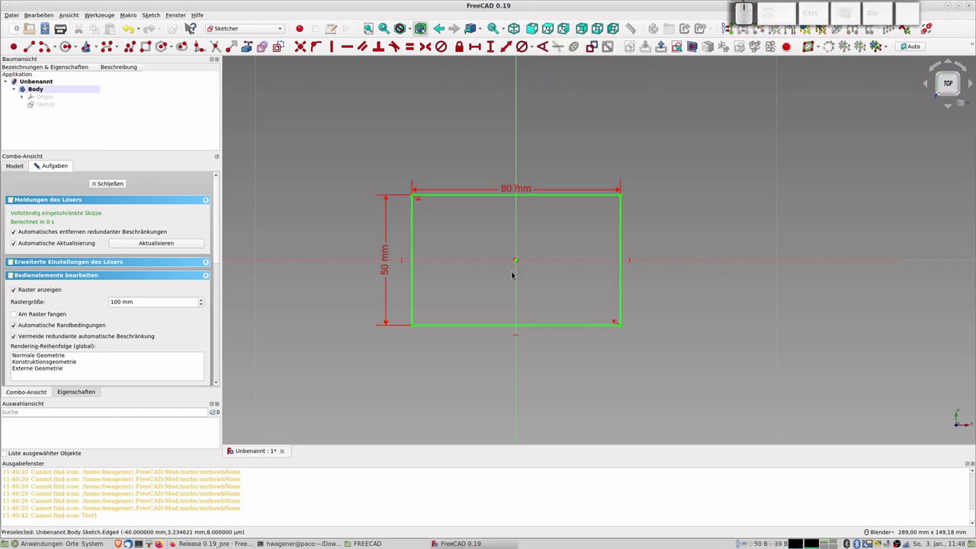
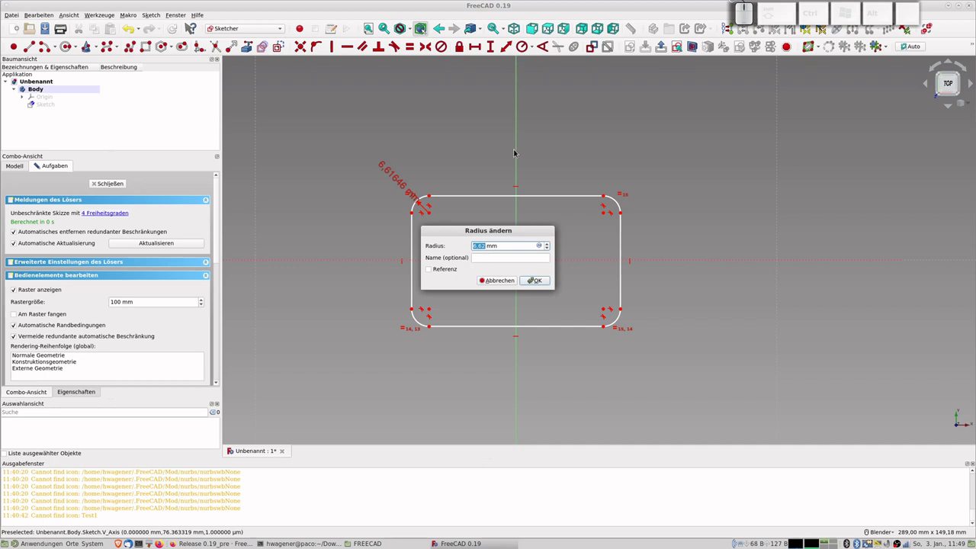
- Set the corner fillet radius to 7 mm and re-dimension the edges to 80 mm and 50 mm
key(KP_7)
key(KP_Enter)
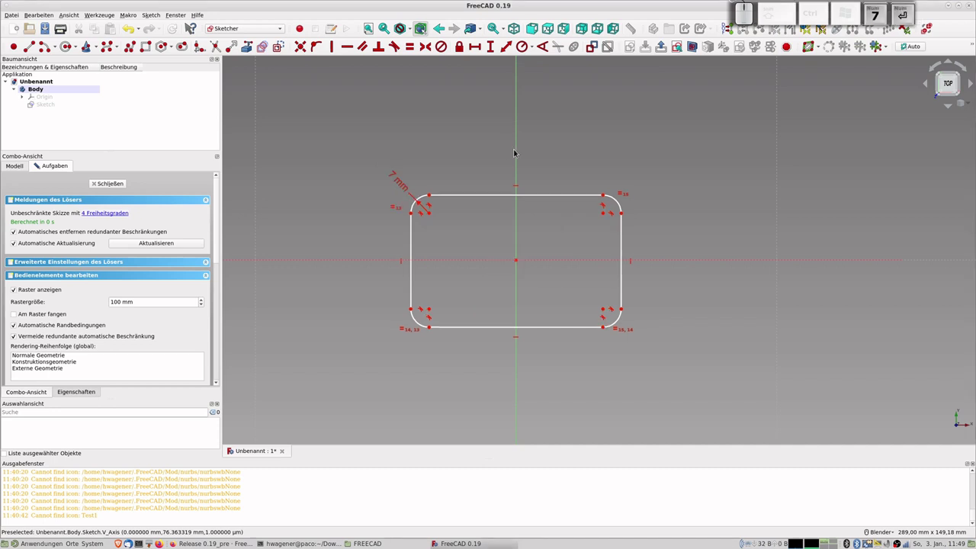
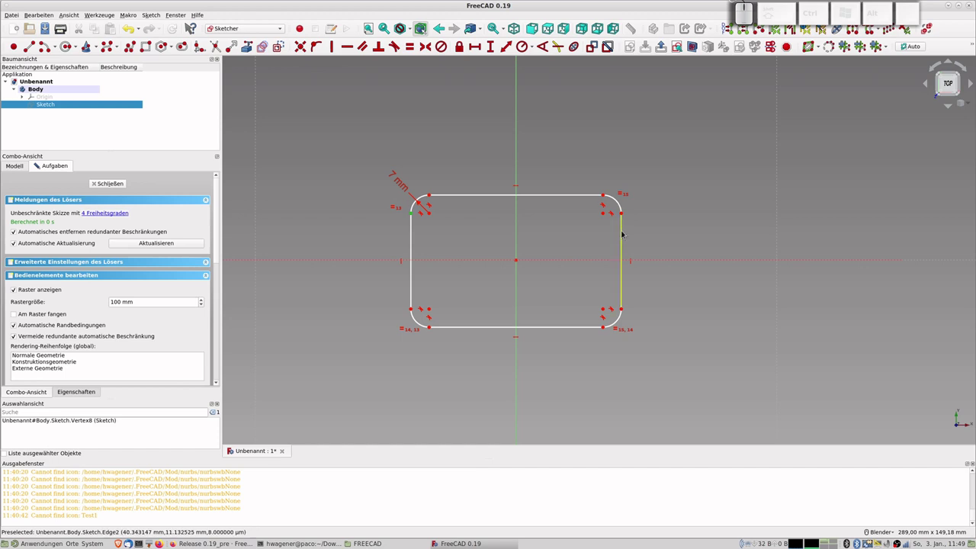
click(627, 231)
click(511, 48)
key(KP_8)
key(KP_0)
key(KP_Enter)
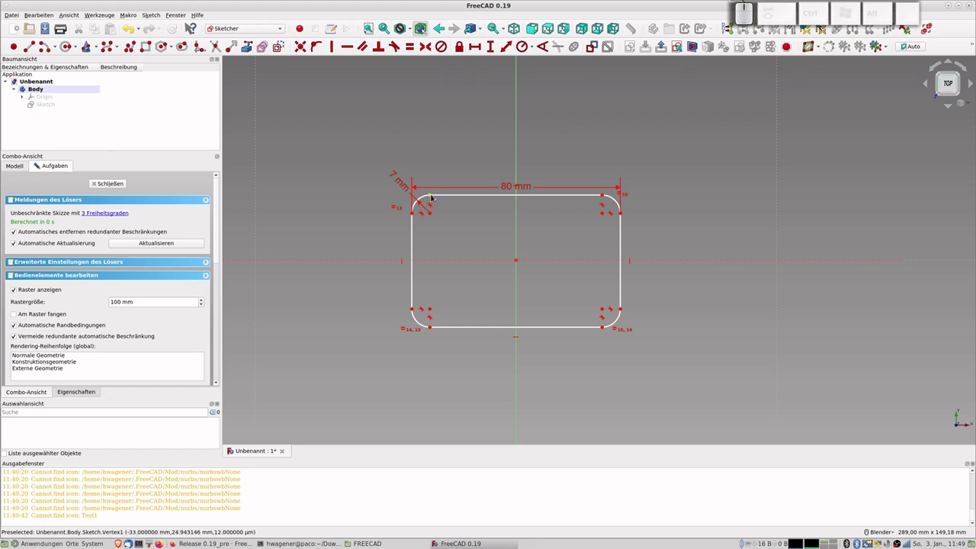
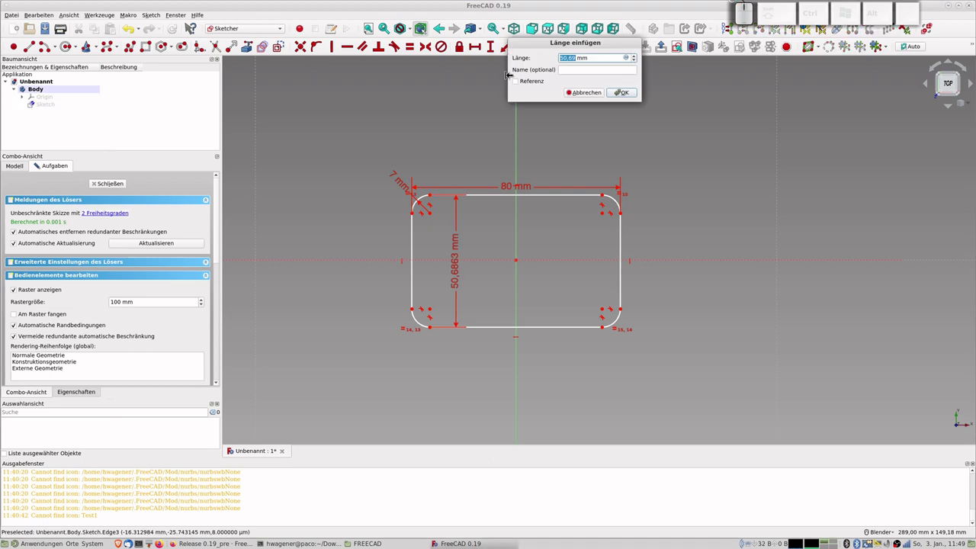
key(KP_5)
key(KP_0)
key(KP_Enter)
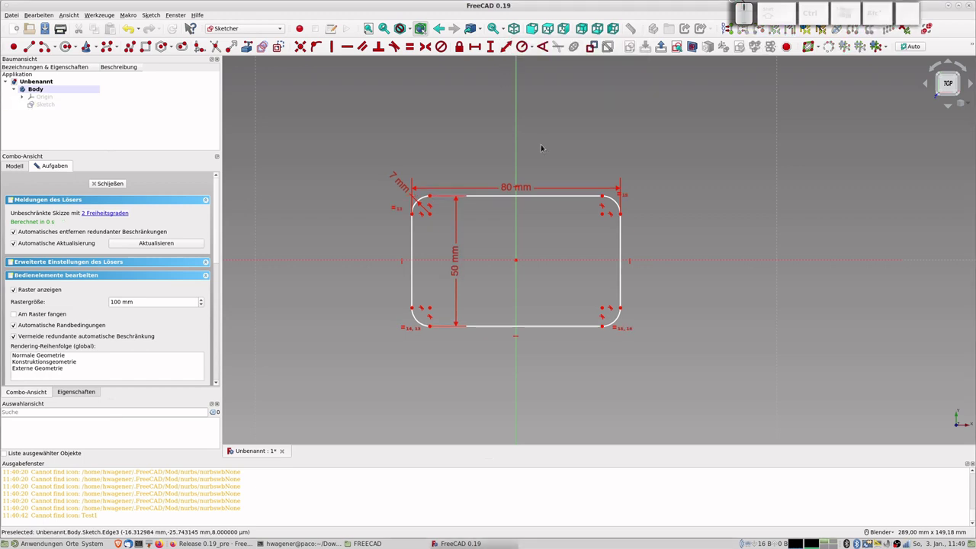
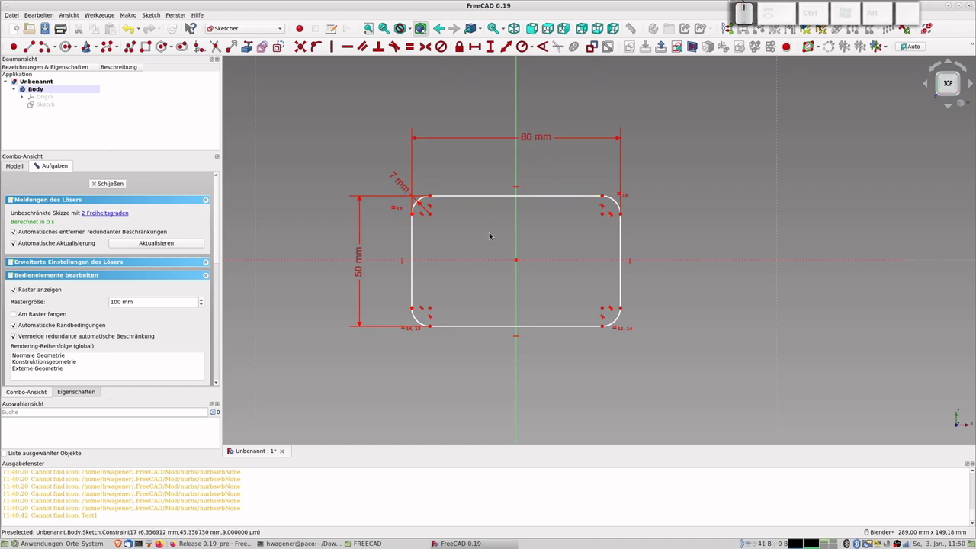
- Pad the selected sketch into a 3 mm thick plate
click(112, 181)
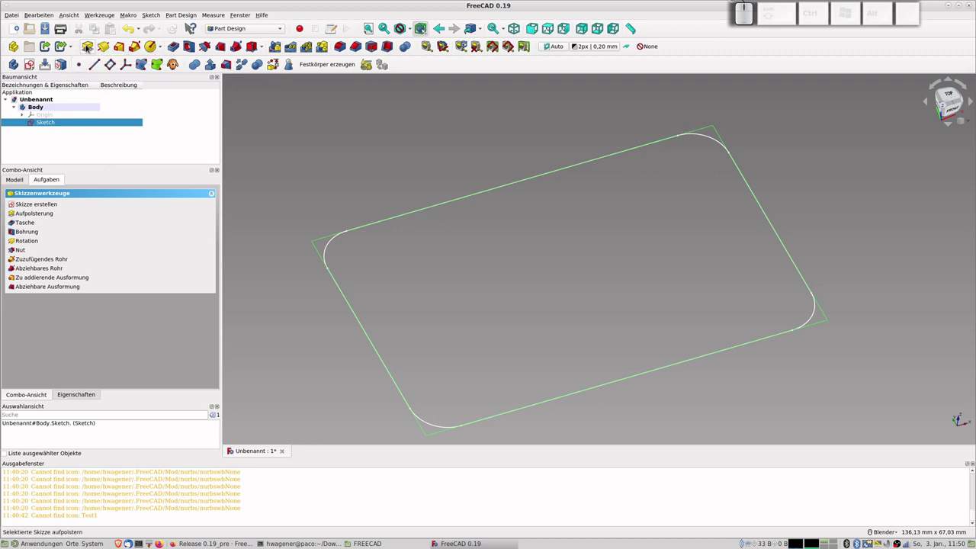
click(89, 47)
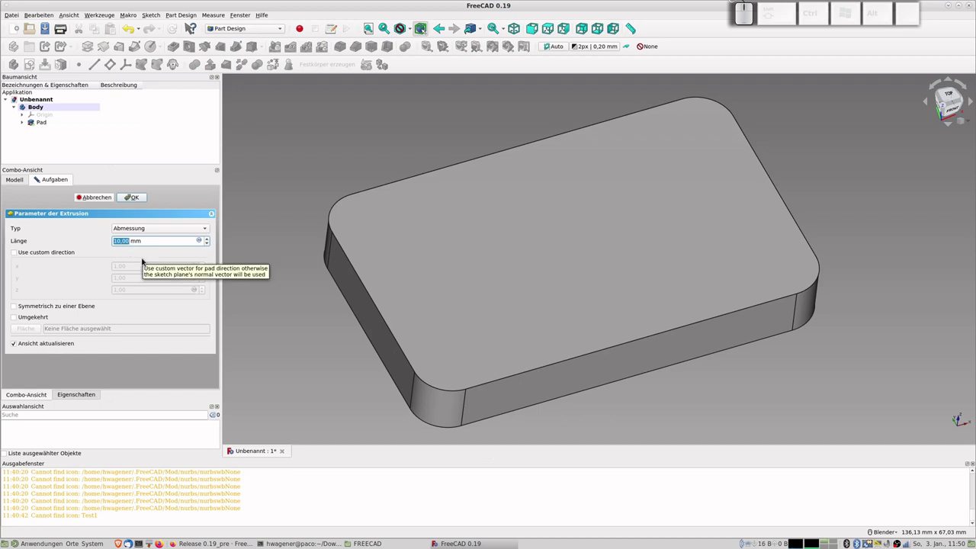
key(KP_3)
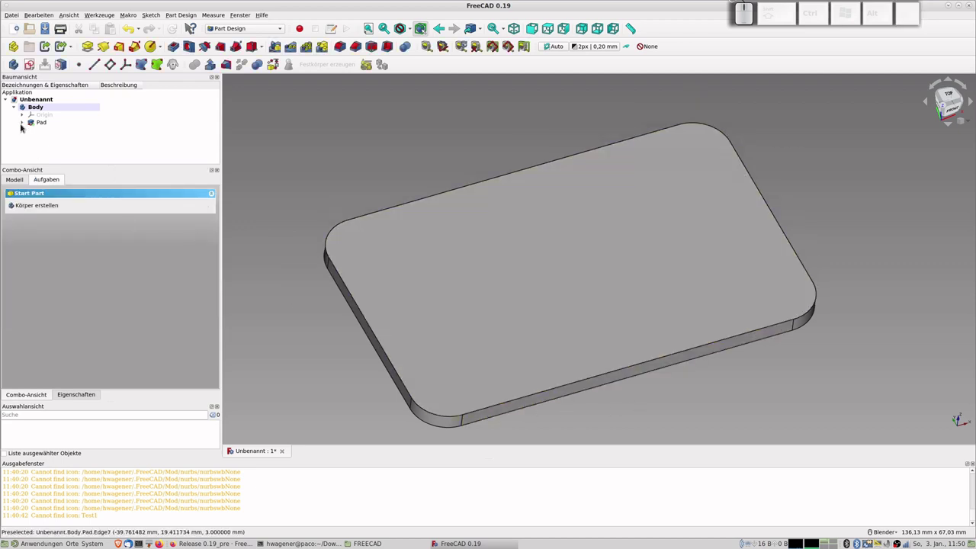
- Copy the pad's Sketch, confirm the dependency selection, and paste it as Sketch001
click(24, 123)
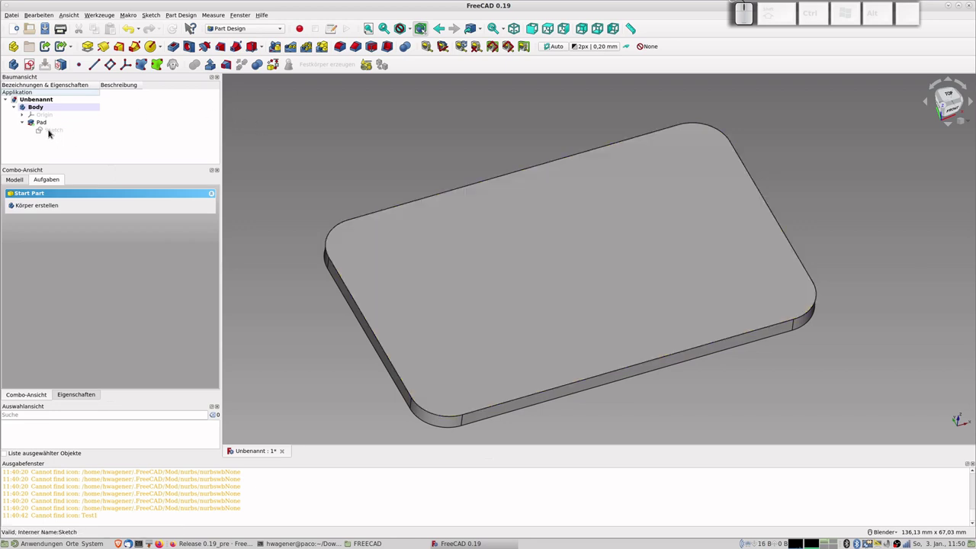
click(51, 132)
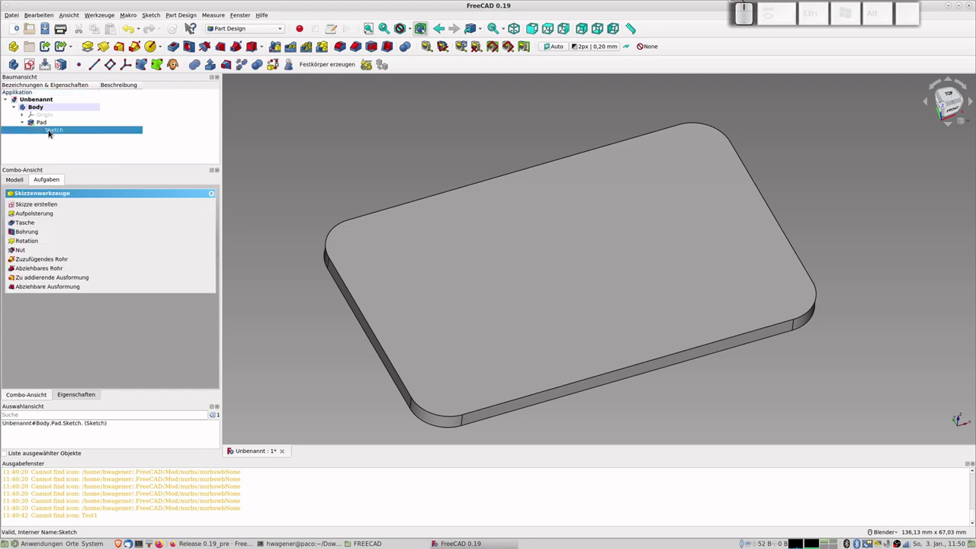
key(ctrl+c)
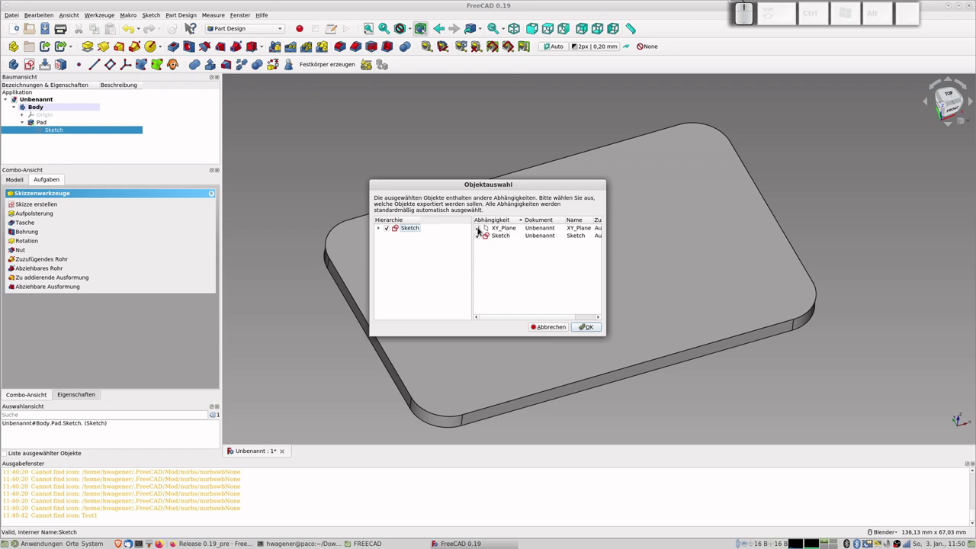
click(481, 229)
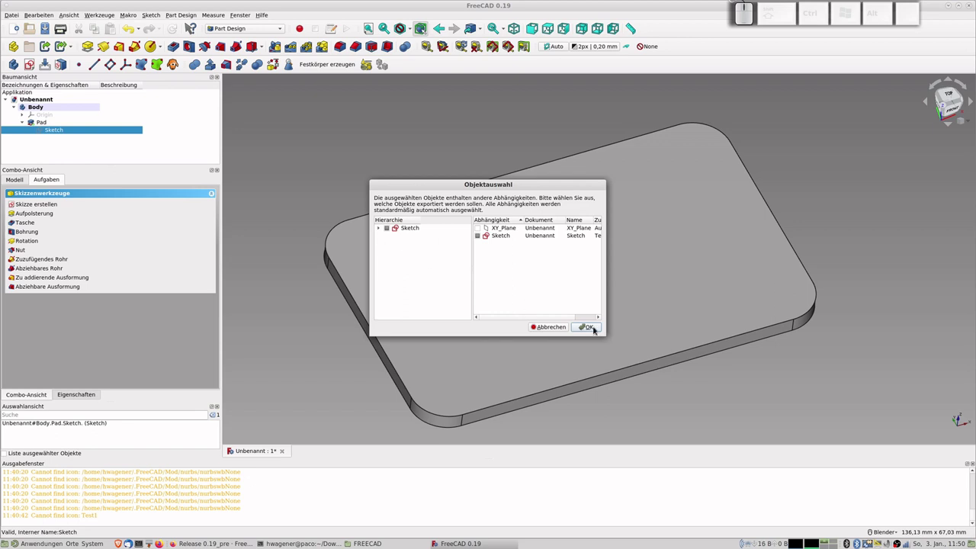
click(597, 330)
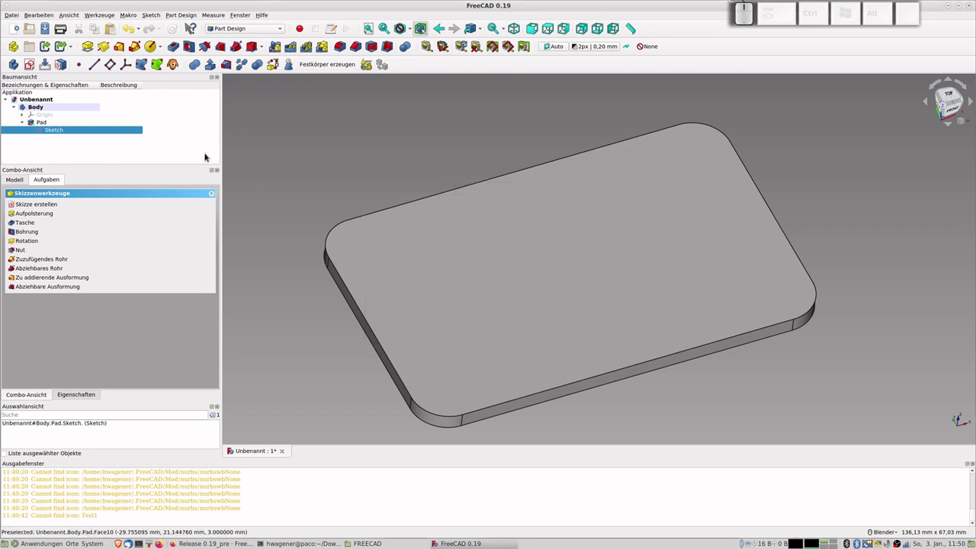
key(ctrl+v)
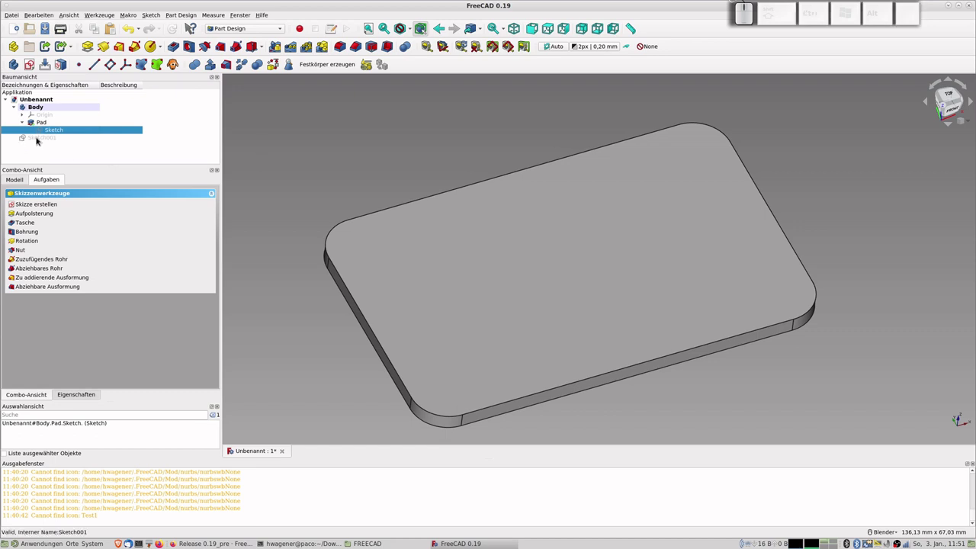
- Drag Sketch001 into the Body and map it onto the pad's top face with FlatFace attachment
click(38, 140)
drag(39, 140, 45, 109)
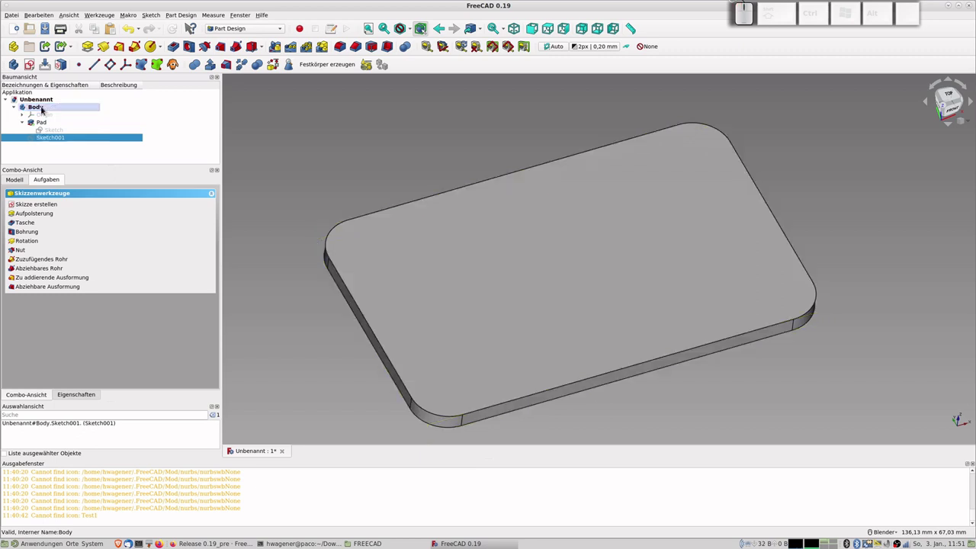
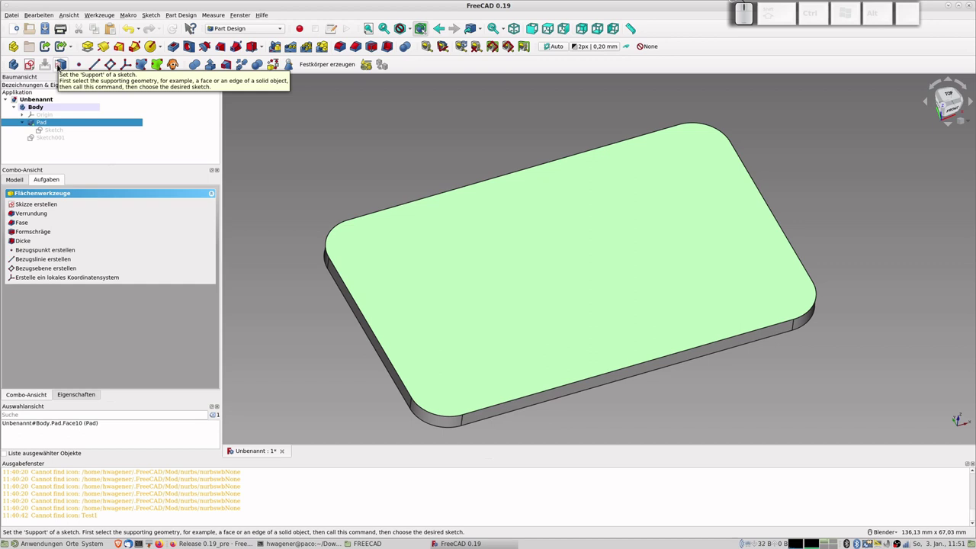
click(61, 65)
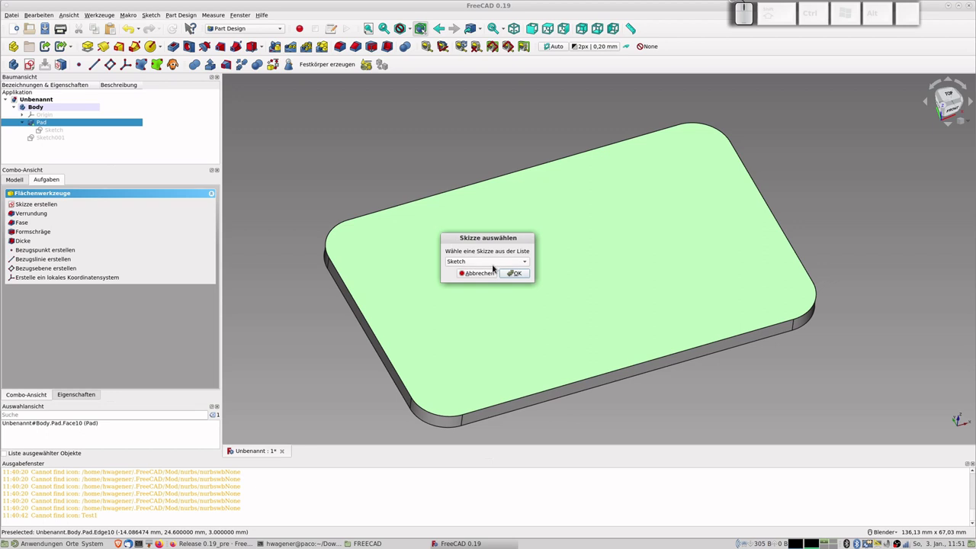
click(495, 262)
click(484, 275)
click(514, 274)
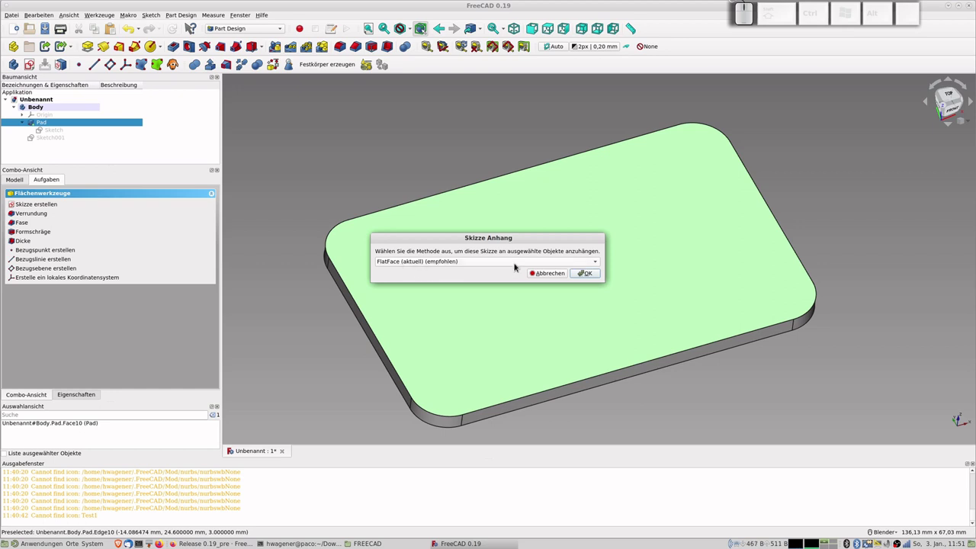
click(599, 263)
click(599, 262)
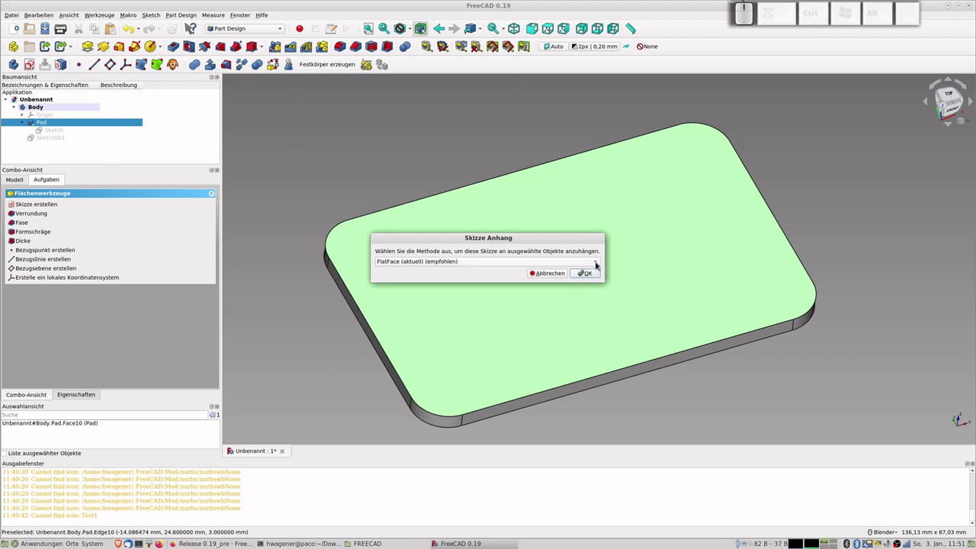
click(601, 264)
click(600, 264)
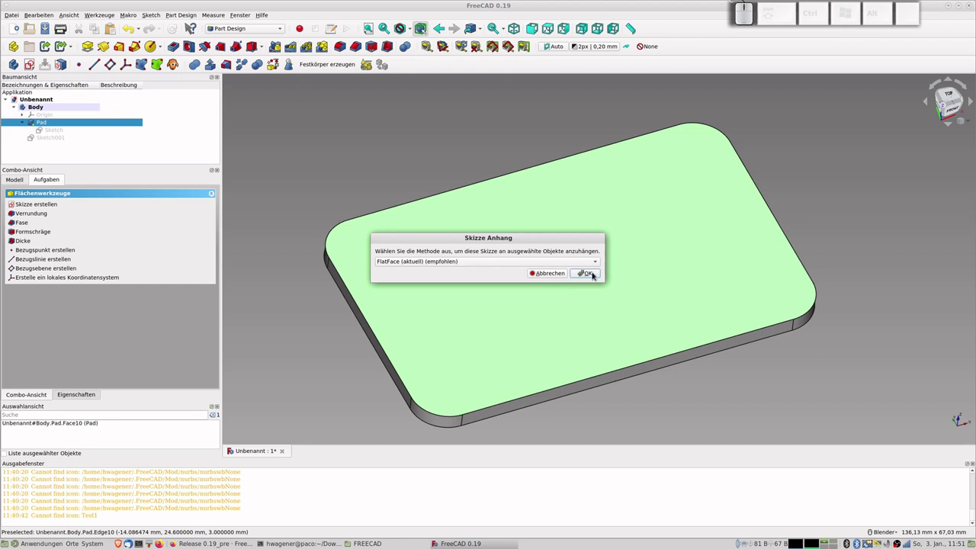
click(597, 274)
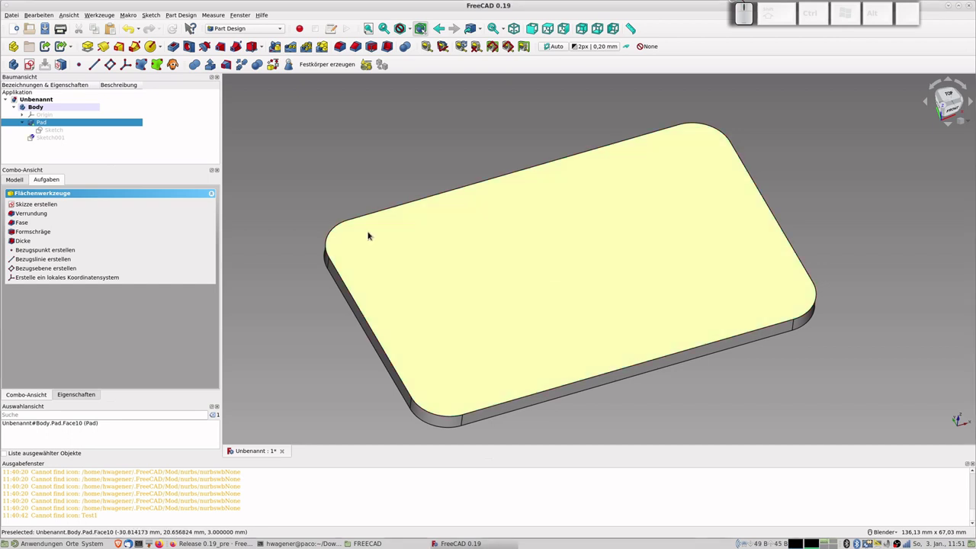
click(53, 141)
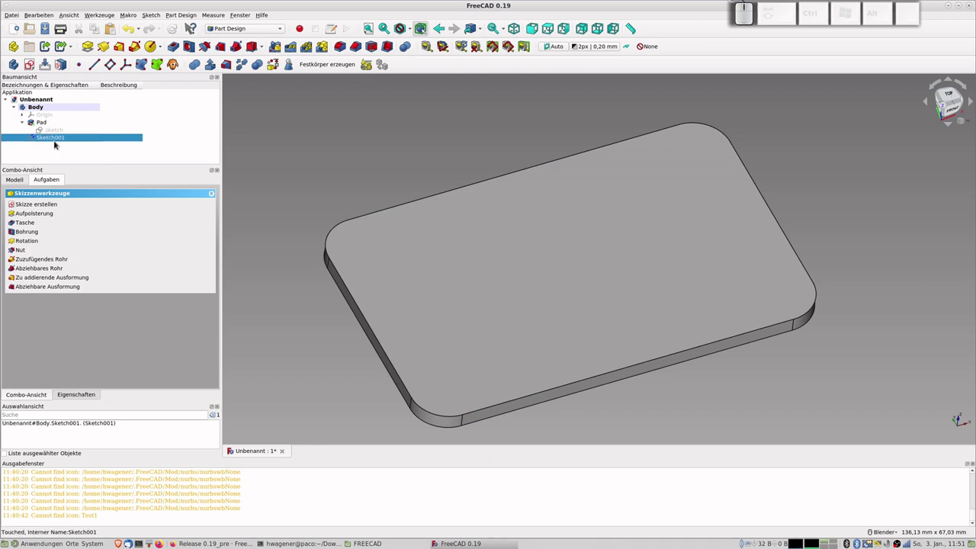
- Show Sketch001, open it for editing and draw an inner rounded rectangle
key(space)
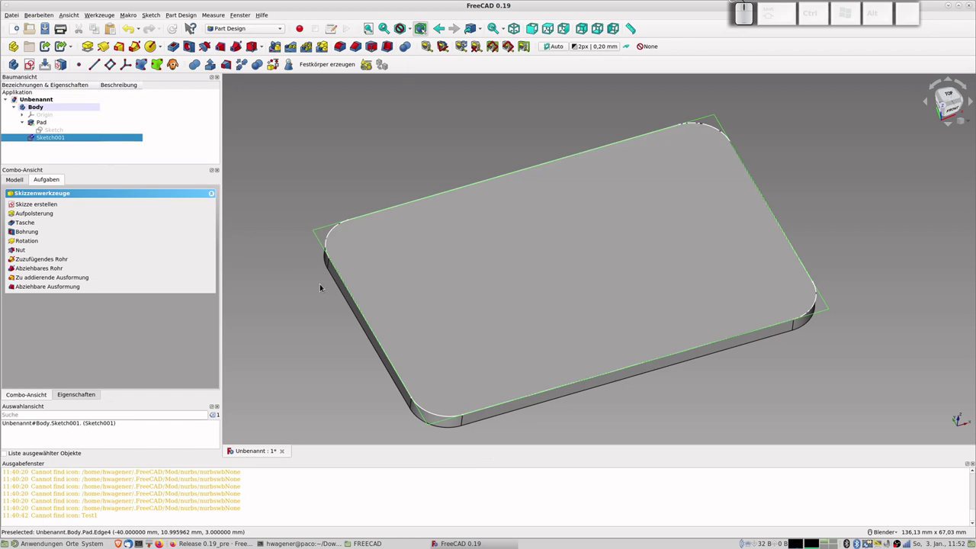
click(62, 141)
scroll(down, 3)
drag(493, 125, 378, 76)
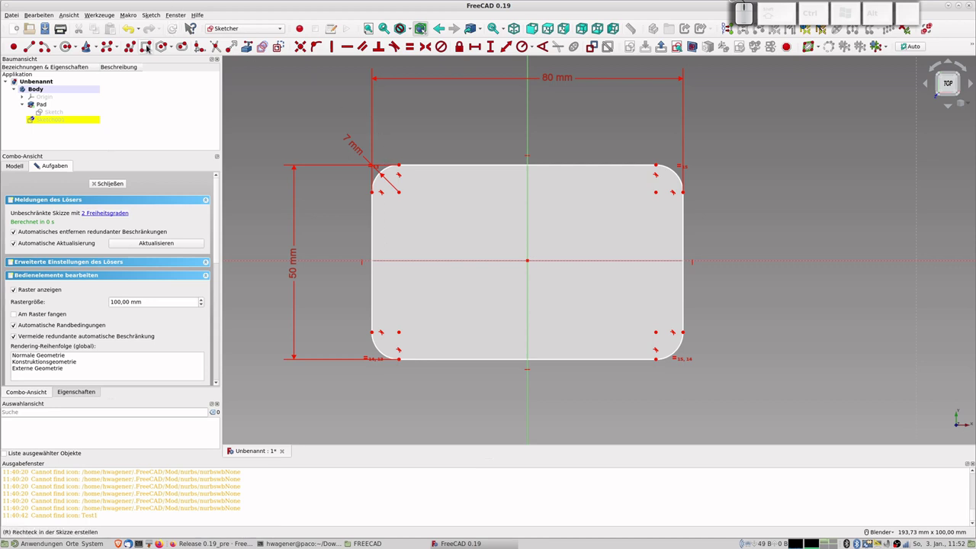
click(149, 47)
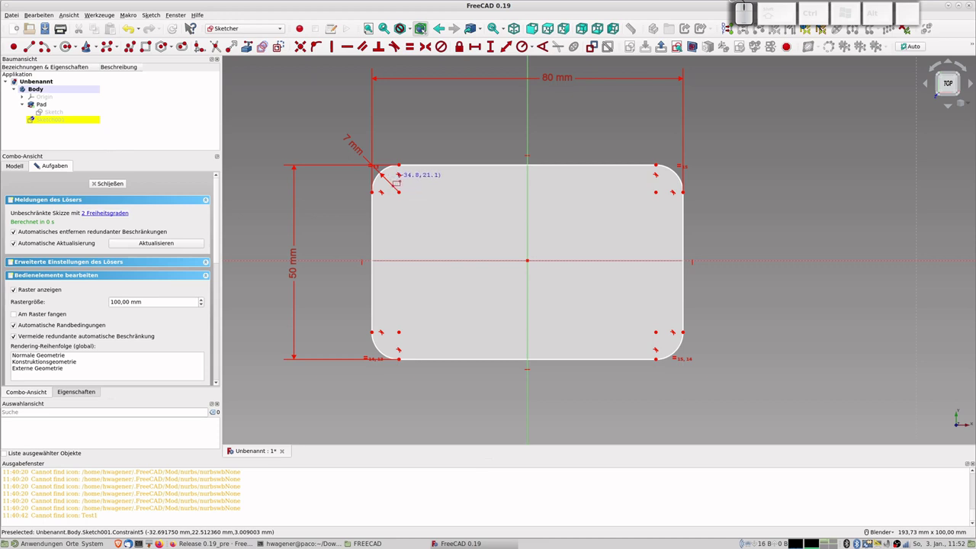
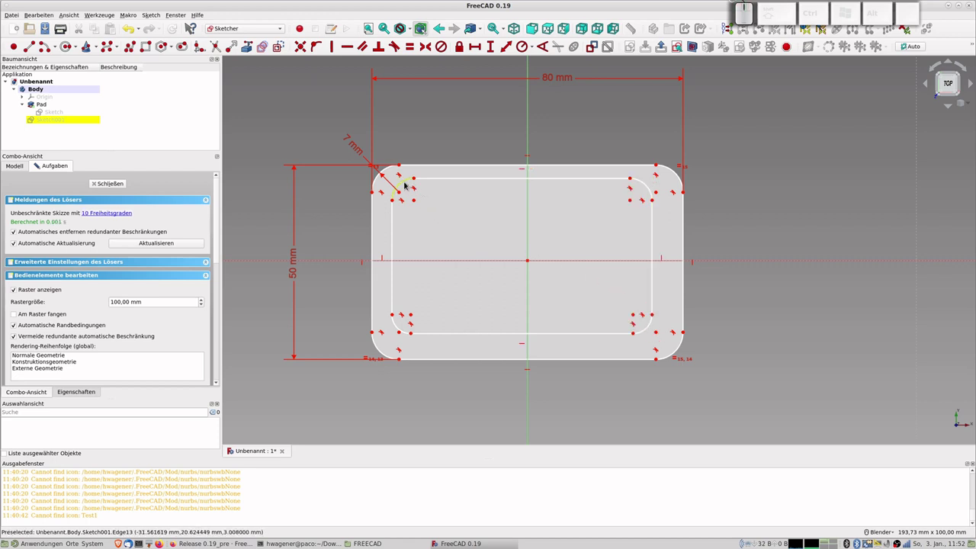
- Make the four inner corner arcs equal and give them a 5 mm radius
click(407, 184)
click(649, 185)
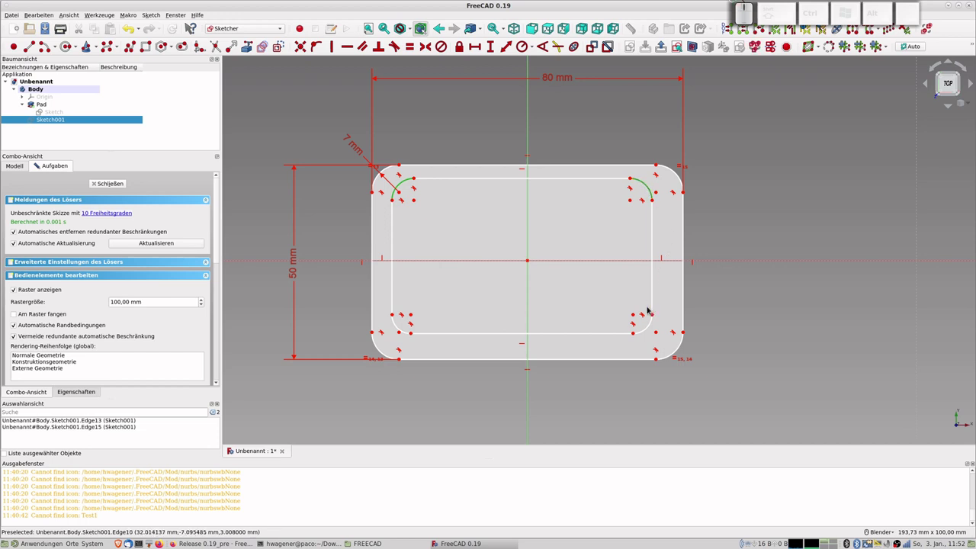
click(655, 326)
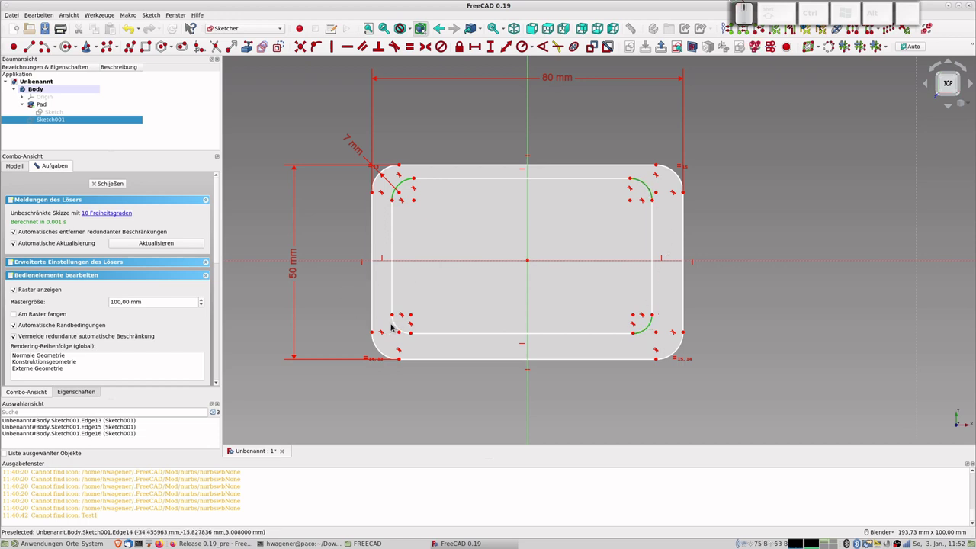
click(399, 324)
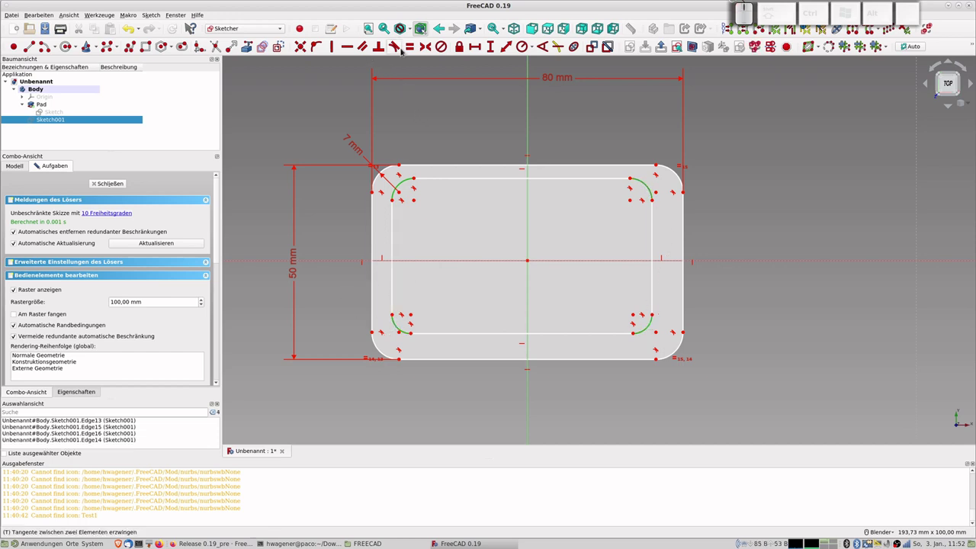
click(411, 50)
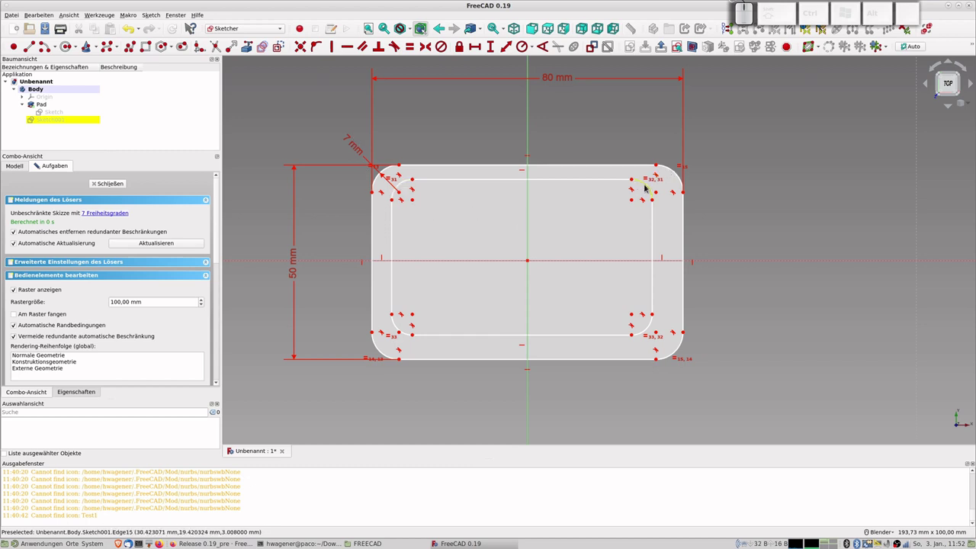
click(650, 187)
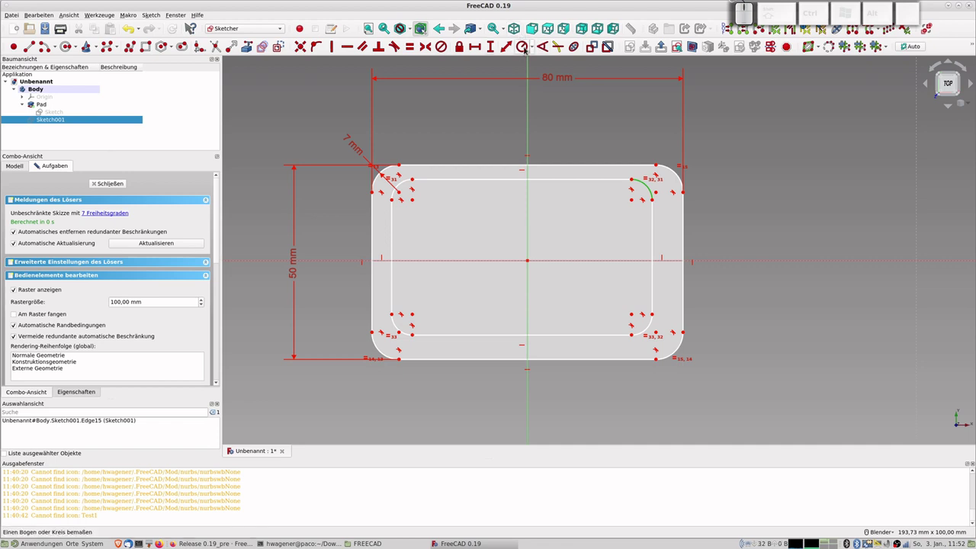
click(530, 47)
key(KP_5)
key(KP_Enter)
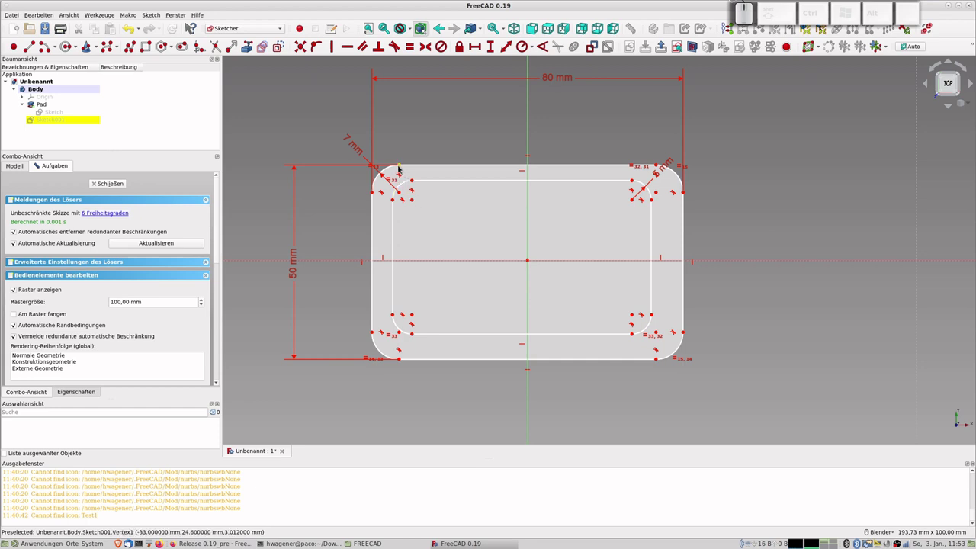
- Constrain the inner rectangle's corner points symmetric about the sketch axes
click(404, 166)
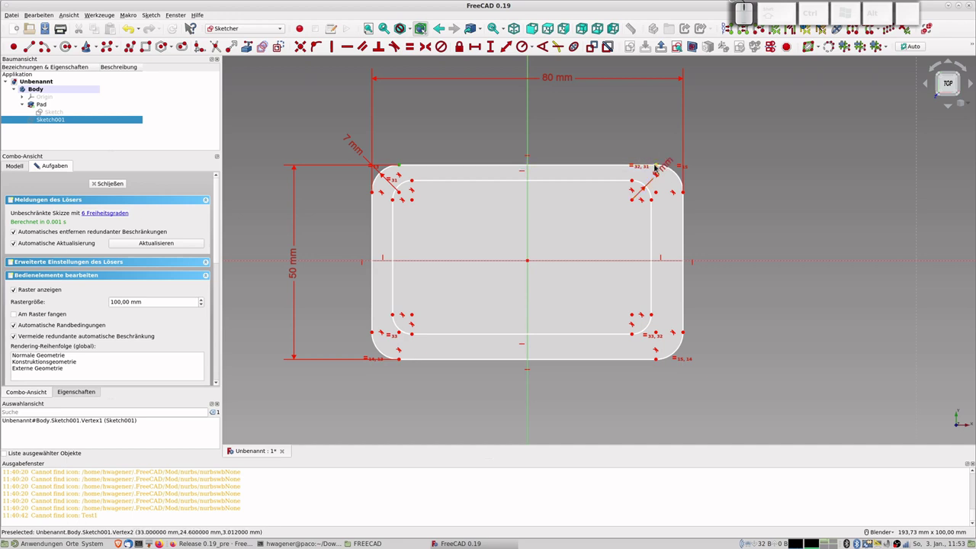
click(661, 166)
click(533, 127)
click(430, 47)
click(375, 333)
click(375, 193)
click(333, 261)
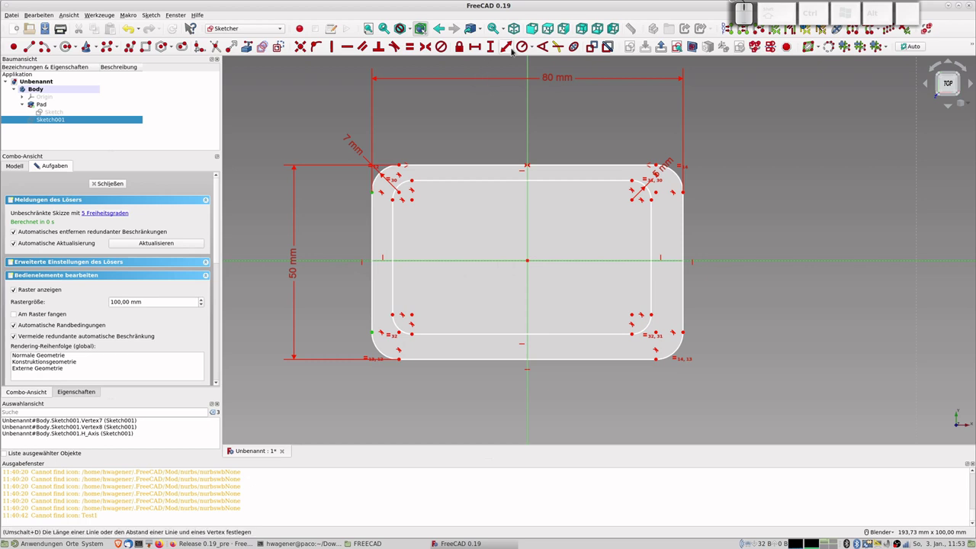
- Dimension 2 mm gaps between the inner rectangle and the outer left and right edges
click(432, 48)
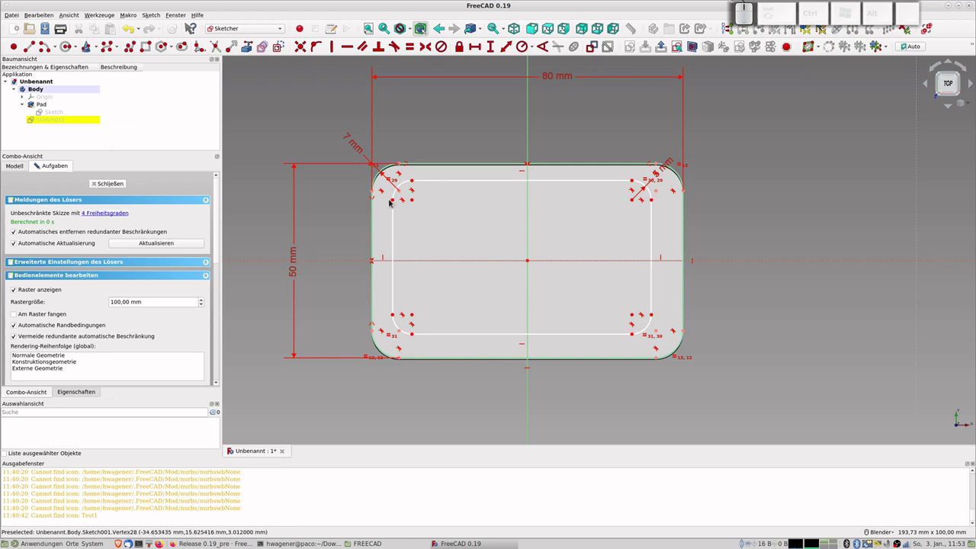
click(398, 202)
click(373, 218)
click(512, 46)
key(KP_2)
key(KP_Enter)
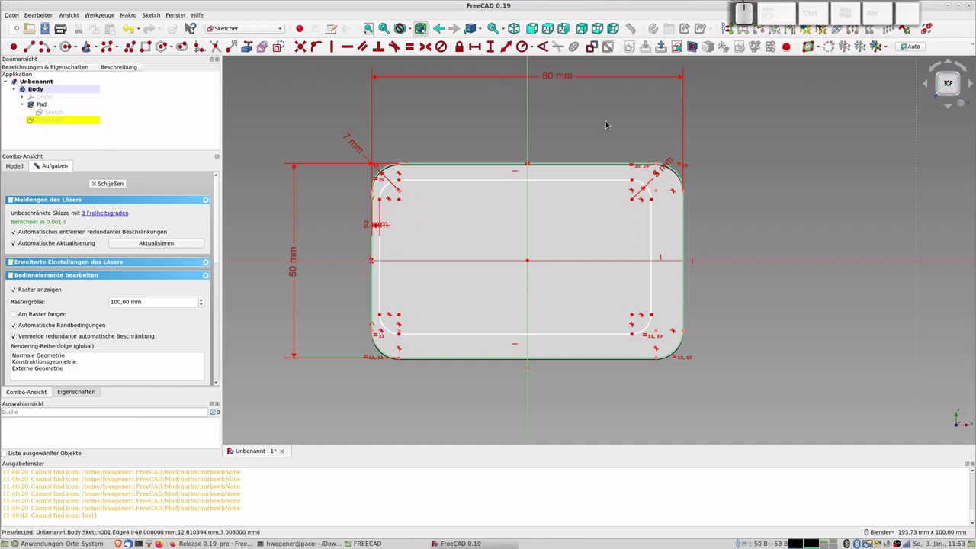
click(655, 202)
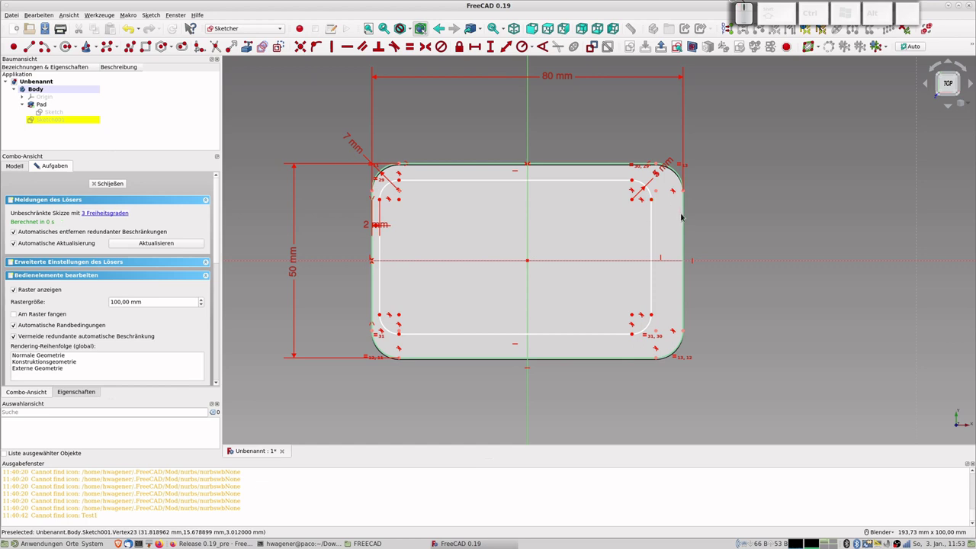
click(687, 216)
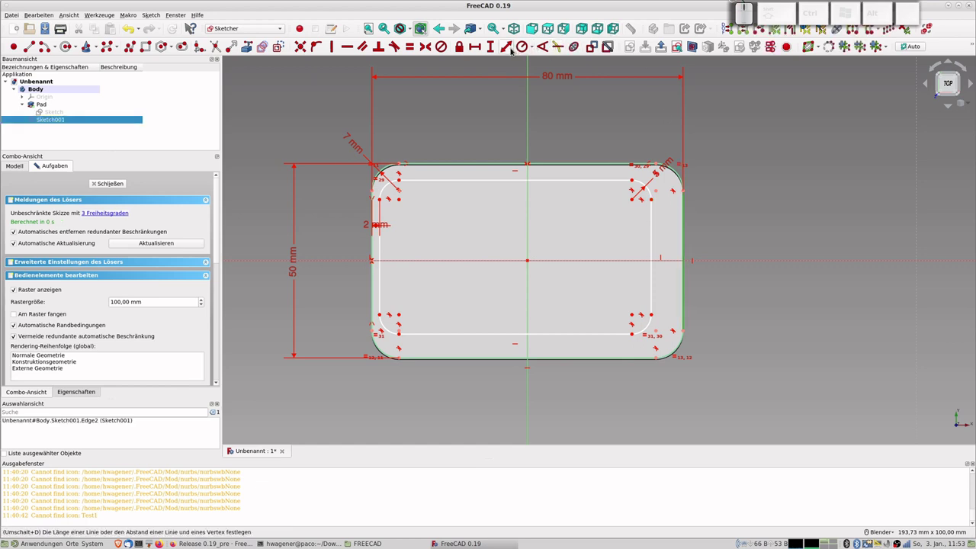
click(506, 48)
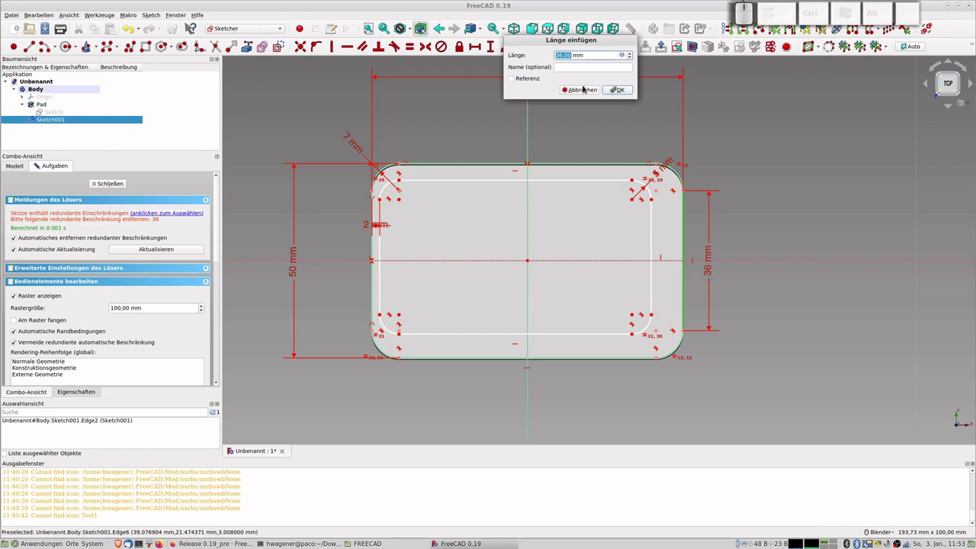
click(585, 88)
click(659, 199)
click(690, 211)
click(507, 49)
key(KP_2)
key(KP_Enter)
- Dimension 2 mm gaps to the outer top and bottom edges, fully constraining the sketch
click(406, 181)
click(435, 164)
click(511, 46)
key(KP_2)
key(KP_Enter)
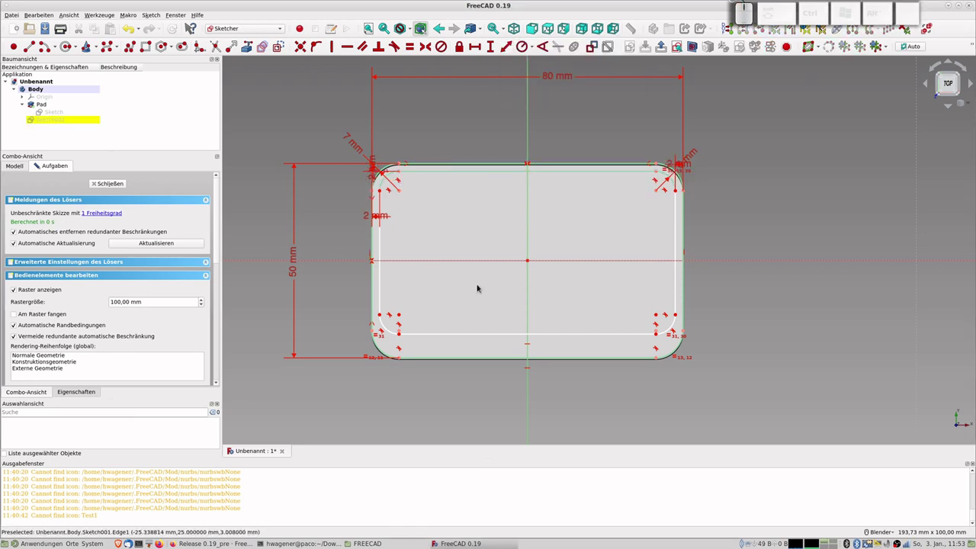
click(404, 337)
click(426, 357)
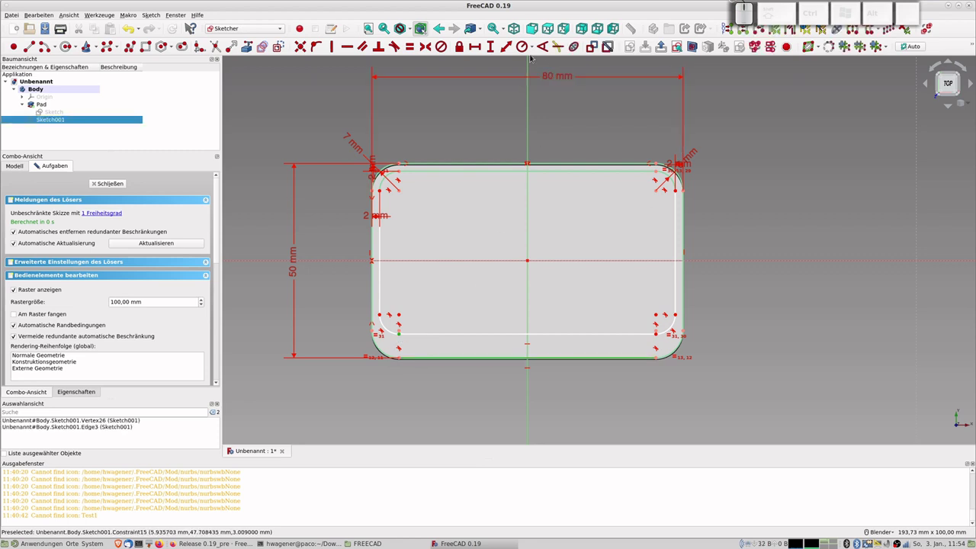
click(512, 48)
key(KP_2)
key(KP_Enter)
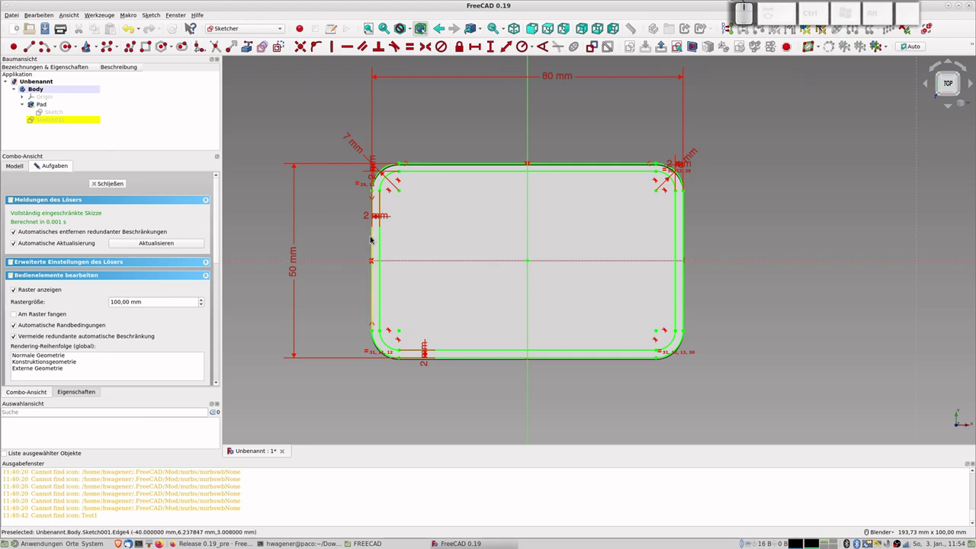
- Close Sketch001 and open the original base Sketch for editing
click(112, 186)
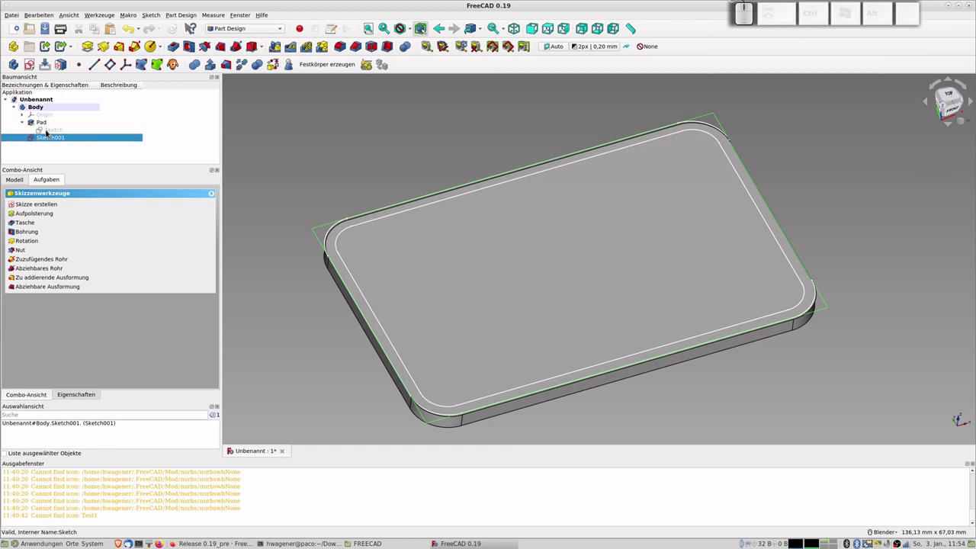
click(48, 132)
scroll(down, 3)
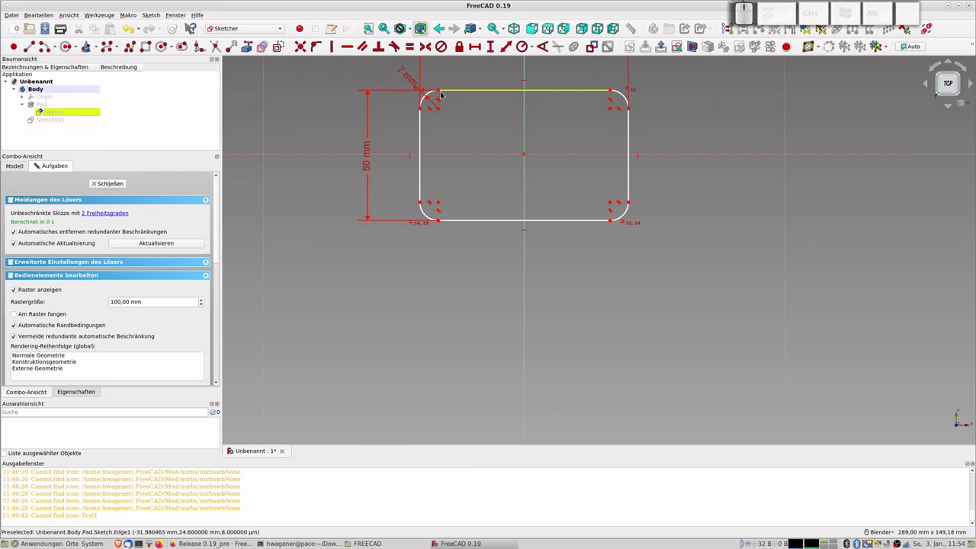
- Make the outline symmetric about V_Axis and H_Axis, then close the sketch
click(445, 90)
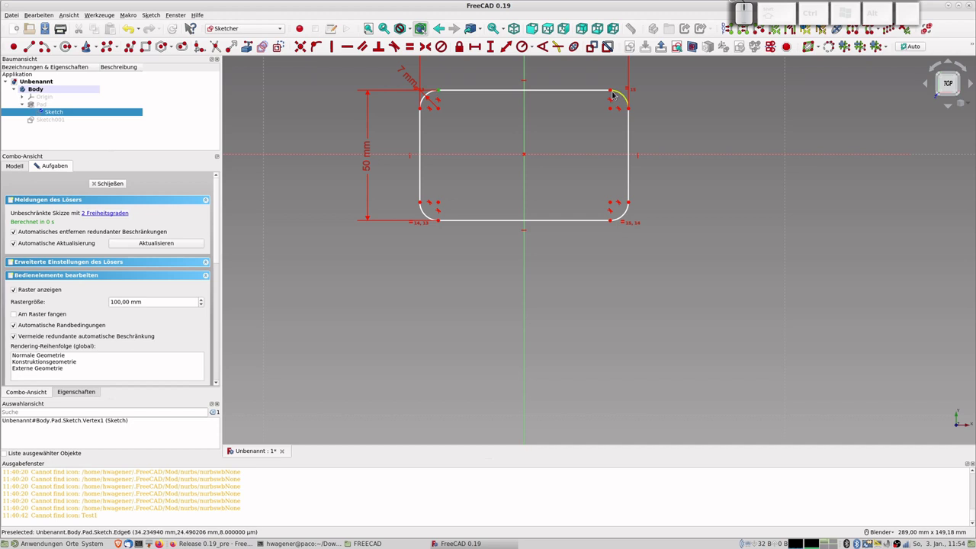
click(615, 90)
click(529, 67)
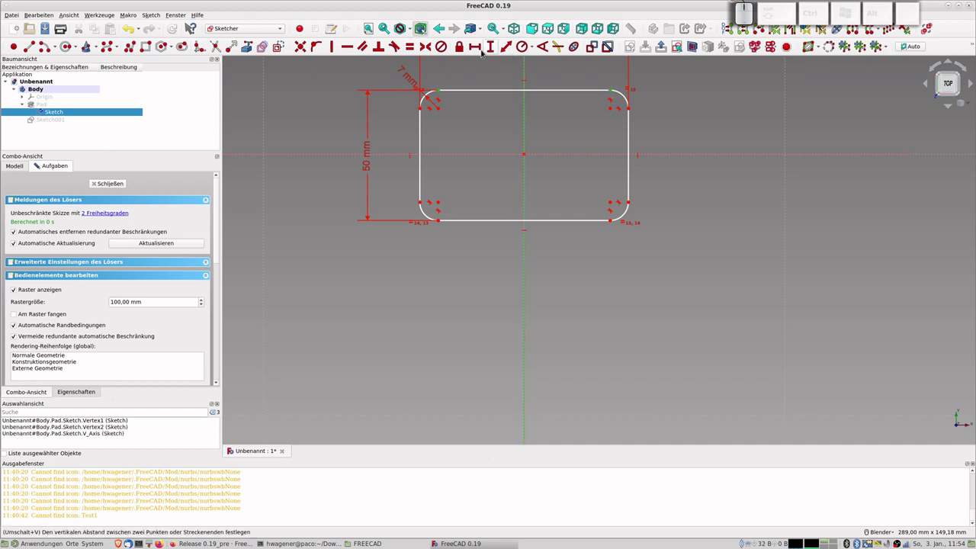
click(432, 48)
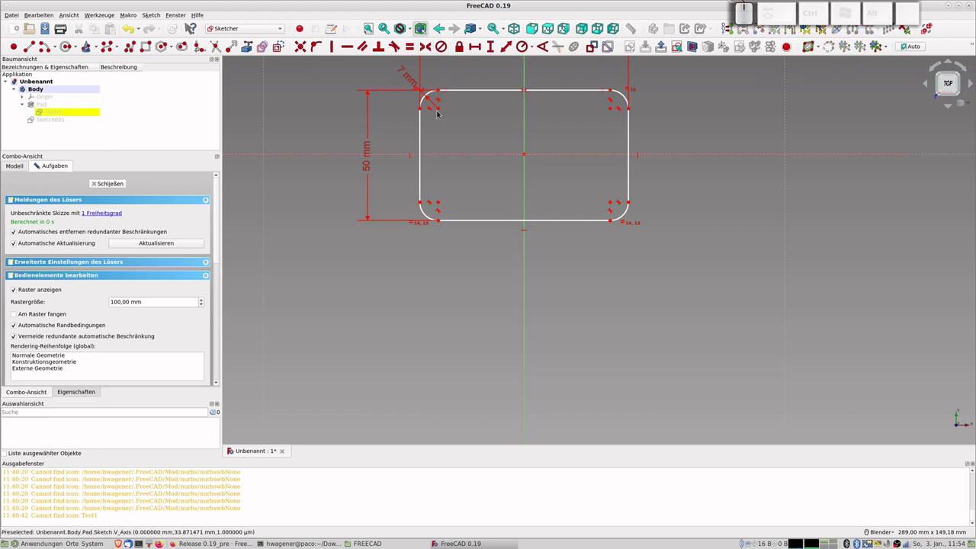
click(426, 110)
click(426, 200)
click(401, 156)
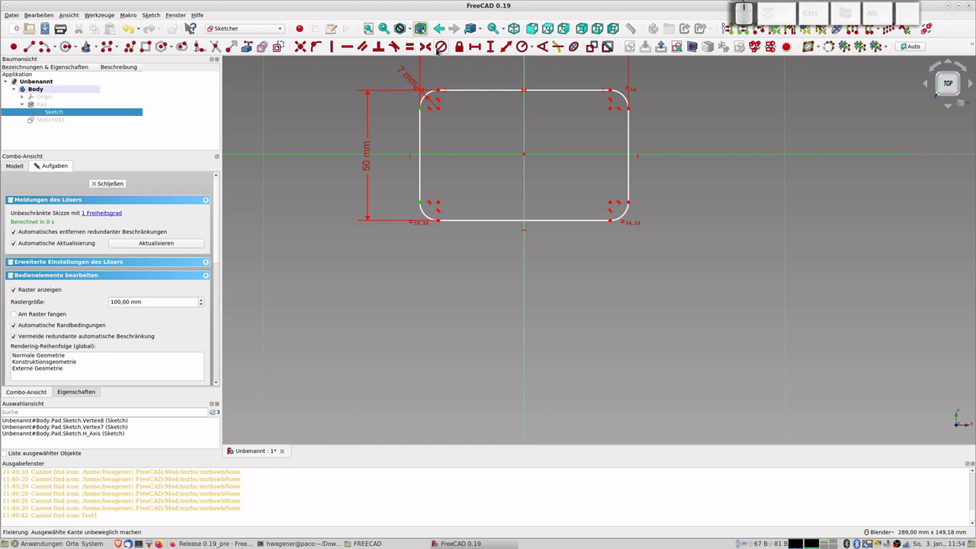
click(428, 47)
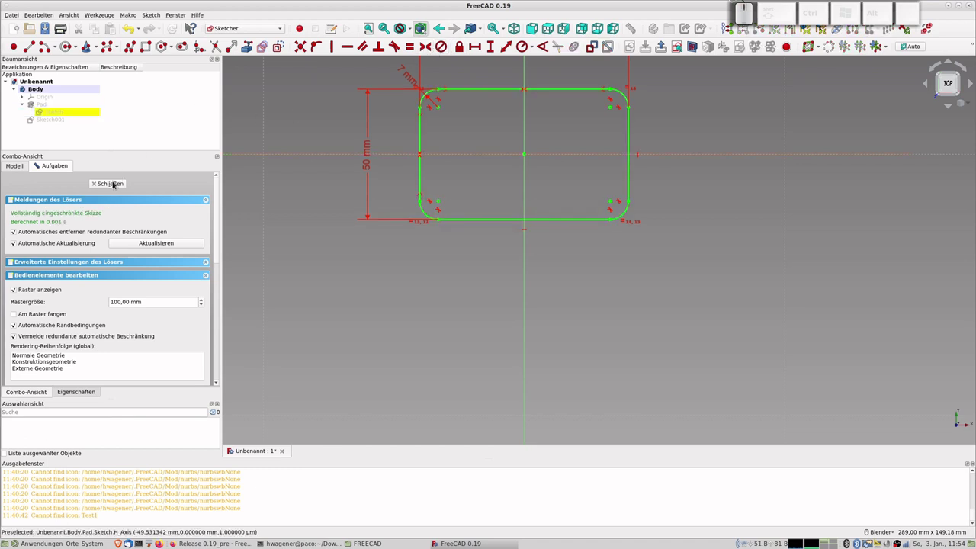
click(115, 187)
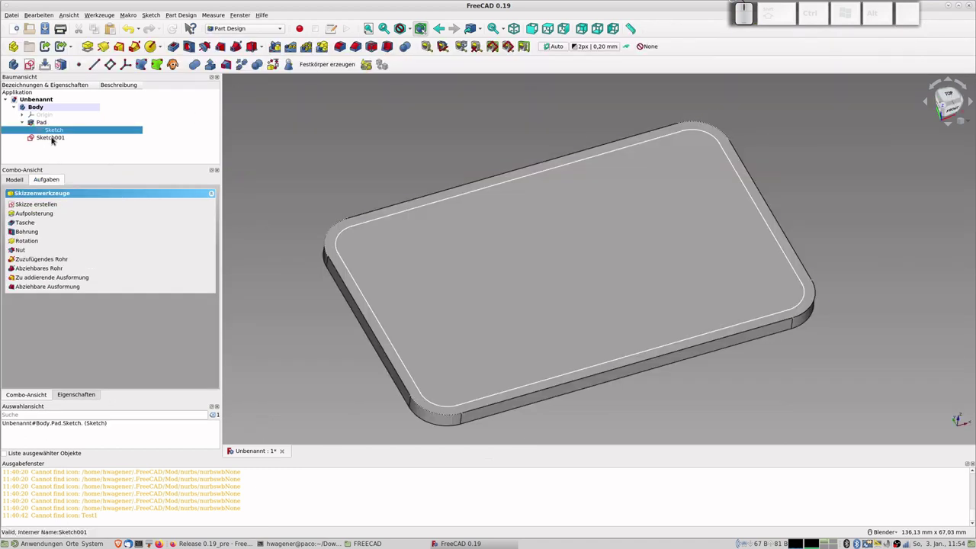
- Pad Sketch001 by 25 mm to raise the box walls, then inspect the result
click(57, 138)
scroll(down, 3)
click(122, 186)
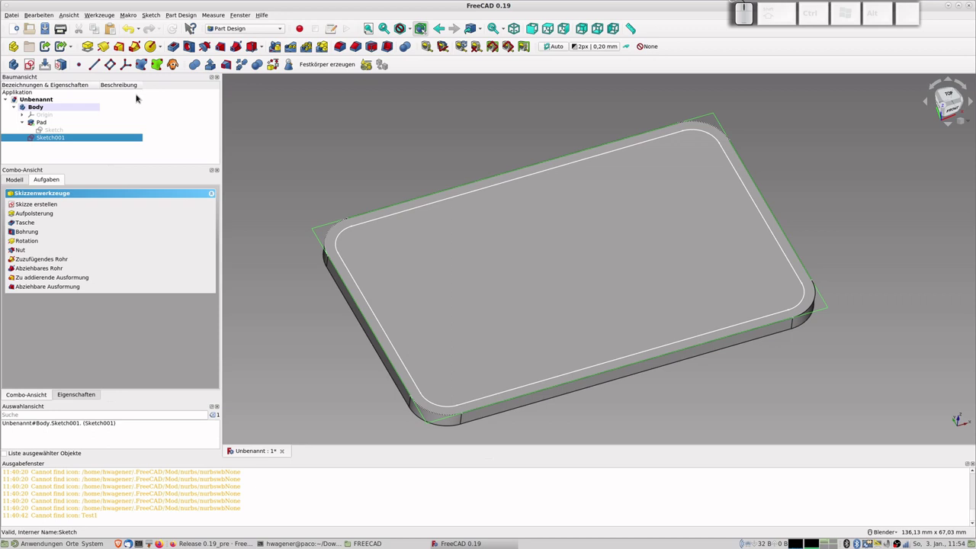
click(93, 49)
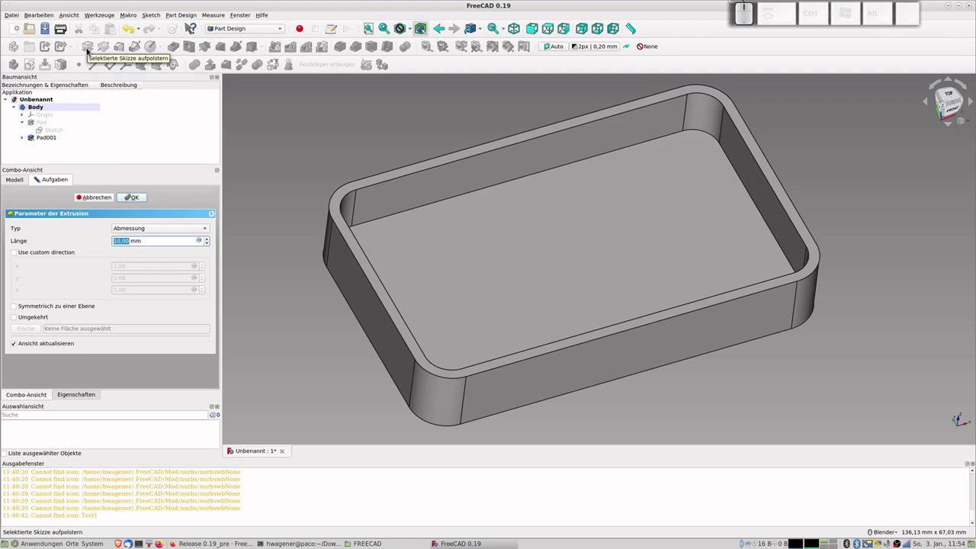
key(KP_2)
key(KP_5)
key(KP_Enter)
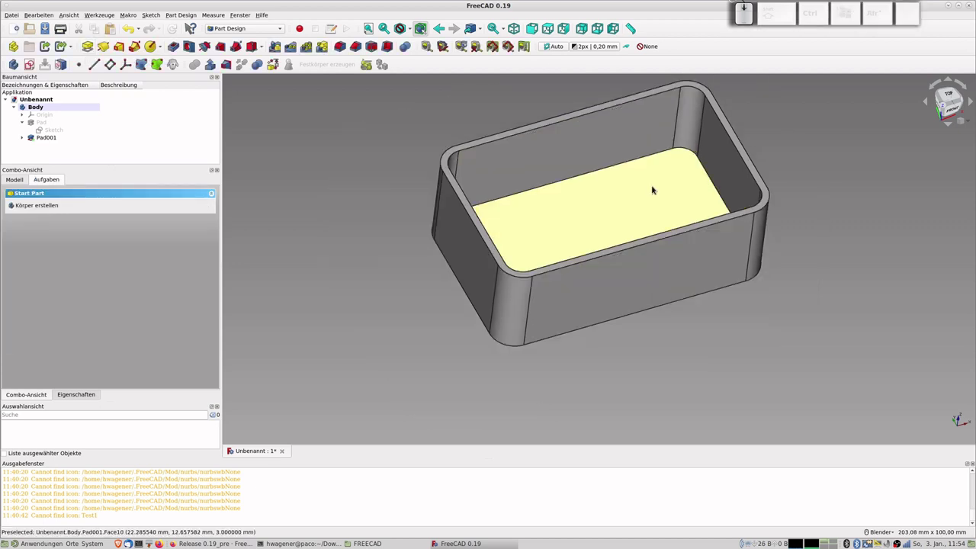
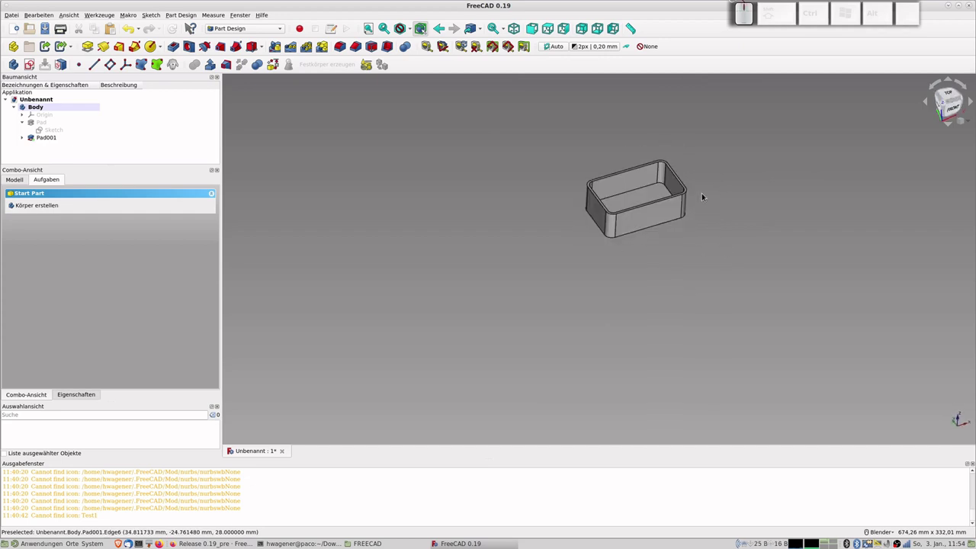
scroll(up, 3)
middle_click(578, 197)
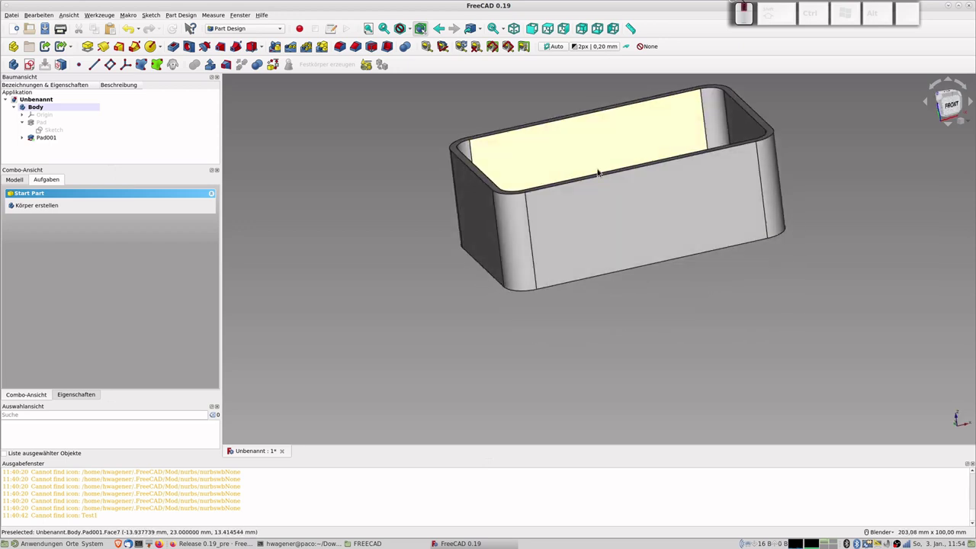
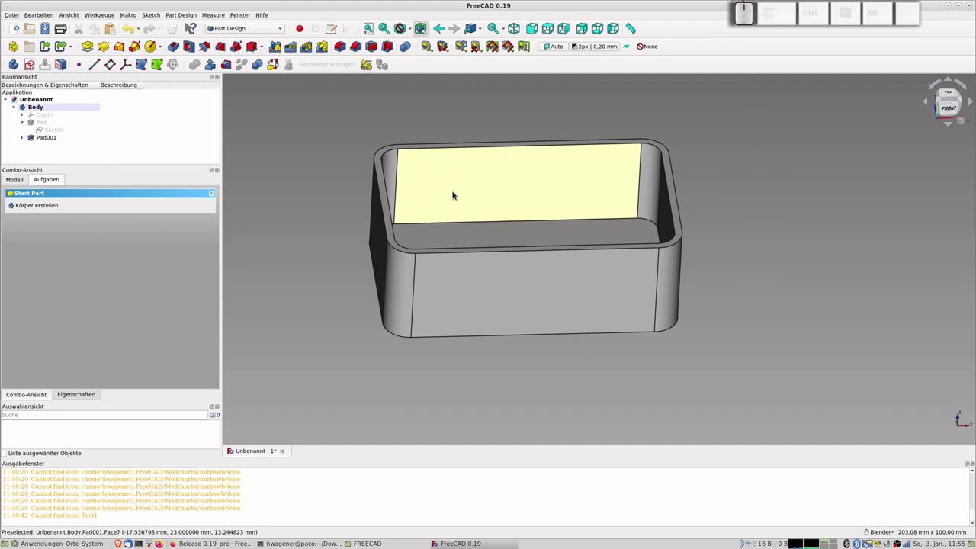
scroll(up, 3)
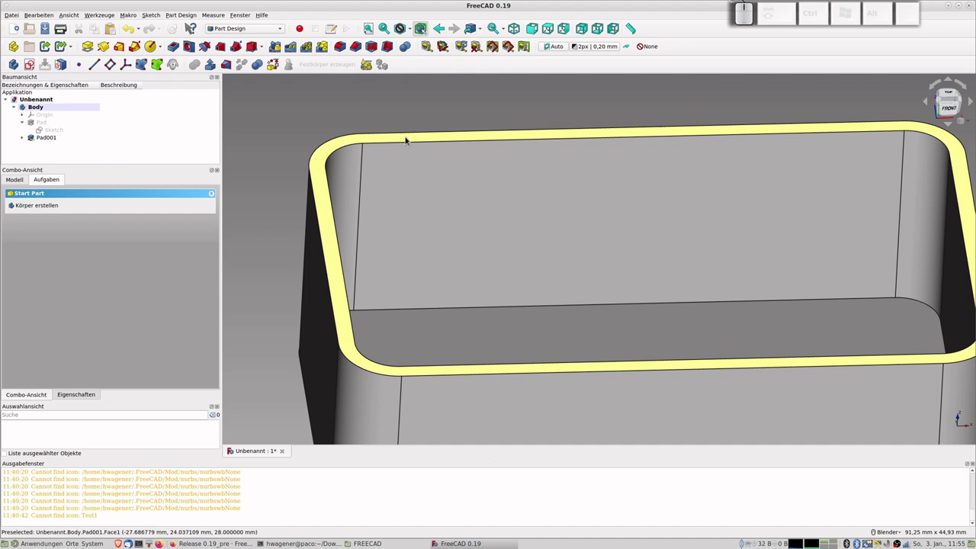
- Copy Sketch001 without its dependencies and paste it as Sketch002 directly inside the Body
click(406, 139)
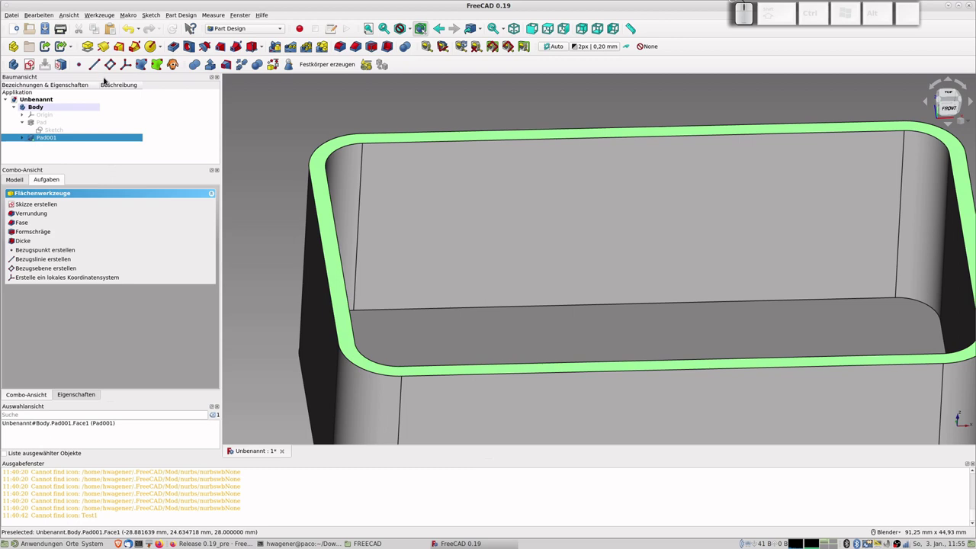
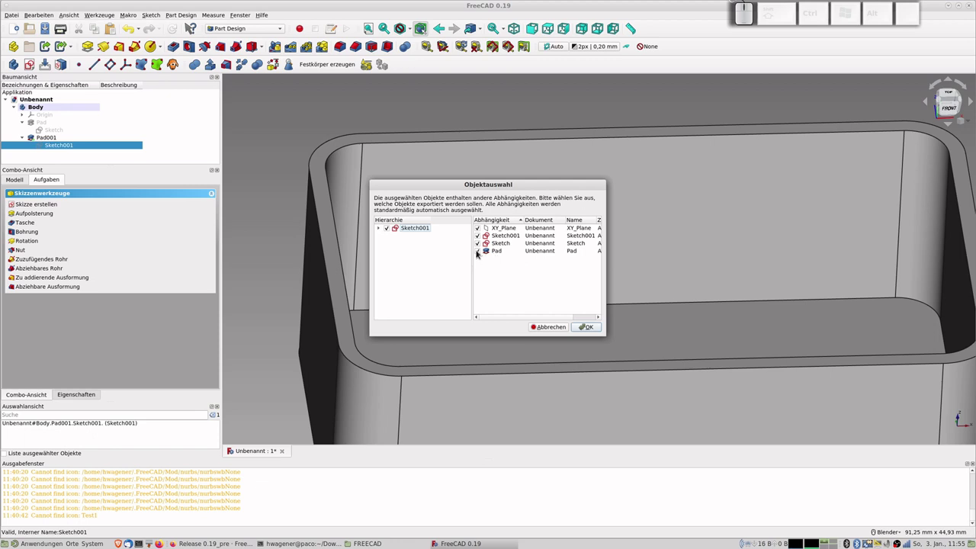
click(479, 253)
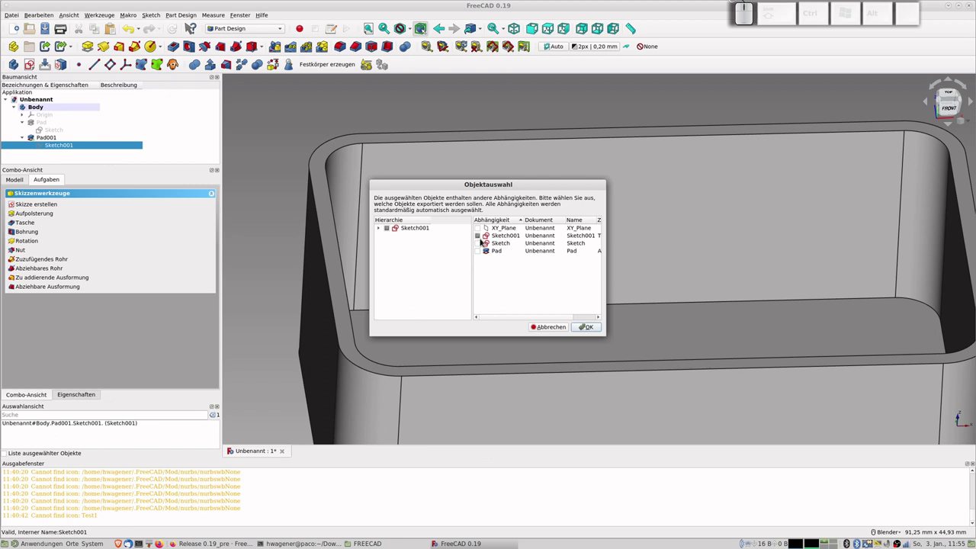
click(585, 328)
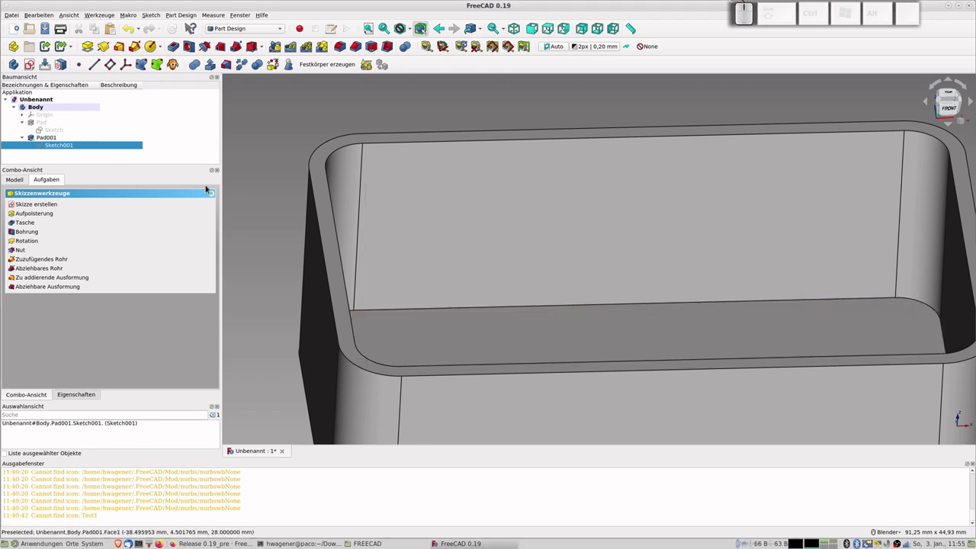
key(ctrl+v)
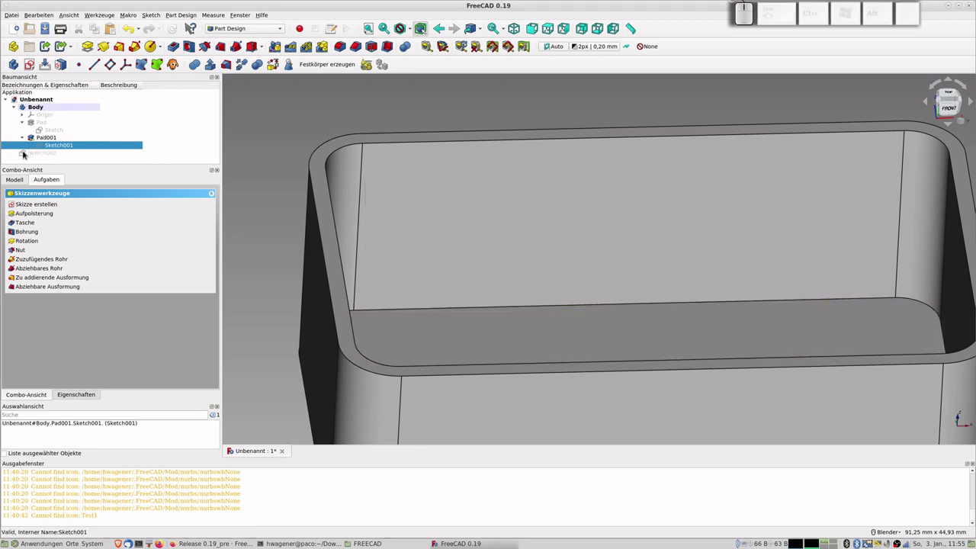
drag(35, 155, 50, 130)
scroll(down, 3)
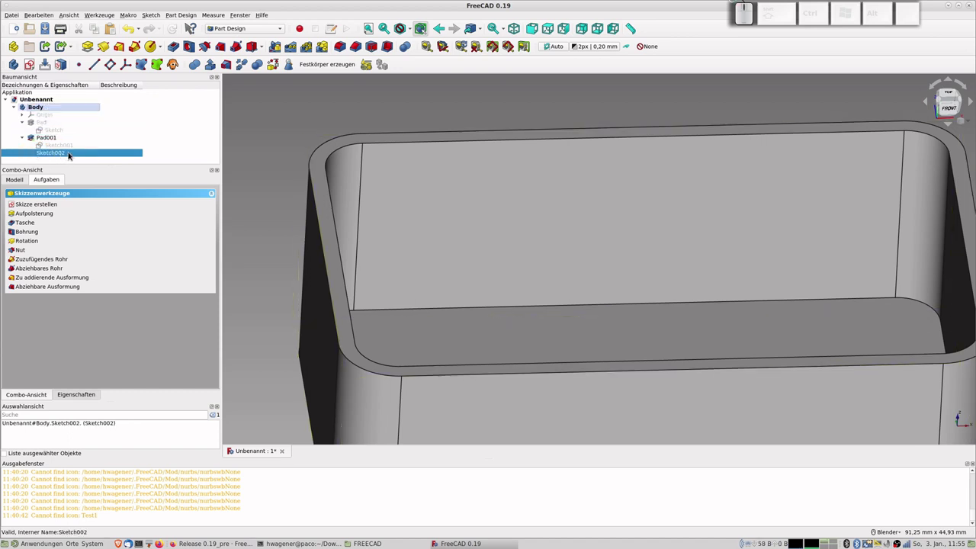
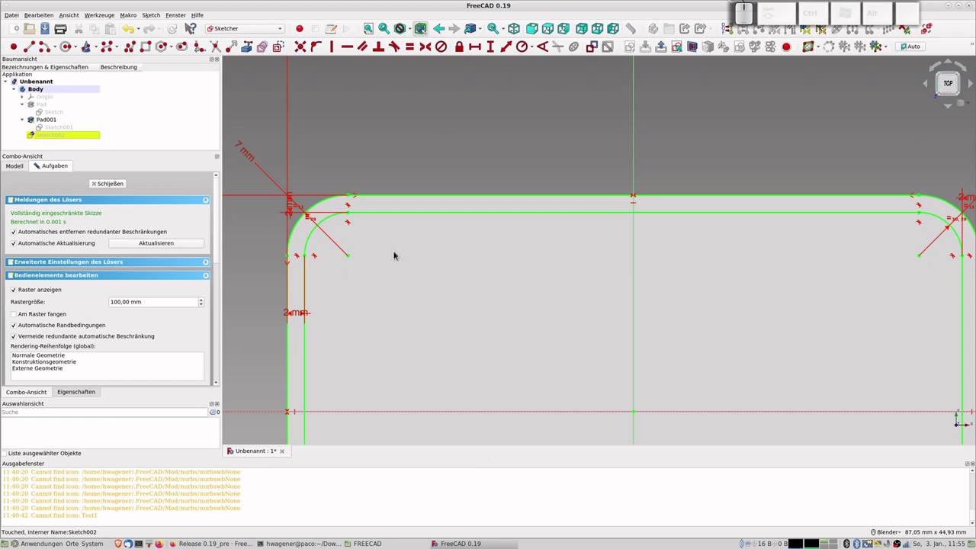
- Change a corner radius dimension of the rim outline to 6 mm
scroll(down, 3)
scroll(up, 3)
scroll(down, 3)
scroll(up, 3)
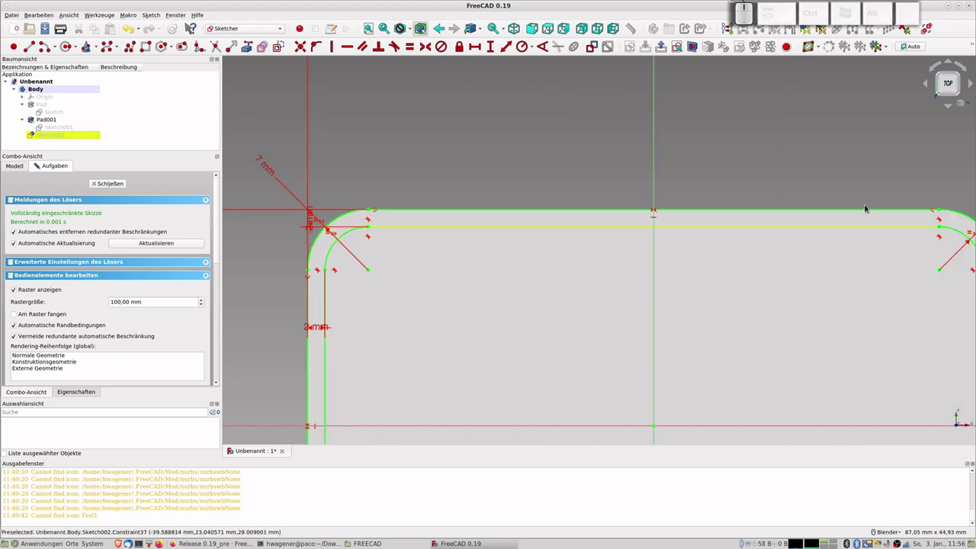
scroll(down, 3)
drag(936, 219, 887, 183)
click(886, 181)
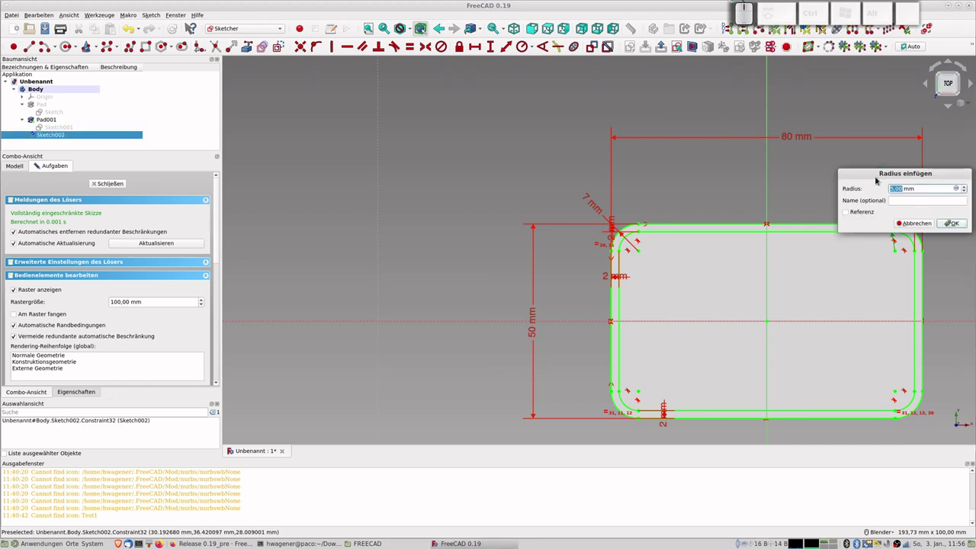
key(KP_2)
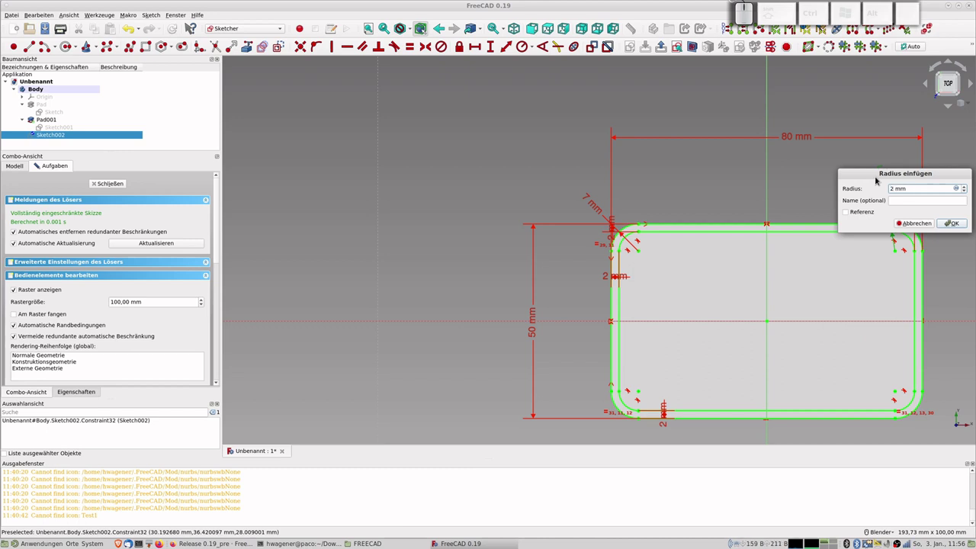
key(BackSpace)
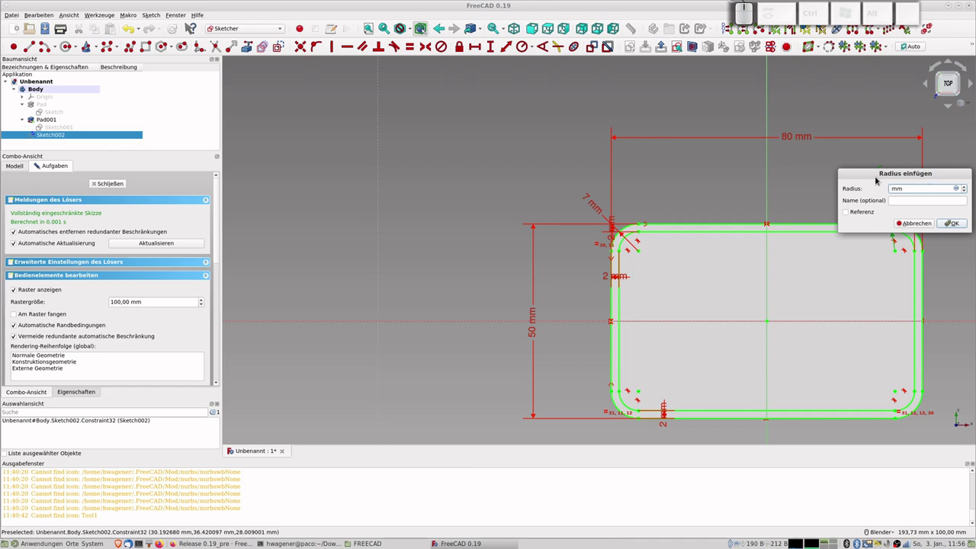
key(KP_6)
key(KP_Enter)
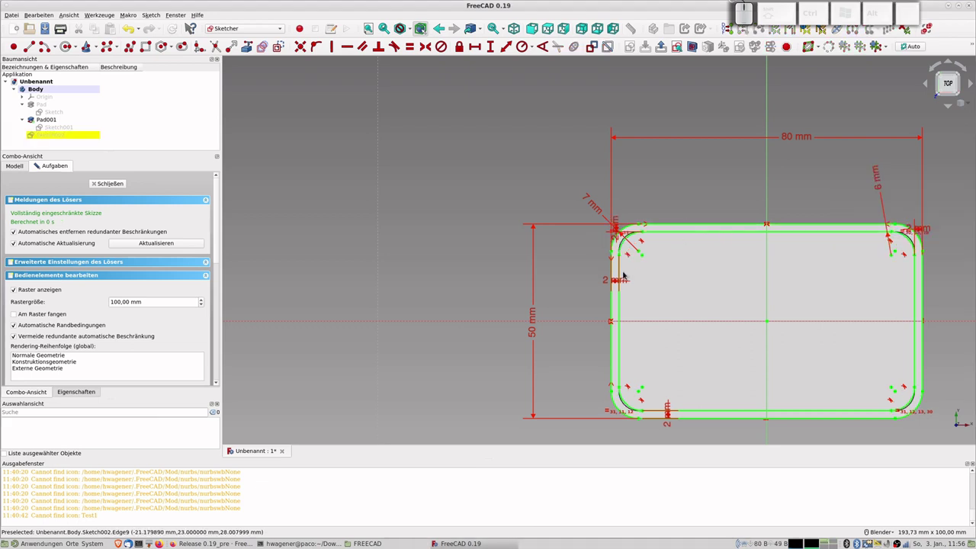
- Reduce the 2 mm wall thickness dimension to 1 mm and add a 1 mm offset distance constraint
click(619, 279)
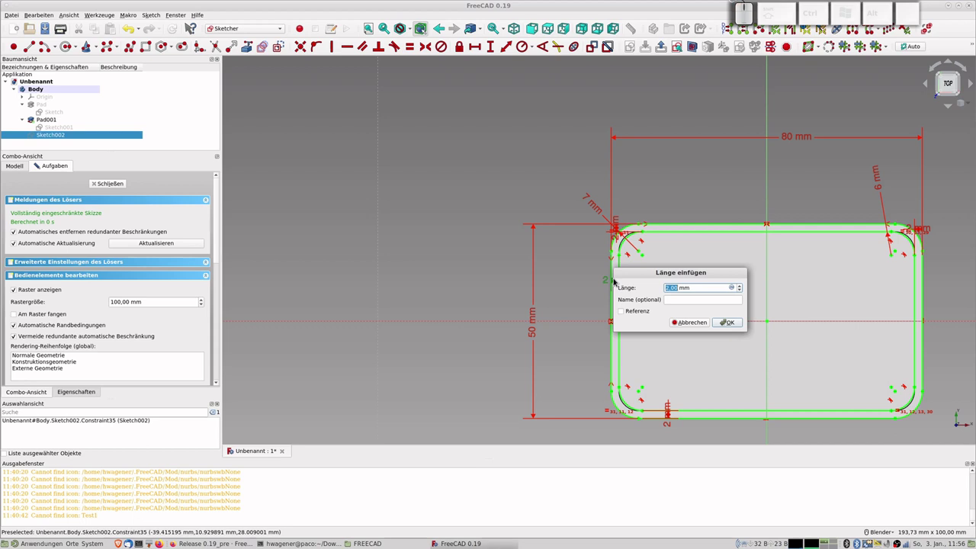
key(KP_1)
key(KP_Enter)
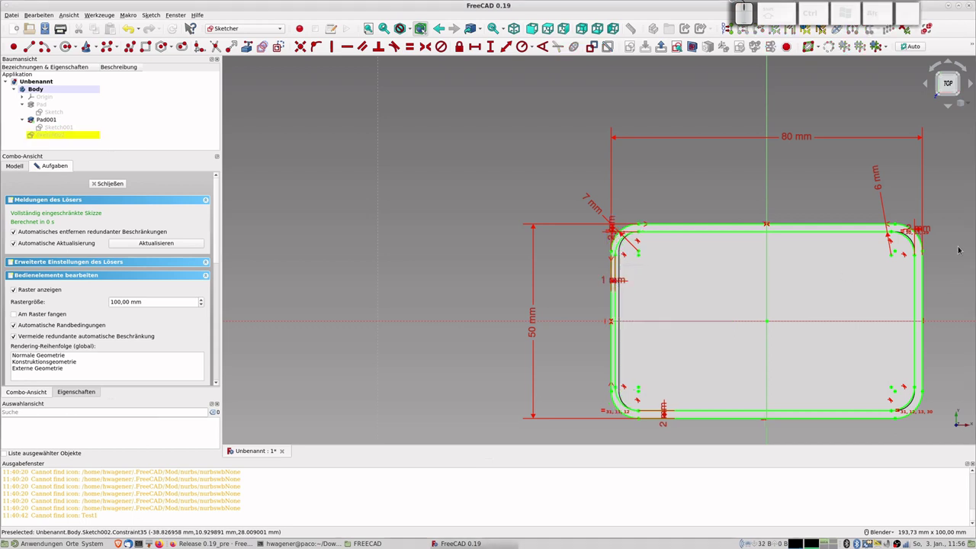
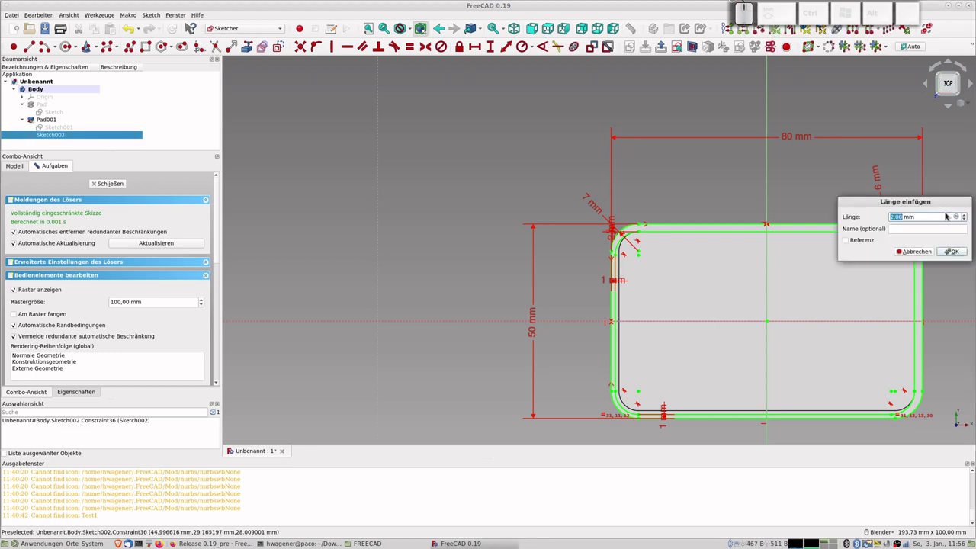
key(KP_1)
key(KP_Enter)
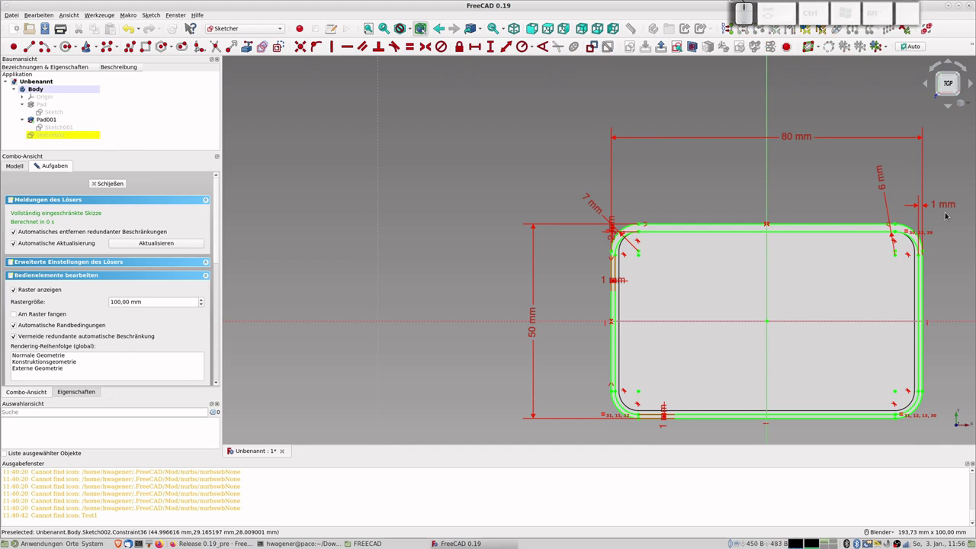
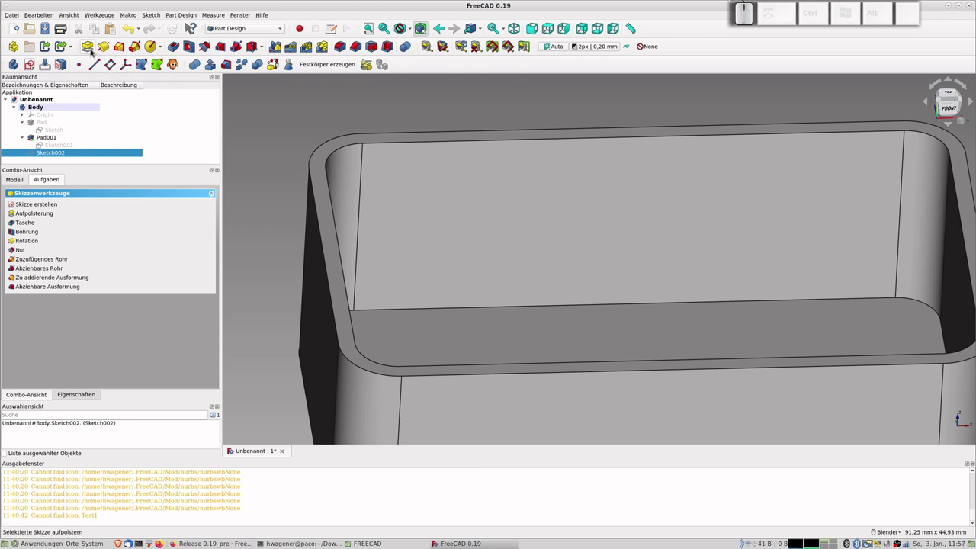
- Pad Sketch002 by 2 mm into Pad002, a thin raised lip along the top of the walls
click(93, 52)
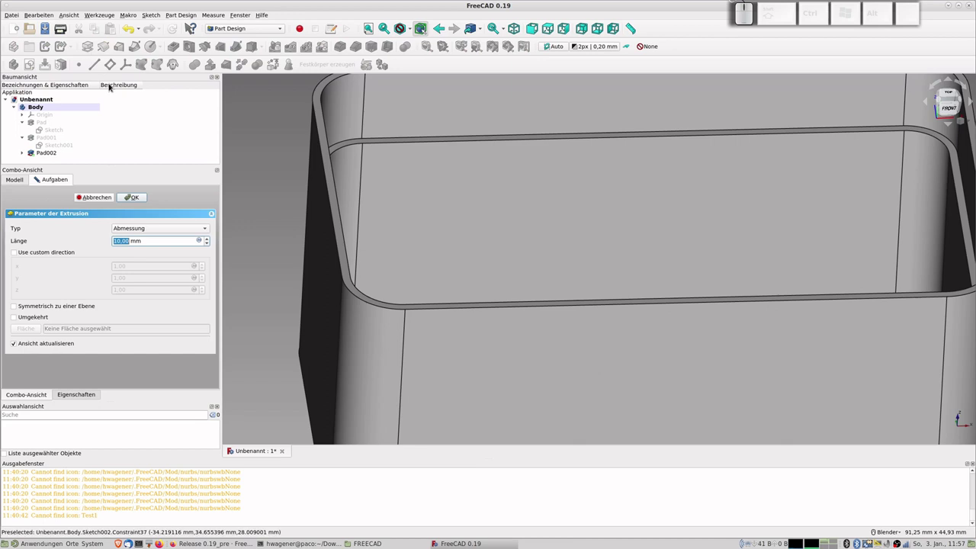
key(KP_2)
key(KP_Enter)
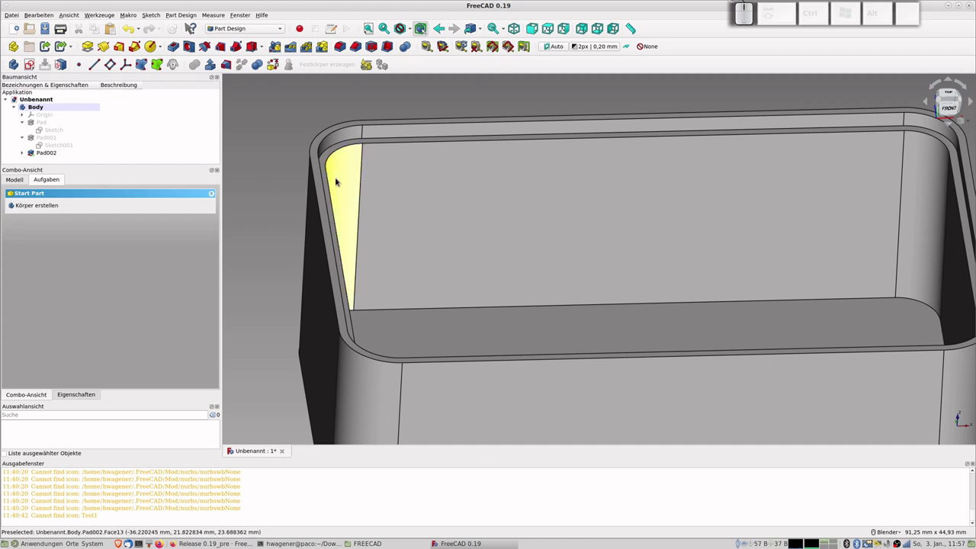
scroll(down, 3)
scroll(up, 3)
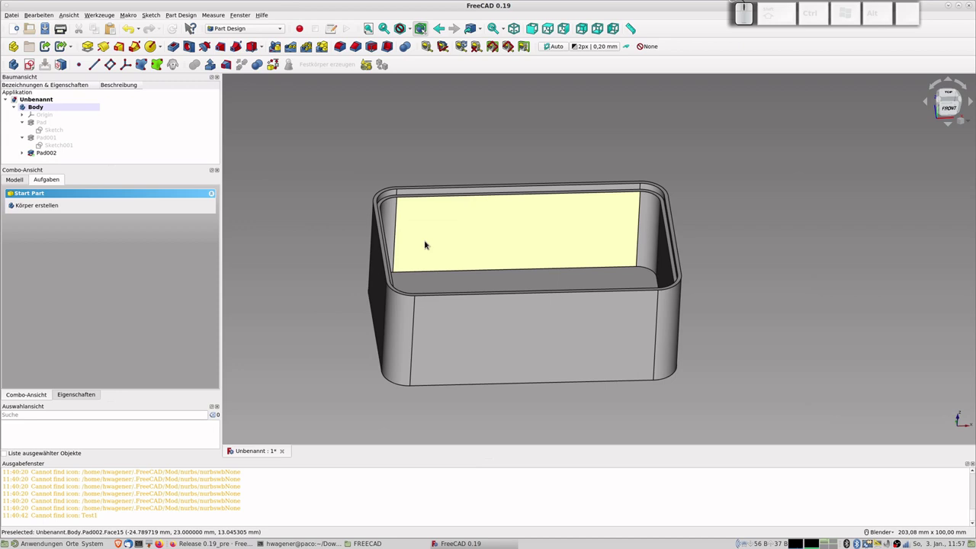
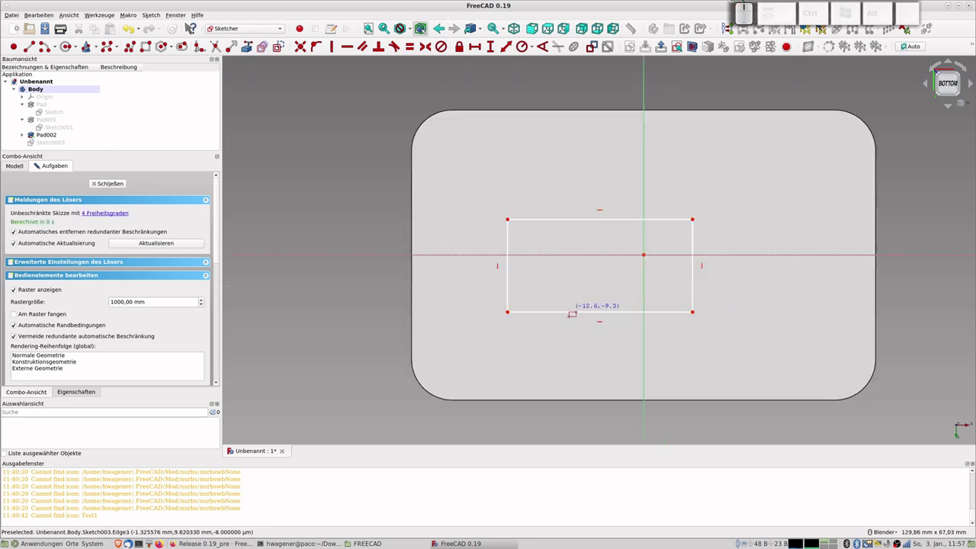
- Finish the rectangle, dimension its top edge and place its lower-left corner -20 mm from the axis
right_click(565, 307)
click(540, 218)
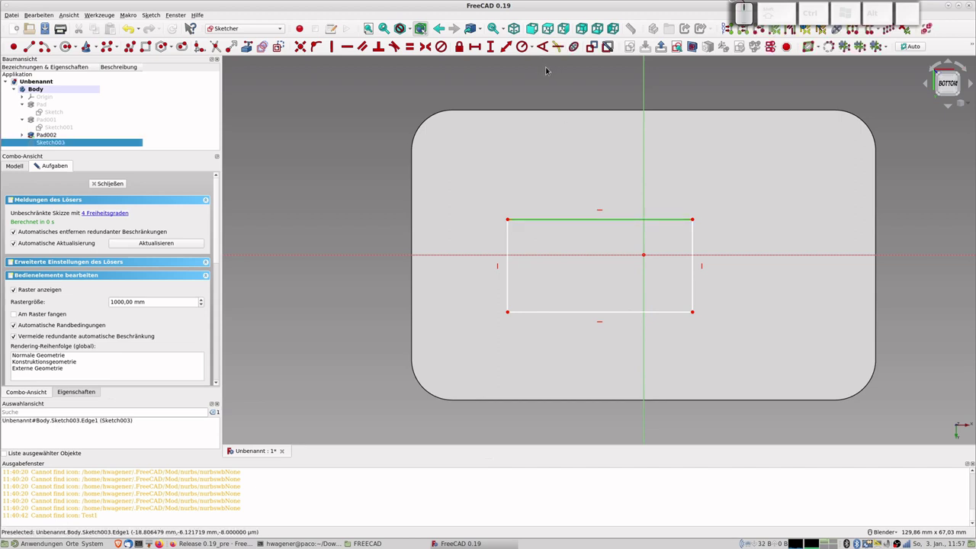
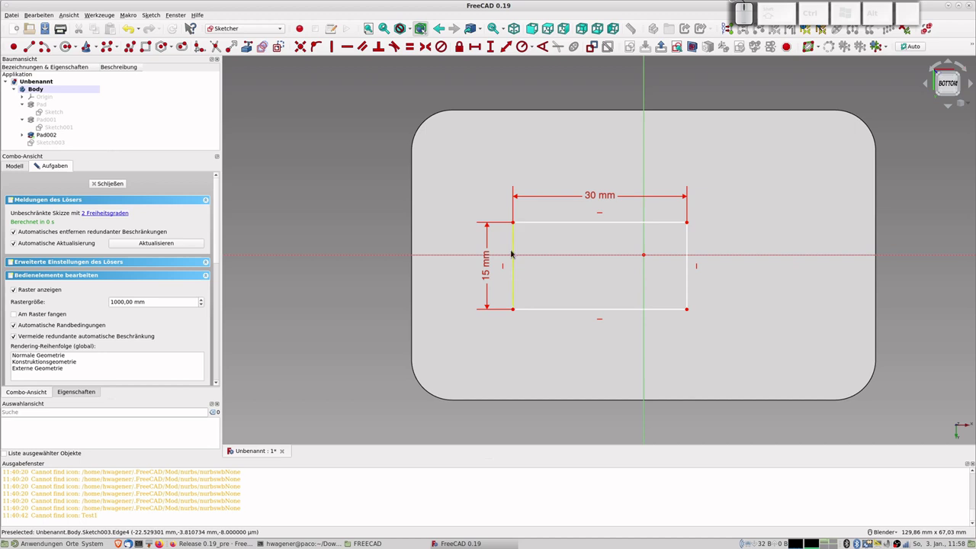
click(519, 311)
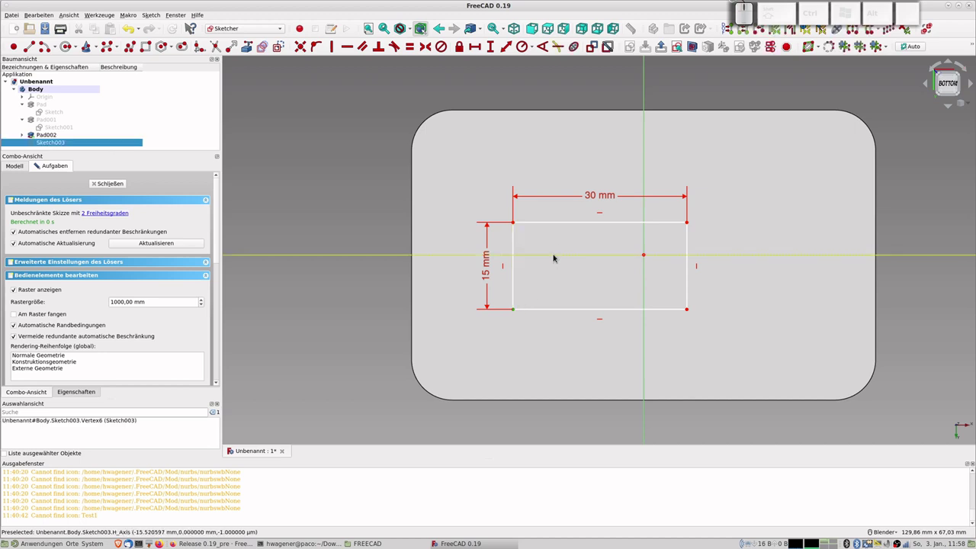
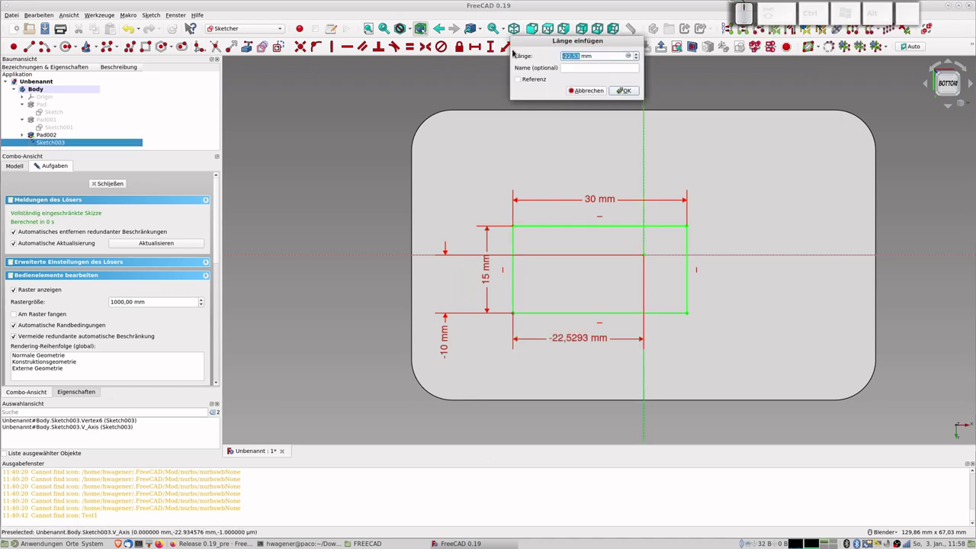
key(KP_Subtract)
key(KP_2)
key(KP_0)
key(KP_Enter)
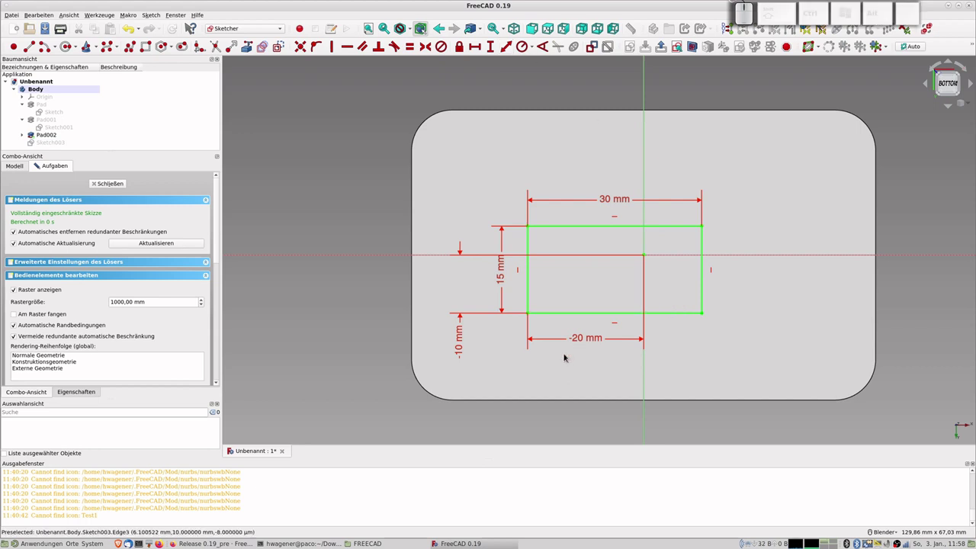
click(596, 348)
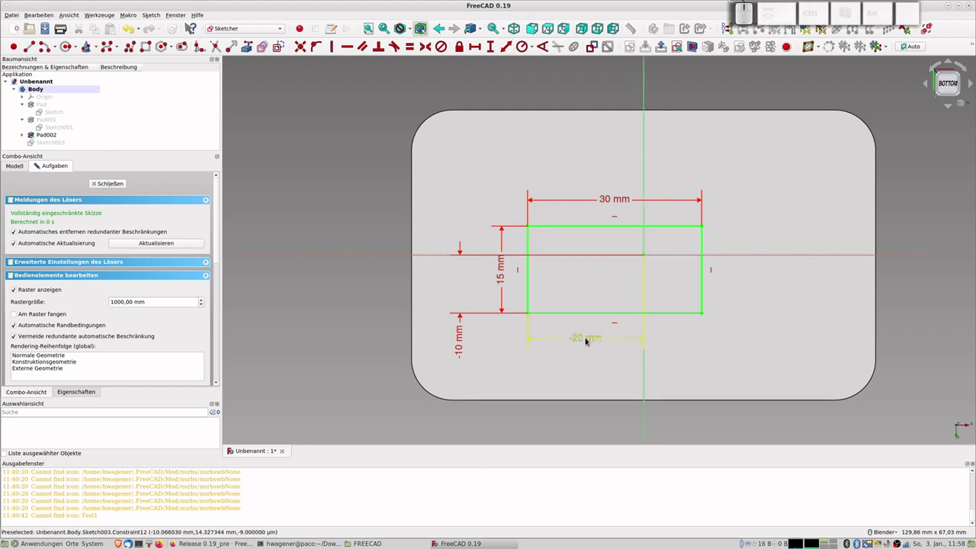
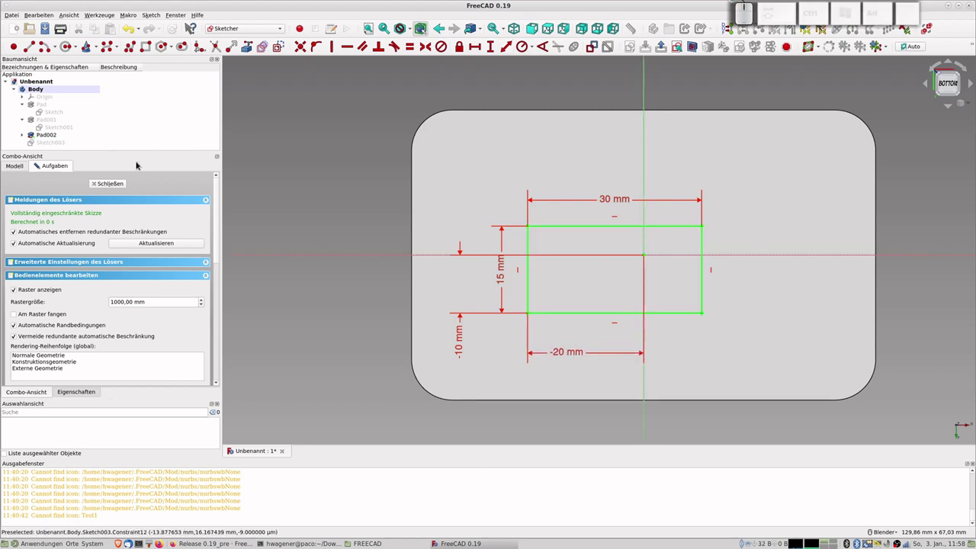
- Close Sketch003 and cut a 5 mm Pocket from it through the box's base
click(124, 185)
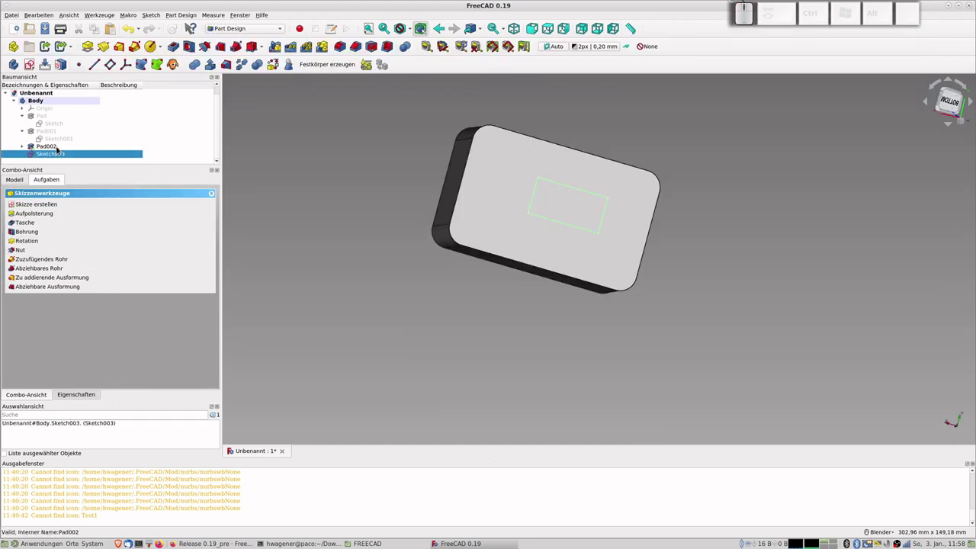
click(63, 157)
click(179, 49)
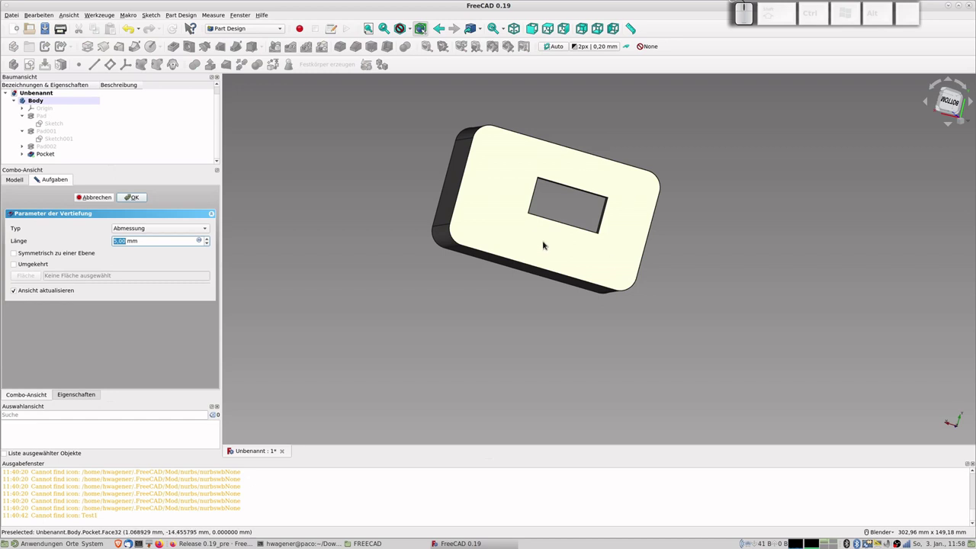
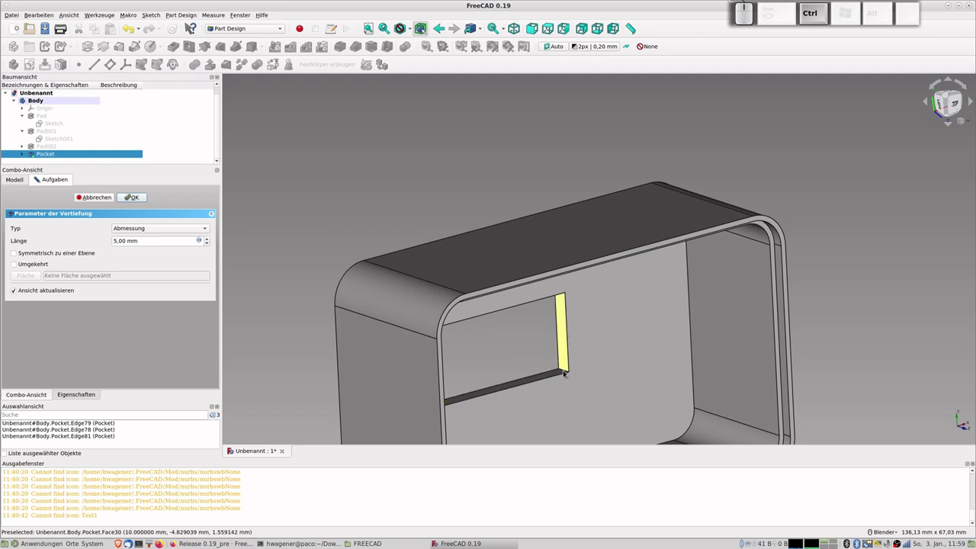
scroll(up, 3)
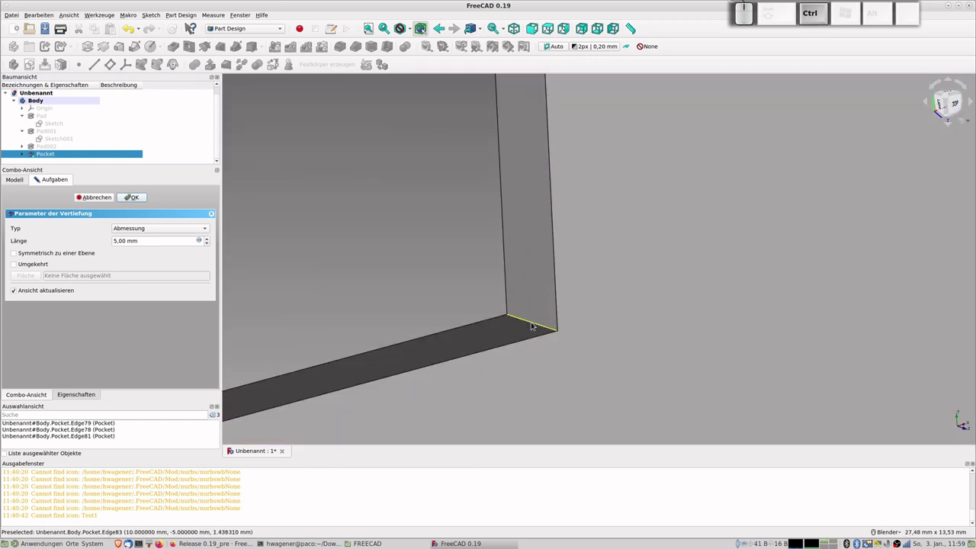
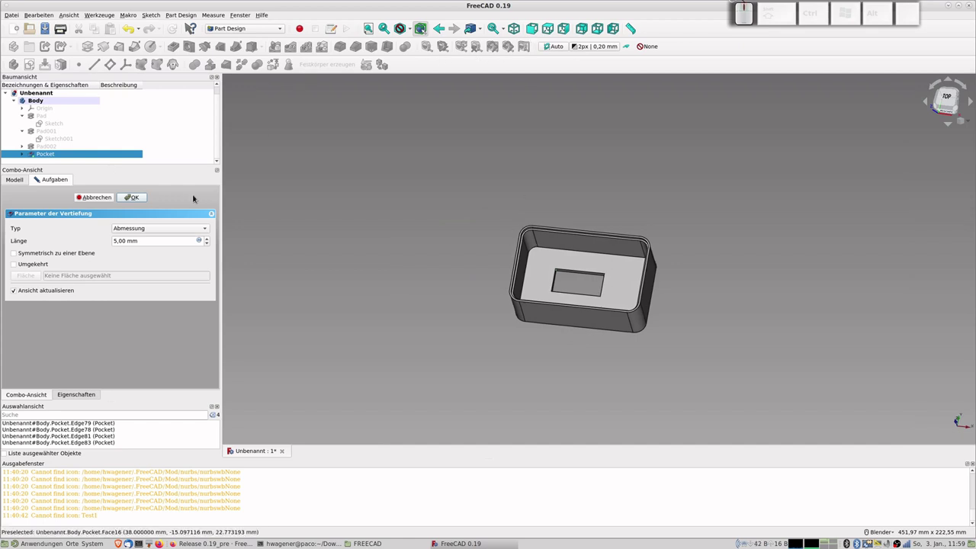
- Confirm the 5 mm pocket and start a Fillet on the four selected edges of the opening
click(135, 199)
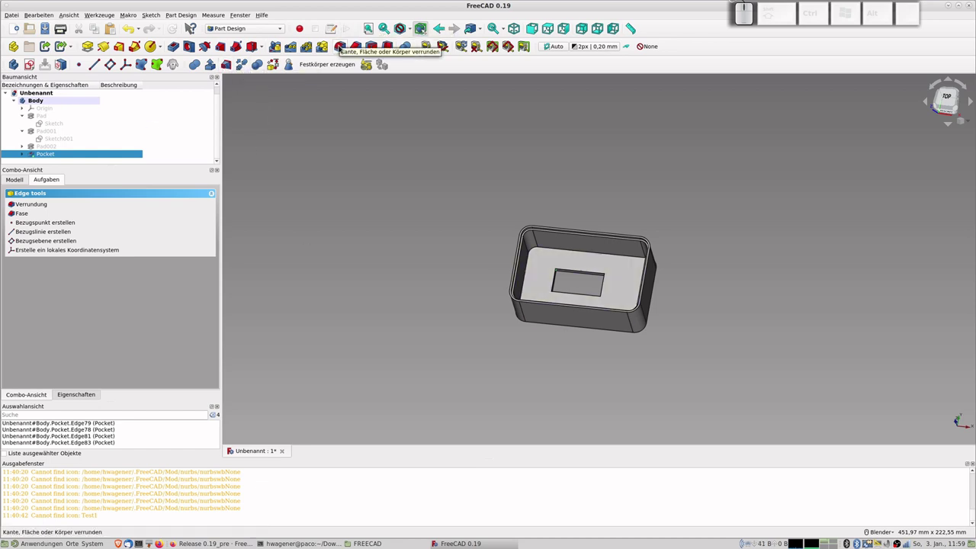
click(344, 47)
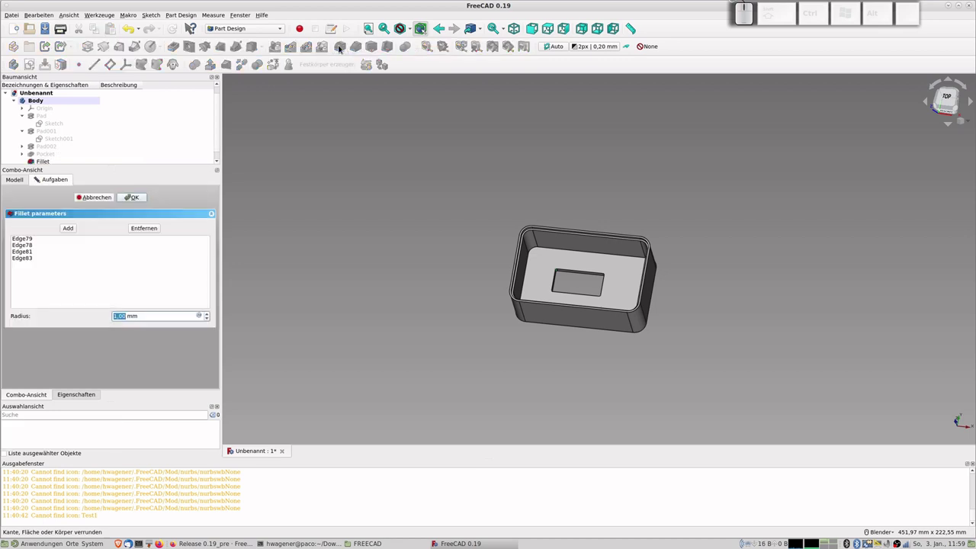
scroll(up, 3)
scroll(down, 3)
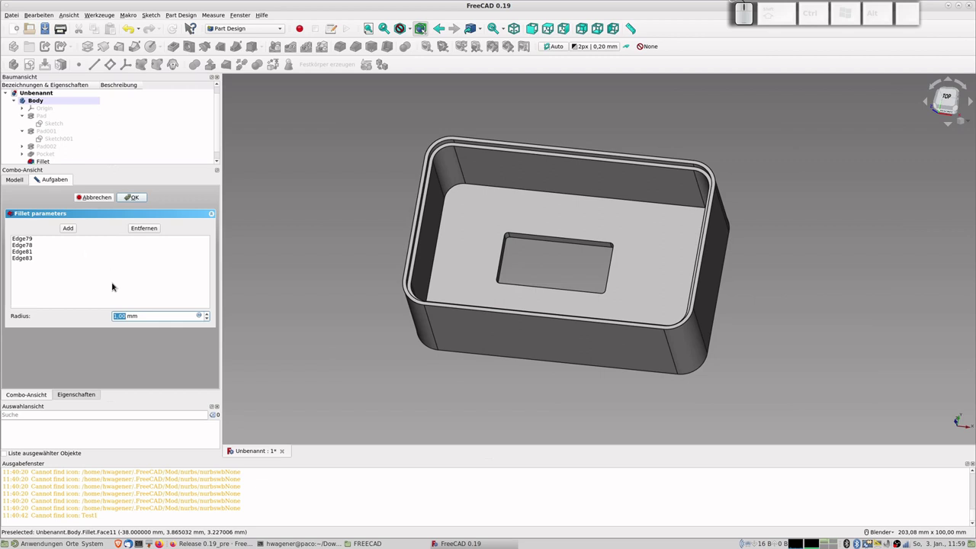
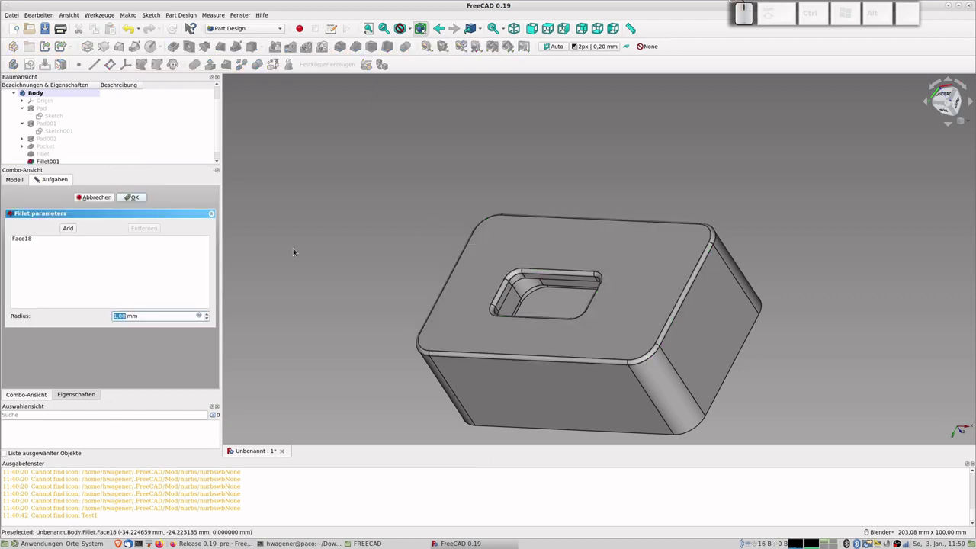
- Set the fillet radius to 2 mm, include an edge of the opening's rim and confirm Fillet001
key(KP_2)
key(Tab)
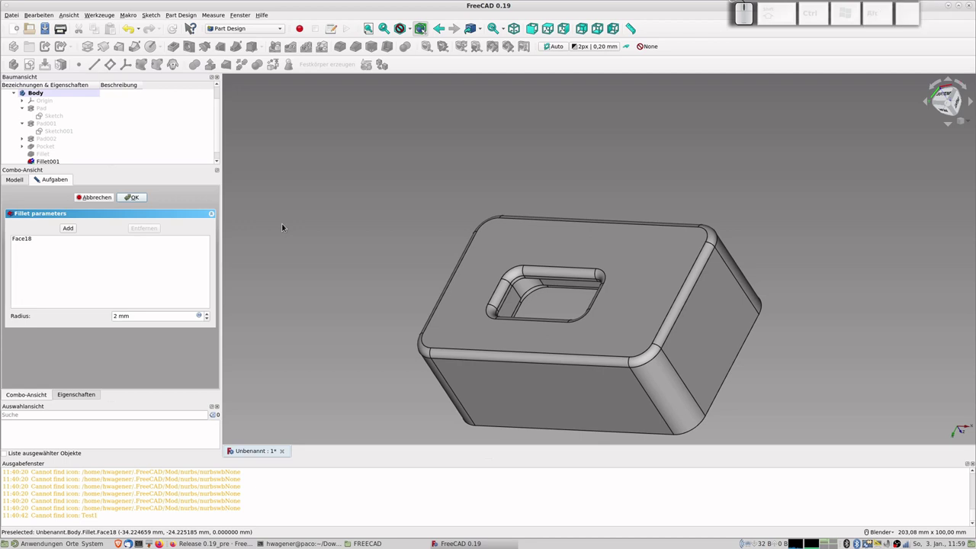
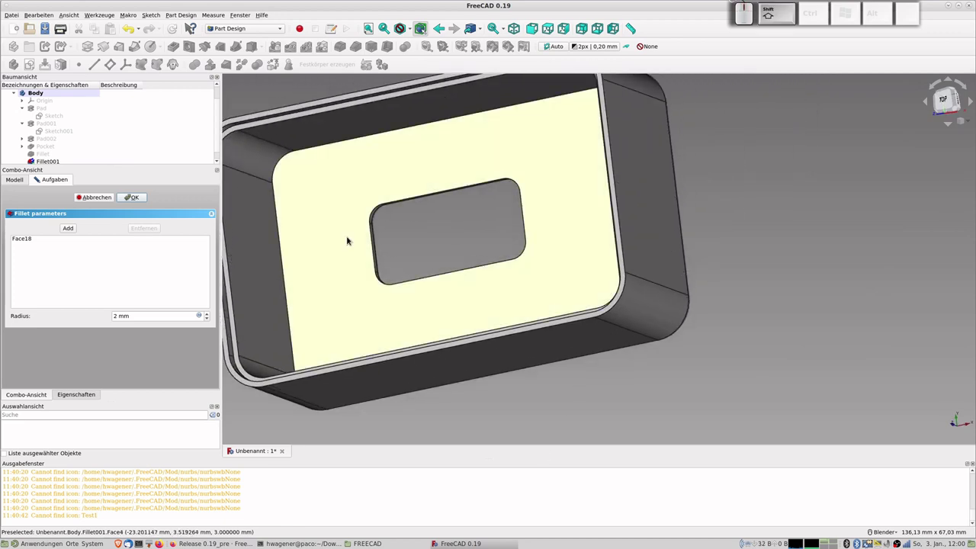
scroll(up, 3)
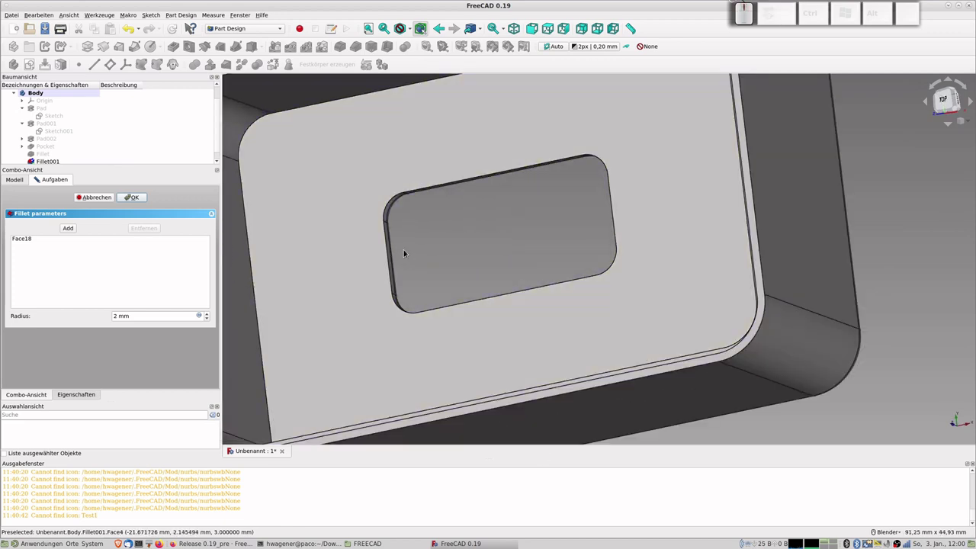
click(391, 254)
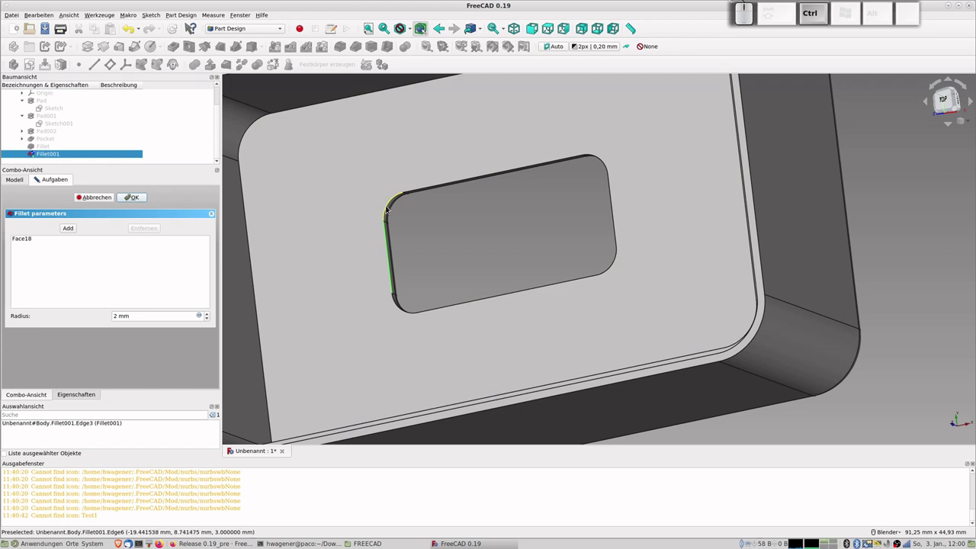
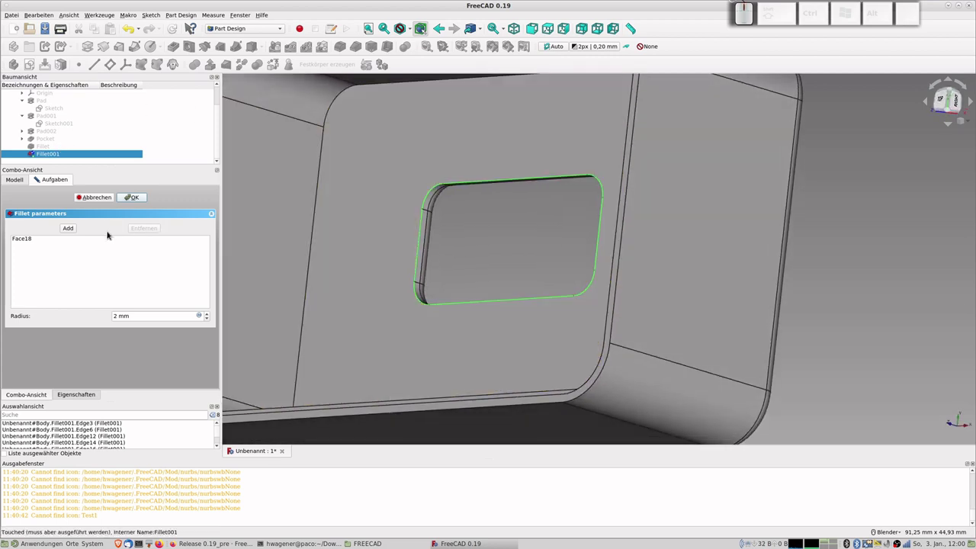
click(140, 197)
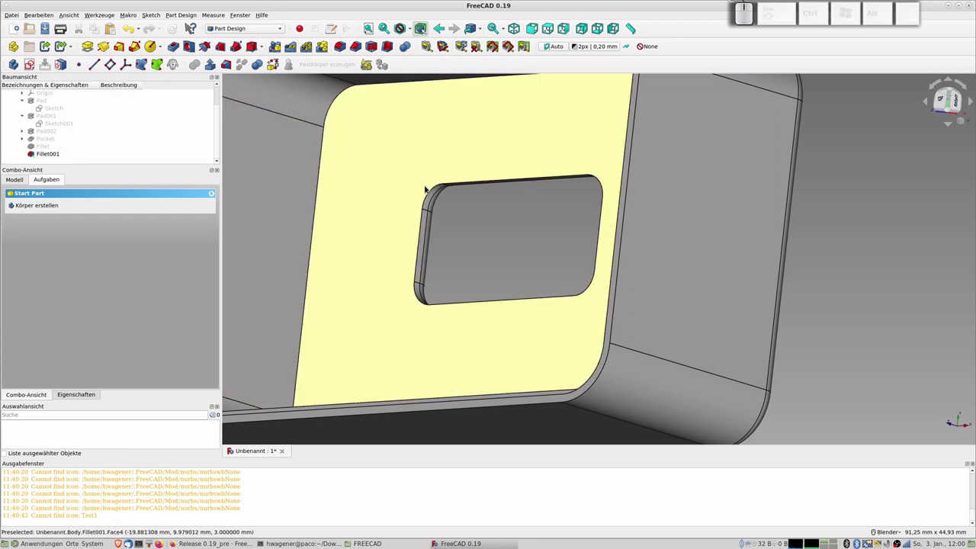
- Start a fillet on the opening's rim edges with a 0,99 mm radius
click(433, 193)
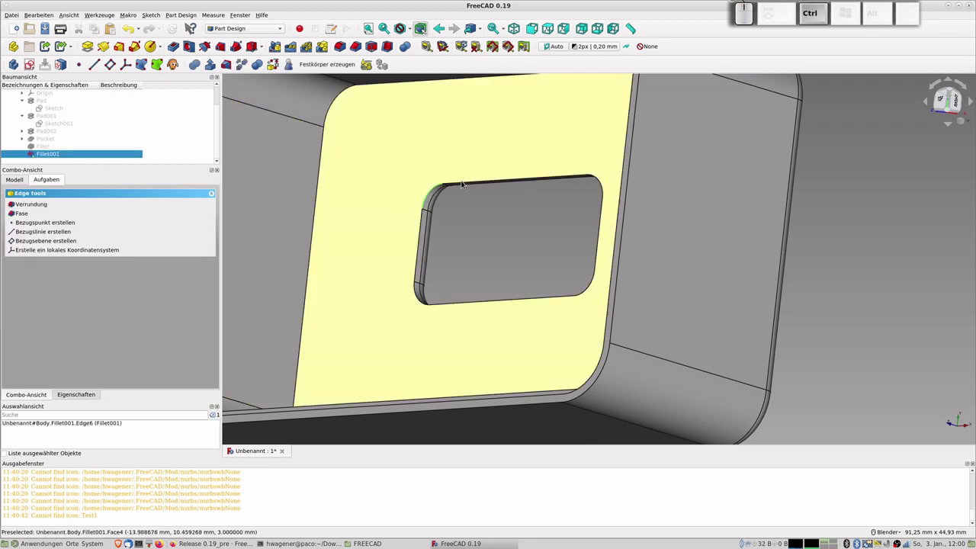
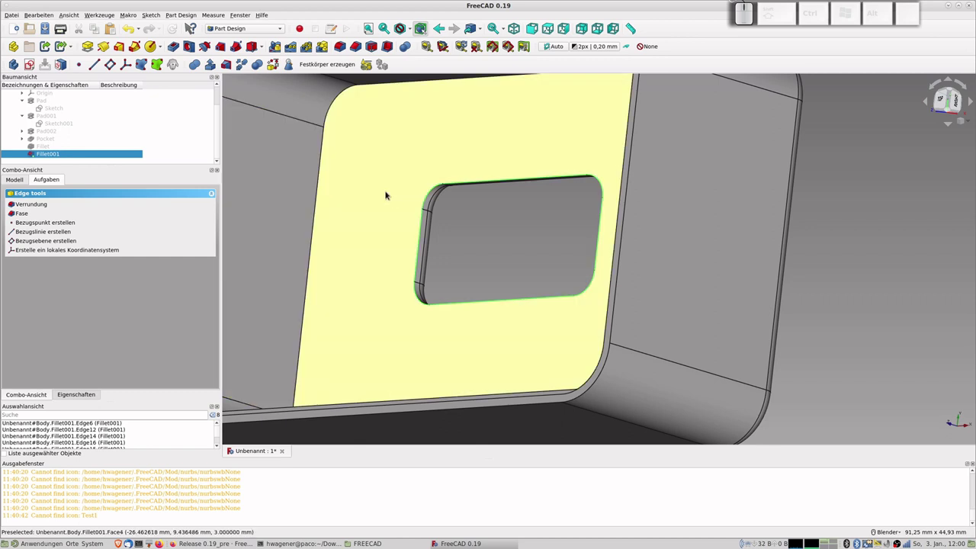
click(343, 50)
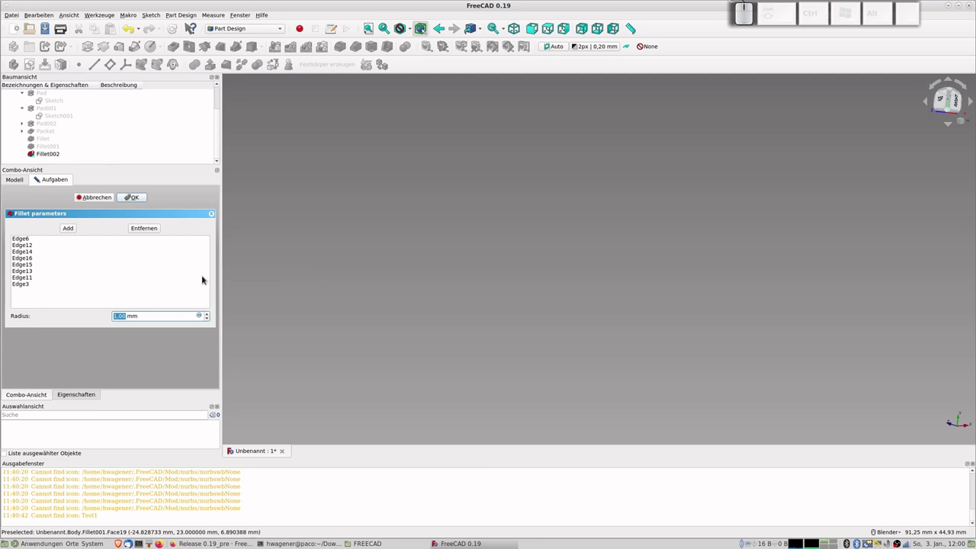
key(KP_0)
key(KP_Decimal)
key(KP_9)
key(KP_9)
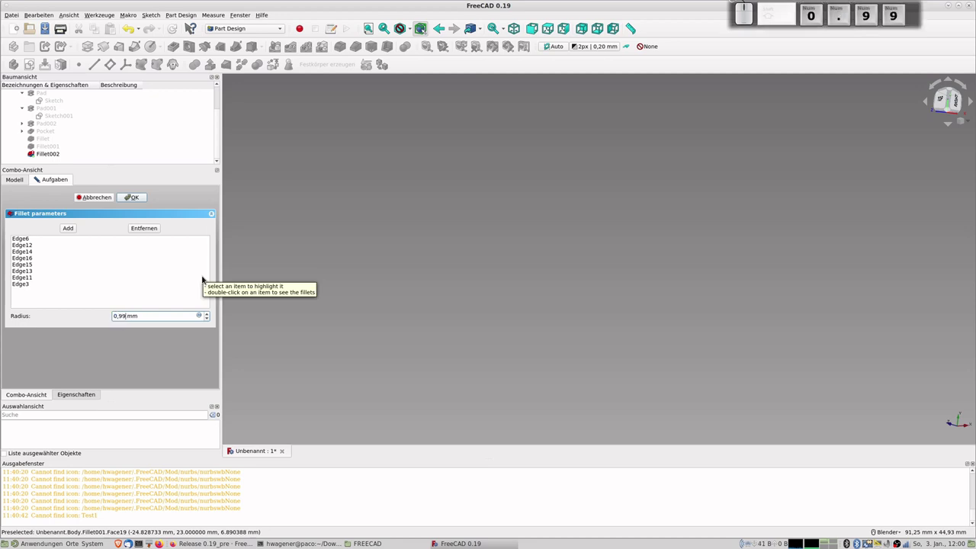
key(Tab)
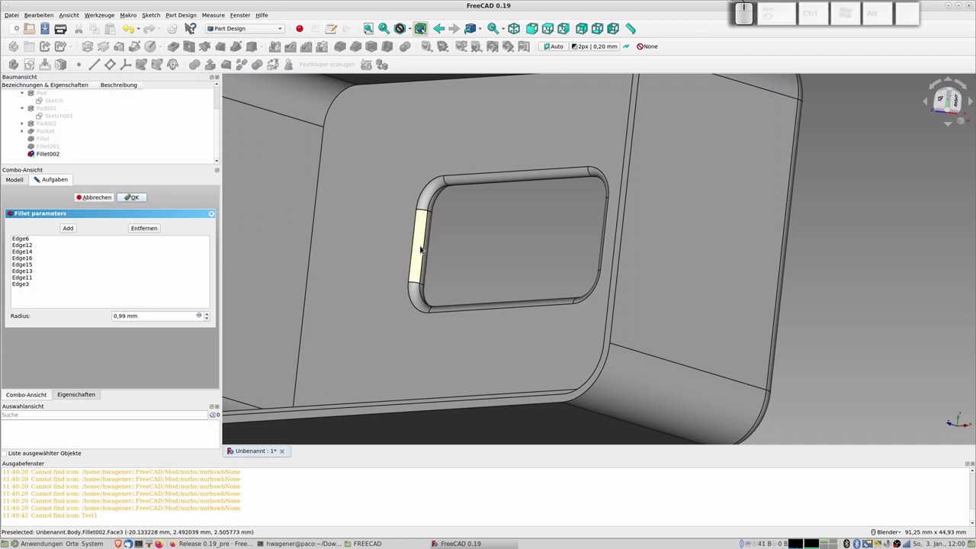
- Add a straight and a curved inner floor edge and confirm Fillet002
scroll(down, 3)
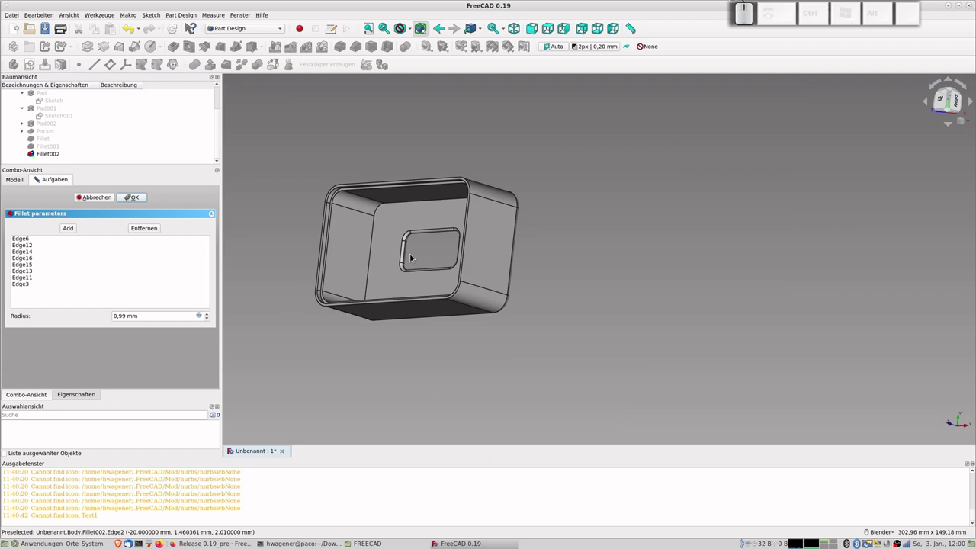
scroll(up, 3)
scroll(down, 3)
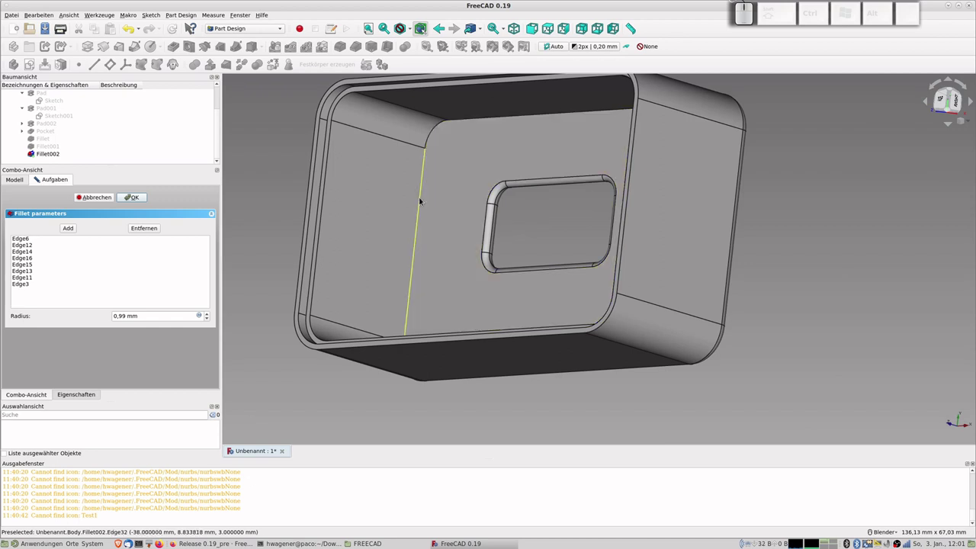
click(424, 198)
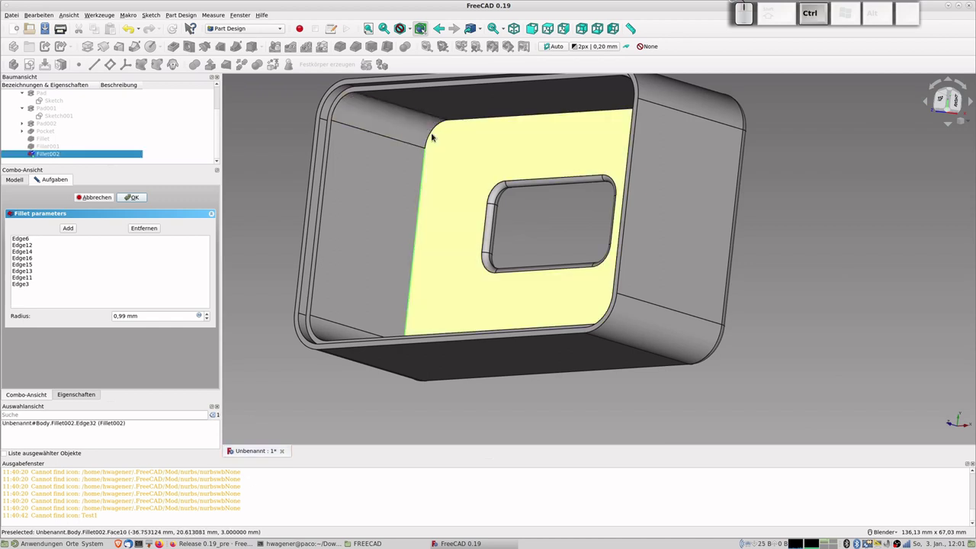
click(436, 132)
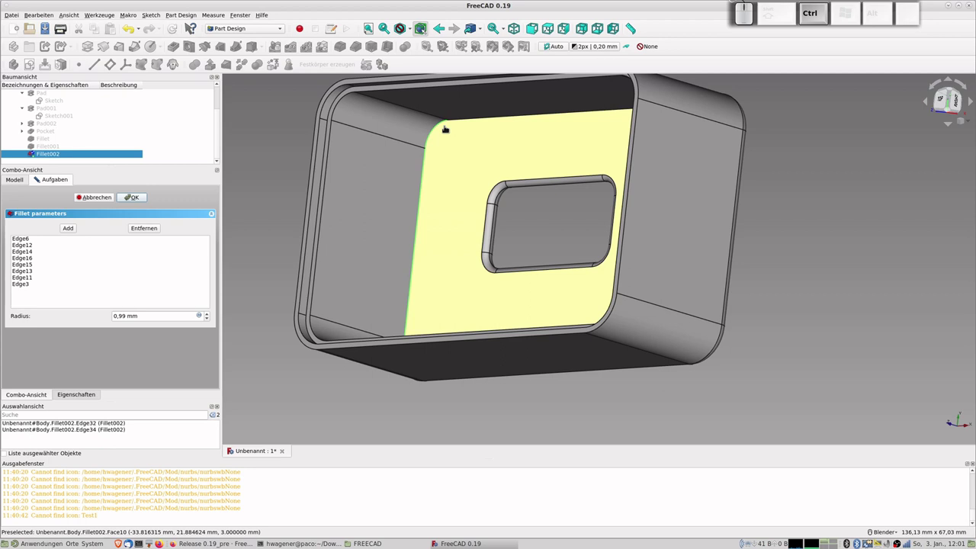
click(137, 200)
- Select the inner floor edges and rounded corners where the floor meets the walls
click(426, 189)
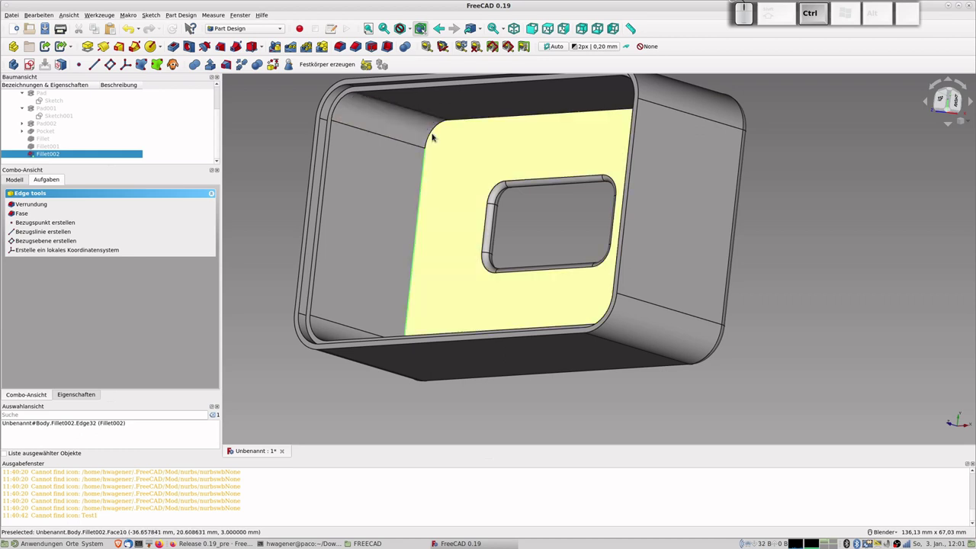
scroll(up, 3)
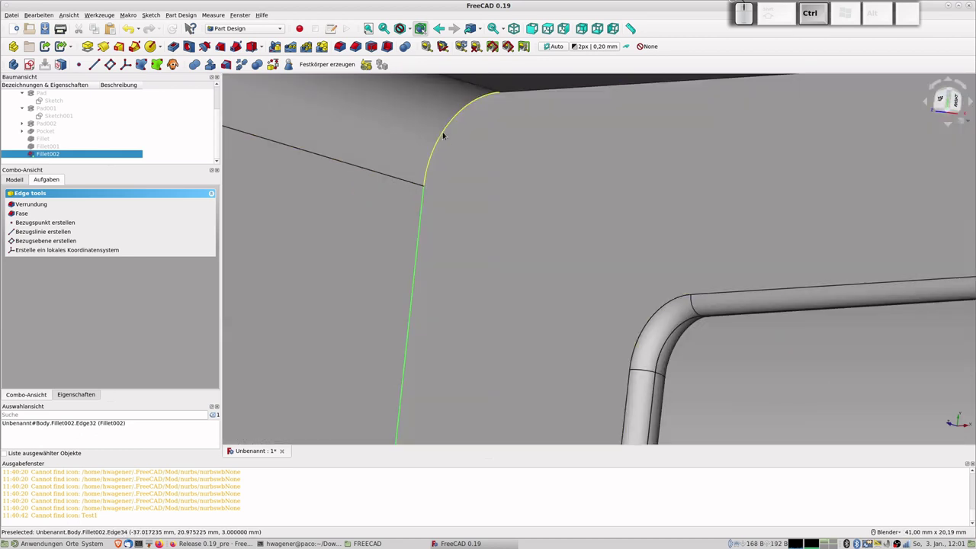
click(448, 133)
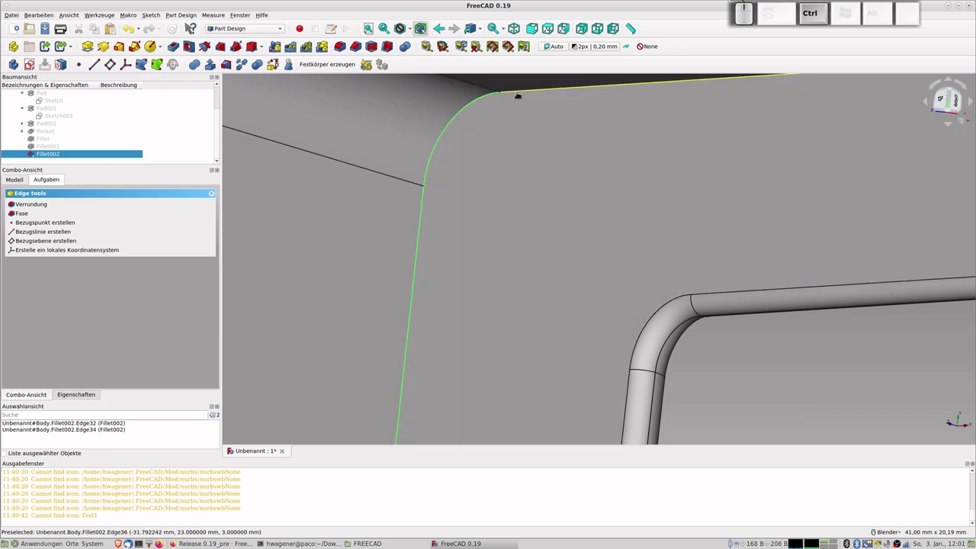
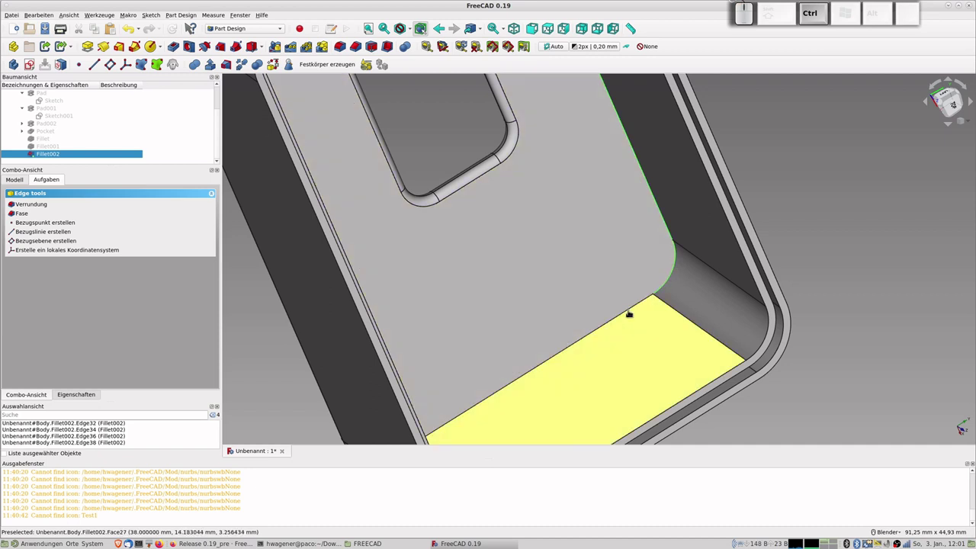
scroll(up, 3)
scroll(up, 3)
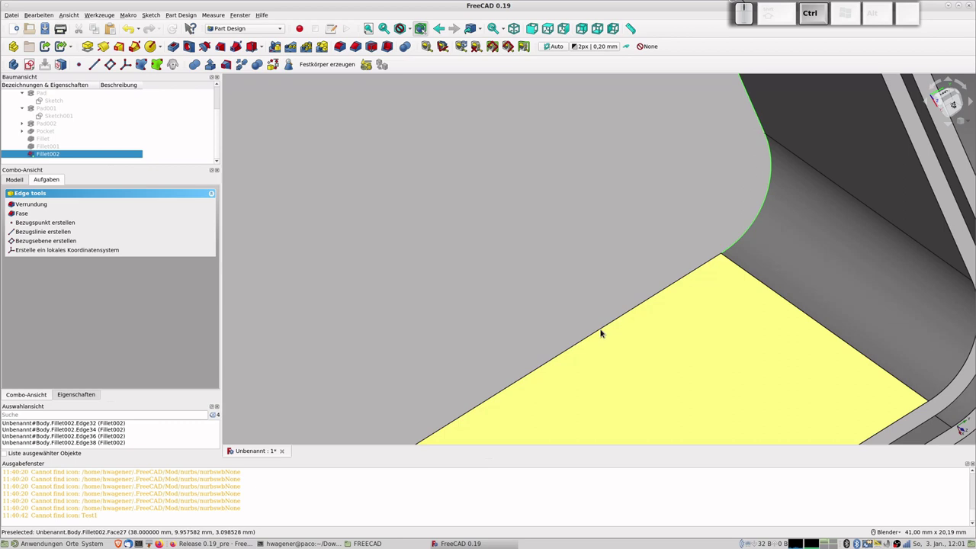
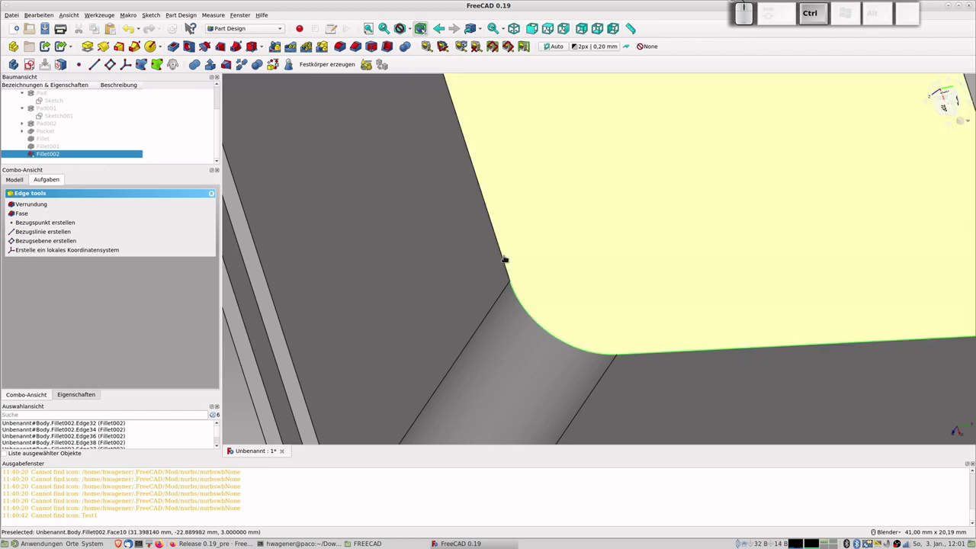
click(506, 255)
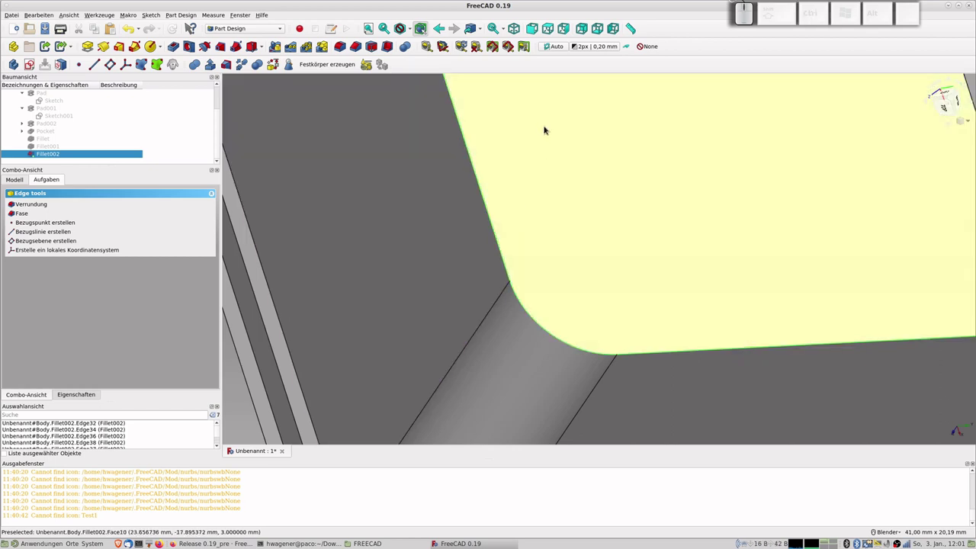
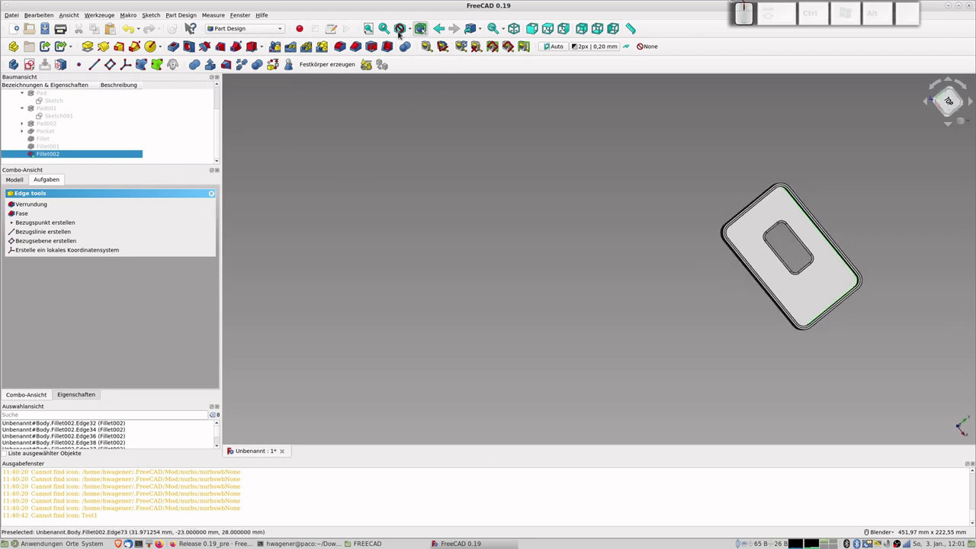
- Create Fillet003 on the eight selected inner-floor edges
click(345, 50)
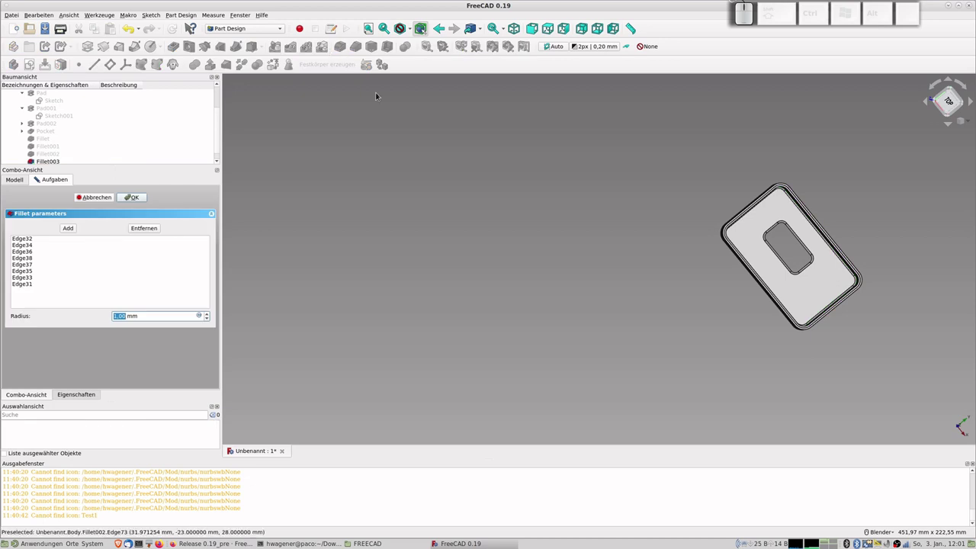
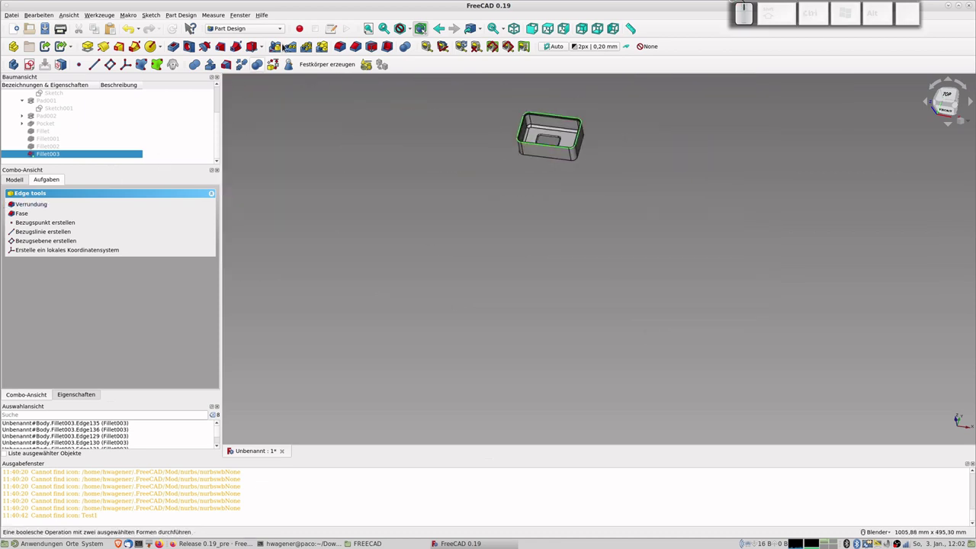
- Fillet the eight selected top rim edges at 0,5 mm and confirm Fillet004
click(343, 50)
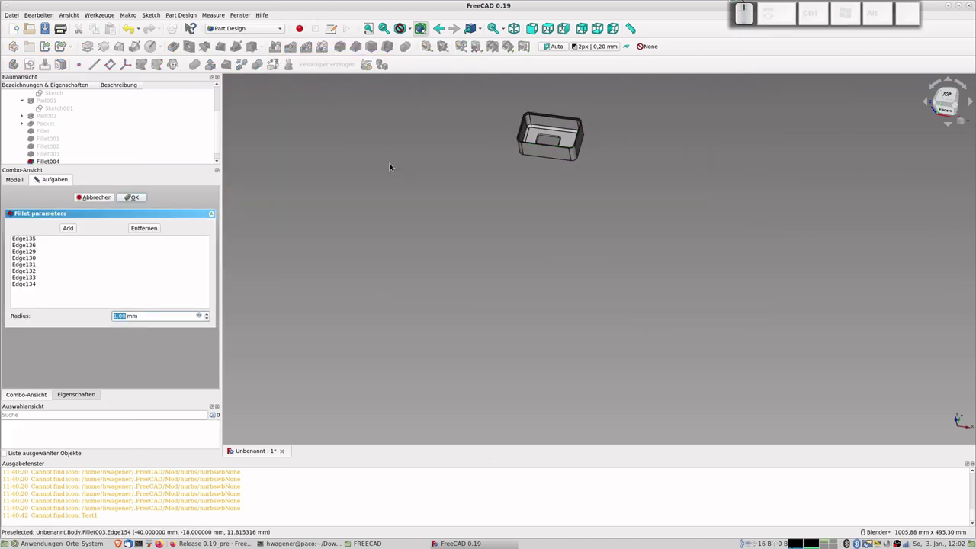
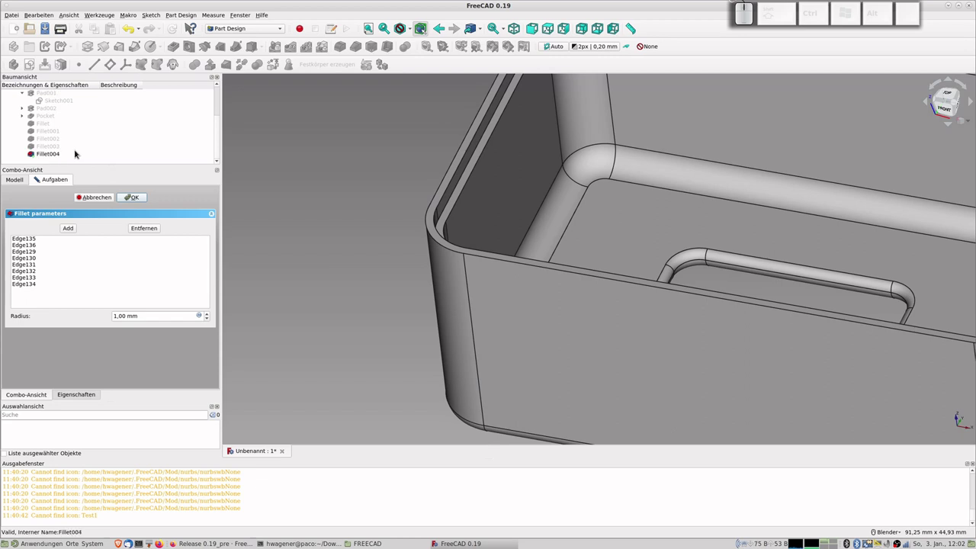
scroll(down, 3)
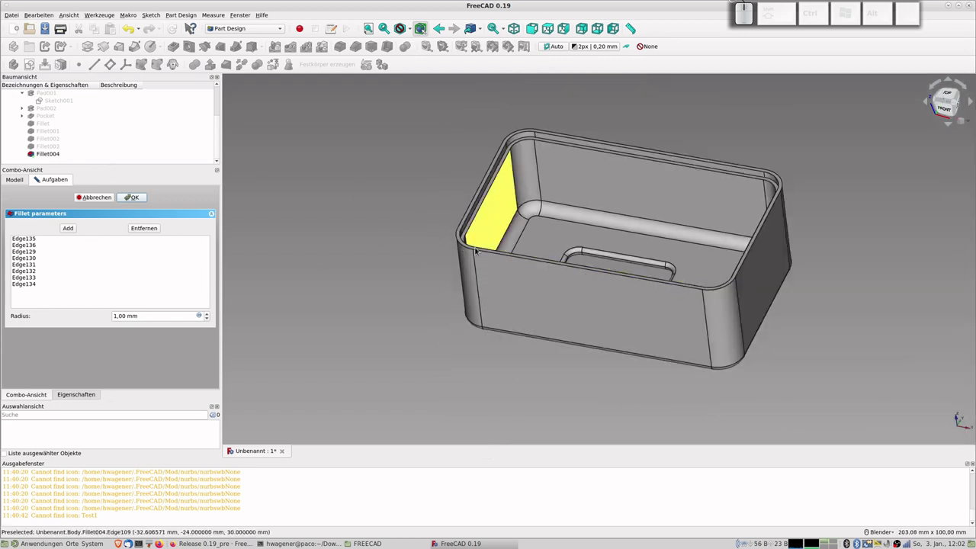
scroll(up, 3)
scroll(down, 3)
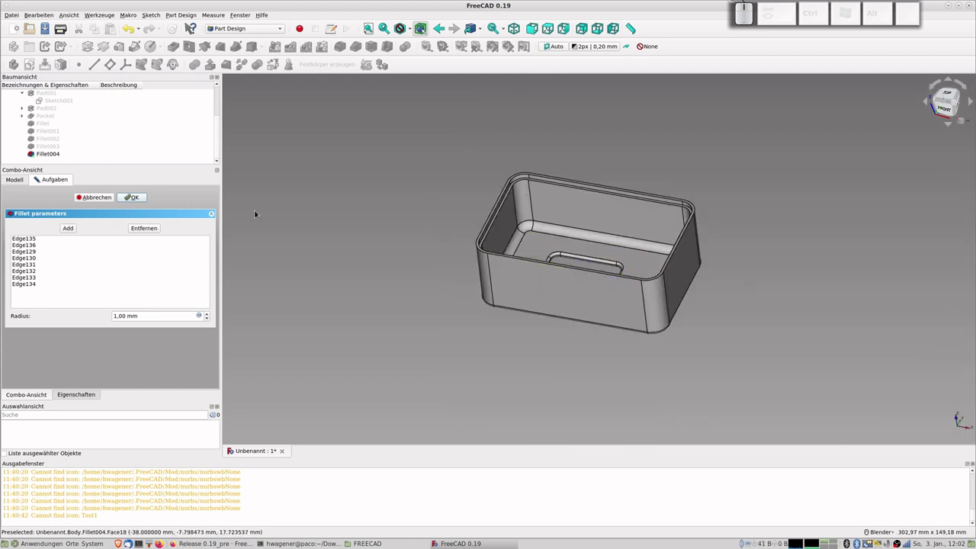
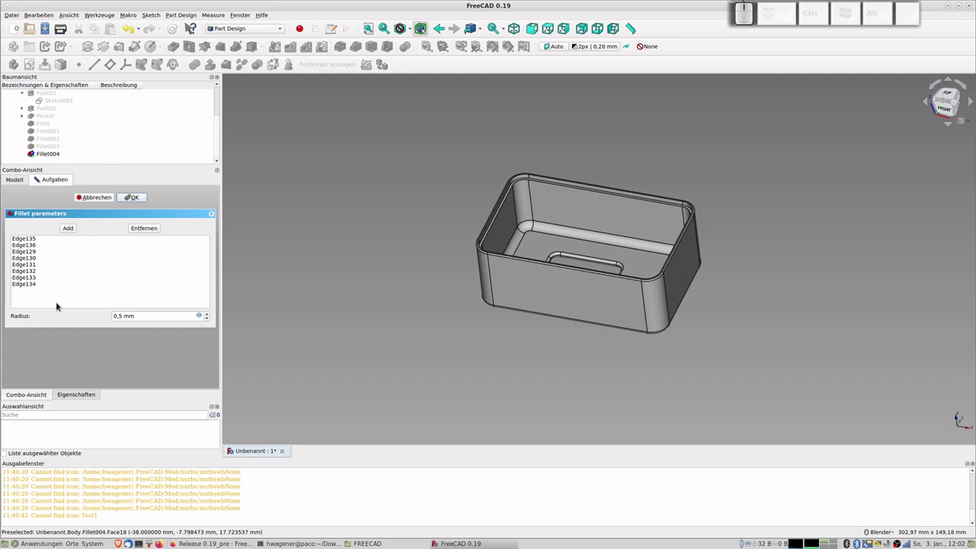
key(super+r)
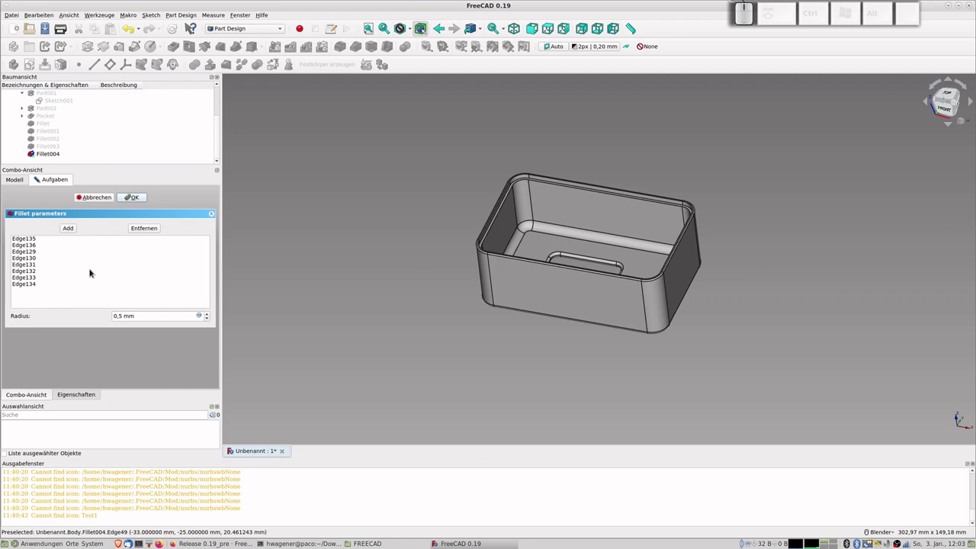
click(138, 200)
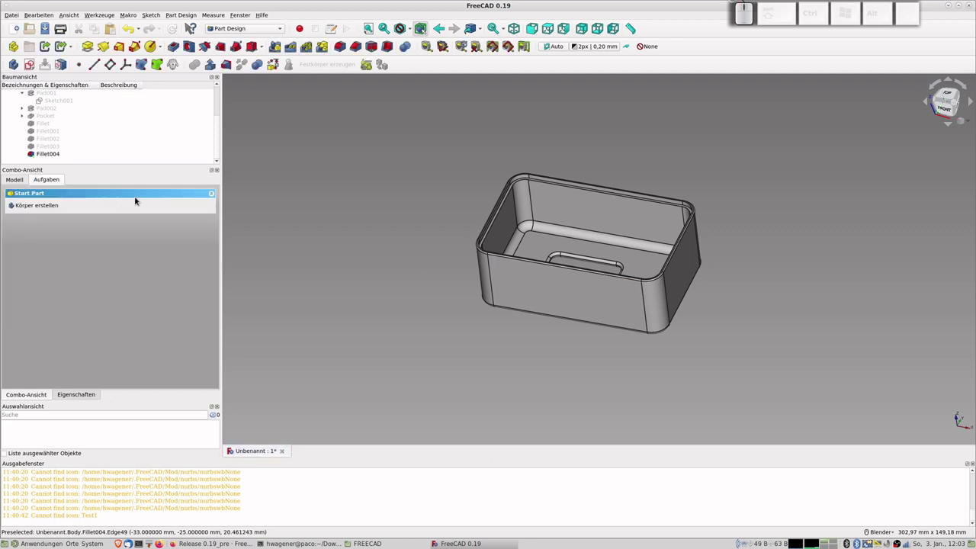
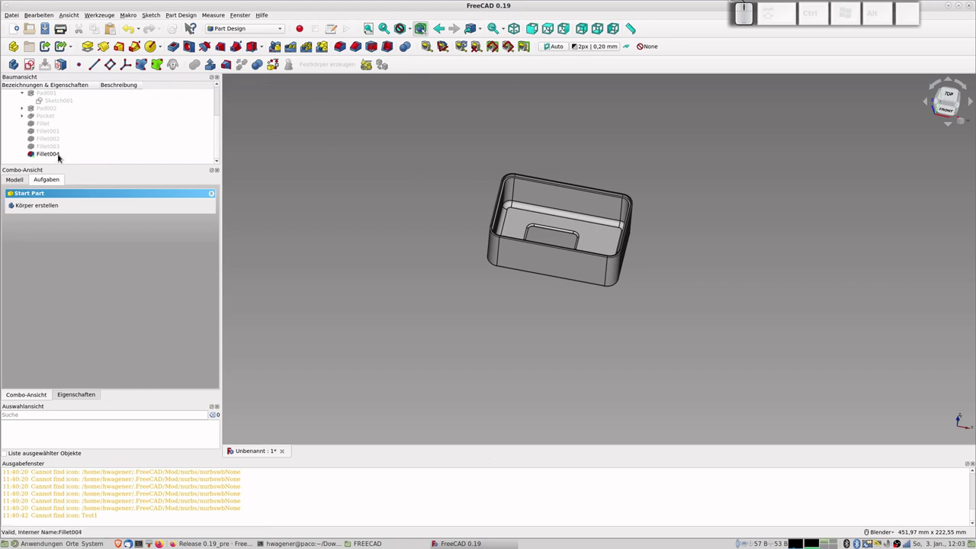
- Select the whole Body in the tree and start Datei > Exportieren with STL Mesh as type
click(53, 157)
scroll(up, 3)
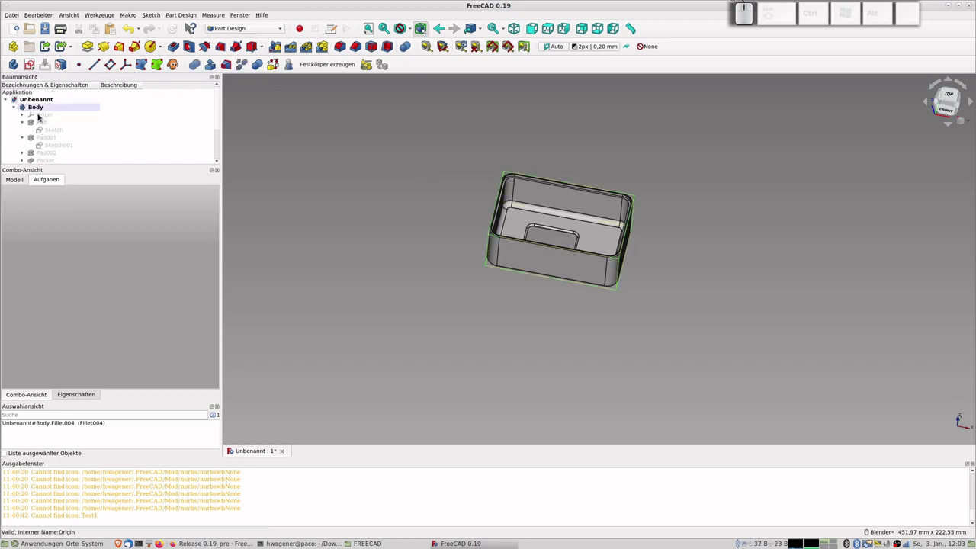
click(44, 108)
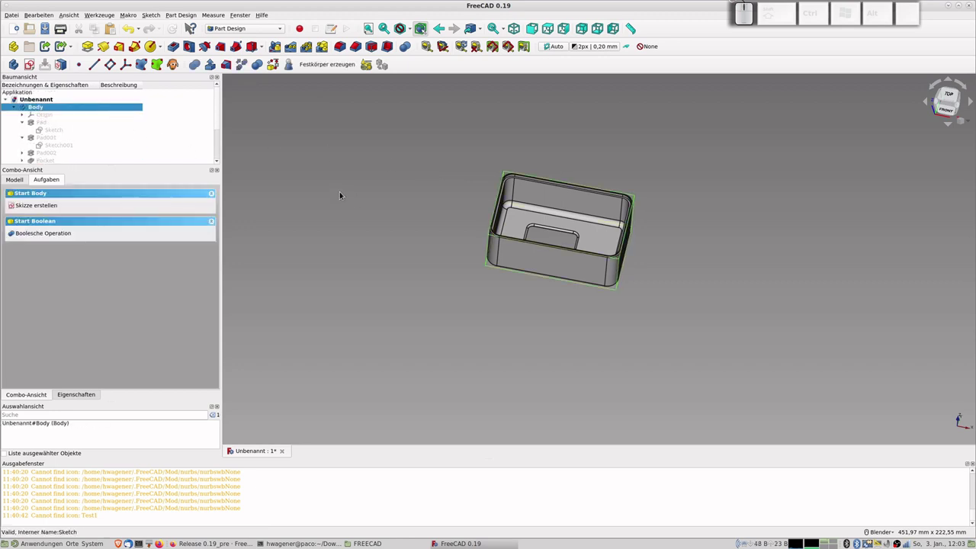
click(22, 16)
click(47, 125)
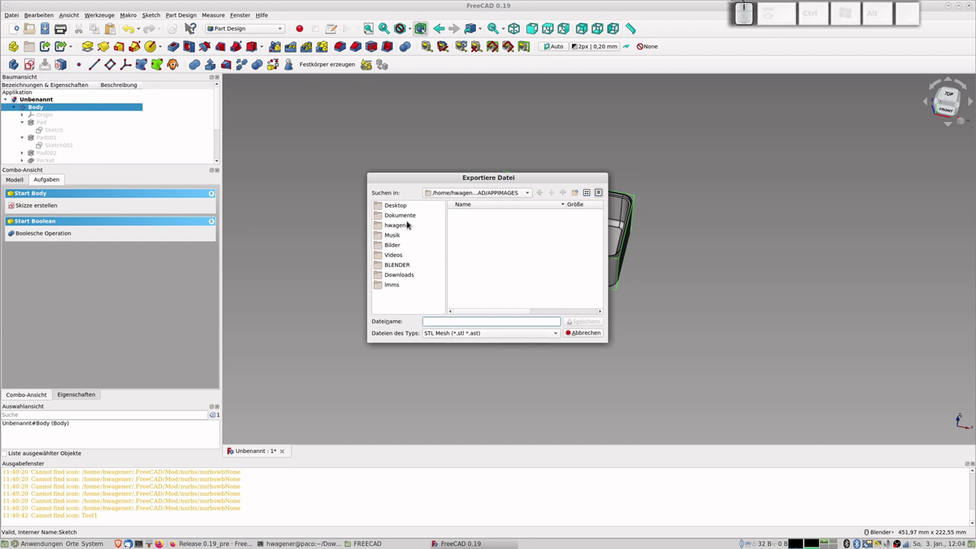
- Navigate the export dialog from the home folder into the FREECAD folder
click(405, 226)
scroll(down, 3)
scroll(down, 3)
scroll(down, 3)
click(473, 272)
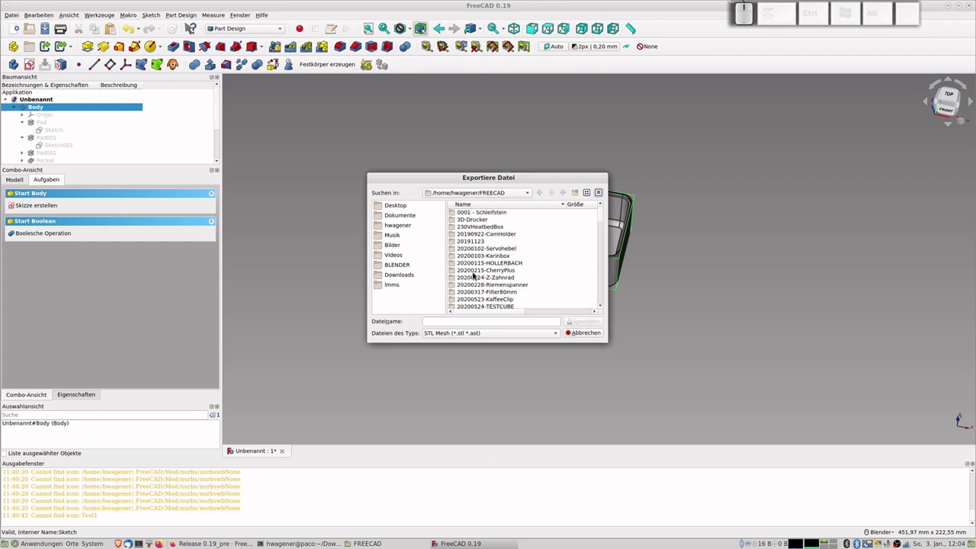
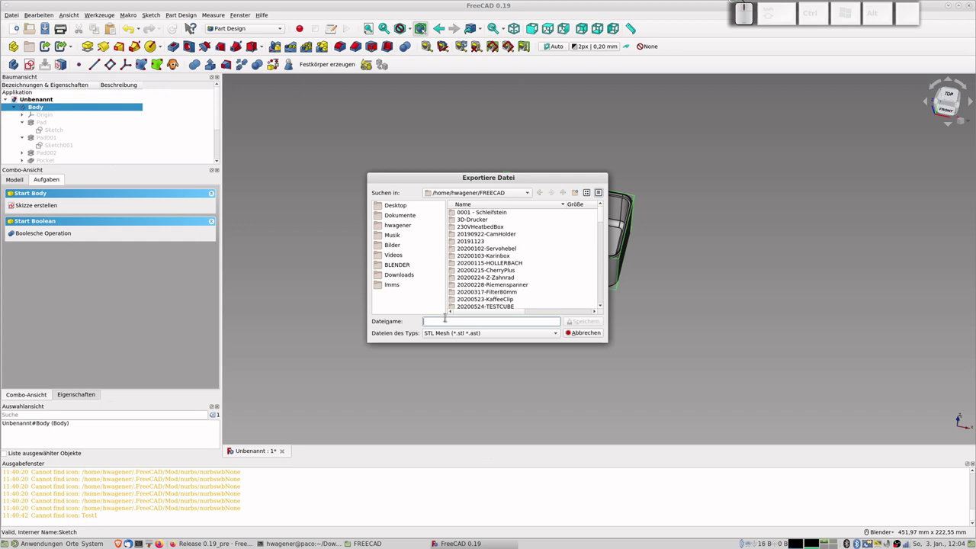
- Save the body as Tut20210103.stl
key(shift+t)
key(shift+u)
key(shift+t)
key(KP_2)
key(KP_0)
key(KP_2)
key(KP_1)
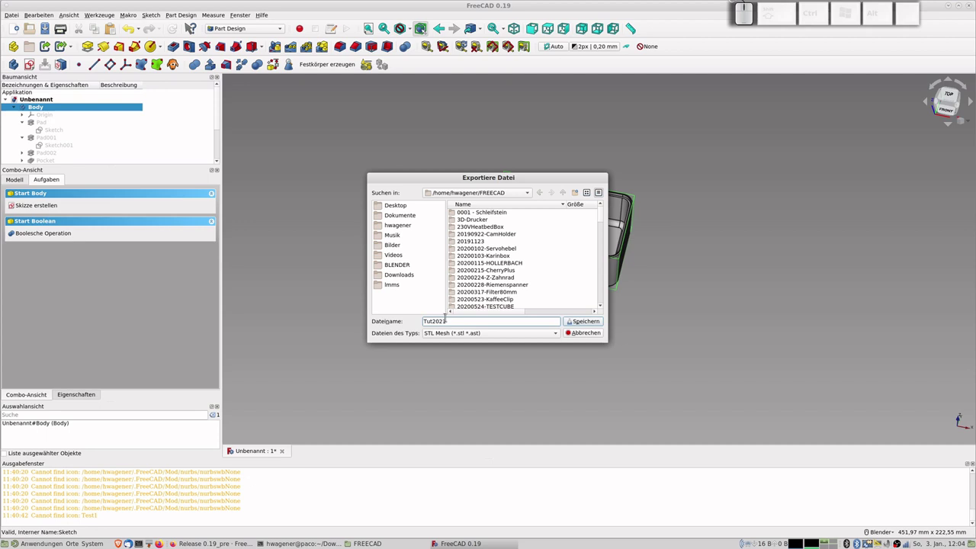
key(KP_0)
key(KP_1)
key(KP_0)
key(KP_3)
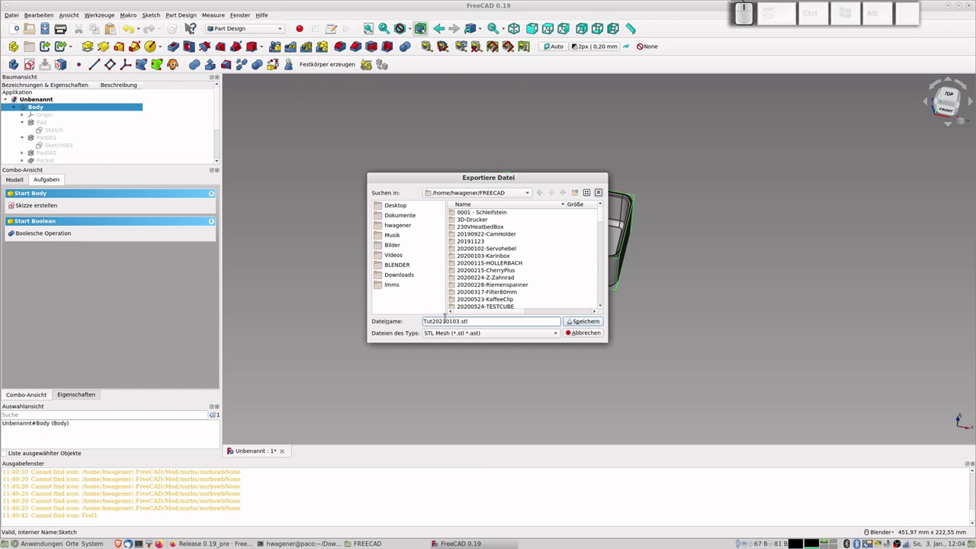
key(Return)
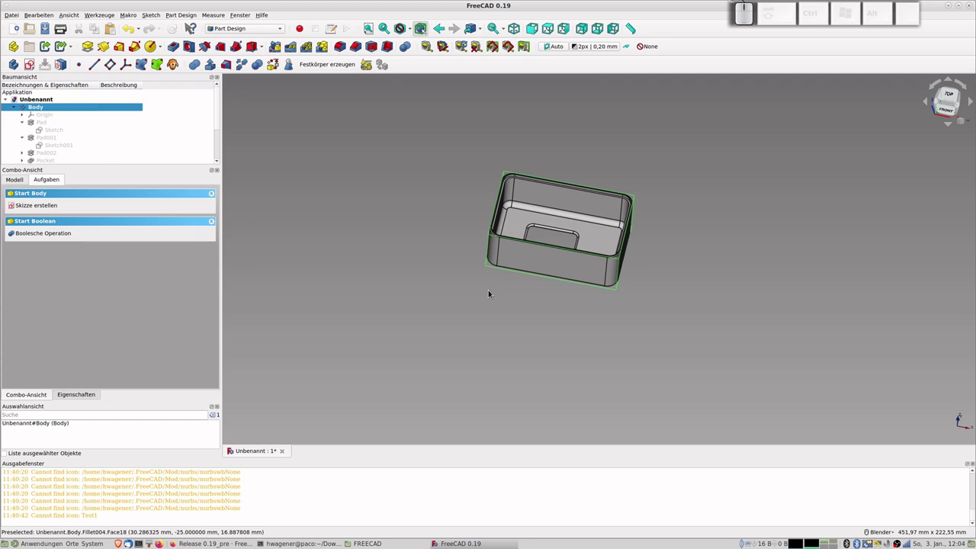
- Switch from FreeCAD over to the Ultimaker Cura window with its empty Tronxy X5S build plate
key(ctrl+alt+b)
key(KP_7)
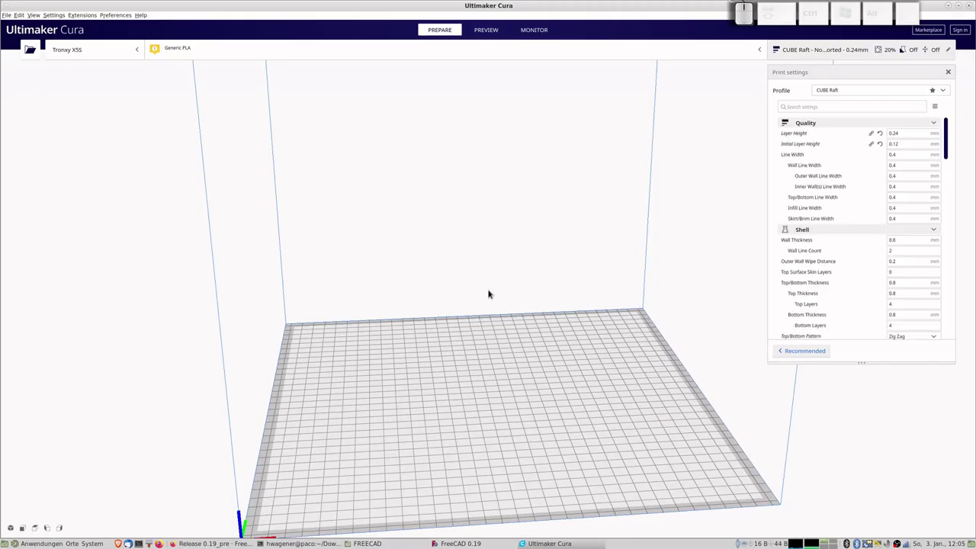
- Open Tut20210103.stl via Ctrl+O so the box sits on the build plate
key(super+r)
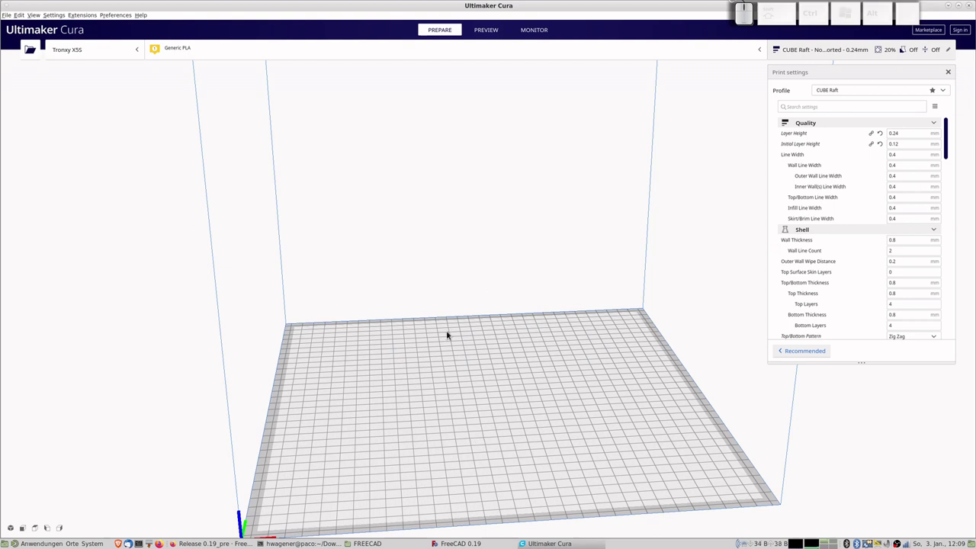
key(ctrl+o)
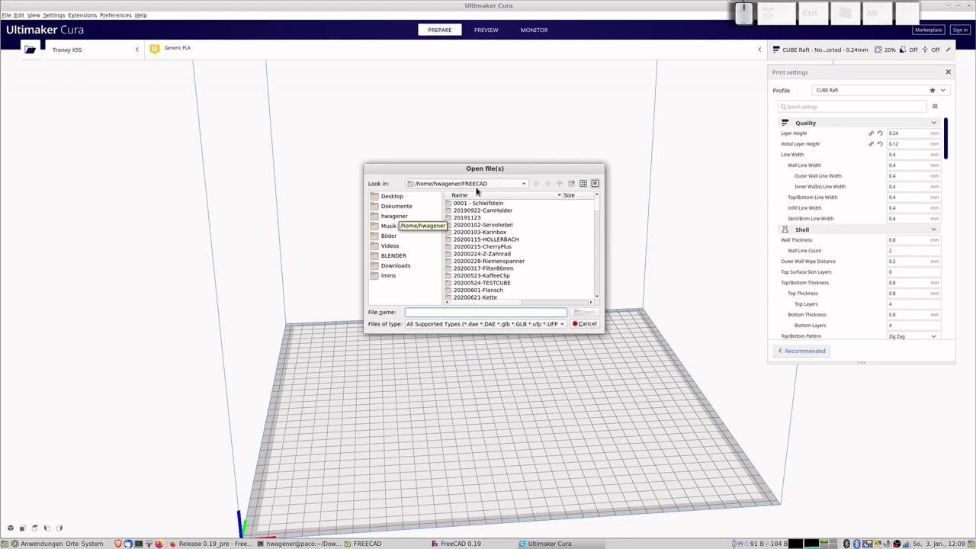
drag(601, 204, 527, 298)
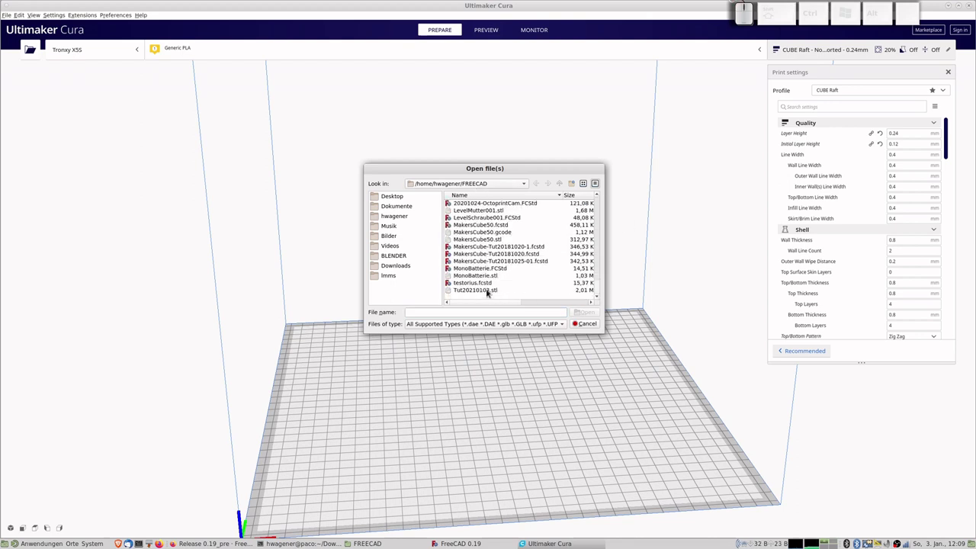
click(478, 294)
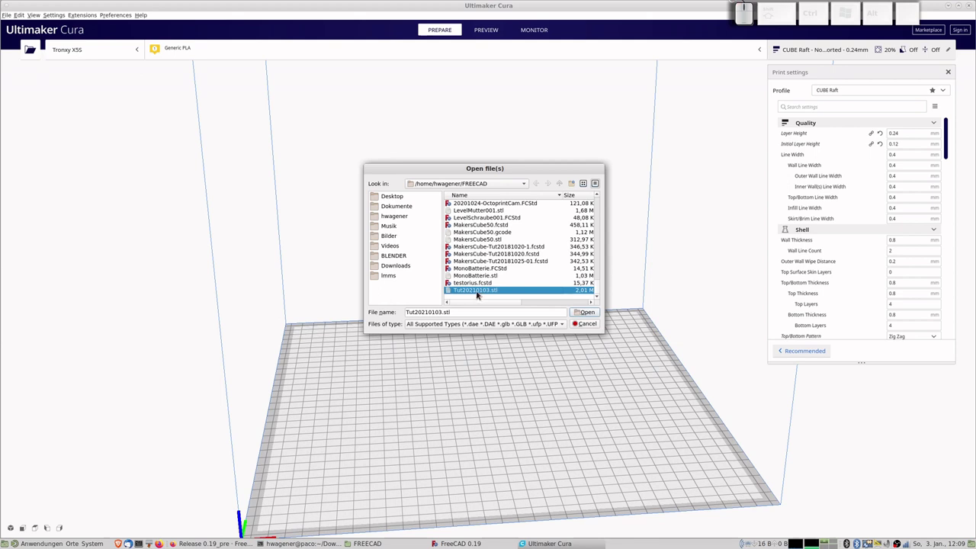
click(589, 312)
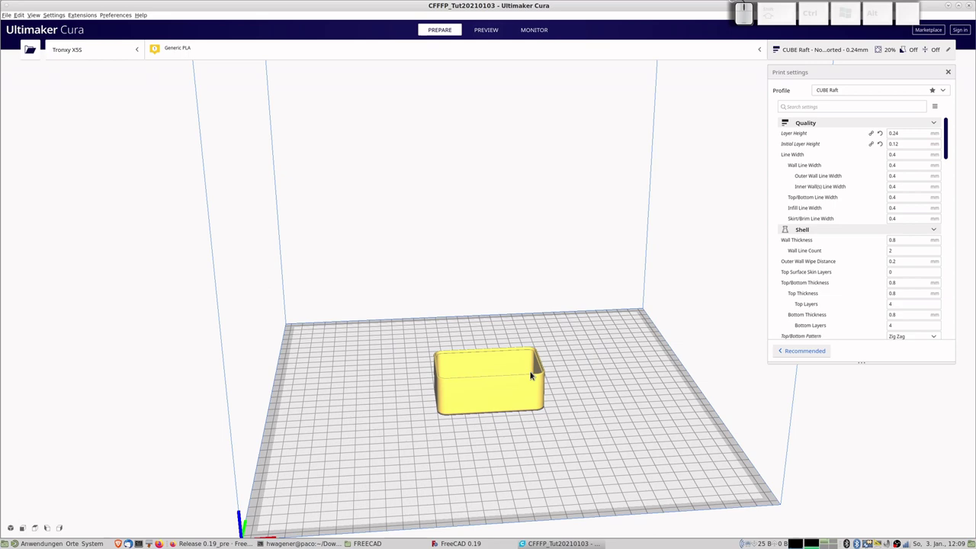
- Zoom and orbit around the box to inspect its rounded corners, then return to FreeCAD
scroll(up, 3)
scroll(up, 3)
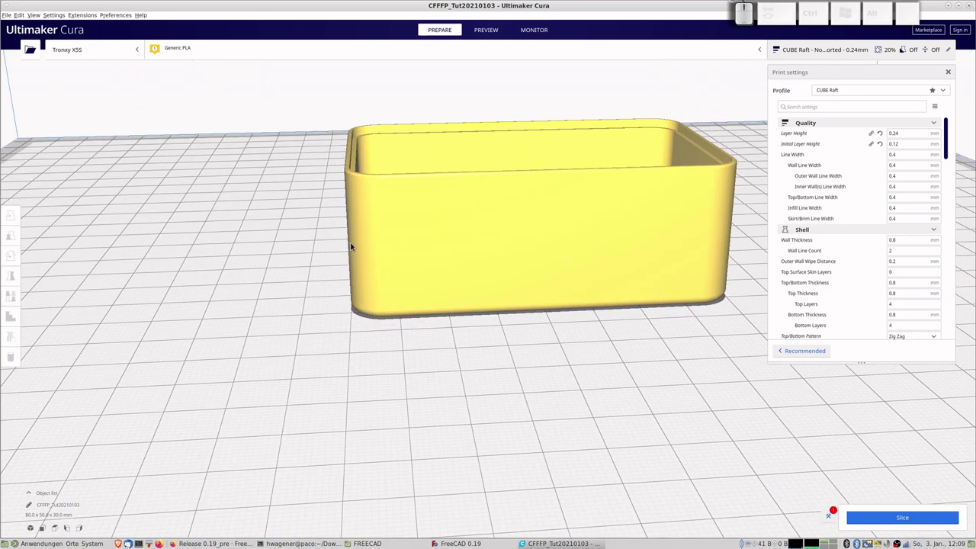
drag(358, 224, 383, 245)
drag(383, 244, 356, 285)
scroll(up, 3)
scroll(up, 3)
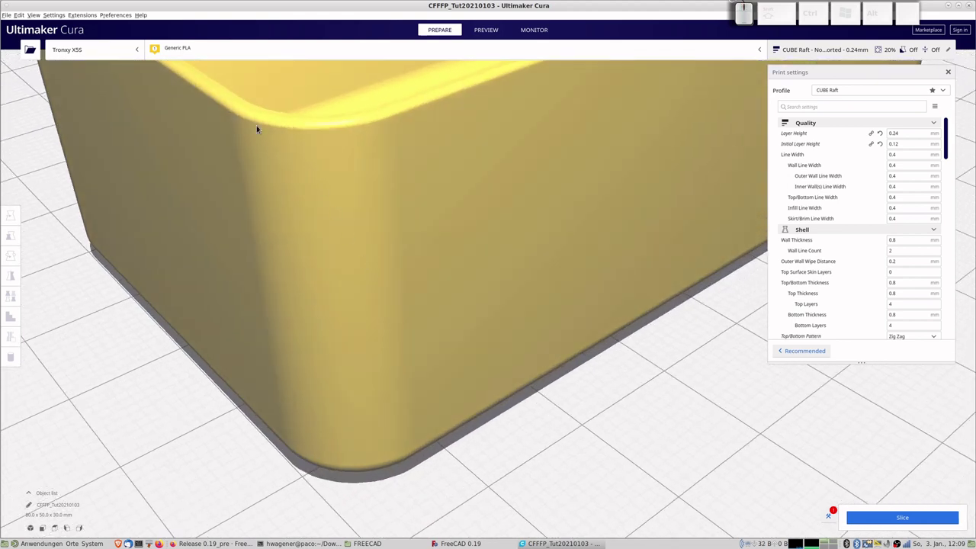
scroll(down, 3)
scroll(down, 3)
scroll(down, 3)
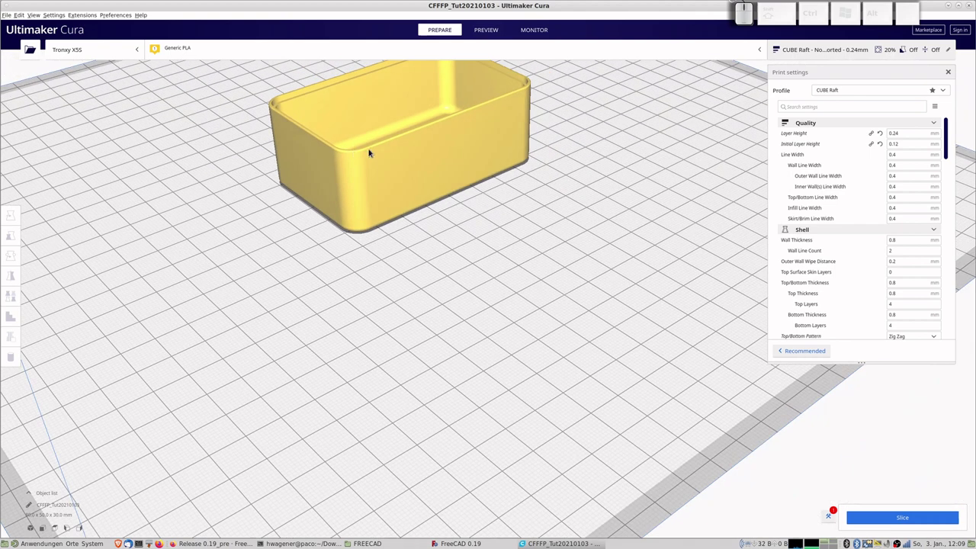
scroll(up, 3)
scroll(up, 3)
scroll(down, 3)
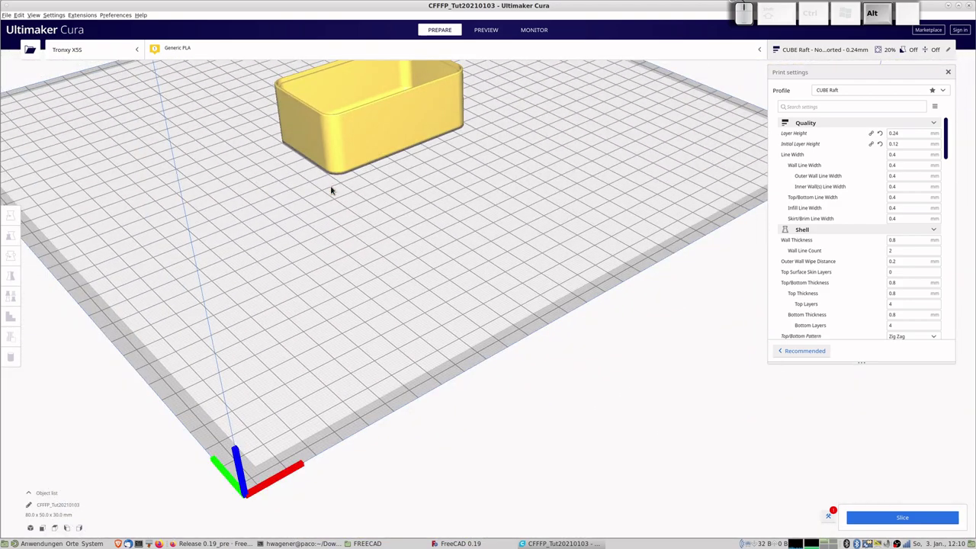
key(alt+Tab)
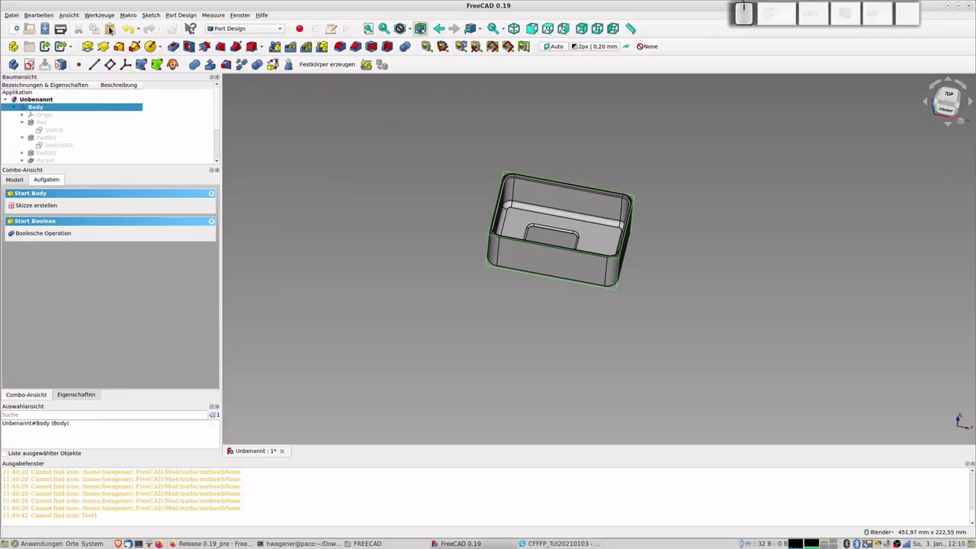
- Show Bearbeiten > Einstellungen on the Part design Form-Ansicht page with 5 % and 5° tessellation deviation
click(51, 14)
click(69, 168)
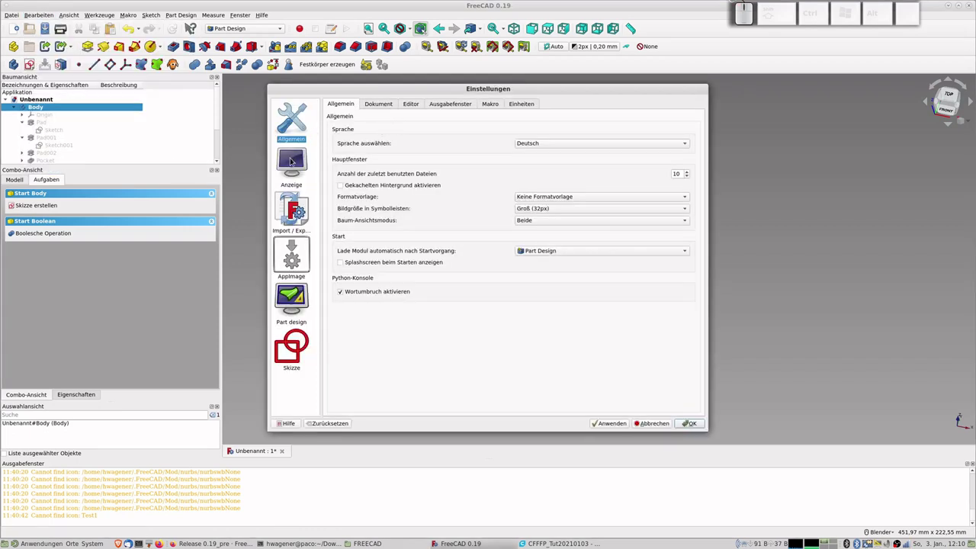
click(301, 301)
click(386, 105)
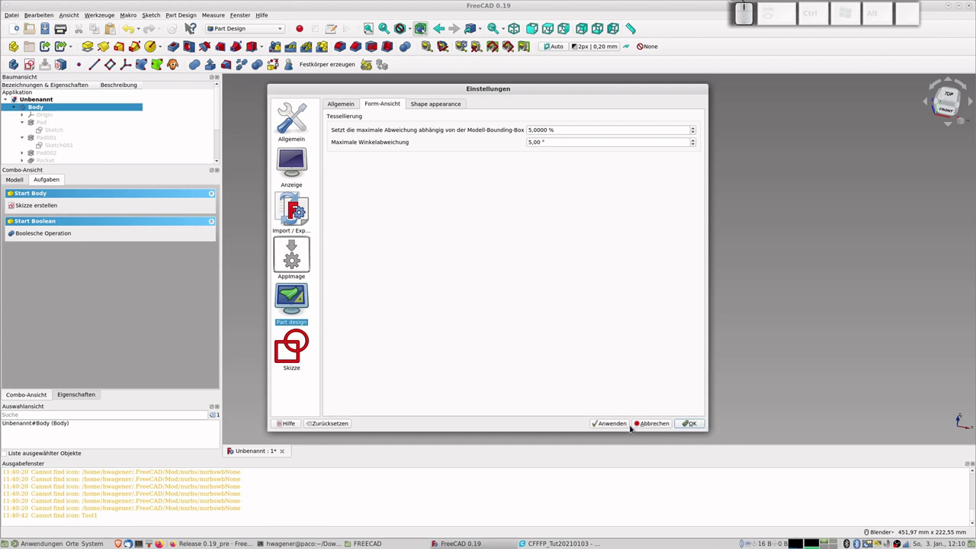
- Close the Preferences dialog leaving the 5 % and 5° tessellation values unchanged
click(658, 424)
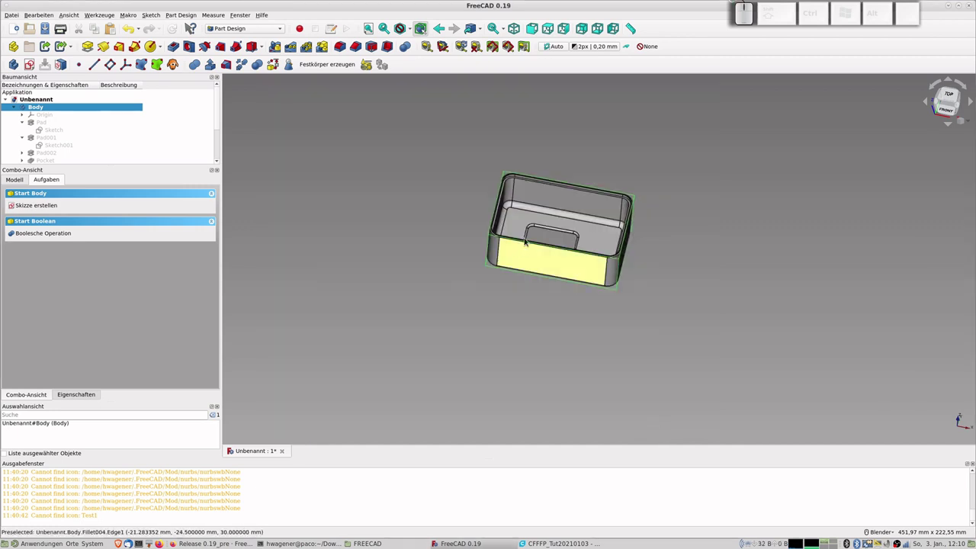
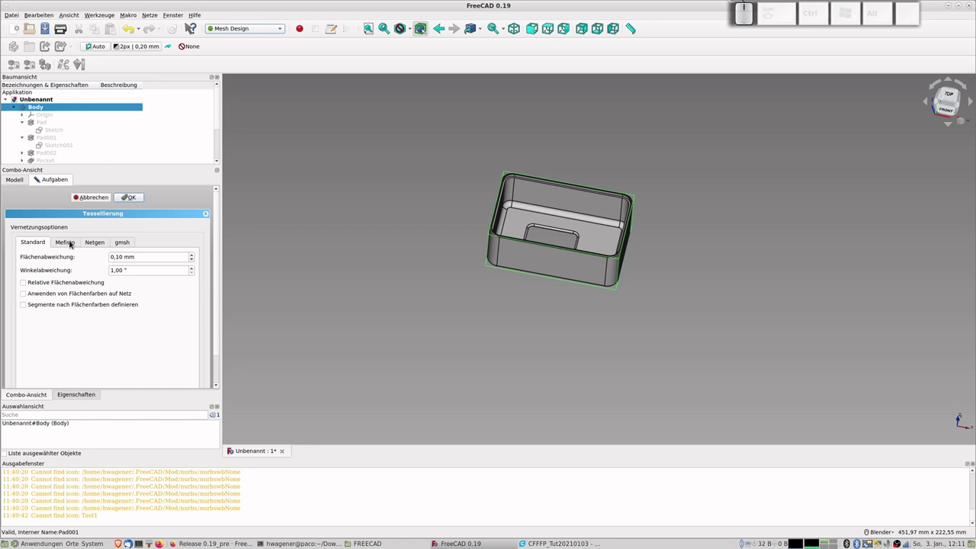
- Review the Mefisto, Netgen and gmsh mesher options, then generate the mesh with the Standard mesher
click(70, 243)
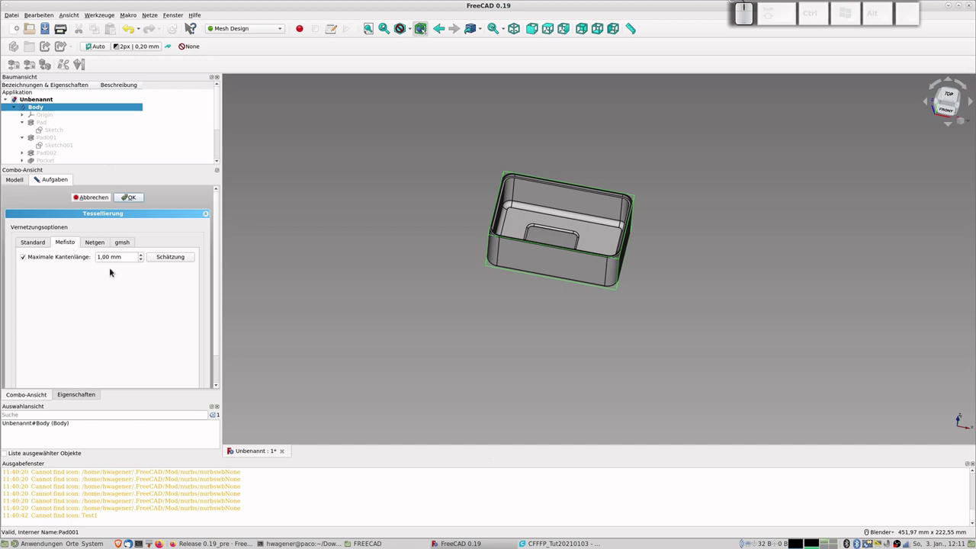
click(100, 244)
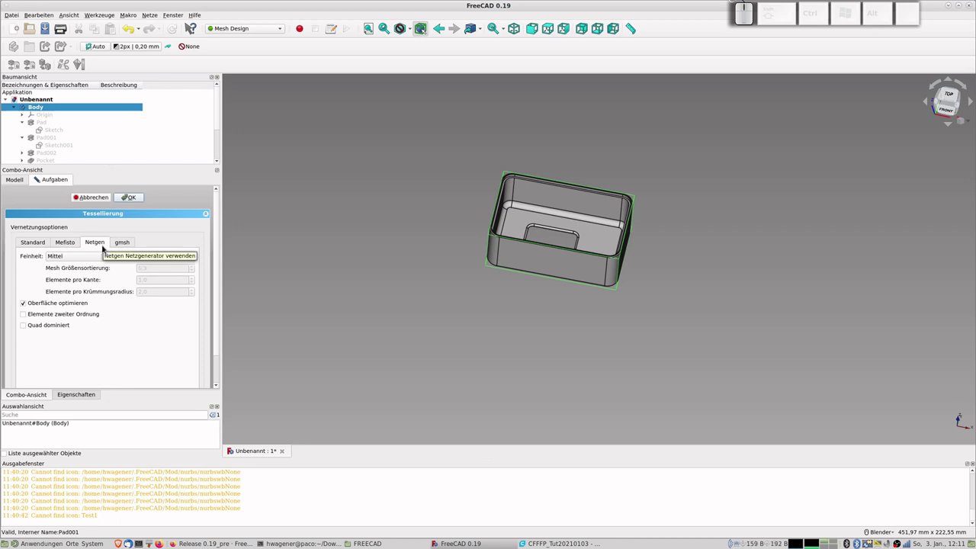
click(122, 248)
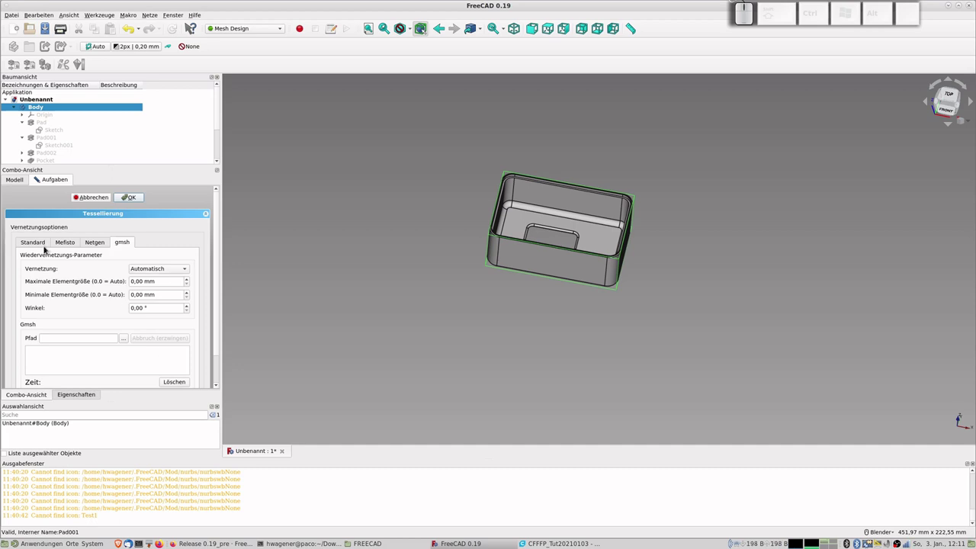
click(32, 247)
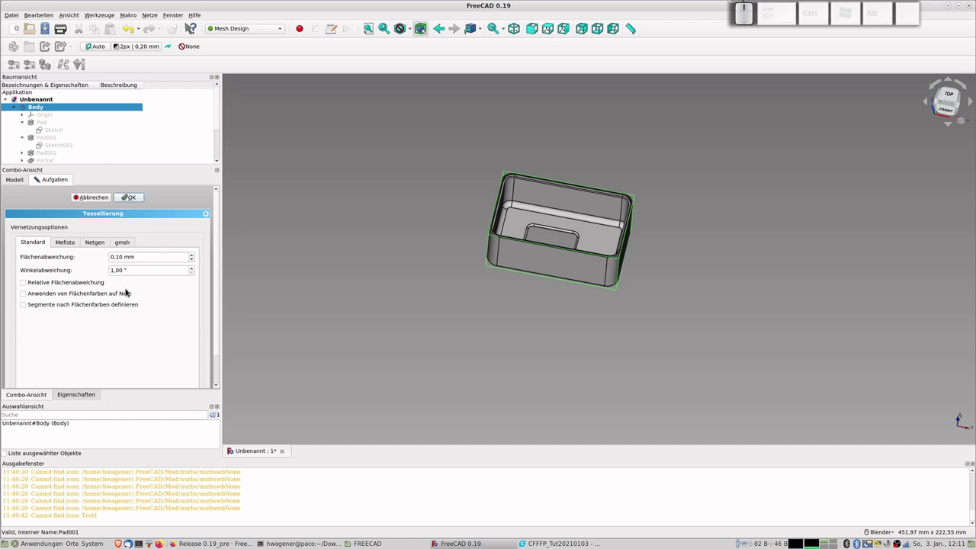
click(132, 199)
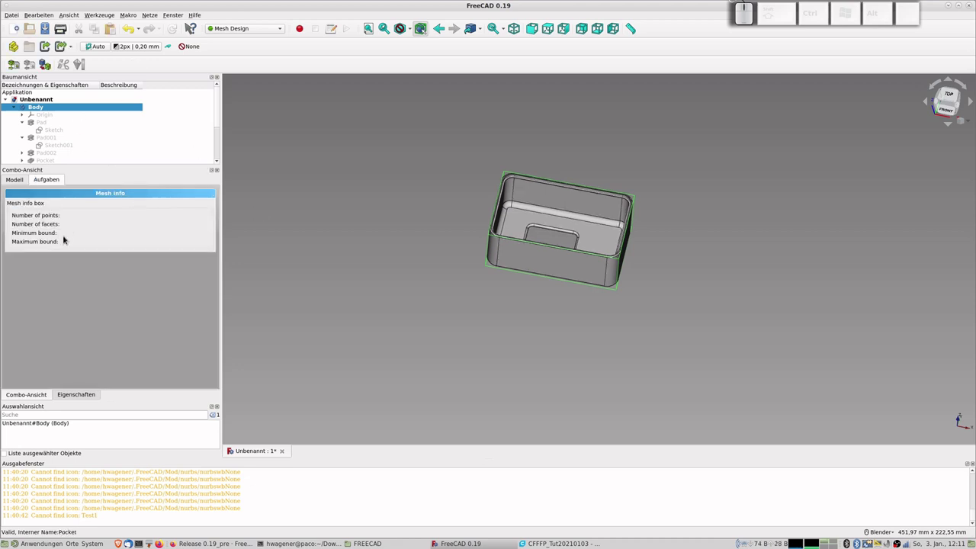
- Select Body (Meshed) so Mesh info reports 529660 points and 1059320 facets
scroll(up, 3)
scroll(down, 3)
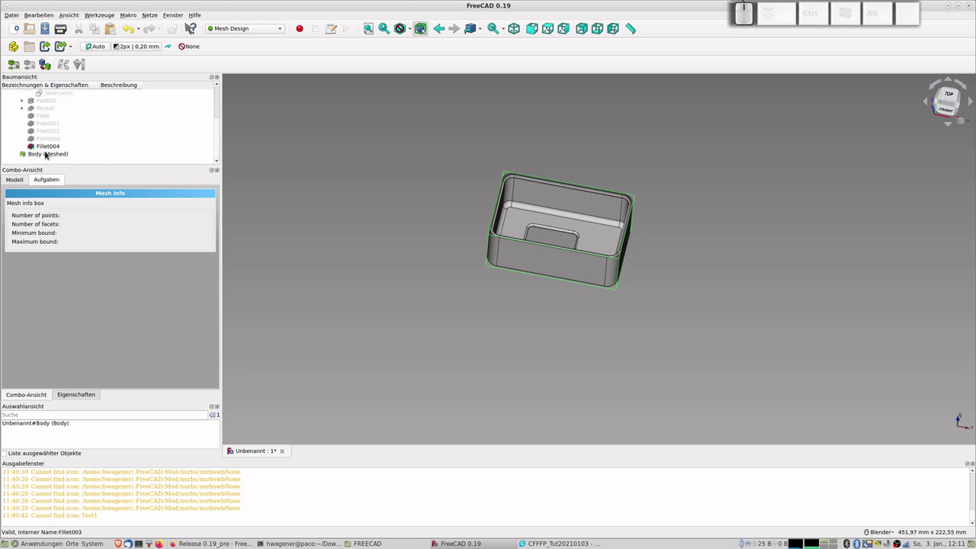
click(52, 155)
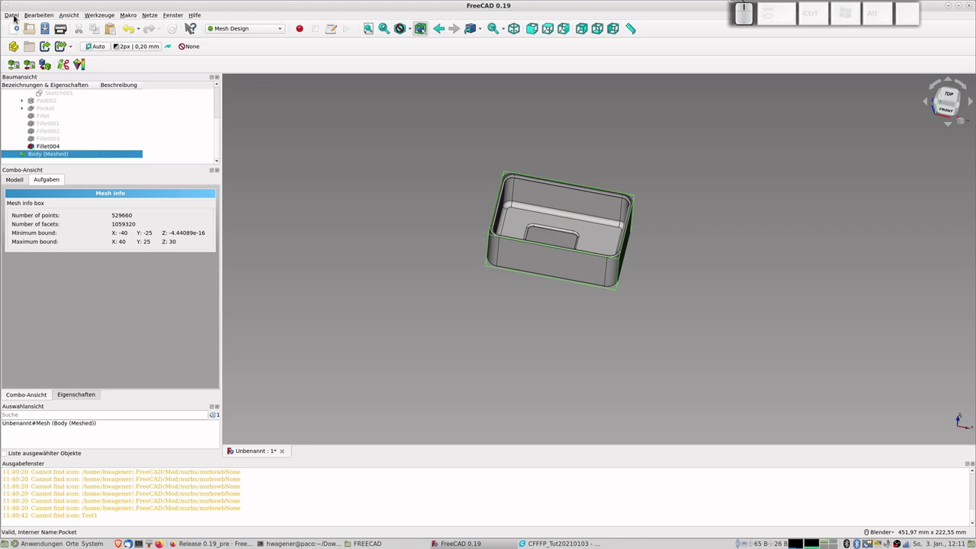
- Start Datei > Exportieren for the meshed body and pick Tut20210103.stl as the file to overwrite
click(16, 17)
click(47, 123)
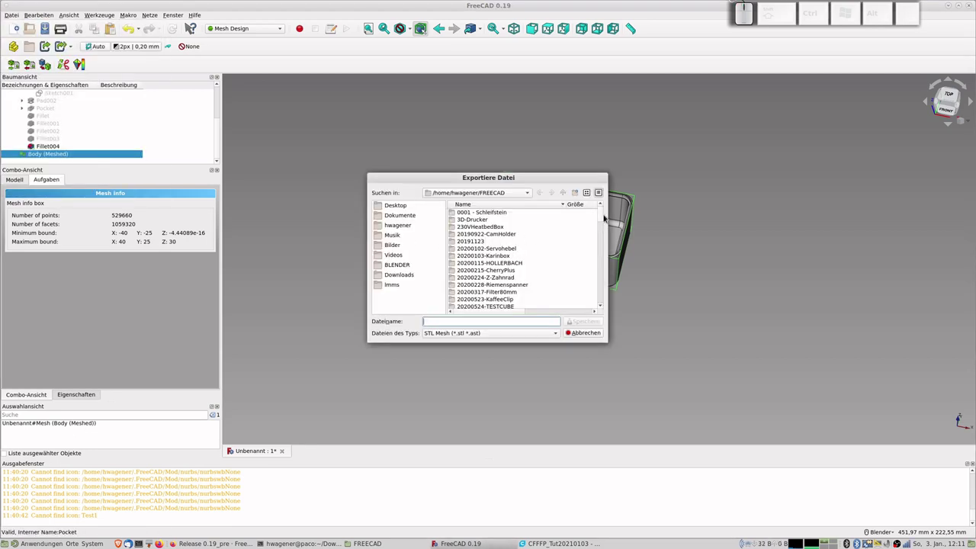
click(604, 228)
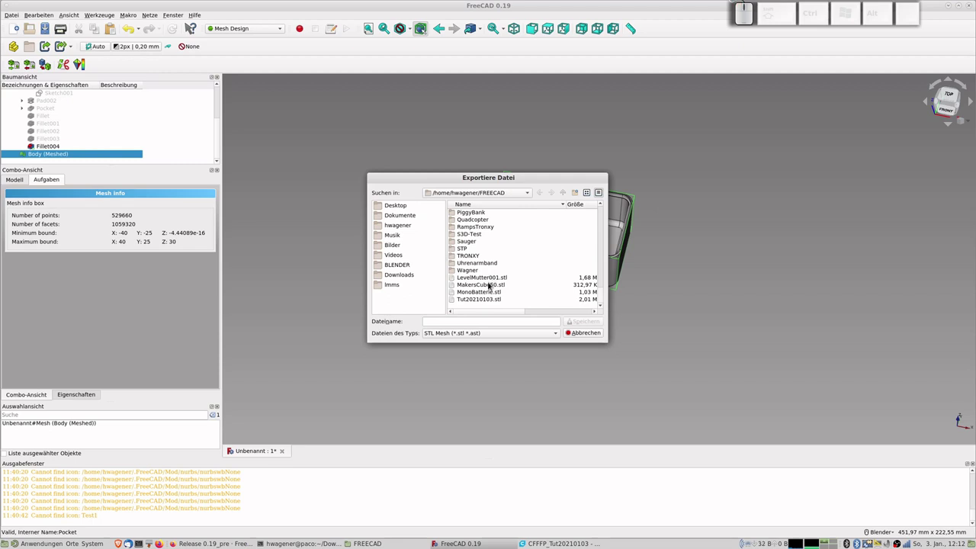
click(487, 300)
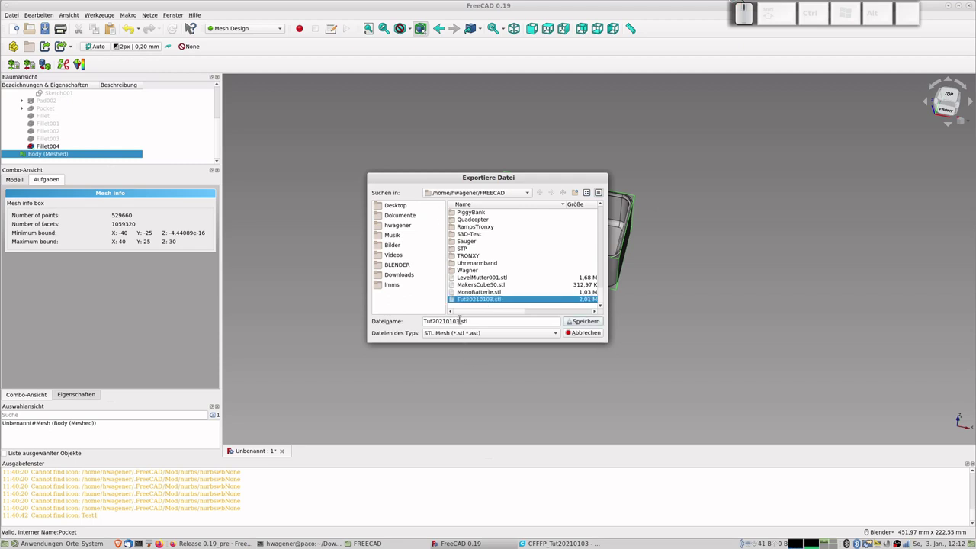
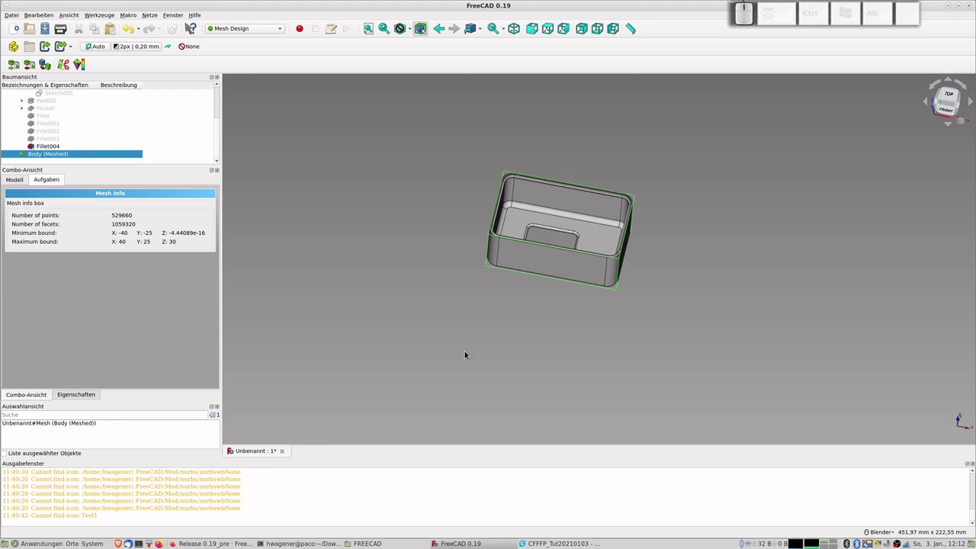
- Bring the re-exported Tut20210103-2.stl box into Cura beside the first box on the build plate
key(alt+Tab)
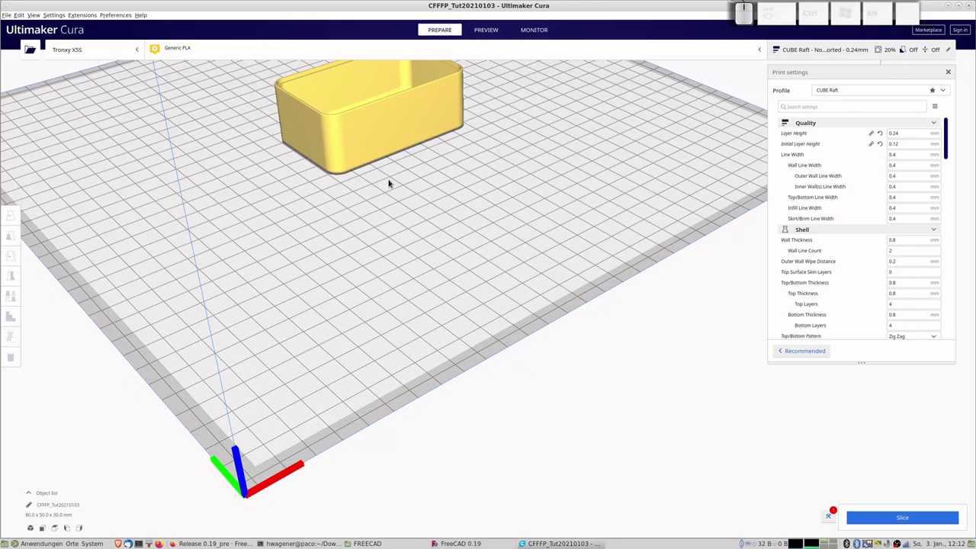
scroll(down, 3)
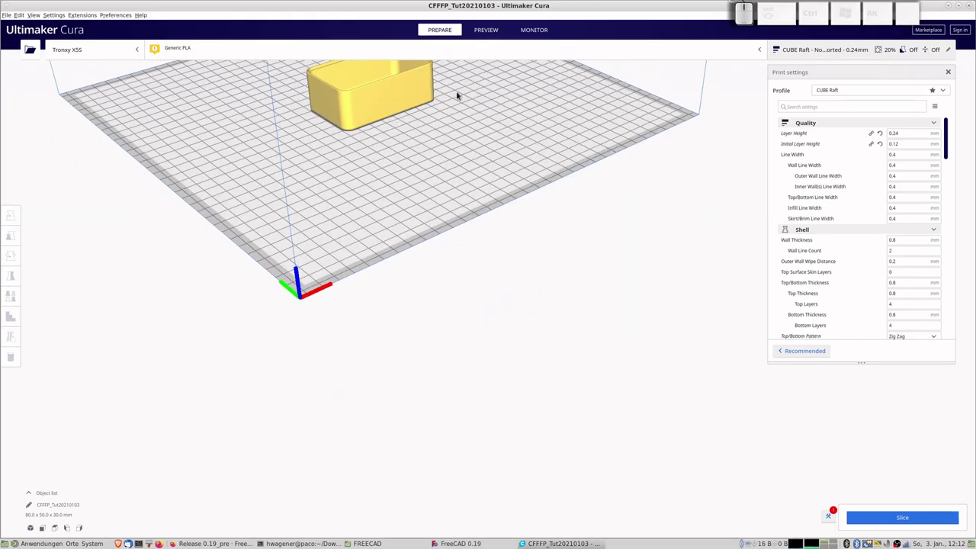
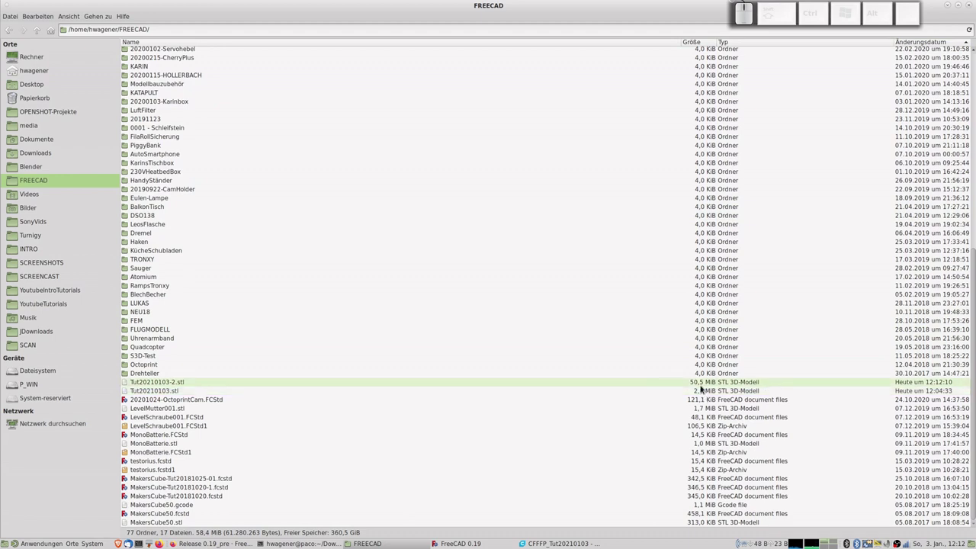
key(alt+Tab)
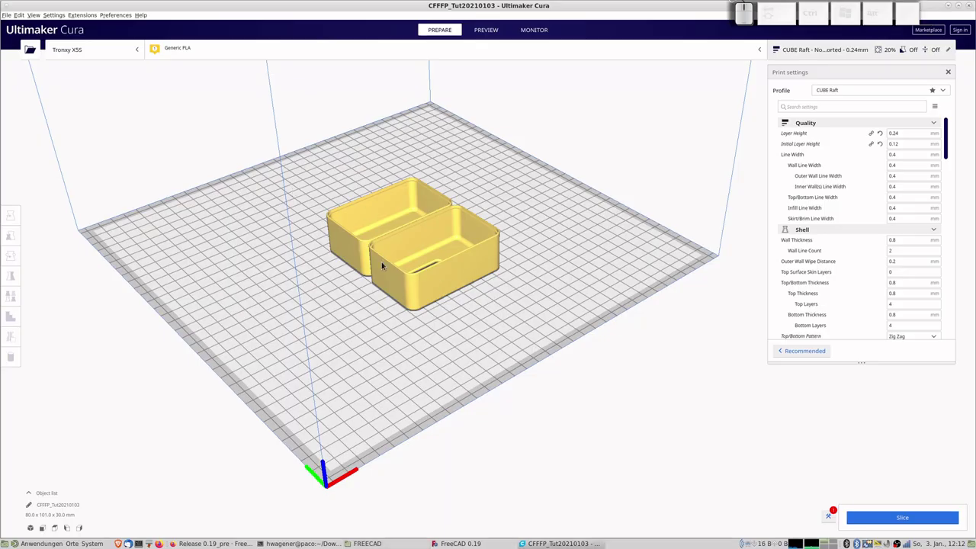
scroll(up, 3)
scroll(up, 3)
scroll(up, 3)
scroll(down, 3)
click(438, 108)
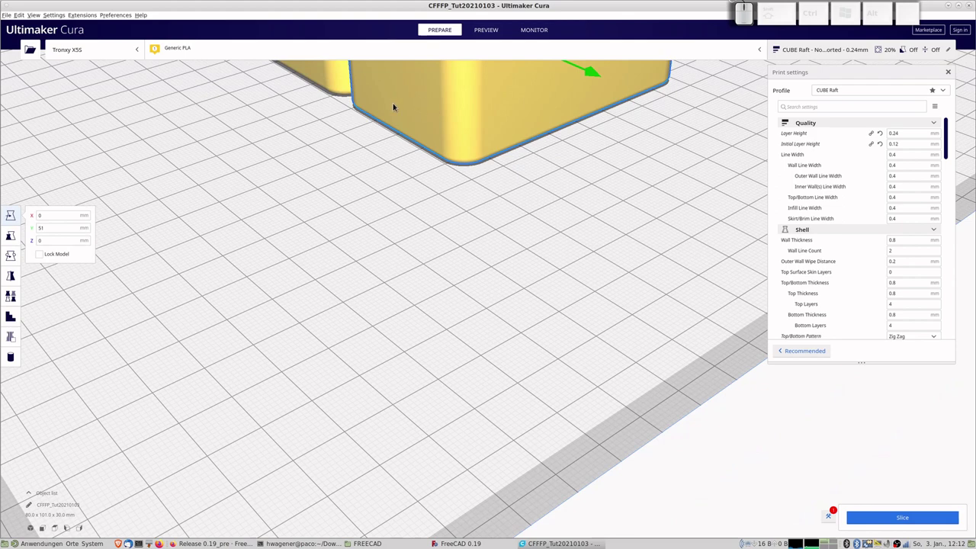
drag(410, 104, 448, 235)
scroll(up, 3)
scroll(up, 3)
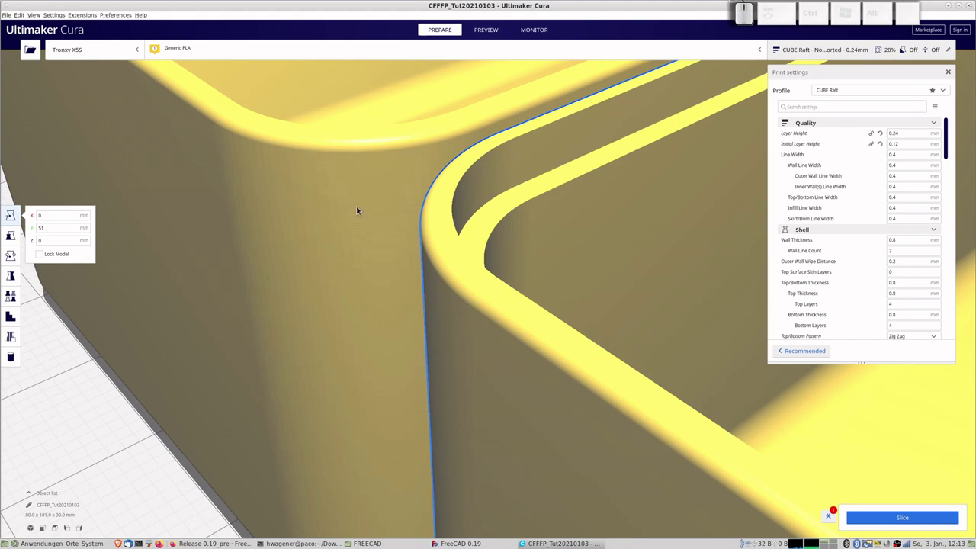
scroll(down, 3)
scroll(down, 3)
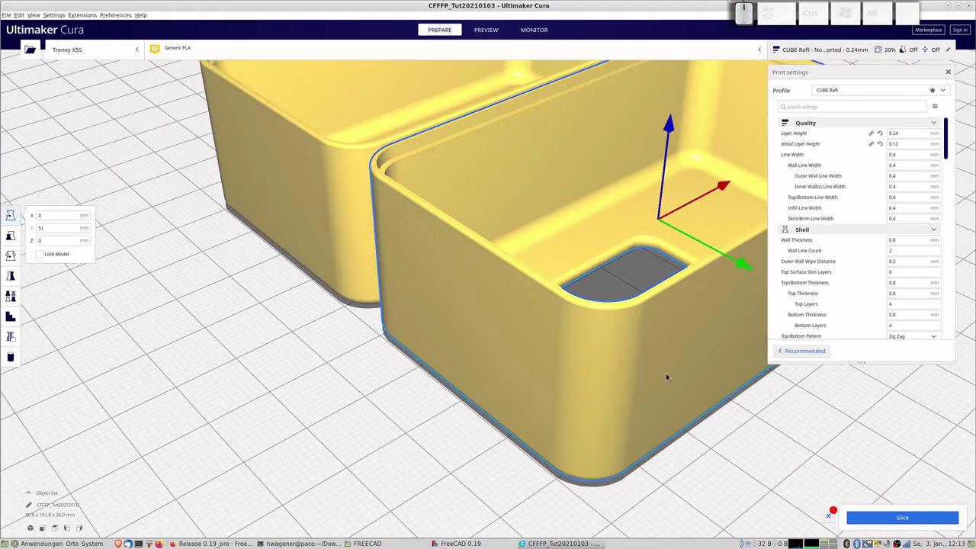
scroll(up, 3)
scroll(down, 3)
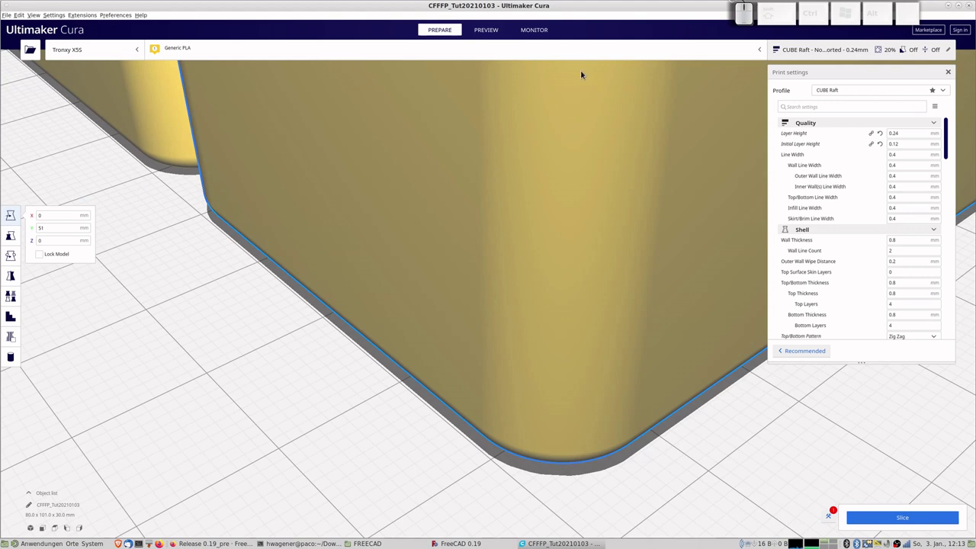
scroll(down, 3)
drag(593, 94, 562, 177)
drag(562, 177, 535, 175)
scroll(up, 3)
drag(537, 181, 502, 227)
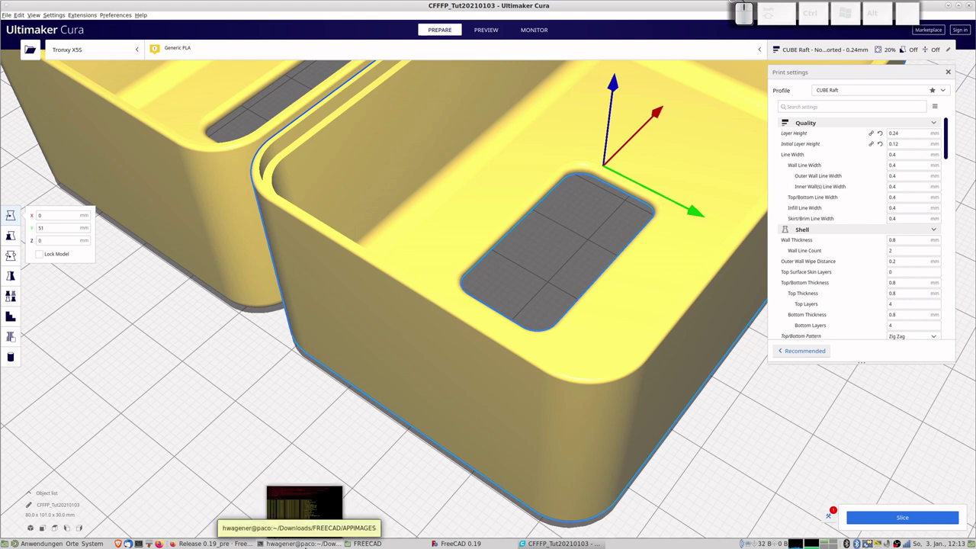
scroll(up, 3)
scroll(up, 3)
scroll(up, 3)
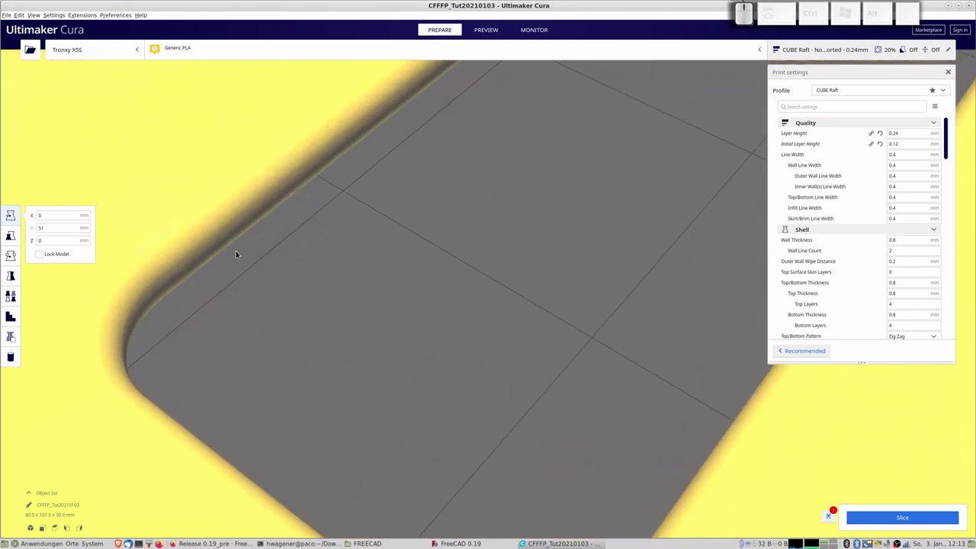
scroll(down, 3)
scroll(down, 3)
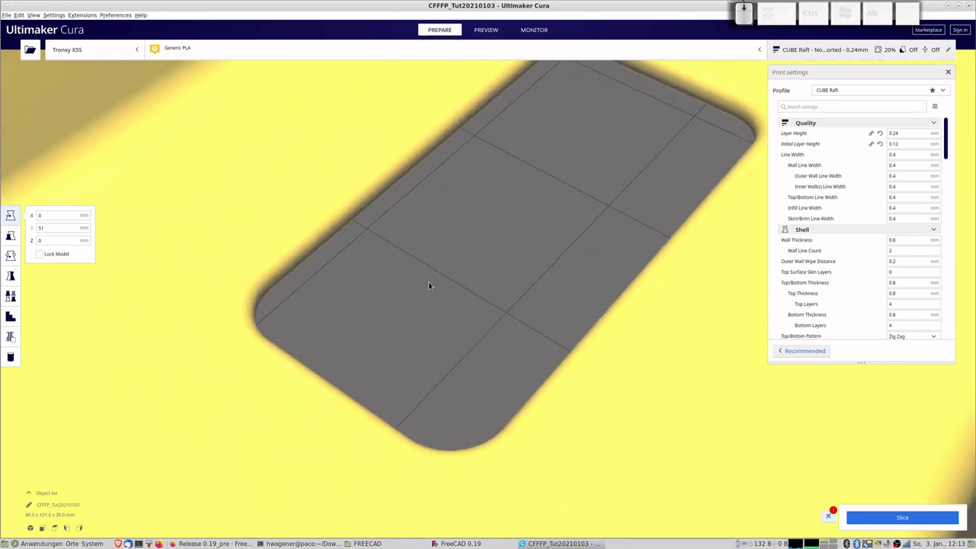
scroll(down, 3)
scroll(down, 3)
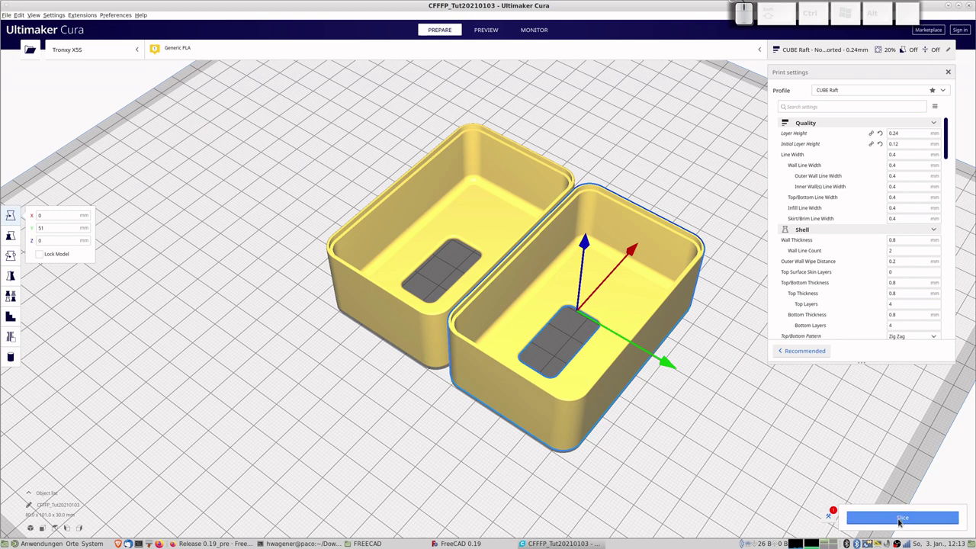
- Slice the two boxes in Cura (2h24m estimate) and return to the FreeCAD window
click(904, 520)
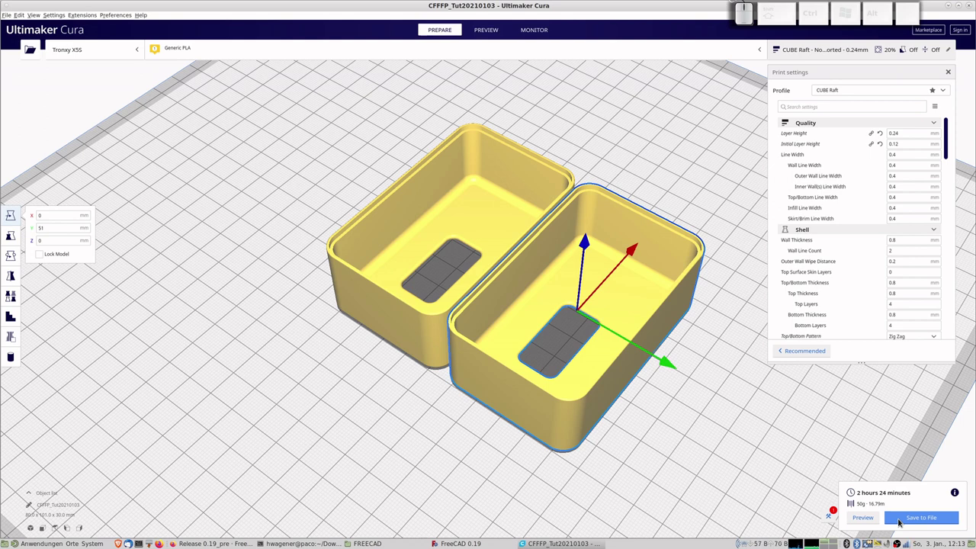
key(alt+Tab)
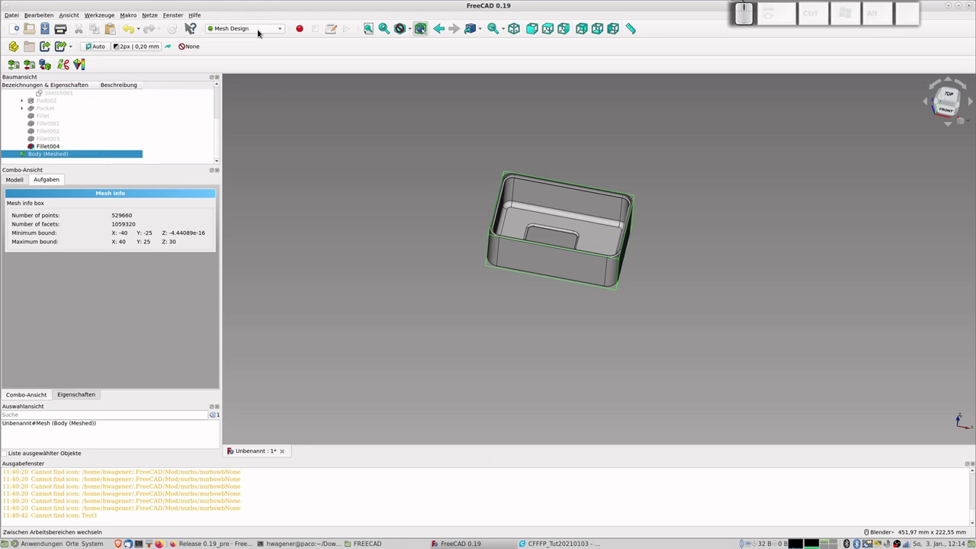
- Switch the workbench from the dropdown to Part Design
click(283, 31)
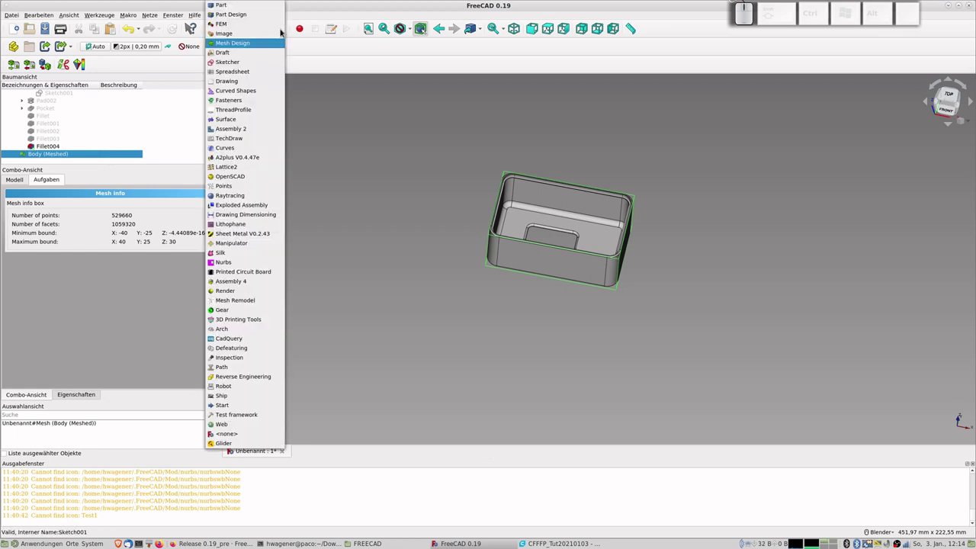
click(351, 124)
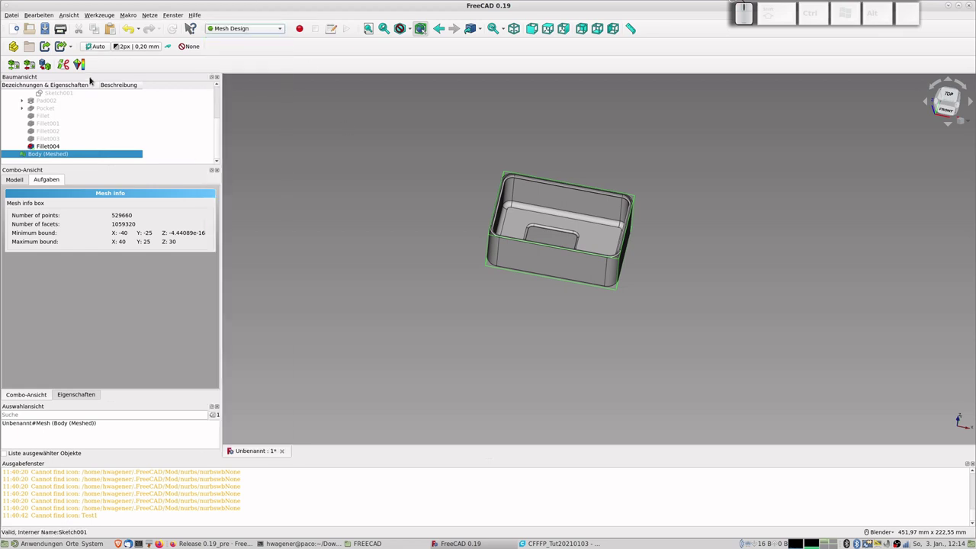
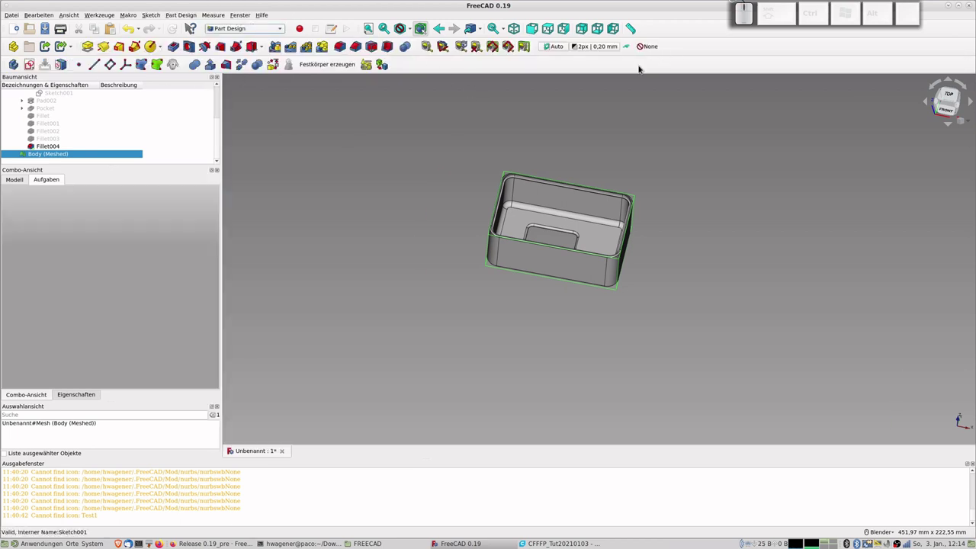
- Review Fillet004's edges and radius in its task panel, then cancel it unchanged
click(51, 148)
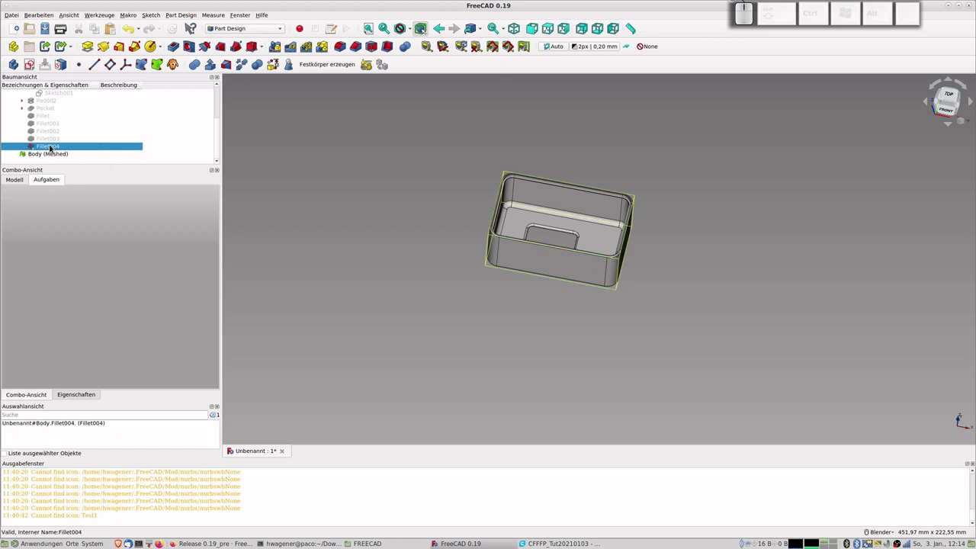
click(53, 148)
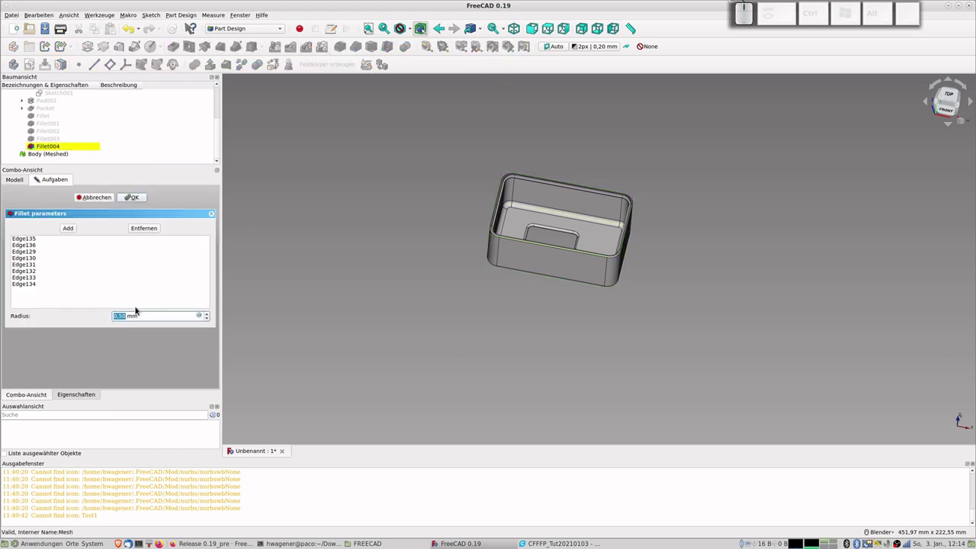
click(102, 200)
scroll(up, 3)
scroll(down, 3)
scroll(up, 3)
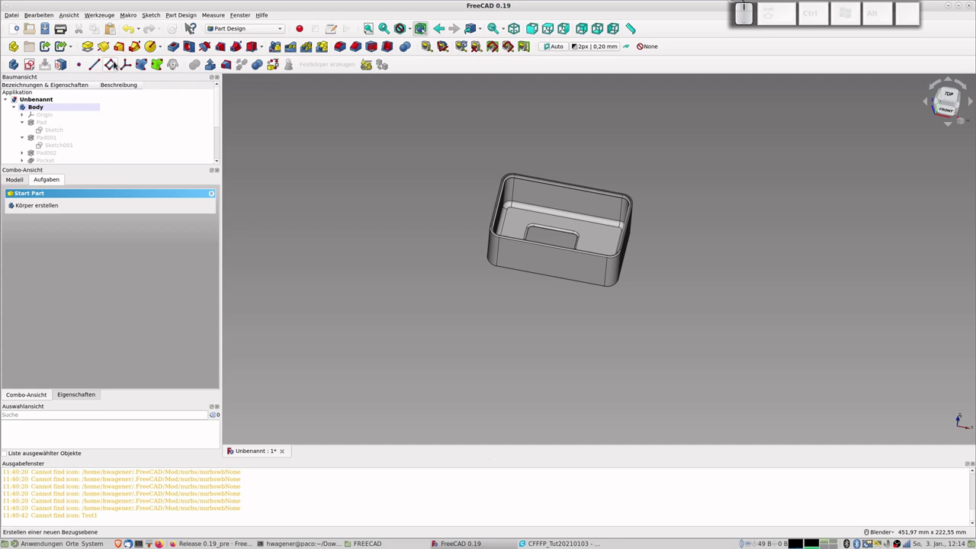
scroll(down, 3)
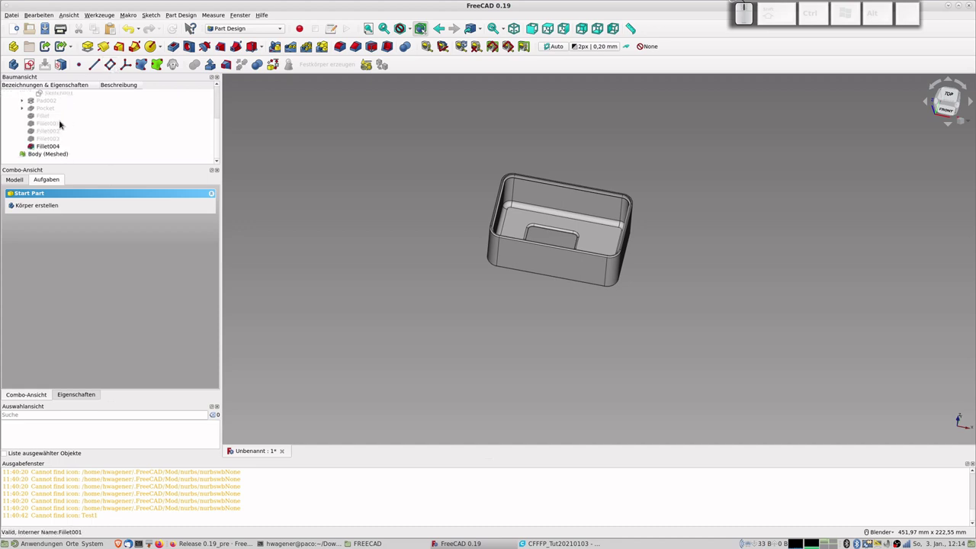
scroll(up, 3)
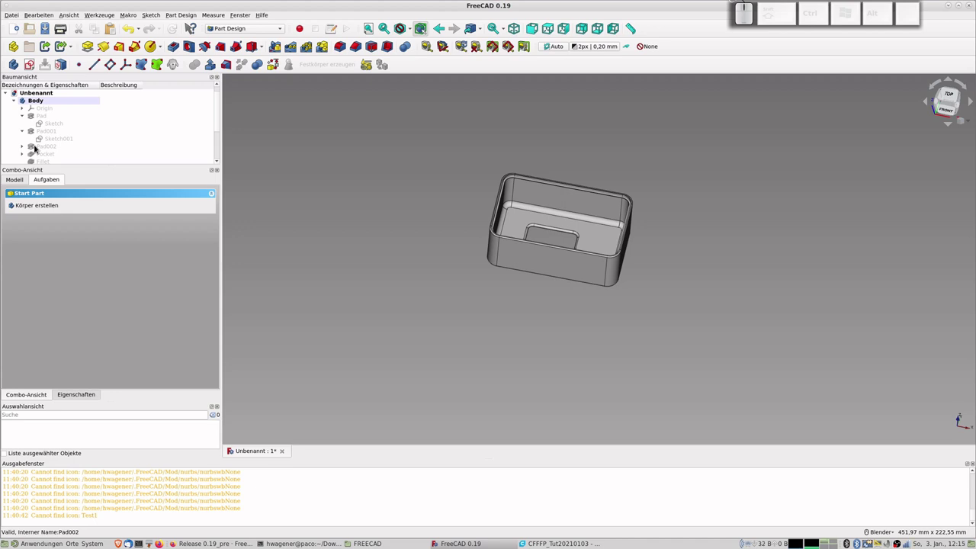
key(super+u)
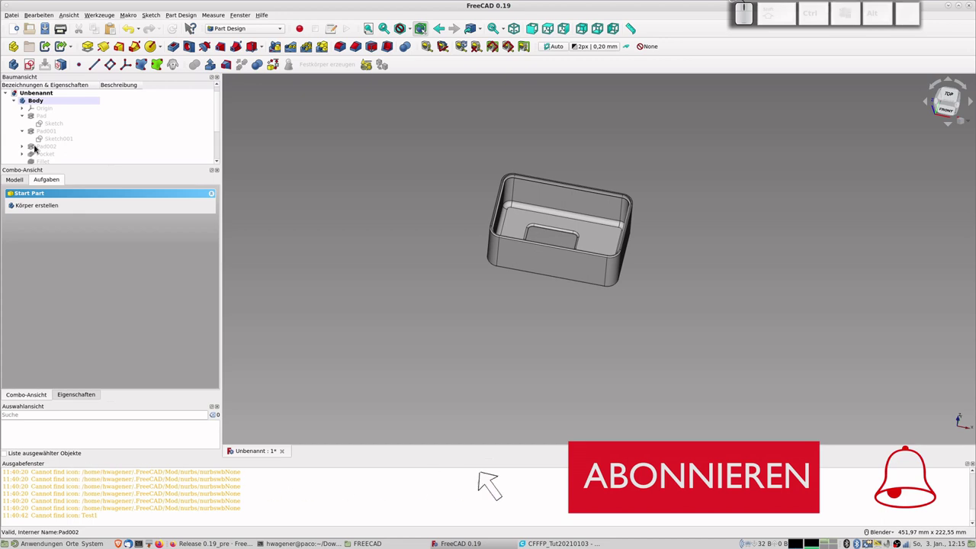